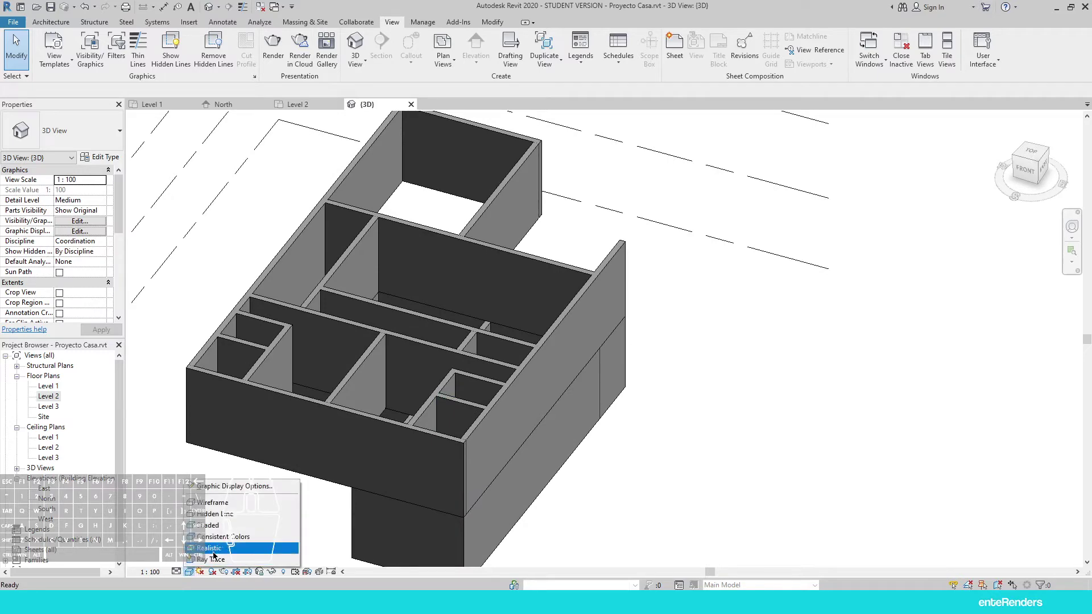
Pan and zoom the 3D view of the two-level house to frame its walls
left_click(223, 550)
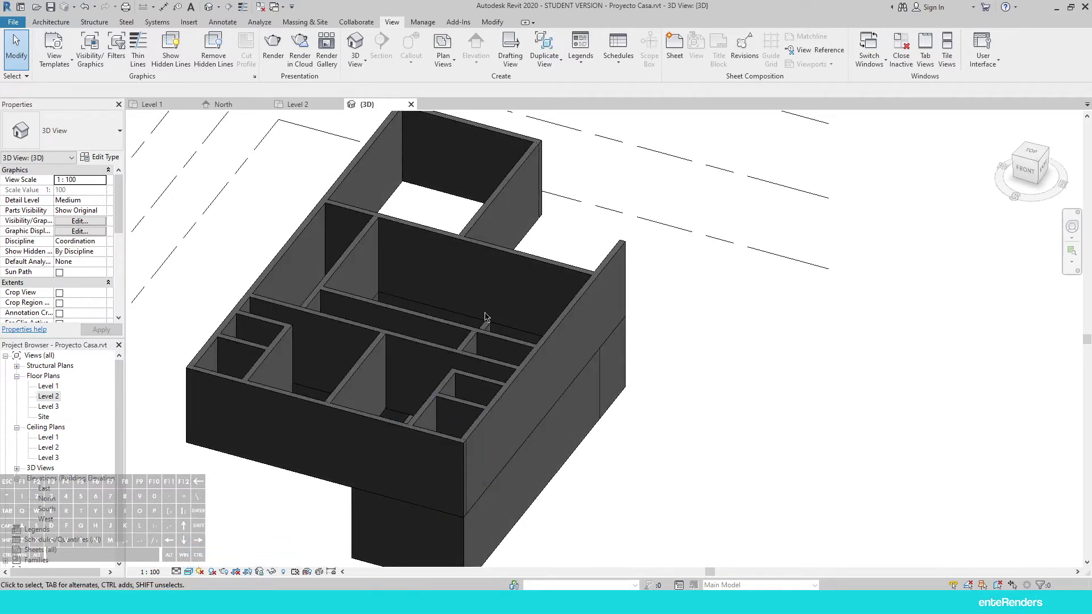
middle_click(404, 283)
scroll("down", 3)
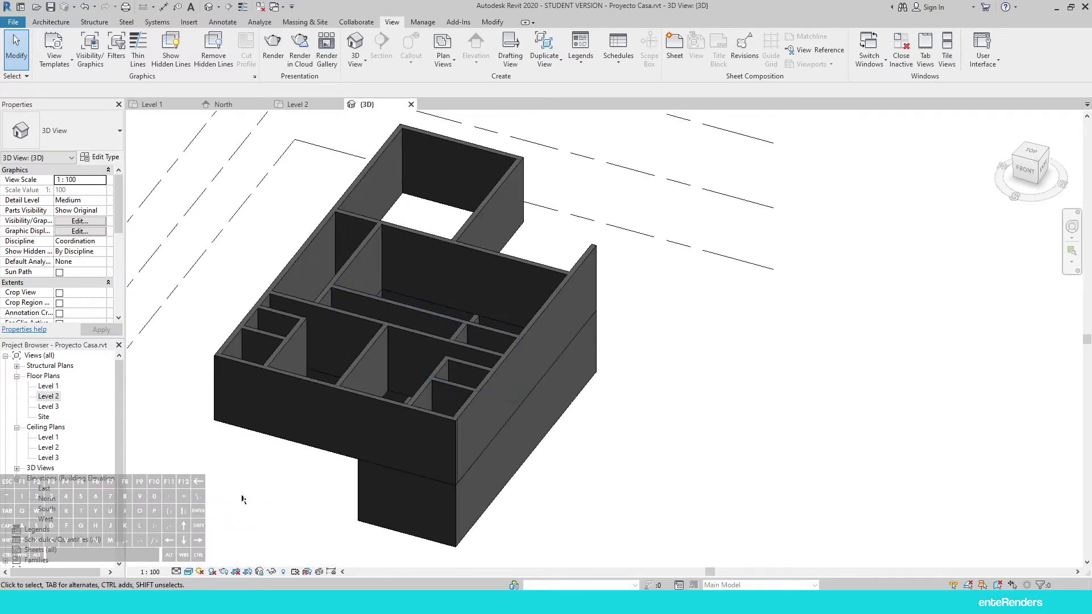
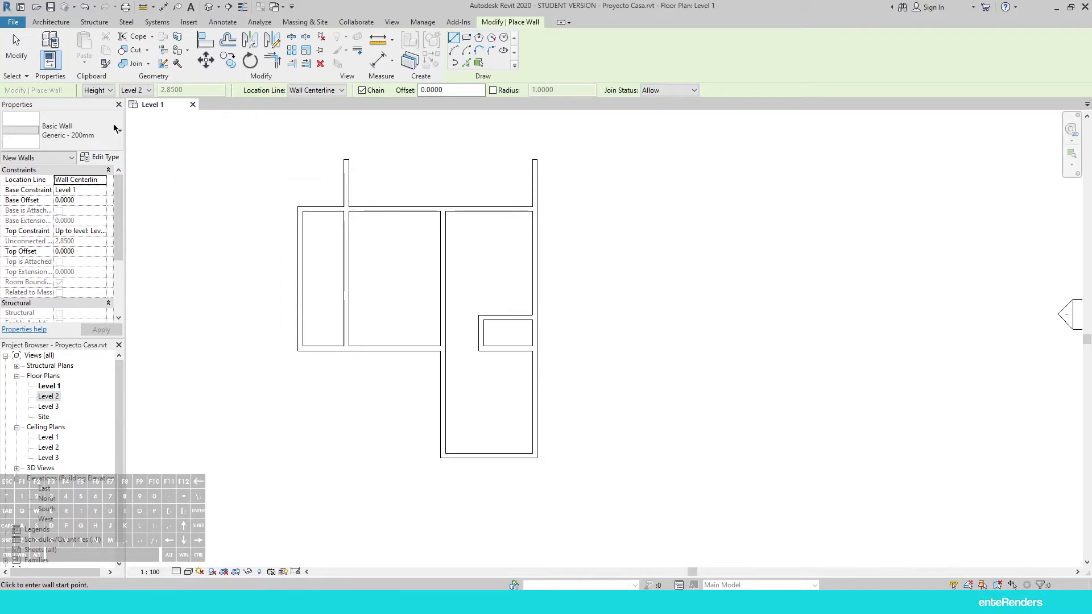
Bring up the type properties of the Generic - 200mm basic wall
left_click(92, 134)
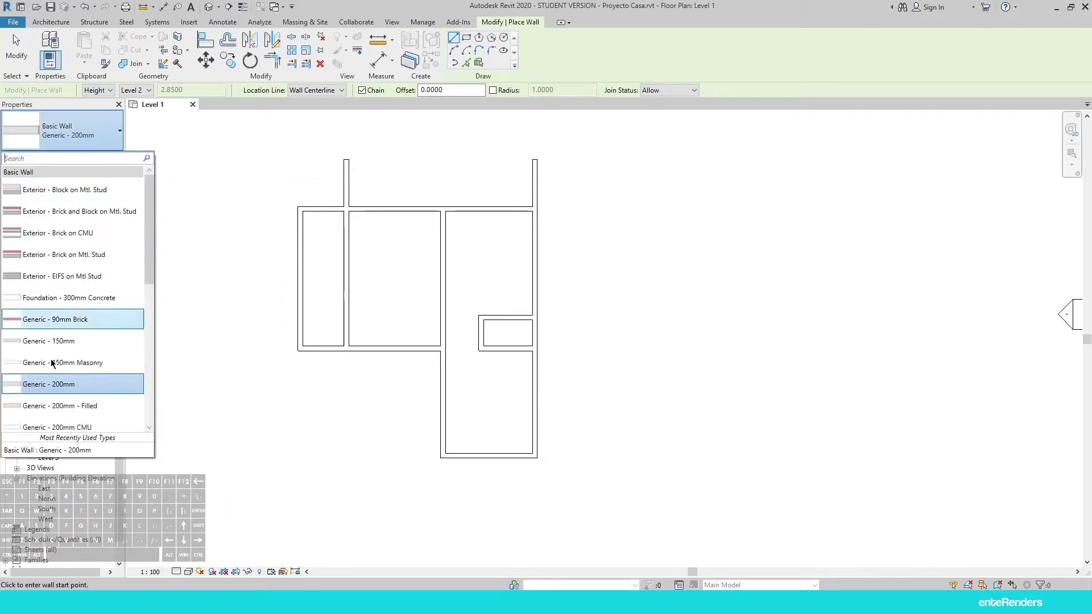
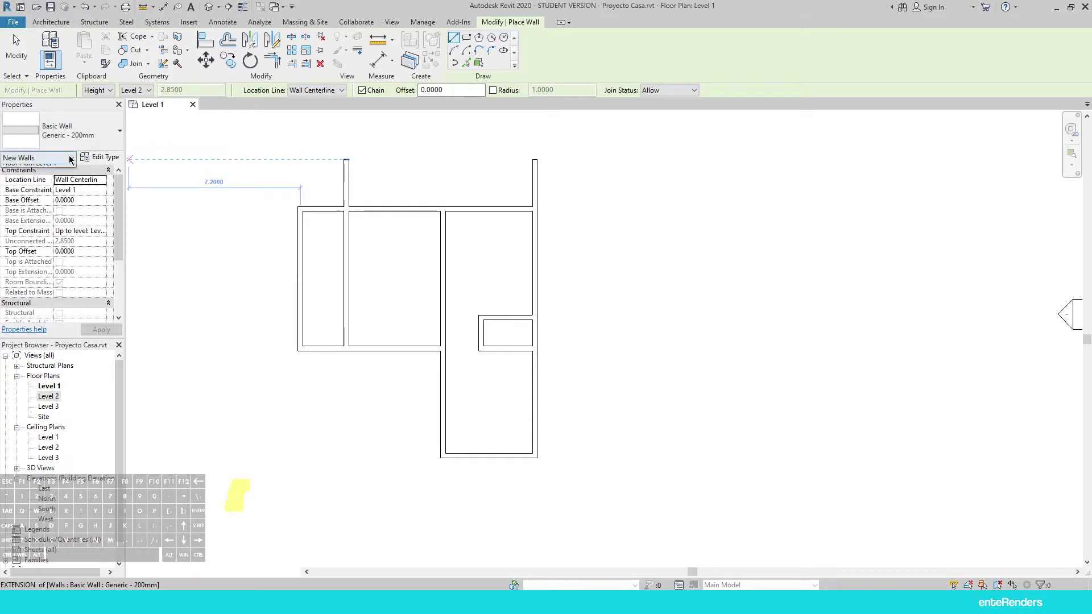
left_click(72, 157)
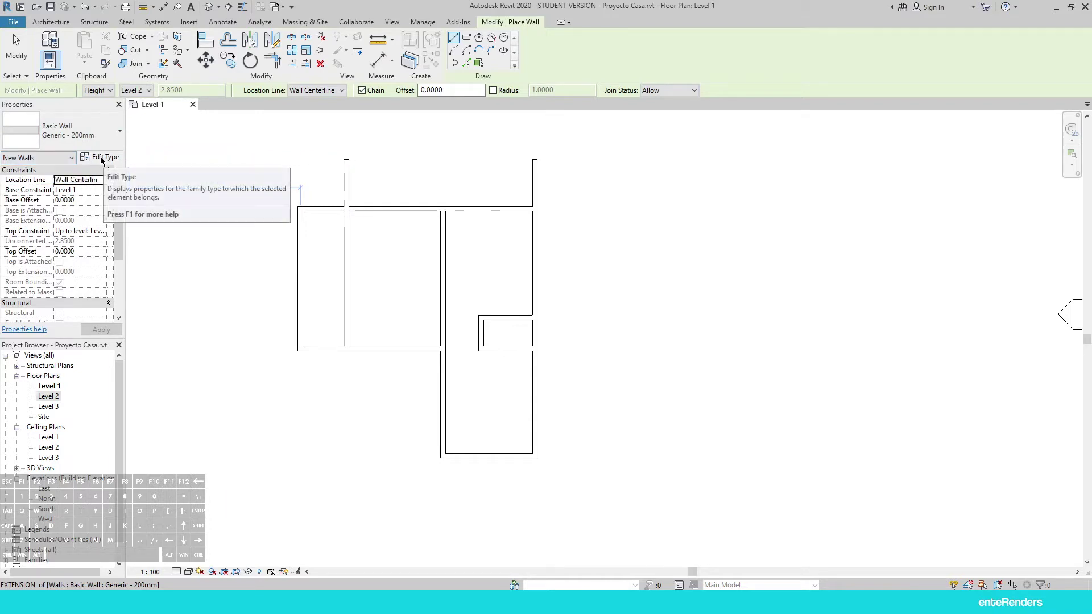
left_click(104, 159)
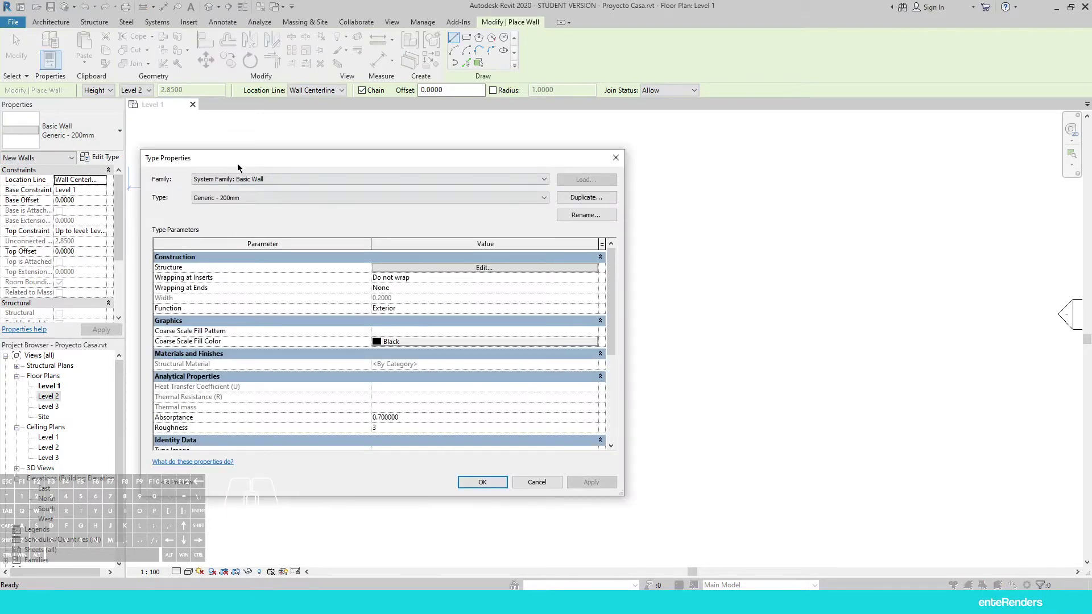
left_click_drag(242, 163, 302, 161)
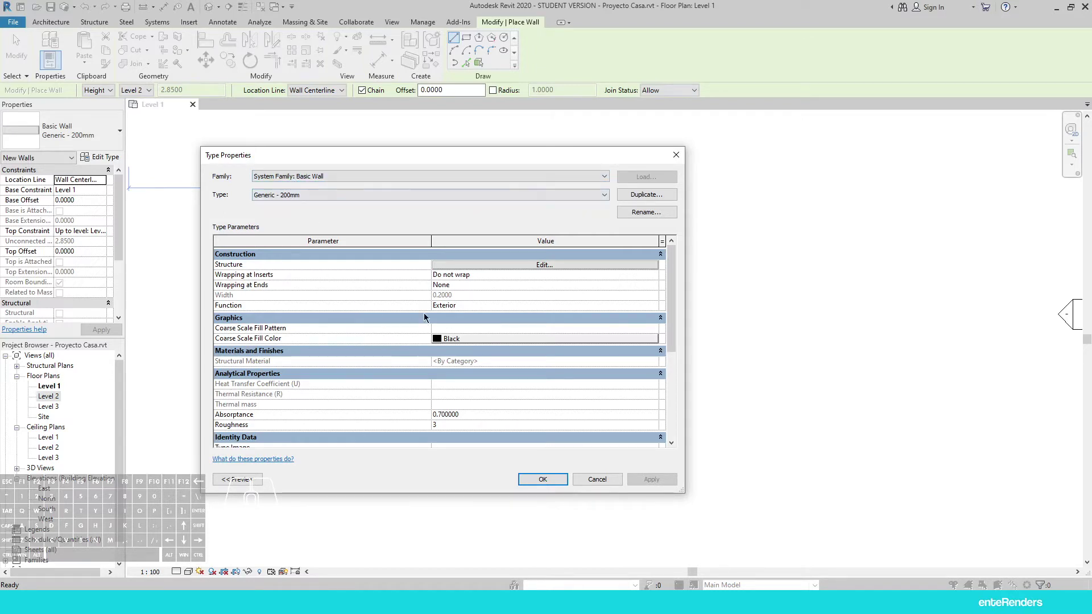
Show the wall type's preview and arrange the Type Properties window
left_click_drag(670, 275, 666, 264)
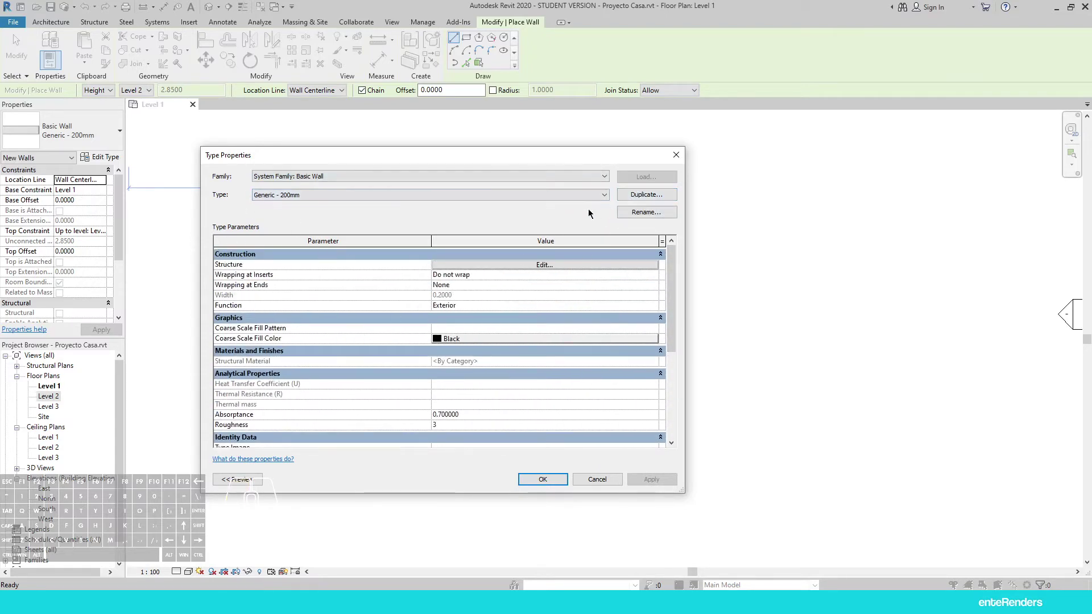
left_click_drag(481, 155, 617, 157)
left_click(393, 482)
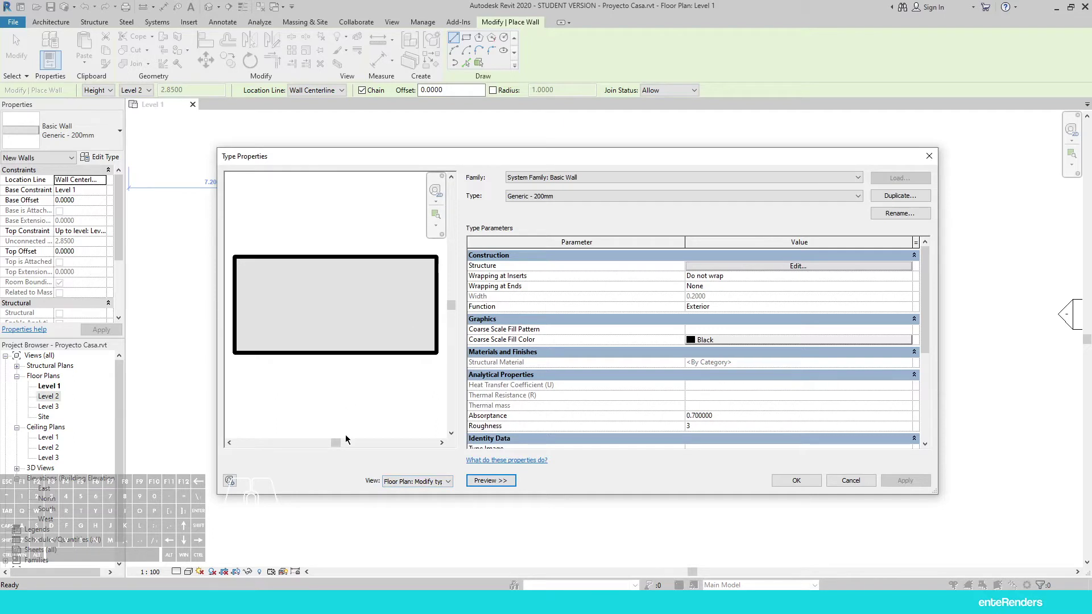
left_click_drag(564, 164, 496, 172)
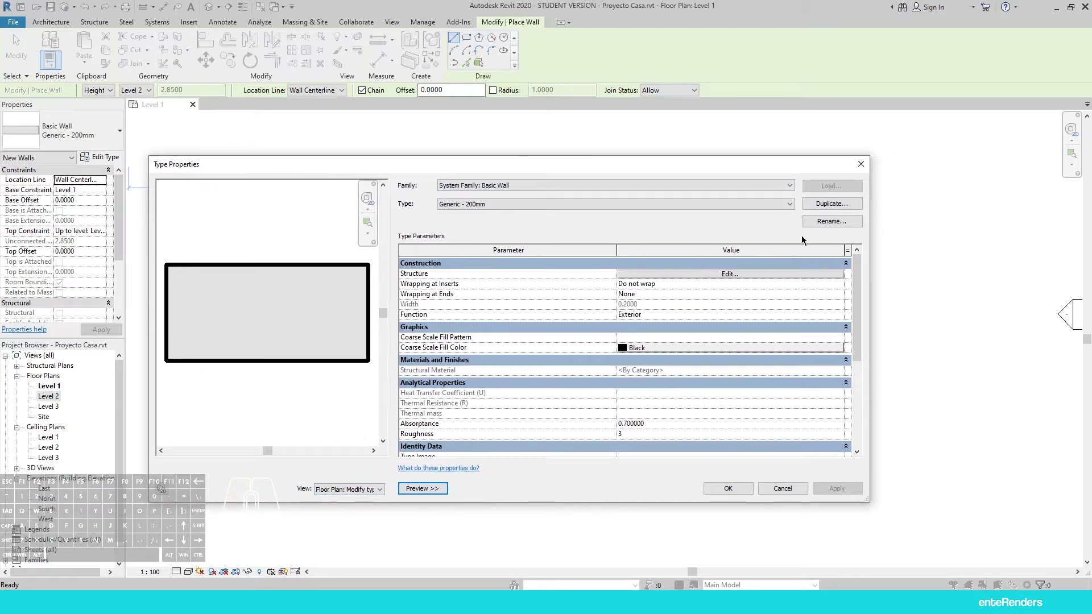
Duplicate the wall type and rename the copy toward 'Muro EXT-INT - 200mm'
left_click(839, 206)
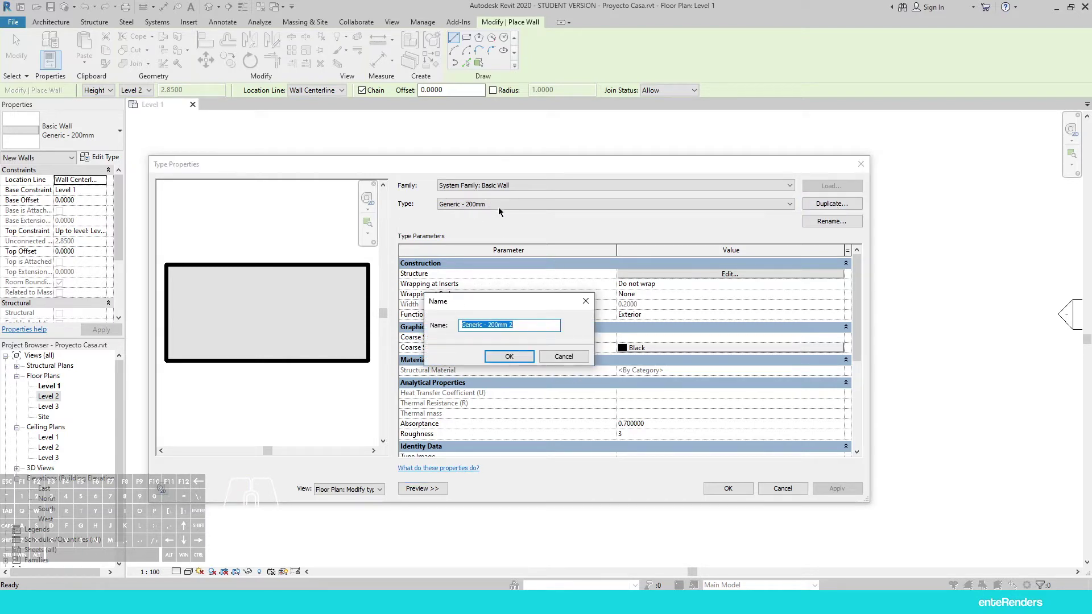
left_click(17, 37)
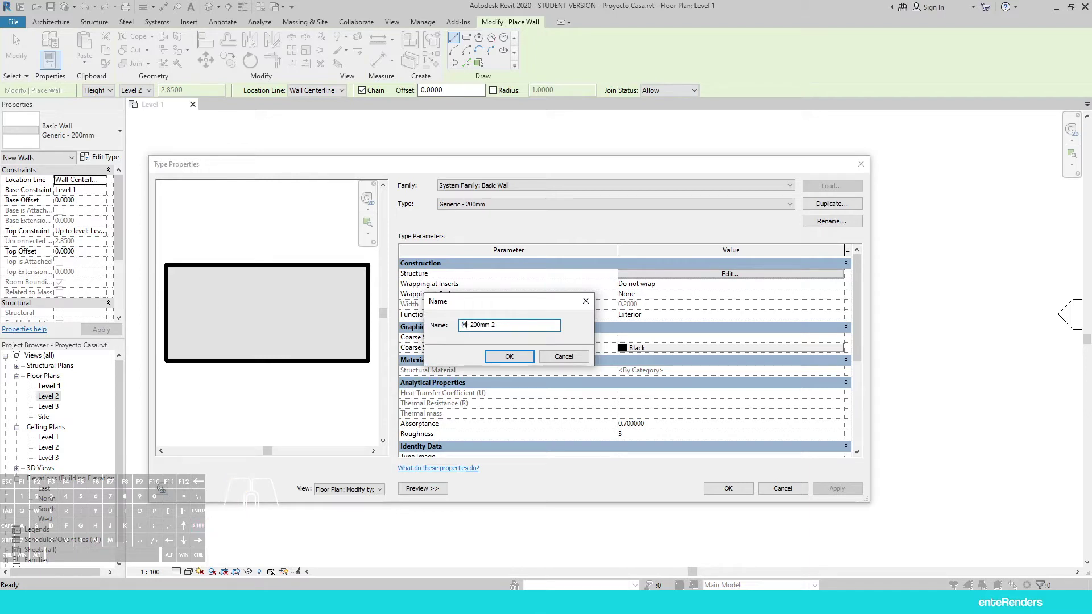
key("space")
key("shift+e")
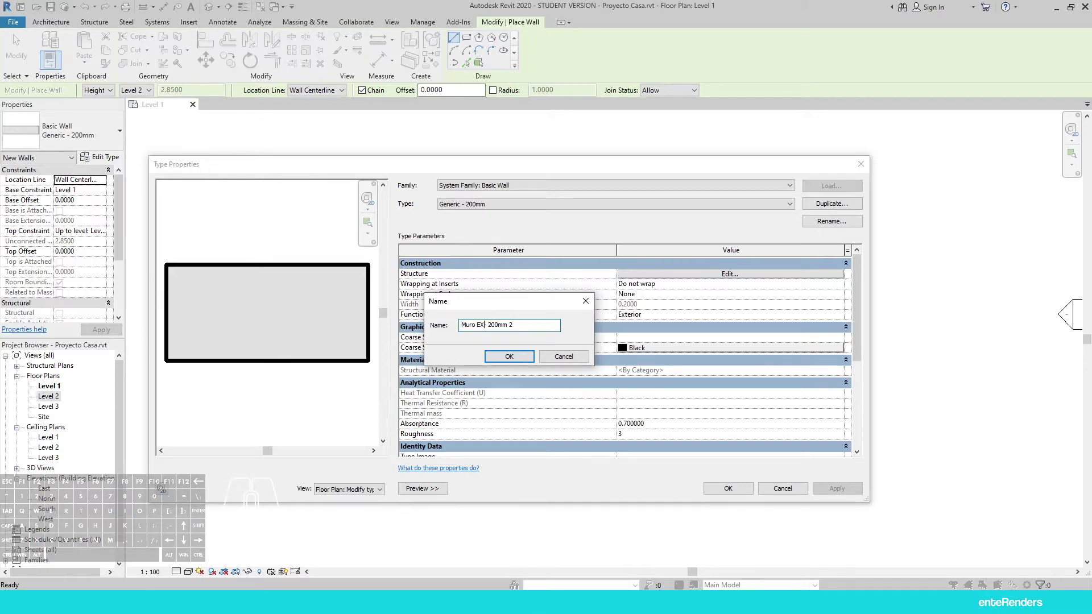
key("t")
key("BackSpace")
key("t")
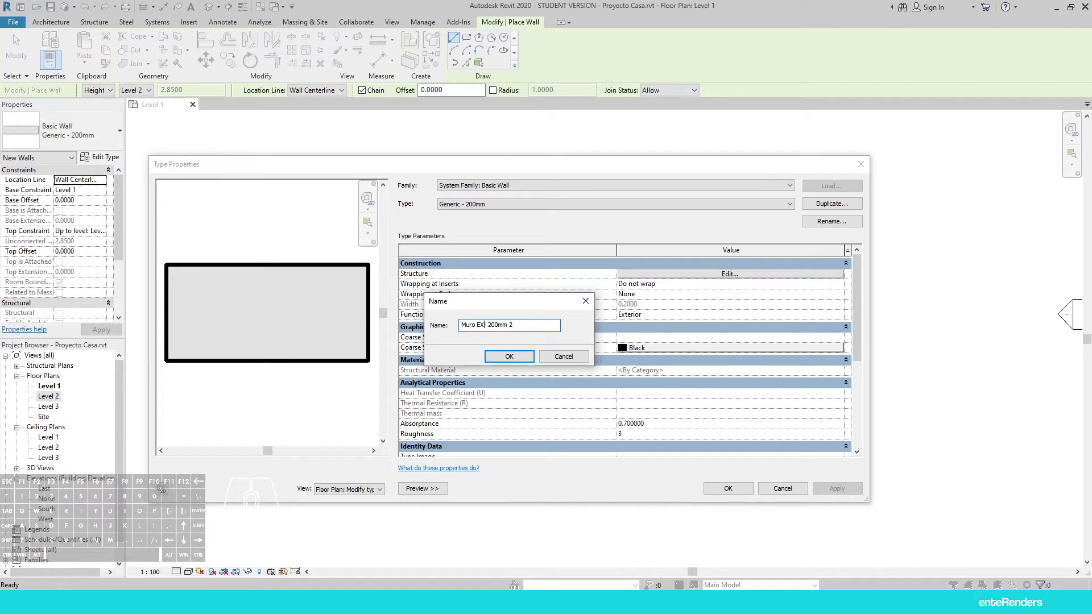
key("shift+t")
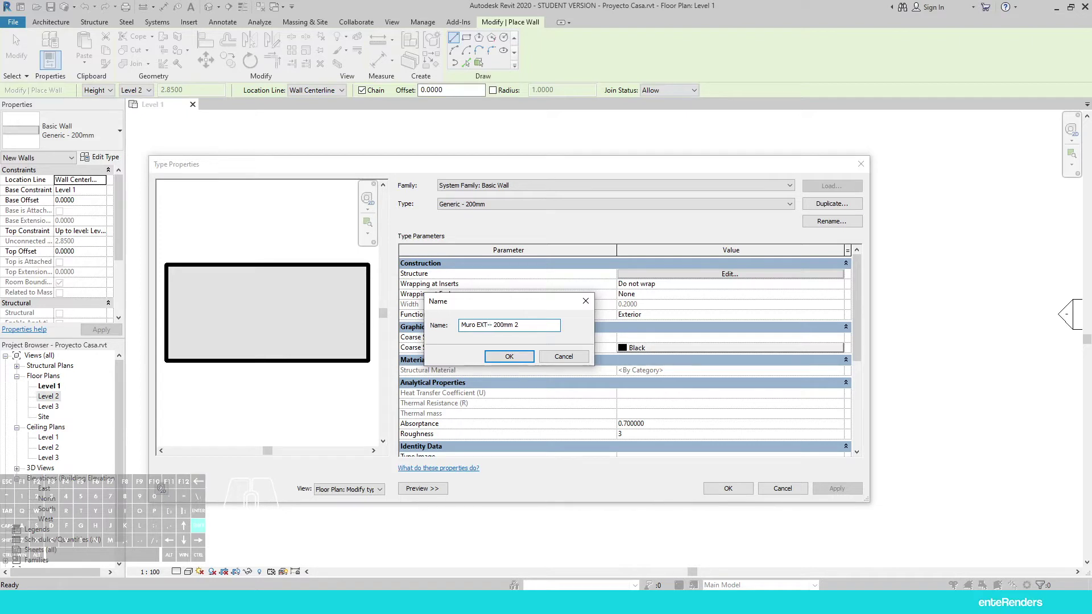
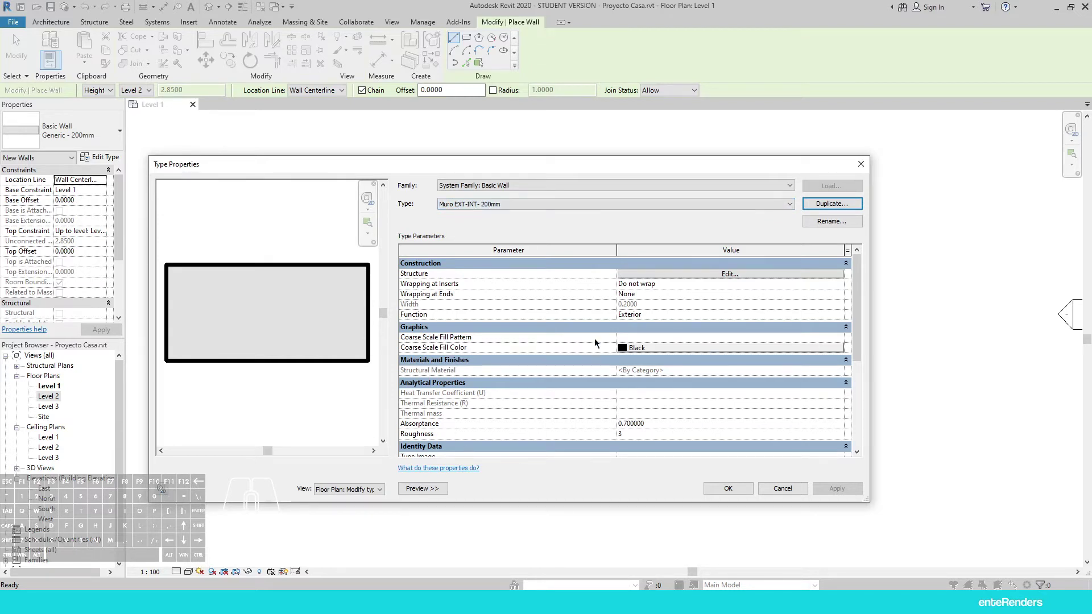
Review the Muro EXT-INT - 200mm type parameters and enter its Structure assembly editor
middle_click(497, 352)
middle_click(497, 352)
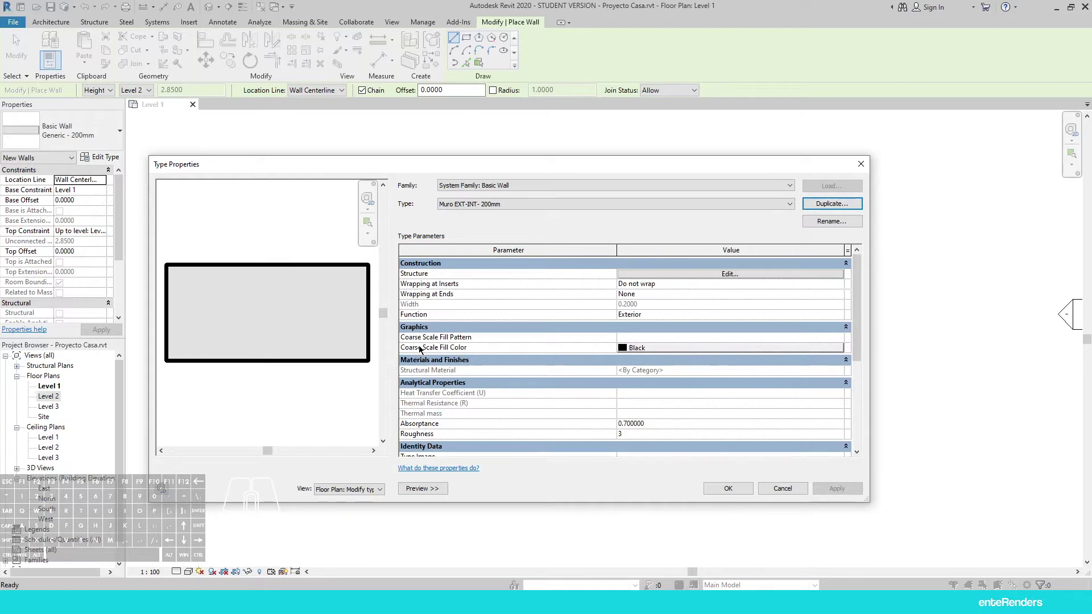
middle_click(434, 369)
scroll("down", 3)
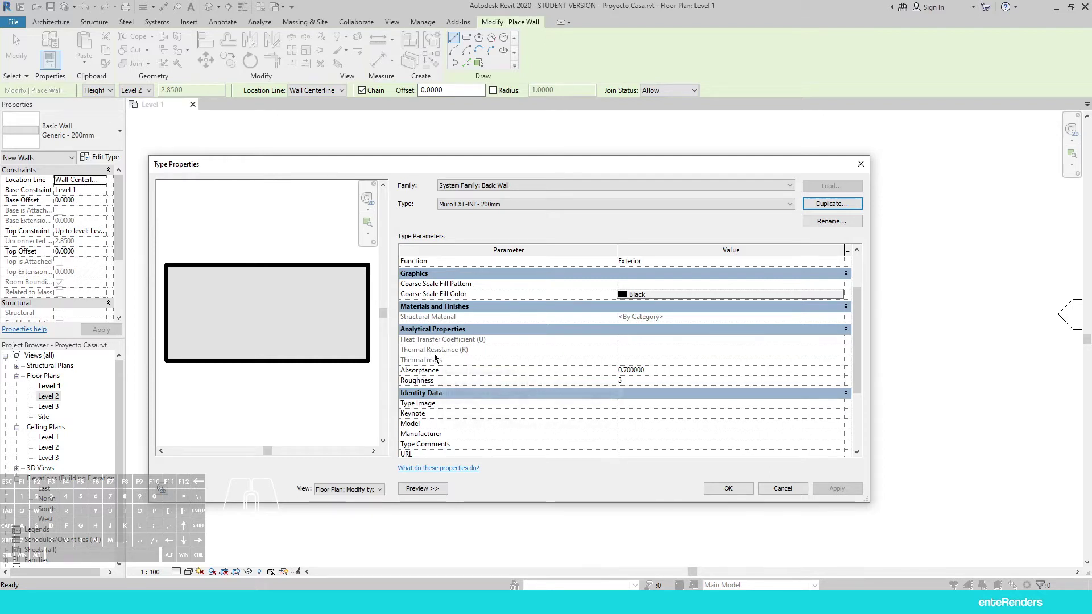
middle_click(431, 353)
scroll("down", 3)
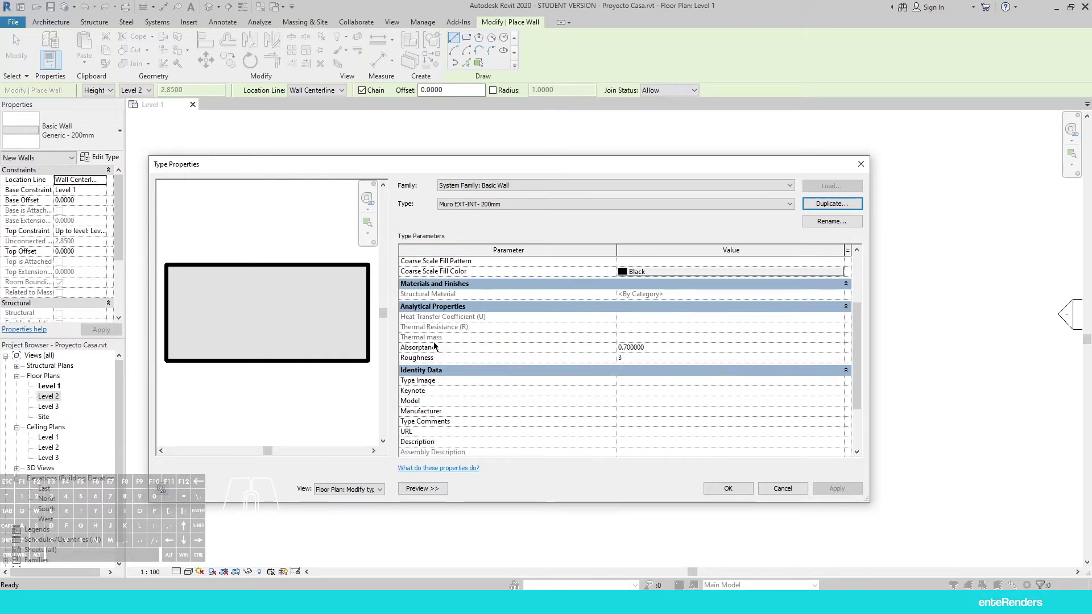
scroll("down", 3)
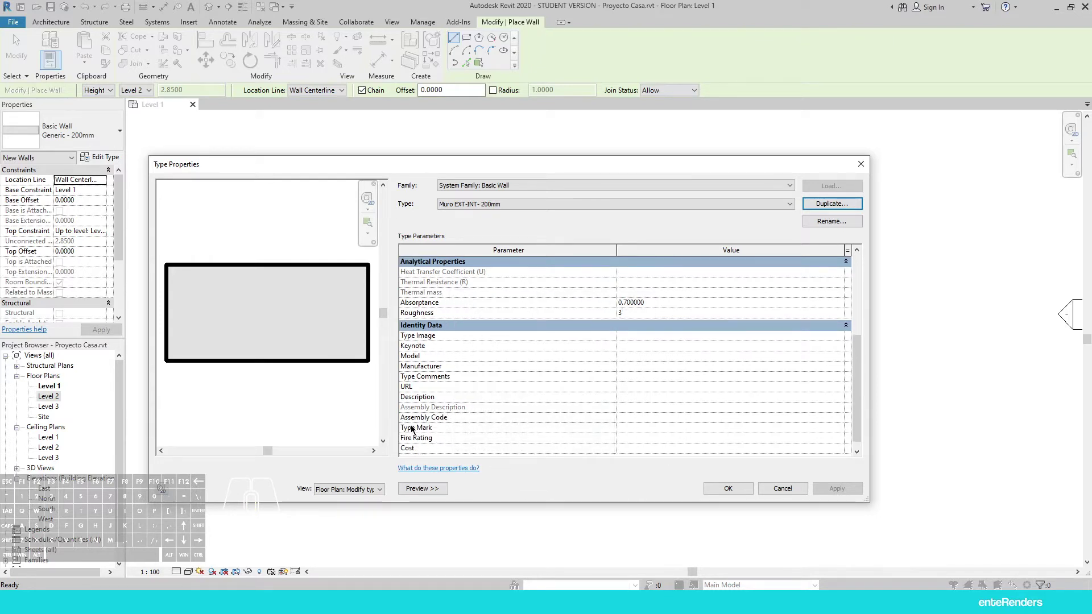
scroll("up", 3)
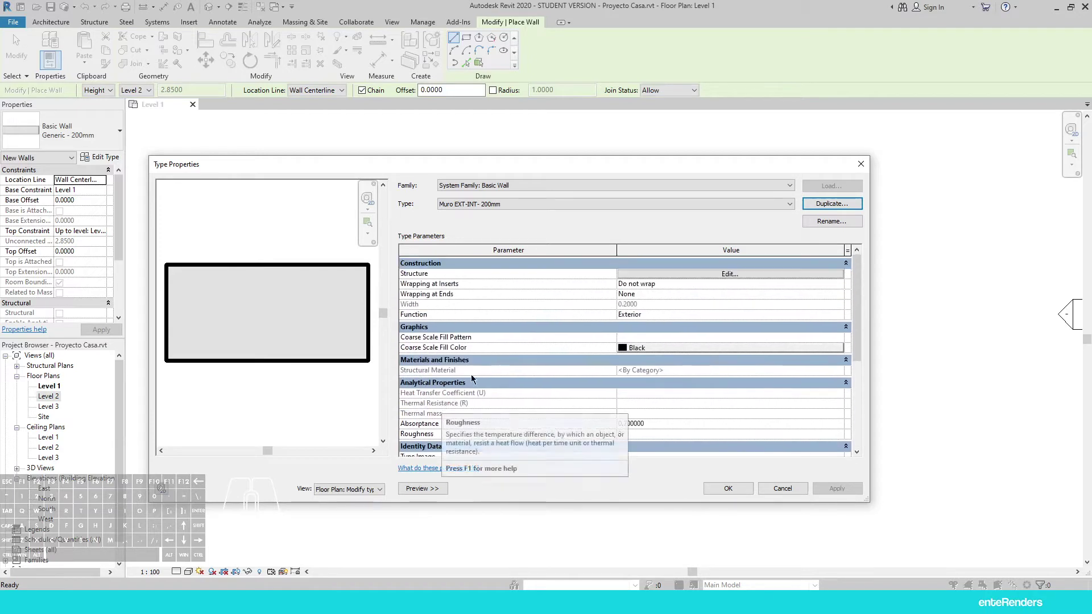
left_click(516, 167)
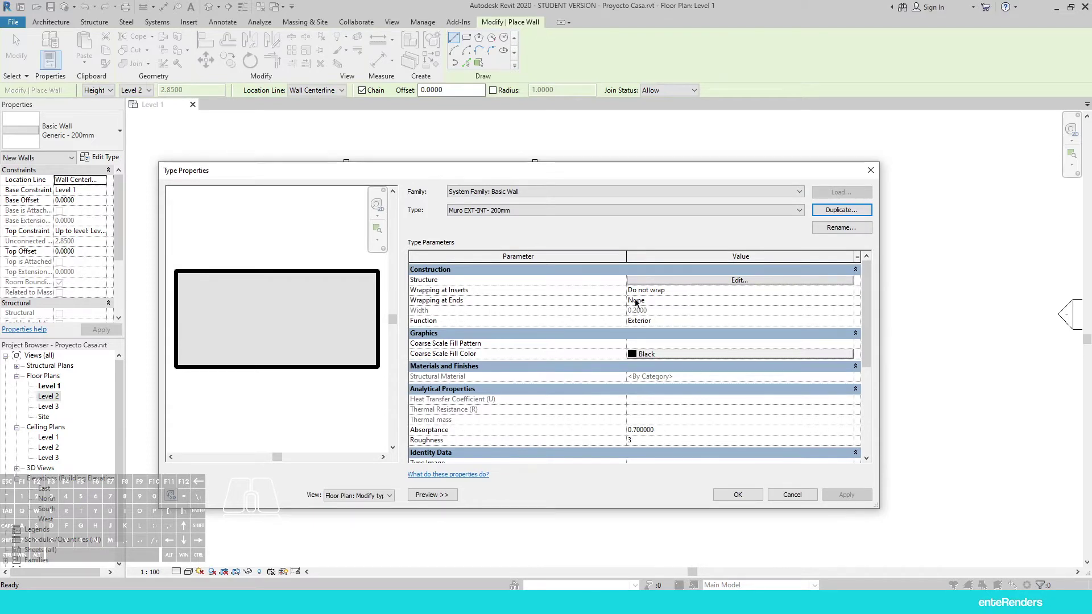
Select the 0.2000 structure layer in the wall assembly
left_click(670, 284)
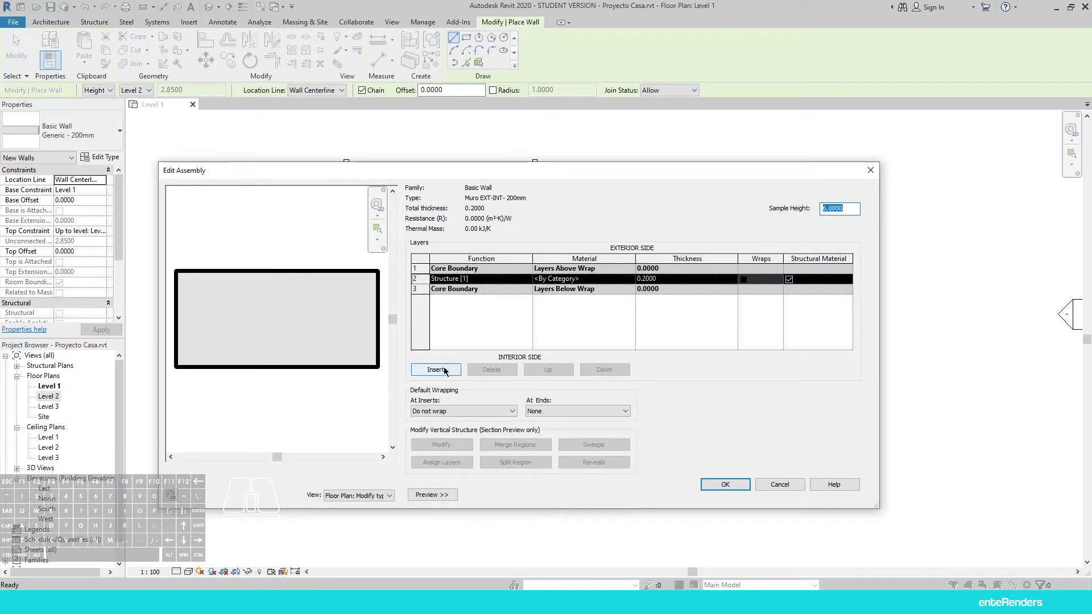
Insert a new layer above the structure and set its function to Finish 1 [4]
left_click(448, 370)
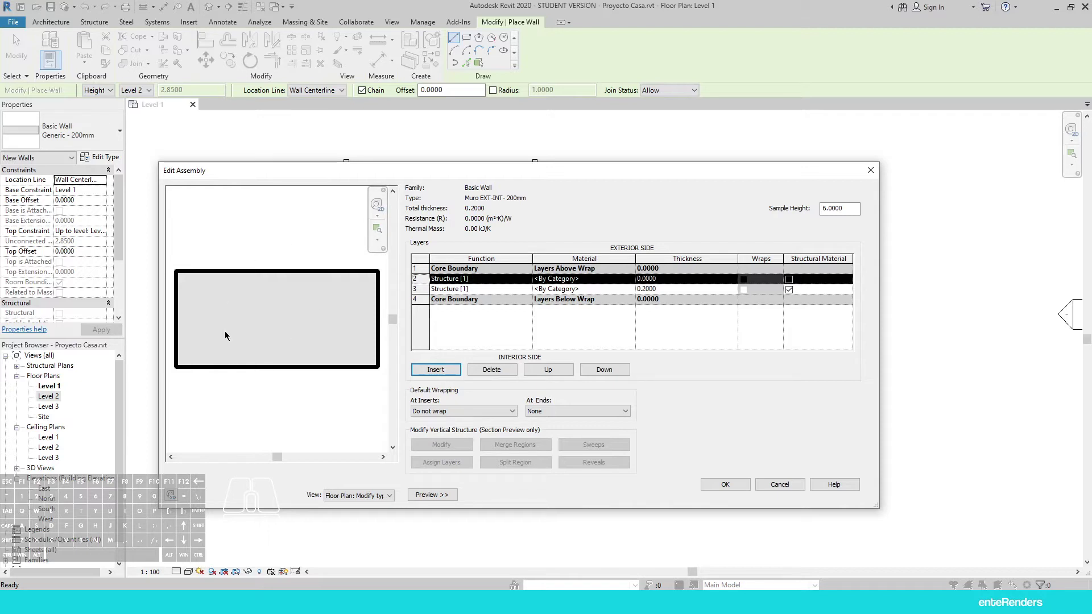
left_click(456, 285)
left_click(531, 282)
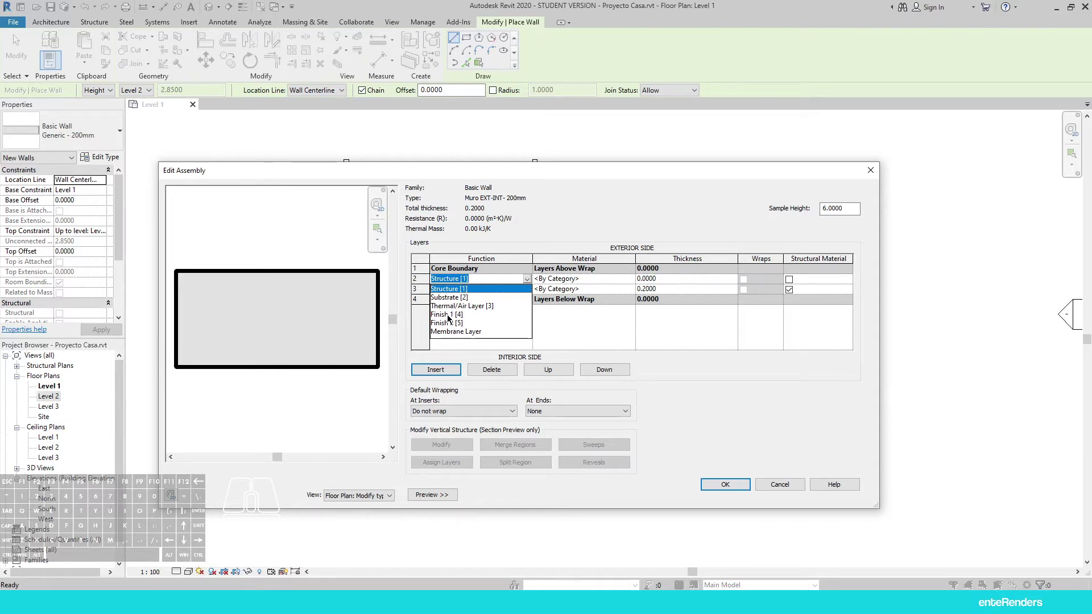
left_click(451, 318)
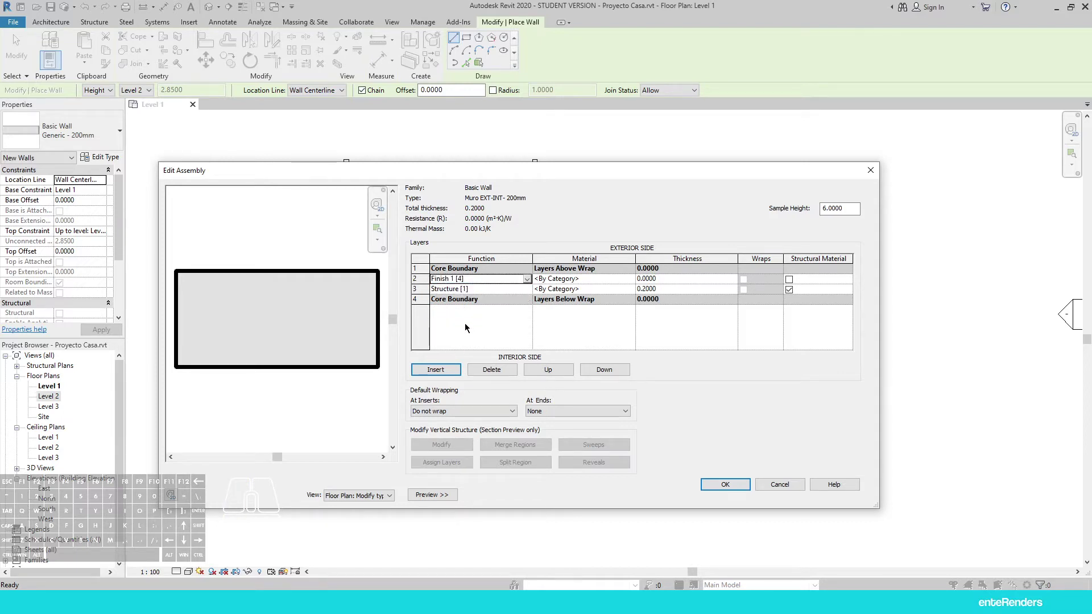
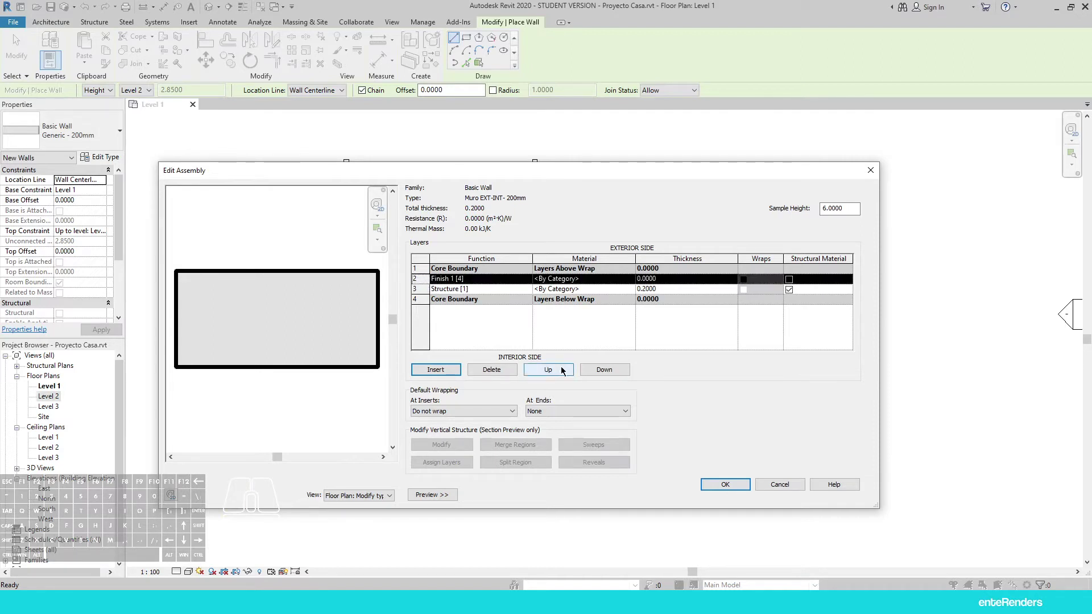
Move the finish layer above the core boundary and give it 0.025 thickness
left_click(564, 369)
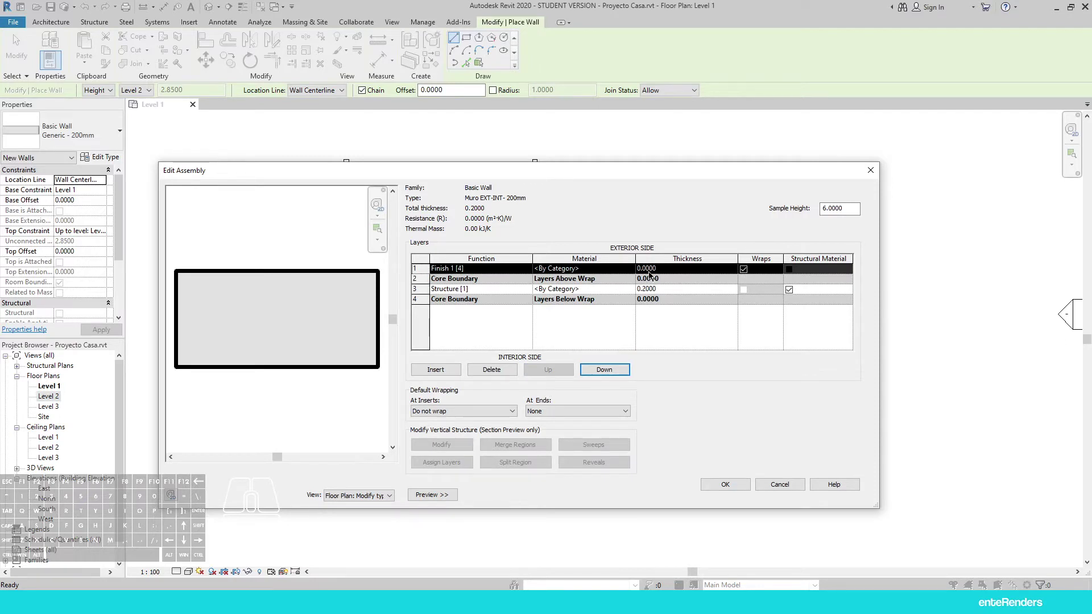
left_click(649, 271)
left_click(669, 267)
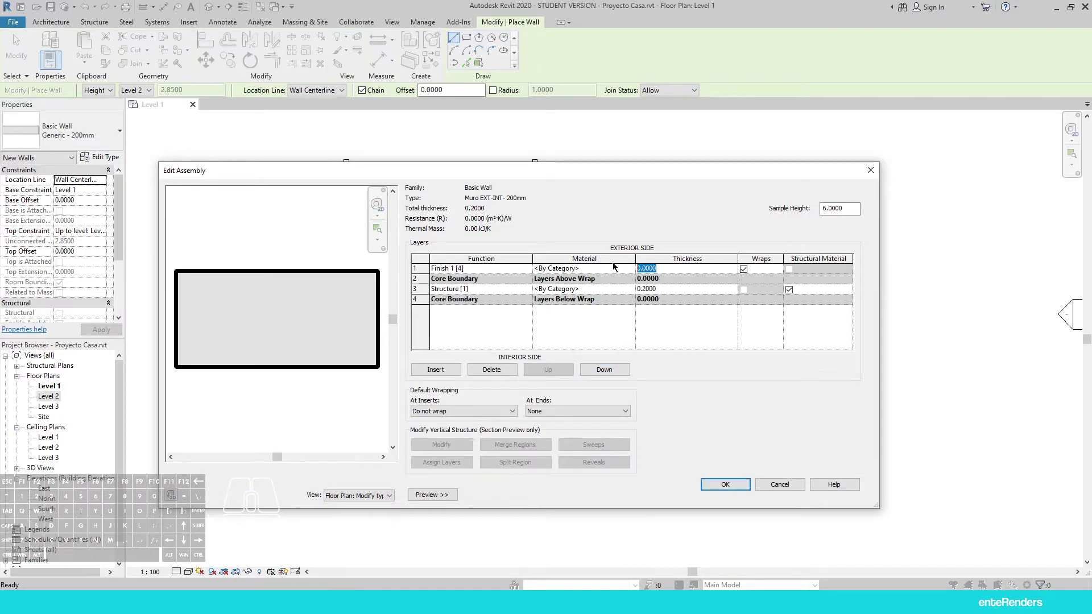
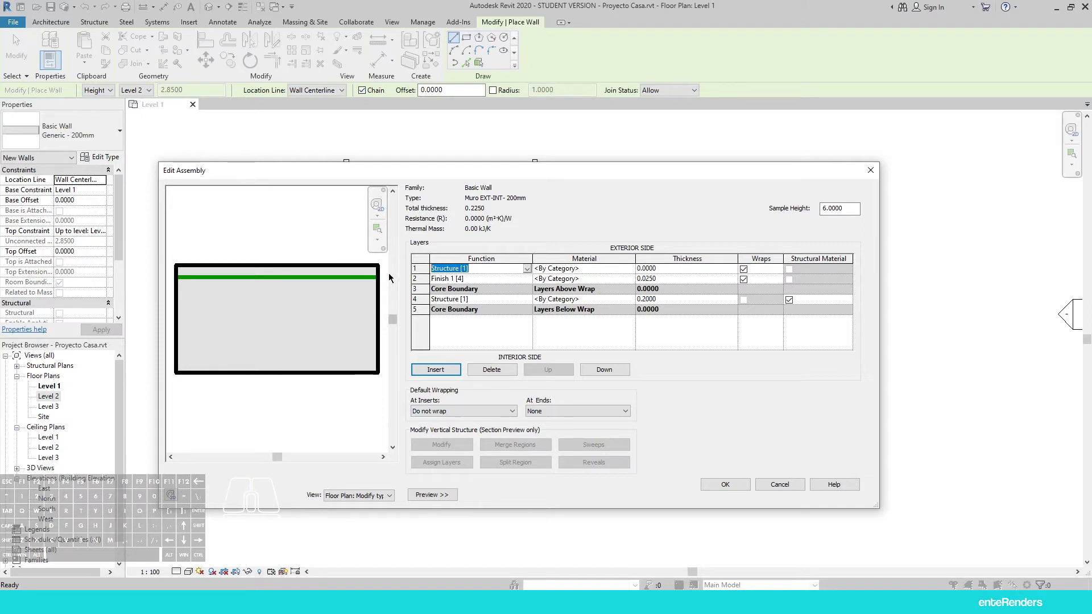
Make the second inserted layer Finish 1 [4] with 0.025 thickness
left_click(531, 270)
left_click(458, 307)
left_click(683, 269)
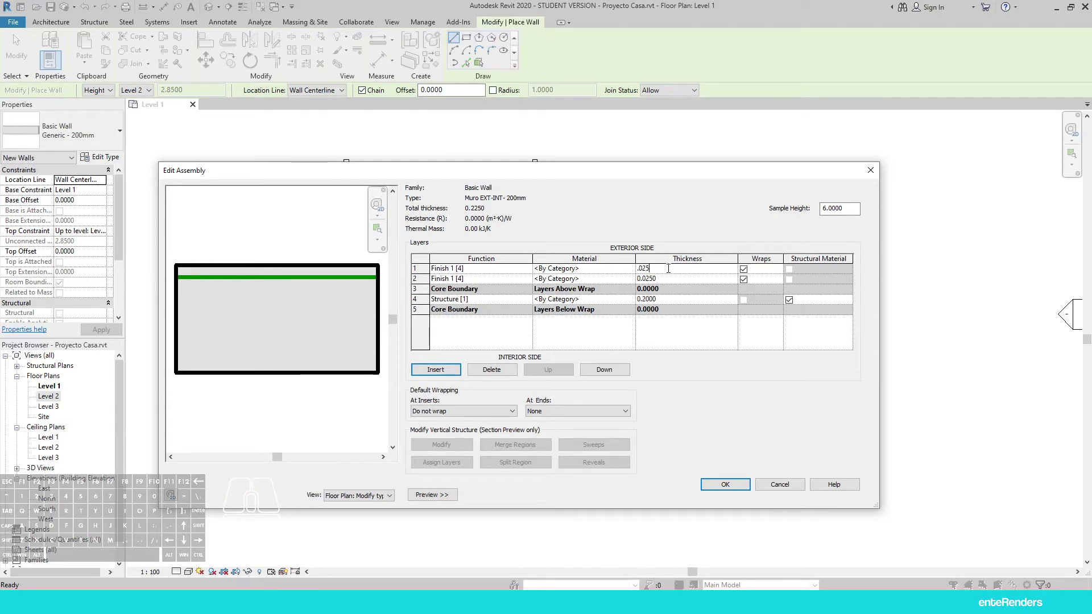
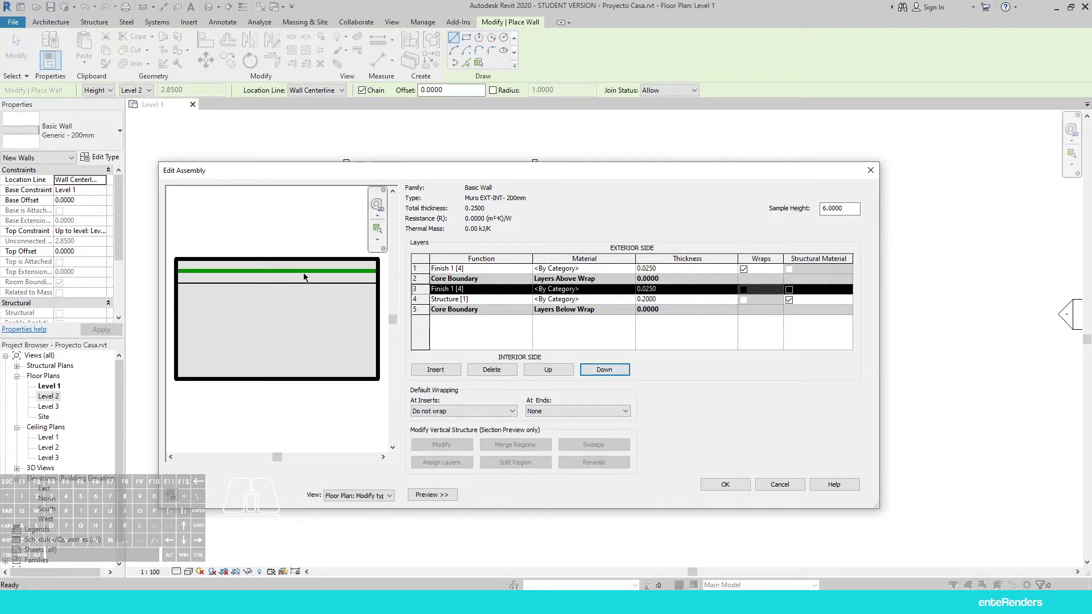
Move the second finish layer below the core boundary and enable wrapping on both finishes
left_click(597, 377)
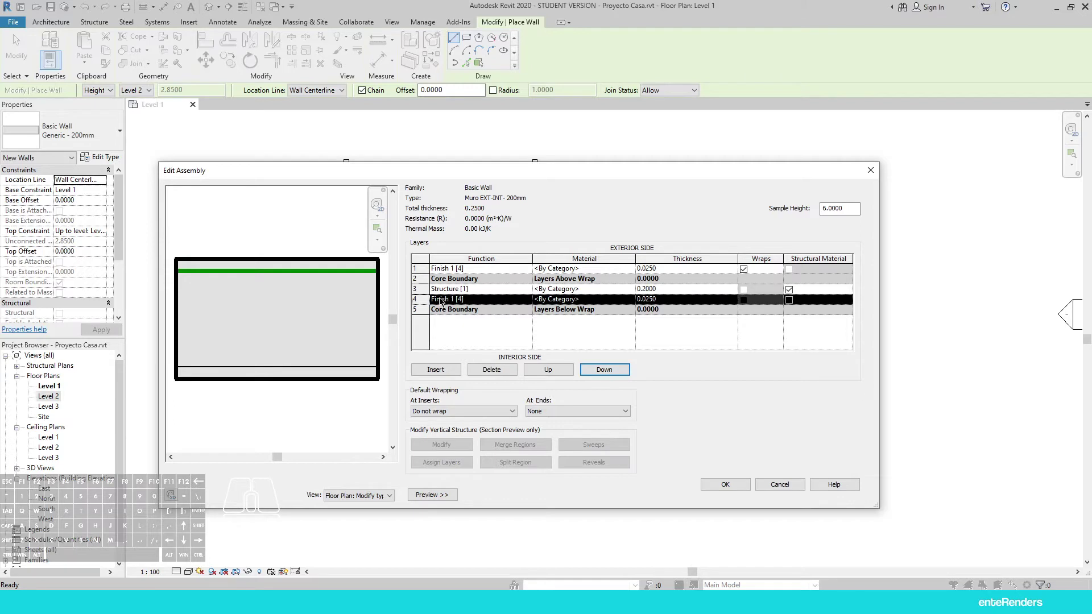
left_click(608, 373)
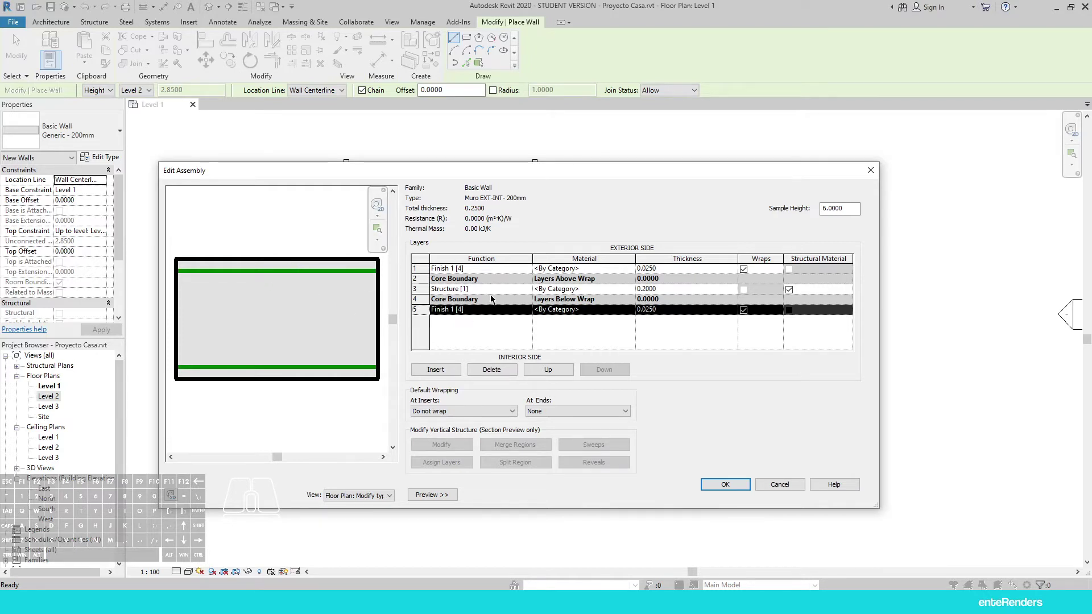
left_click(450, 267)
left_click(448, 294)
left_click(451, 271)
left_click(462, 314)
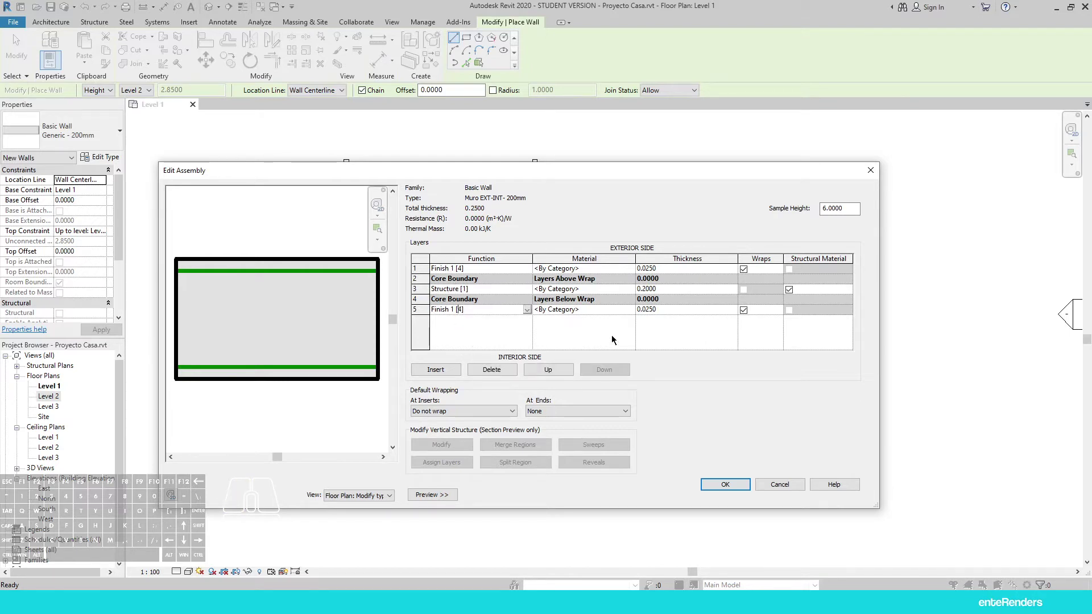
Select the structure layer and its Material cell
left_click(474, 293)
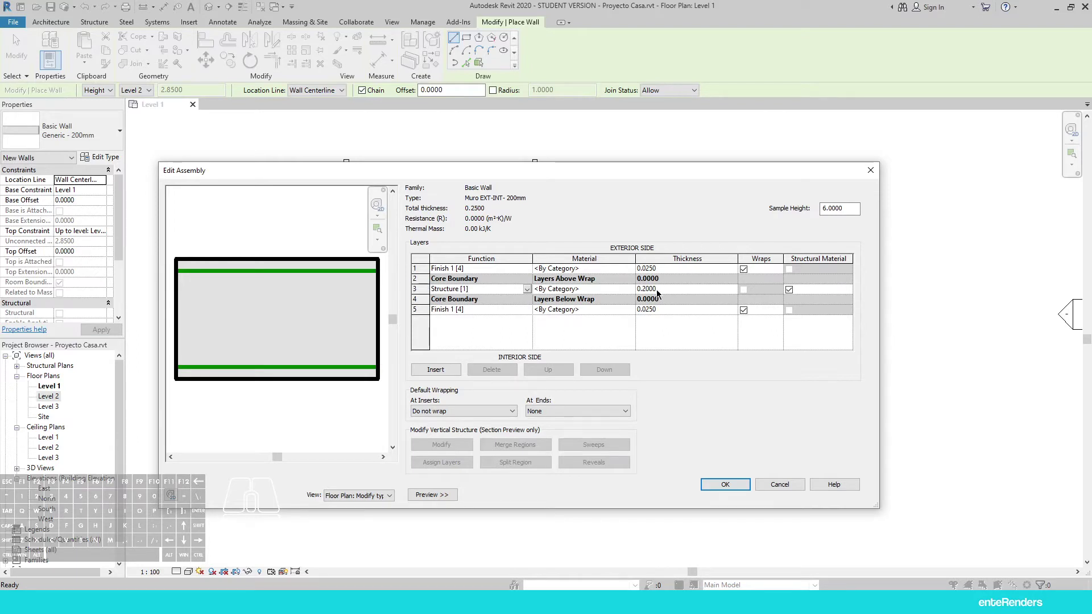
left_click(474, 314)
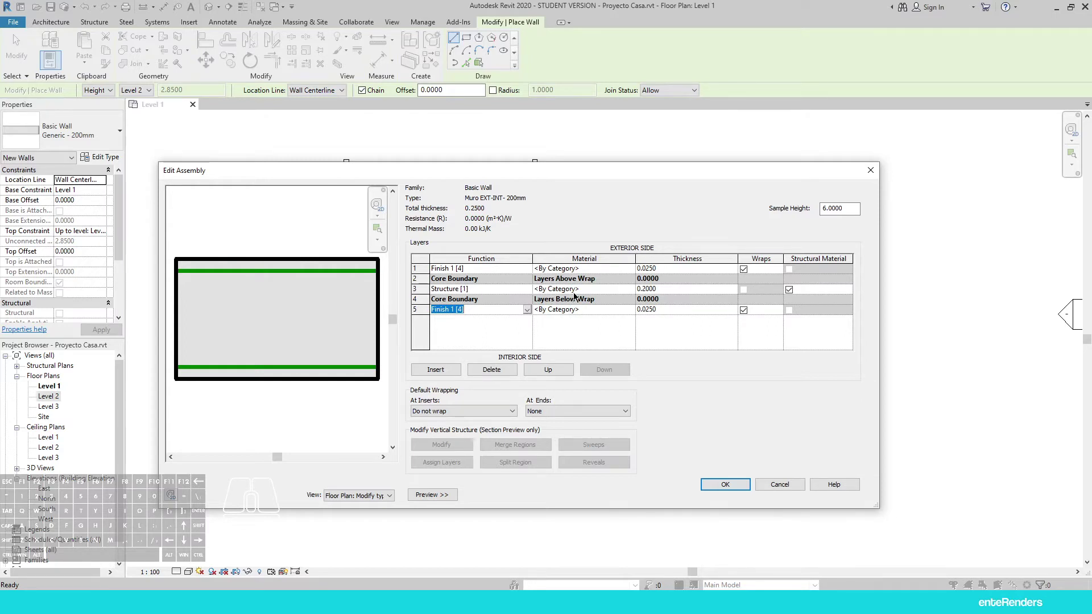
left_click(571, 293)
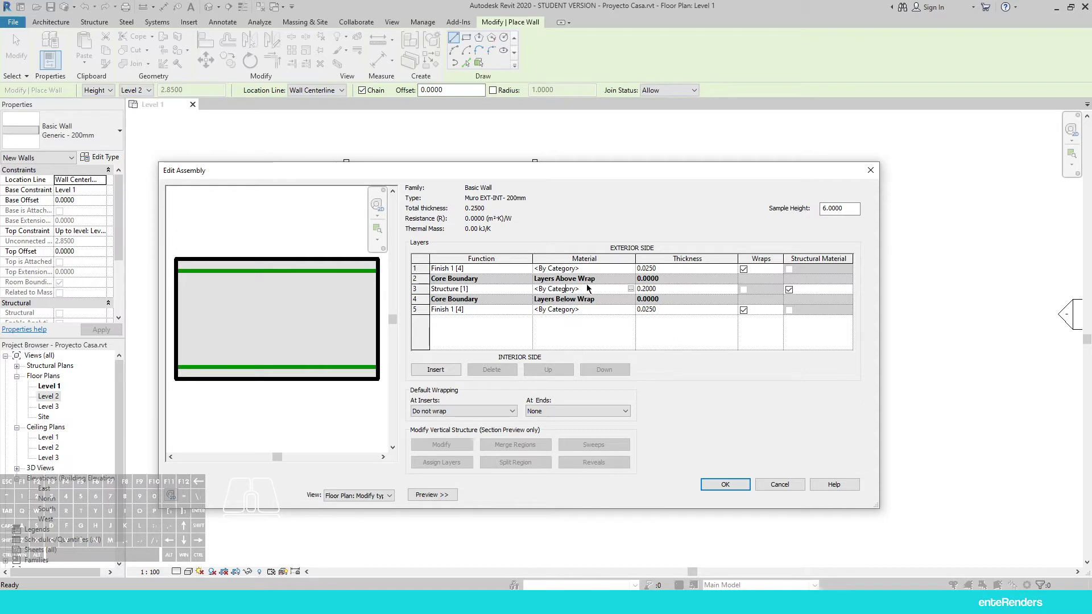
Browse materials for the structure layer and search for 'block' to find Concrete Masonry Units
left_click(633, 292)
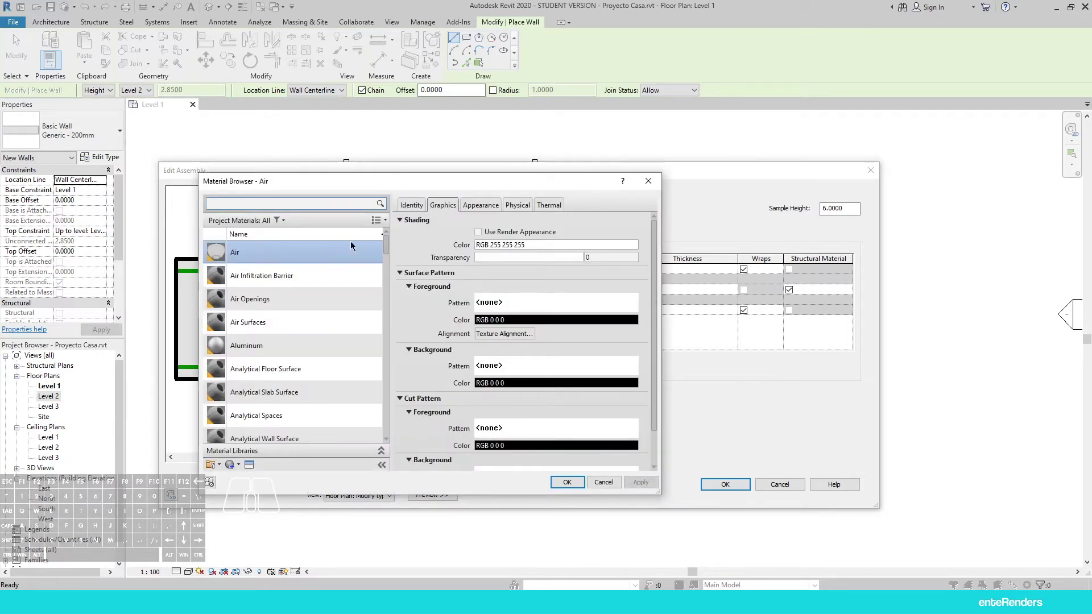
left_click_drag(374, 185, 479, 159)
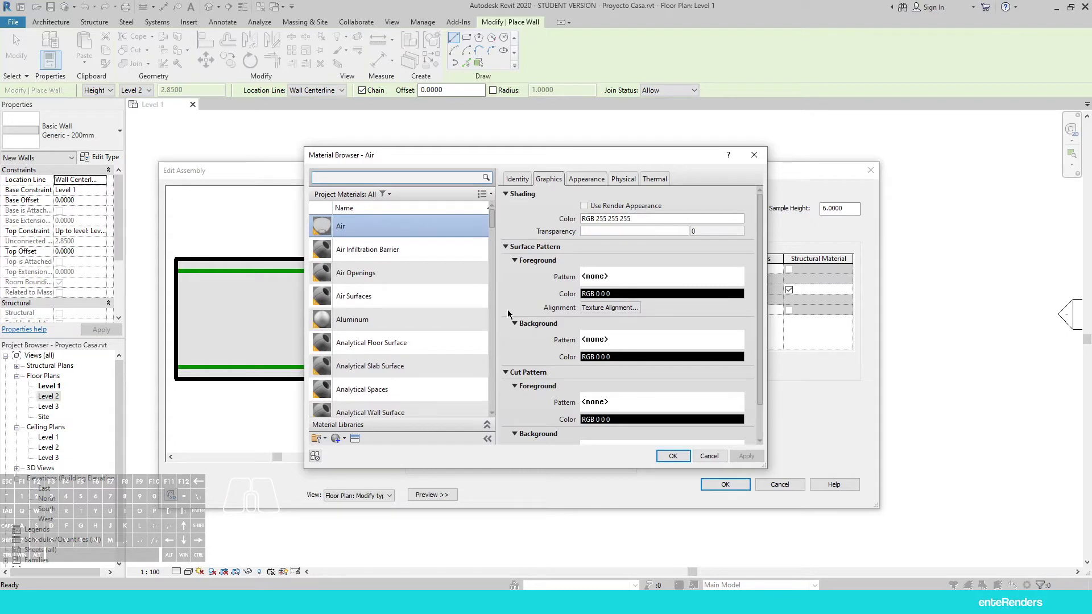
scroll("down", 3)
scroll("down", 3)
scroll("up", 3)
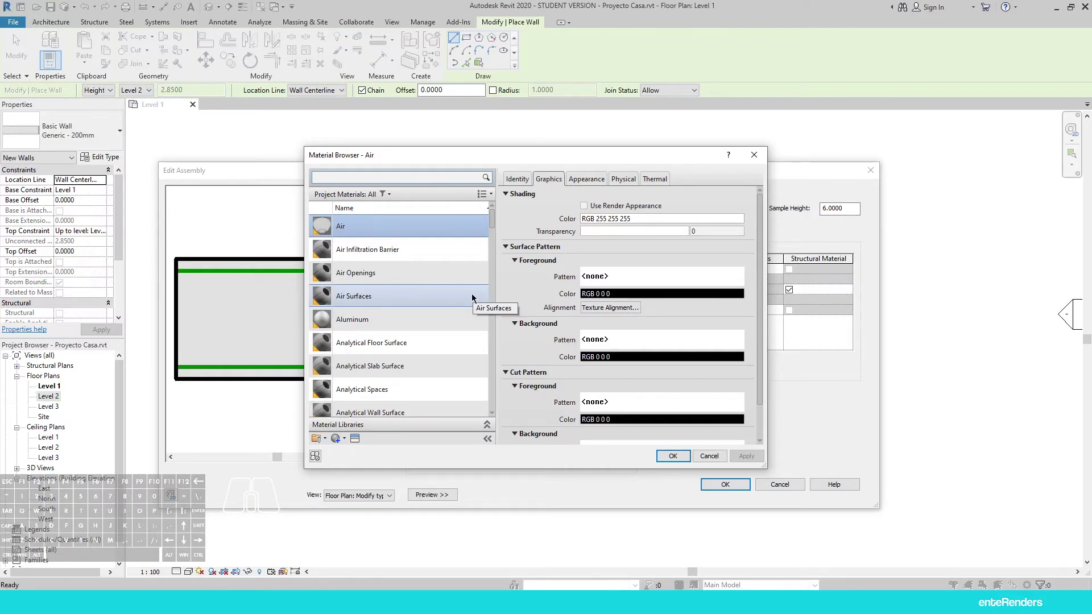
double_click(337, 186)
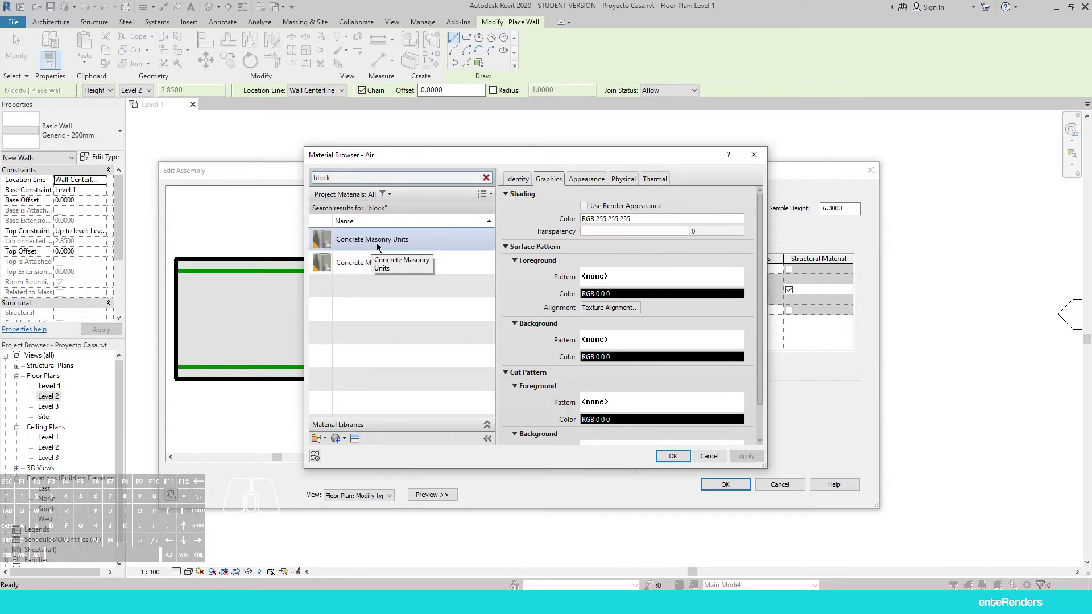
left_click(381, 244)
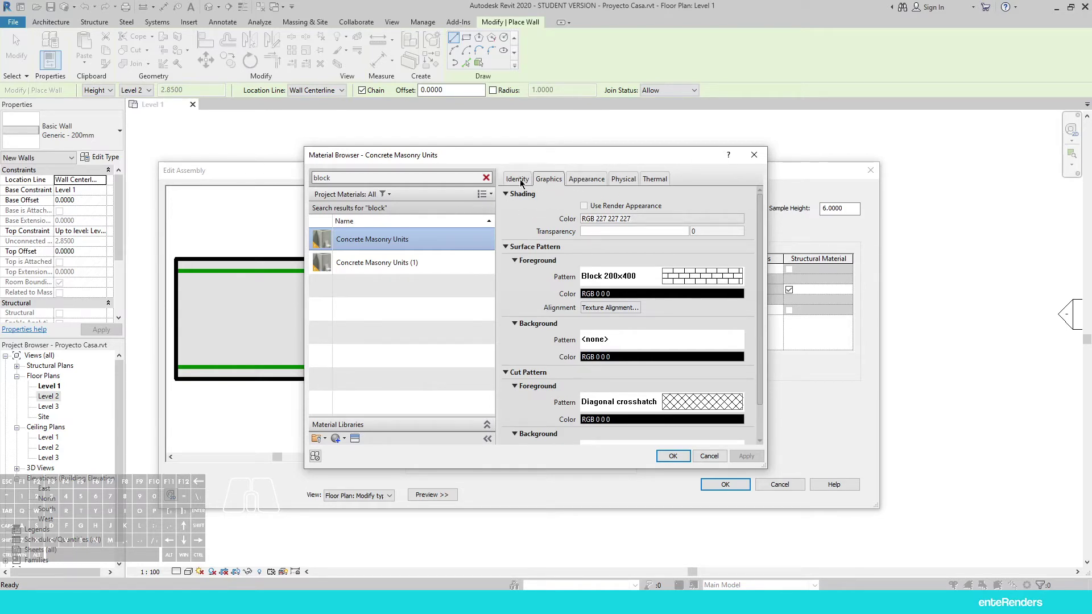
left_click(524, 179)
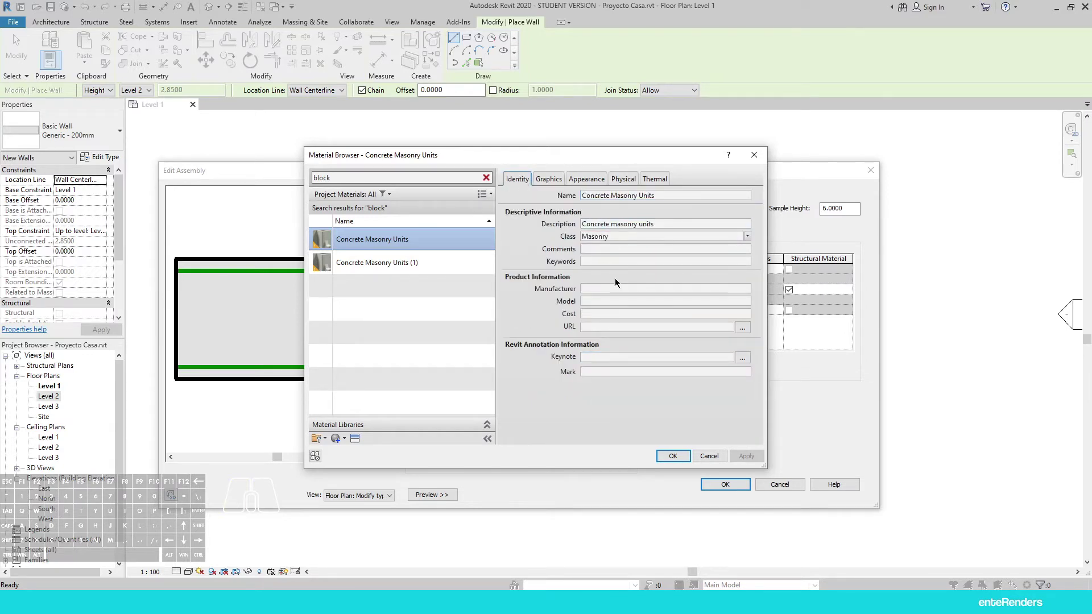
left_click(554, 177)
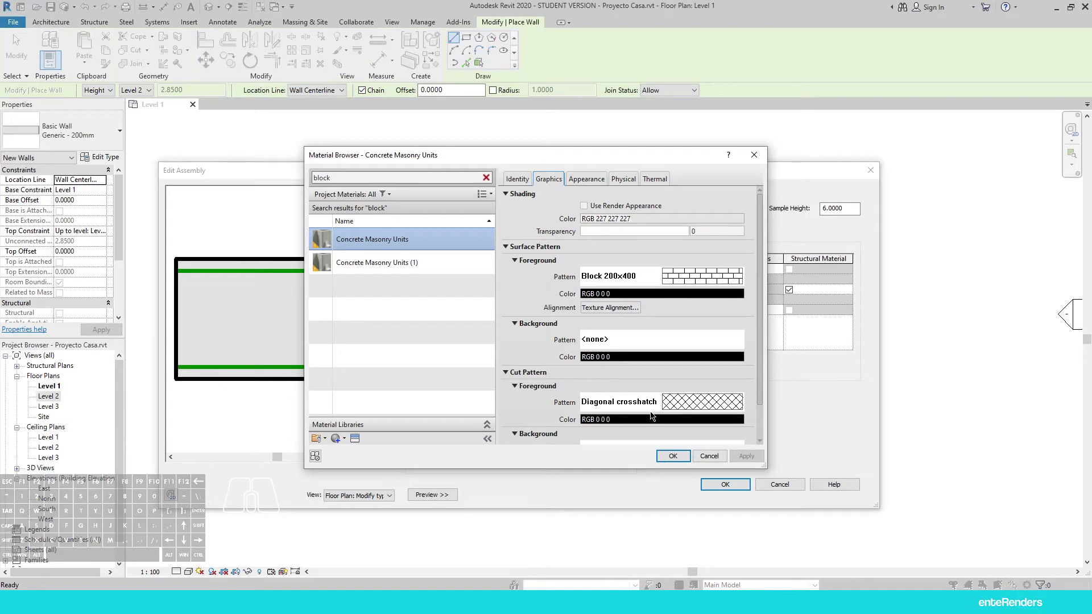
left_click(579, 170)
left_click(584, 181)
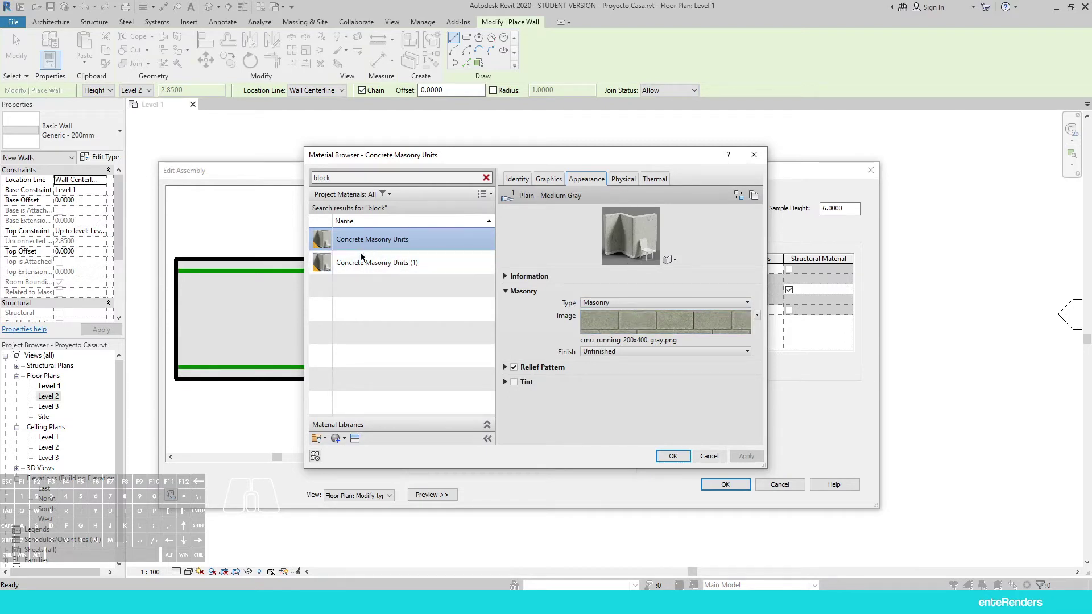
left_click(629, 184)
left_click(658, 183)
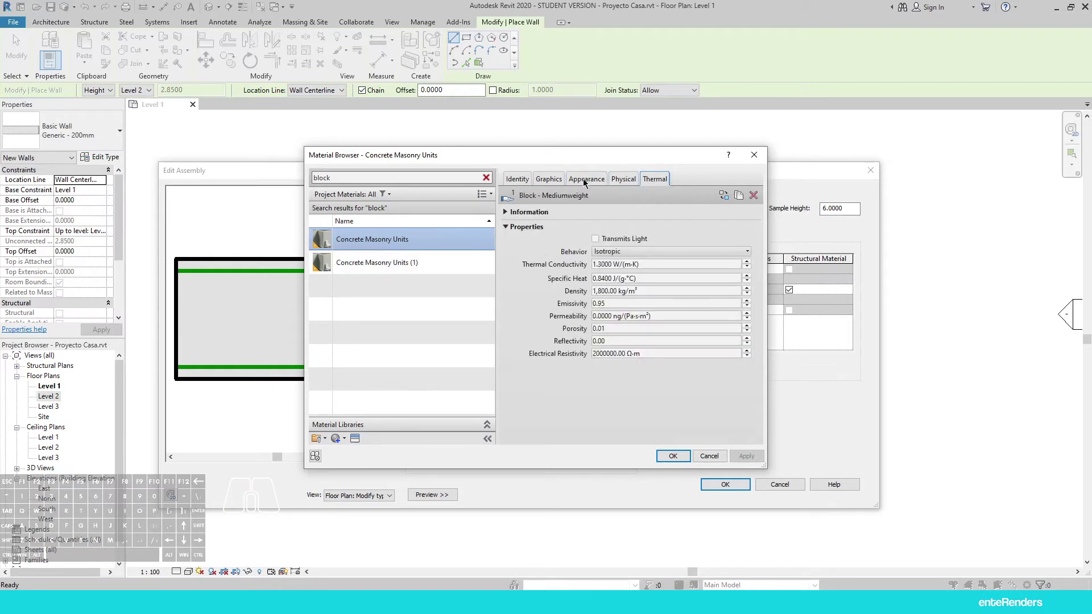
left_click(587, 182)
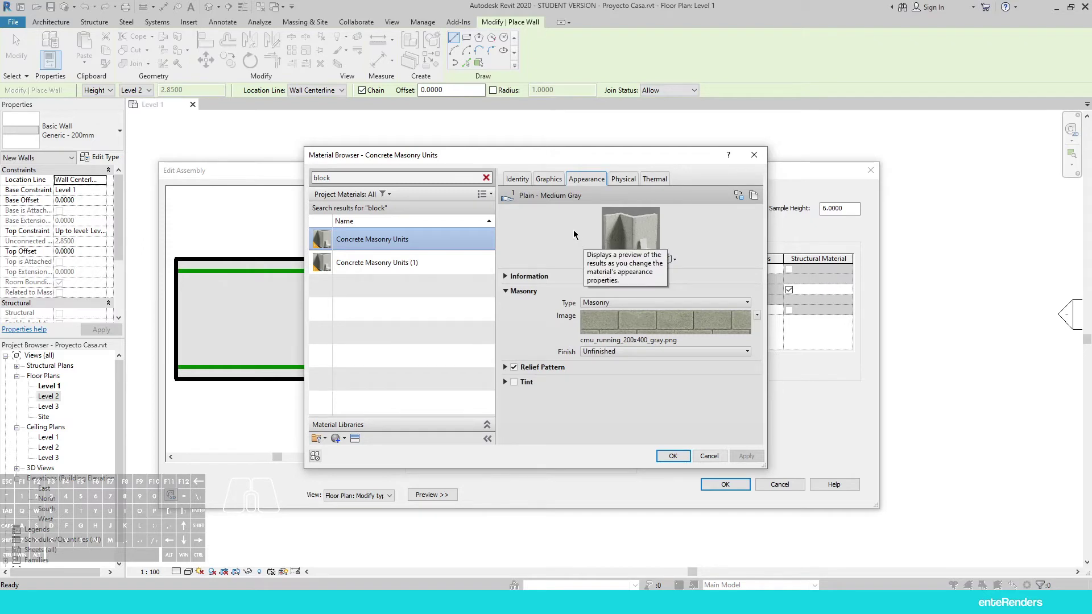
left_click(557, 182)
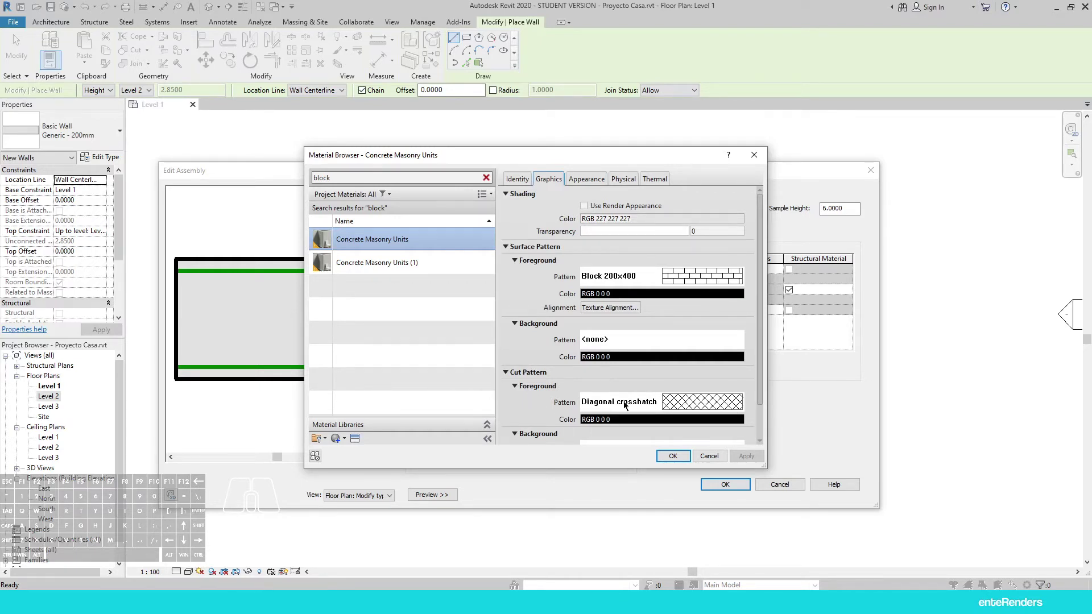
Set the Concrete Masonry Units cut pattern to Diagonal down 1.5mm
left_click(701, 401)
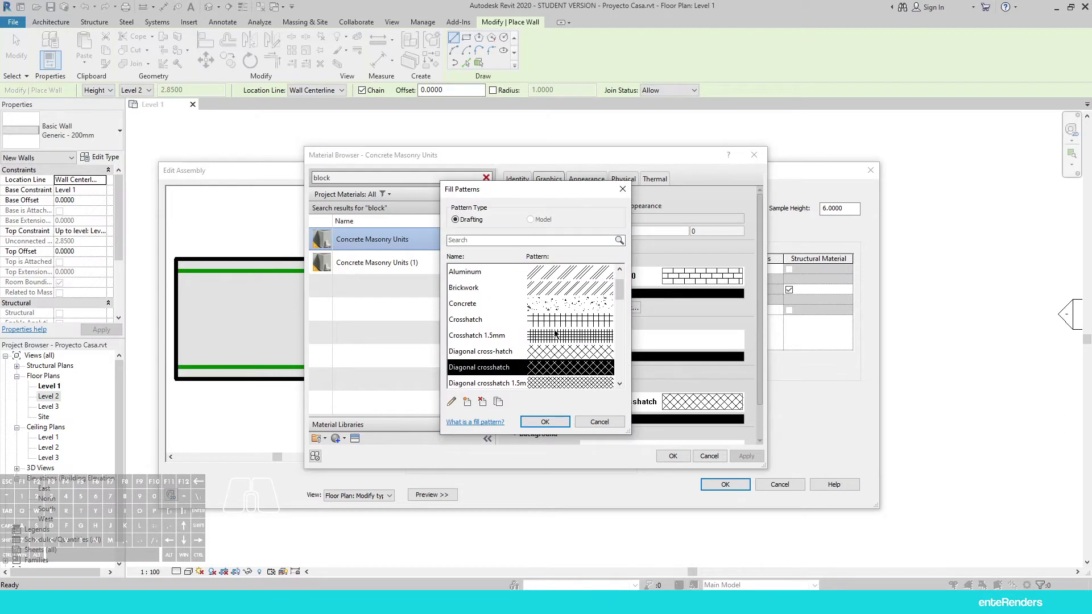
middle_click(546, 335)
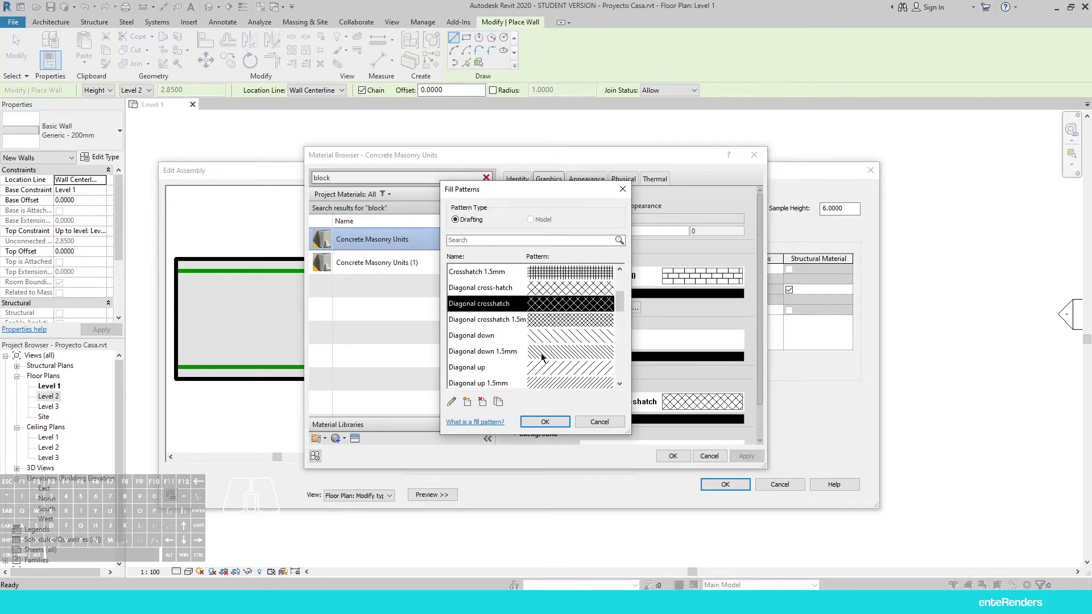
left_click(545, 357)
left_click(551, 425)
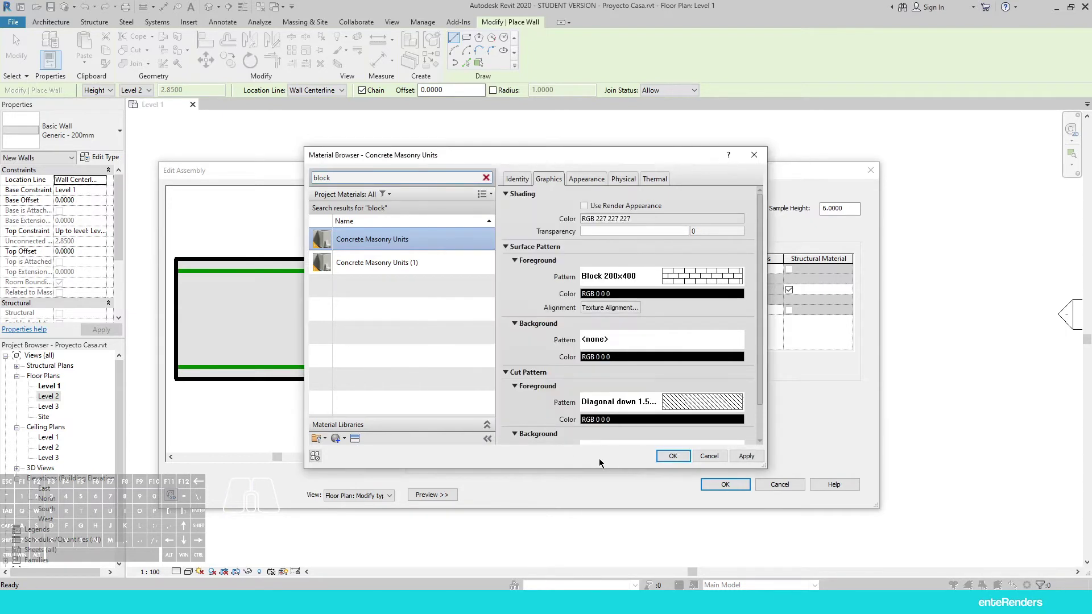
Apply the cut pattern and reopen the Material Browser from a Finish layer's Material cell
left_click(674, 456)
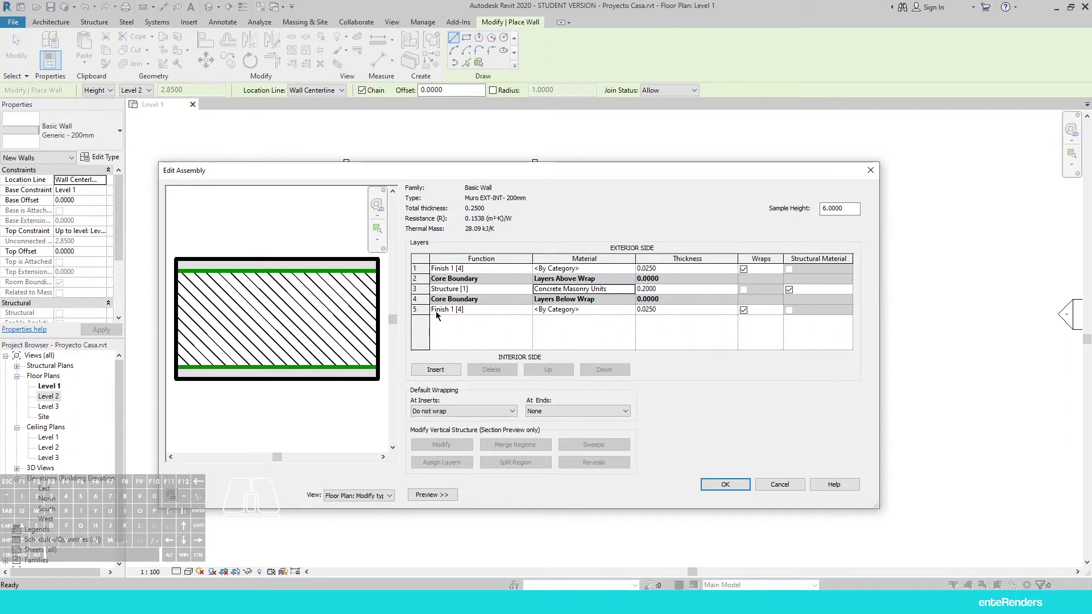
left_click(568, 269)
left_click(634, 272)
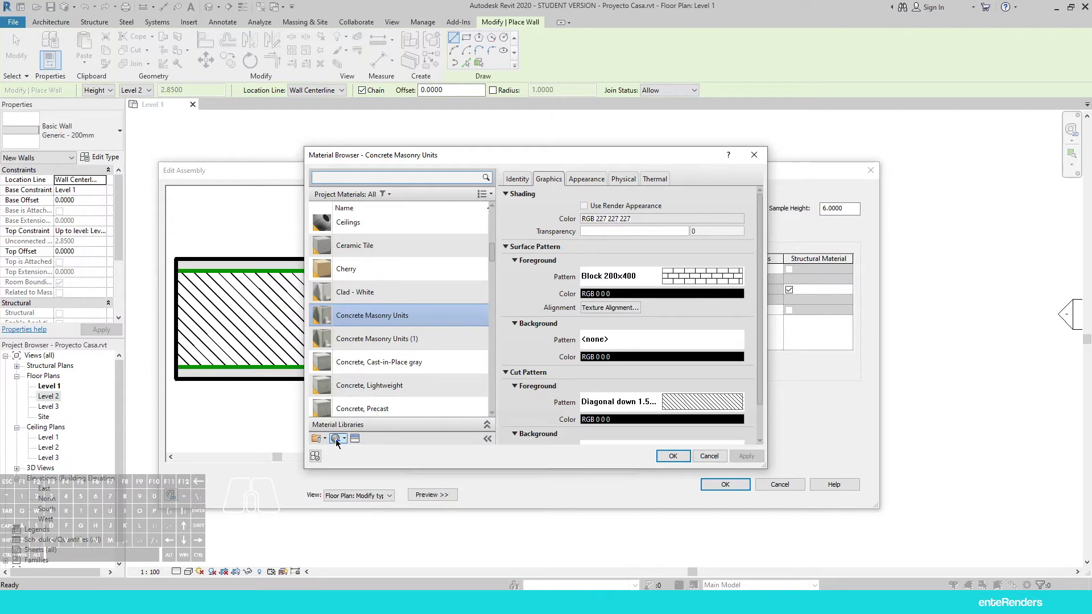
Create a new material named Pintura Blanca Exterior and view its generic appearance asset
left_click(340, 441)
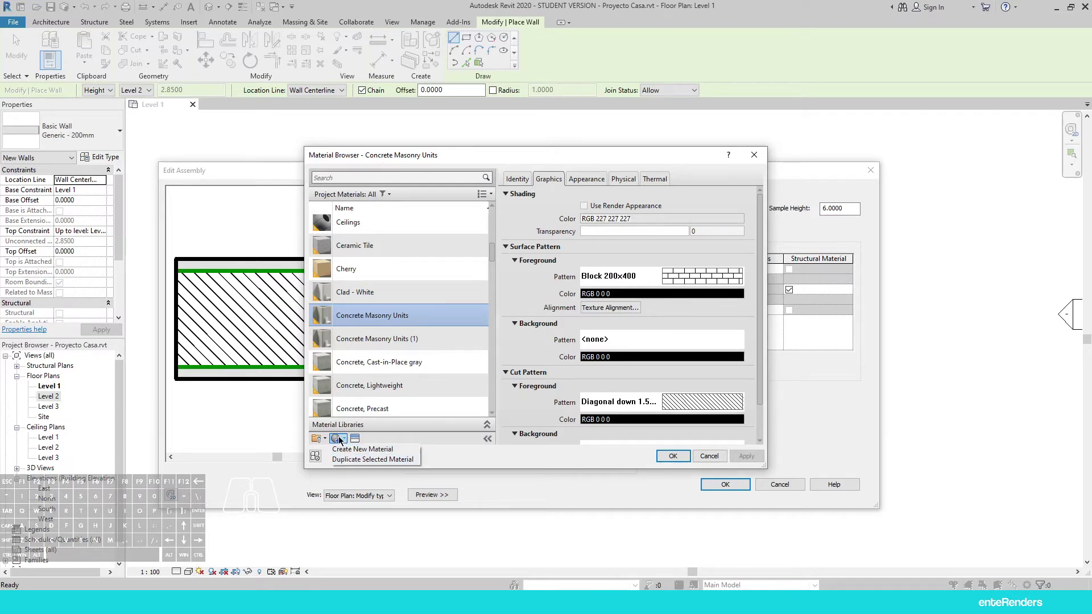
left_click(354, 453)
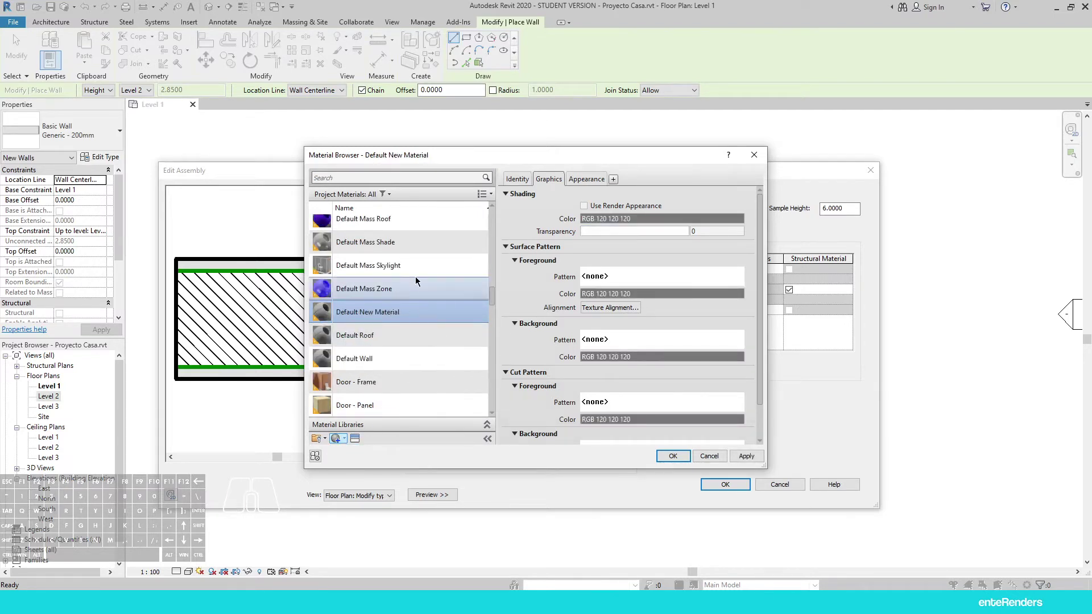
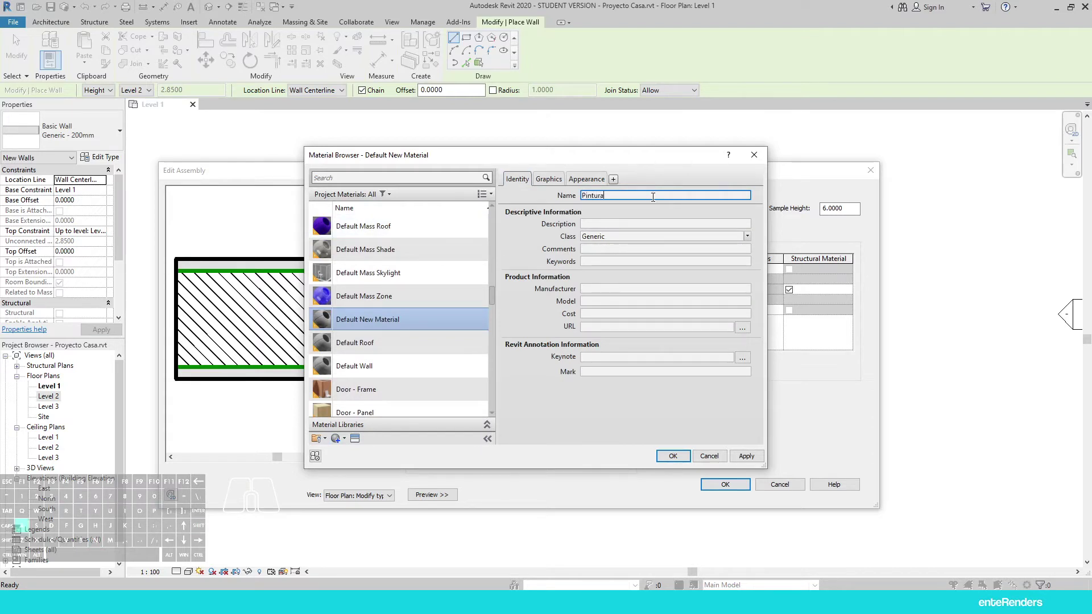
key("space")
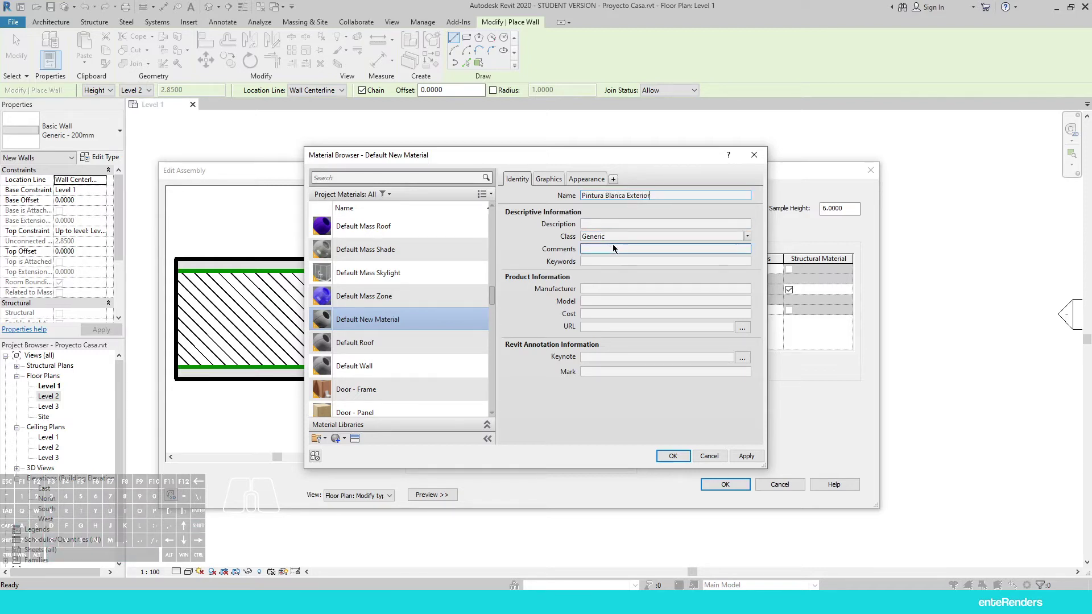
left_click(551, 181)
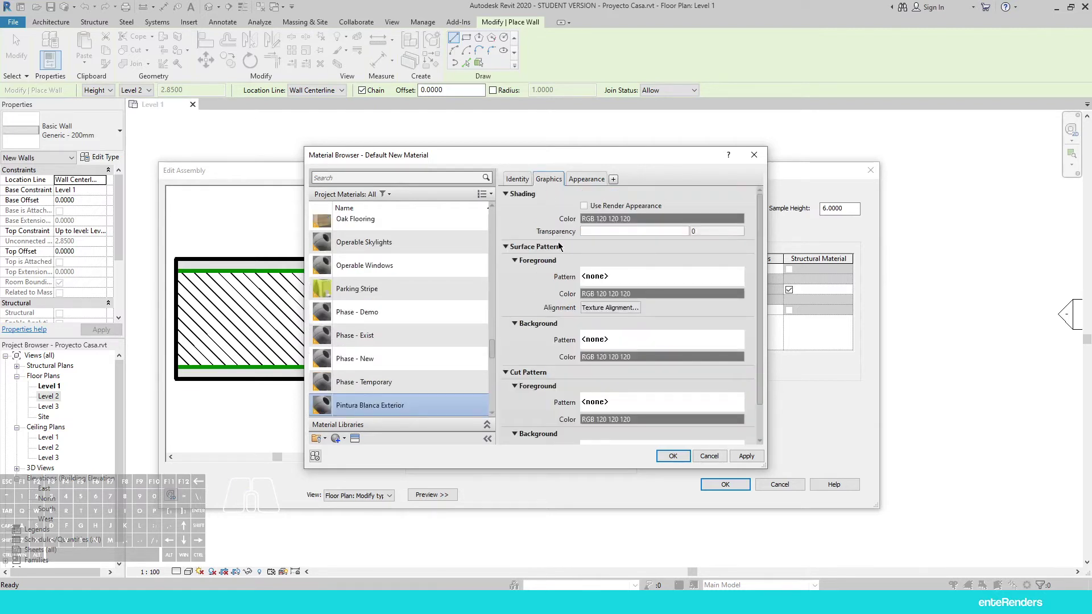
left_click(584, 183)
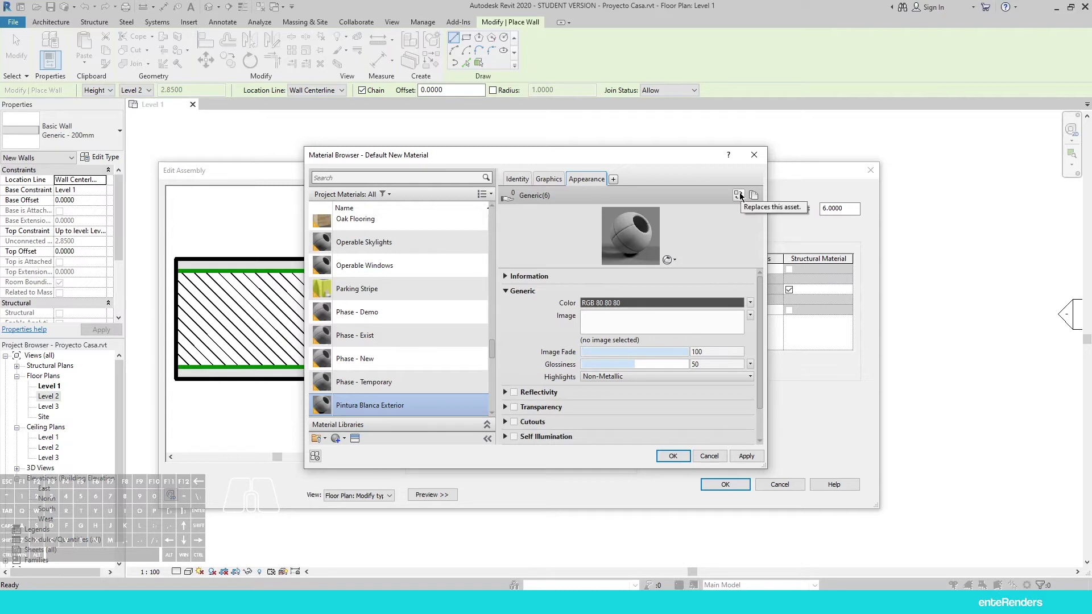
Browse the Asset Browser's Appearance Library down to Wall Paint > Matte colours
left_click(744, 195)
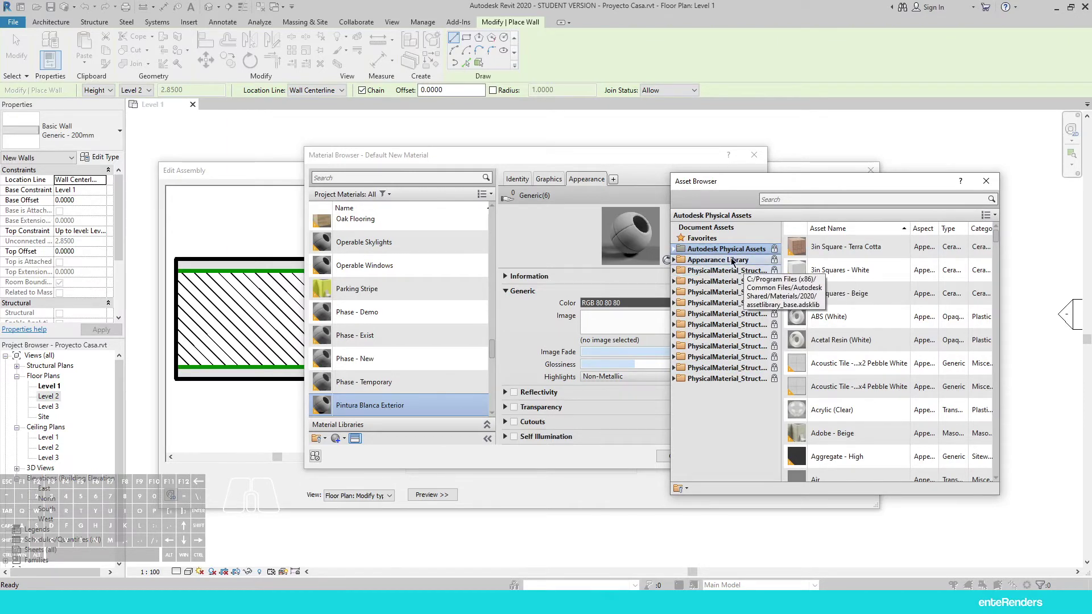
left_click(676, 264)
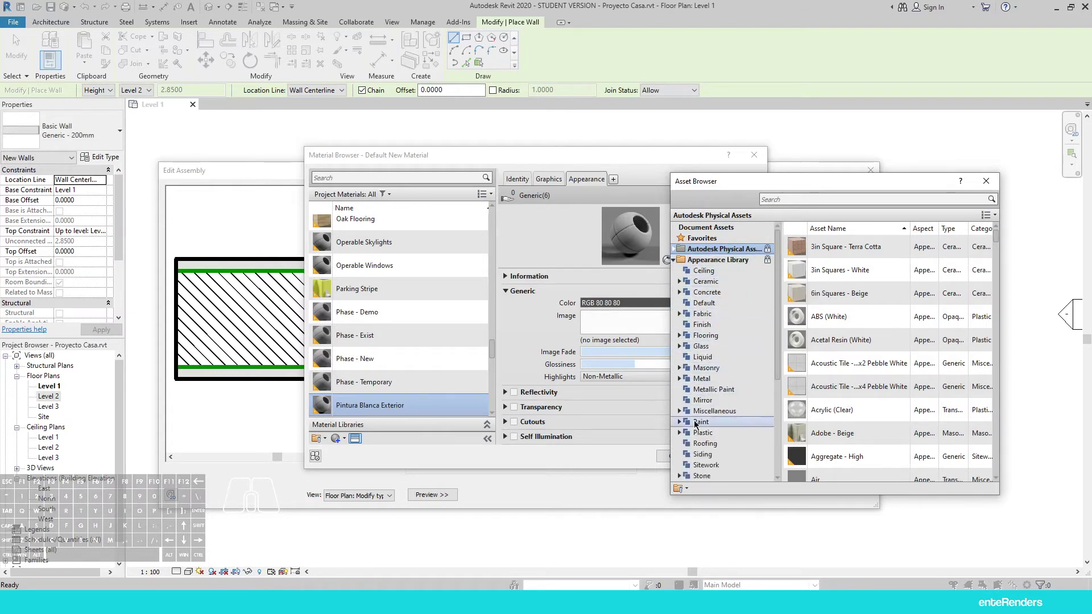
left_click(705, 427)
left_click(686, 426)
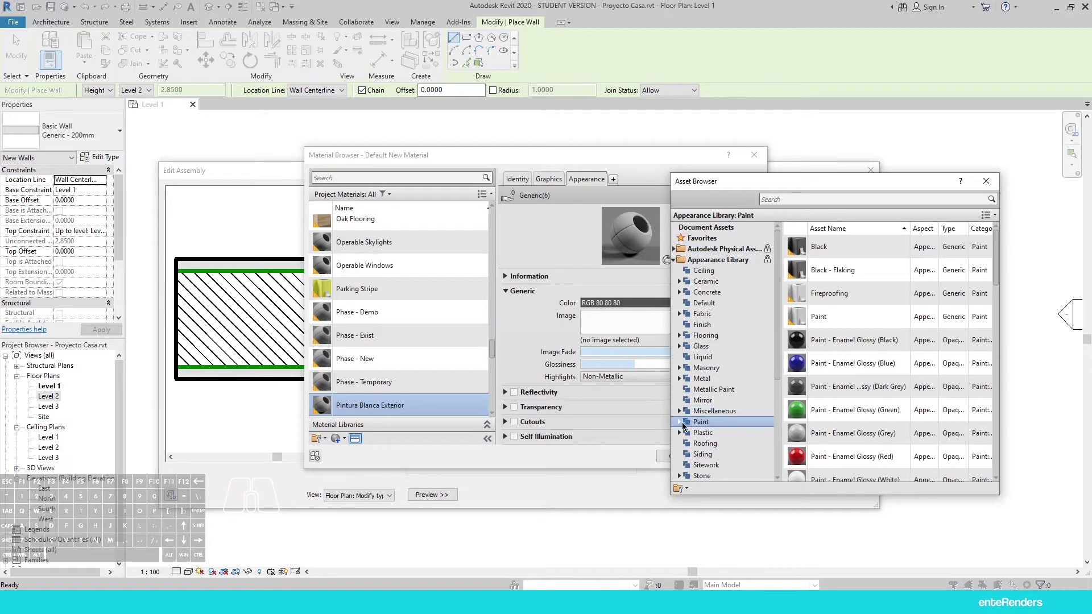
left_click(685, 426)
middle_click(711, 408)
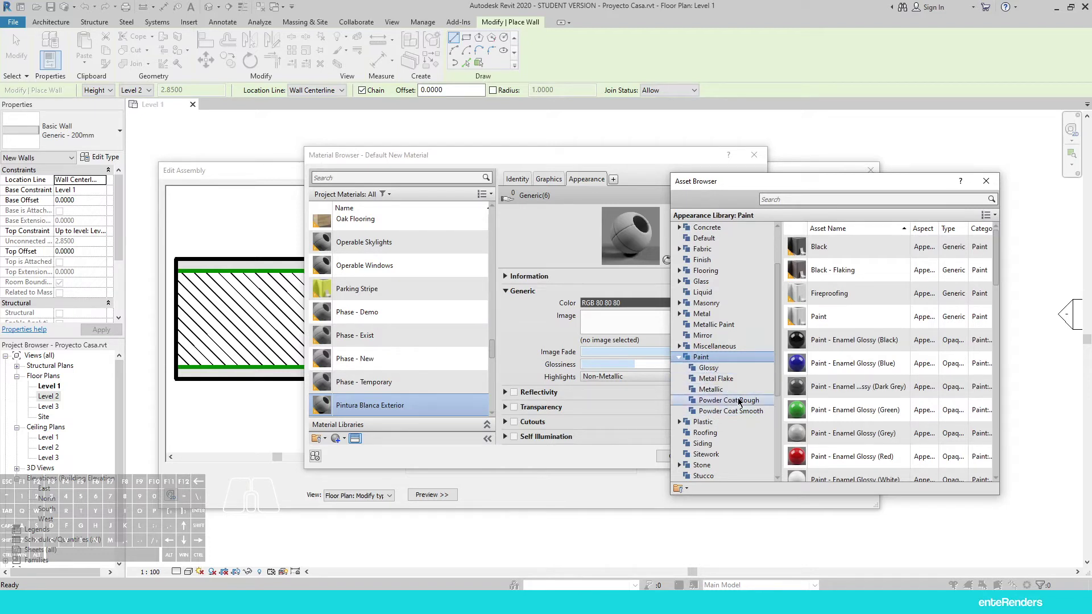
left_click(682, 359)
left_click(711, 446)
middle_click(717, 374)
left_click(684, 381)
middle_click(721, 376)
left_click(710, 371)
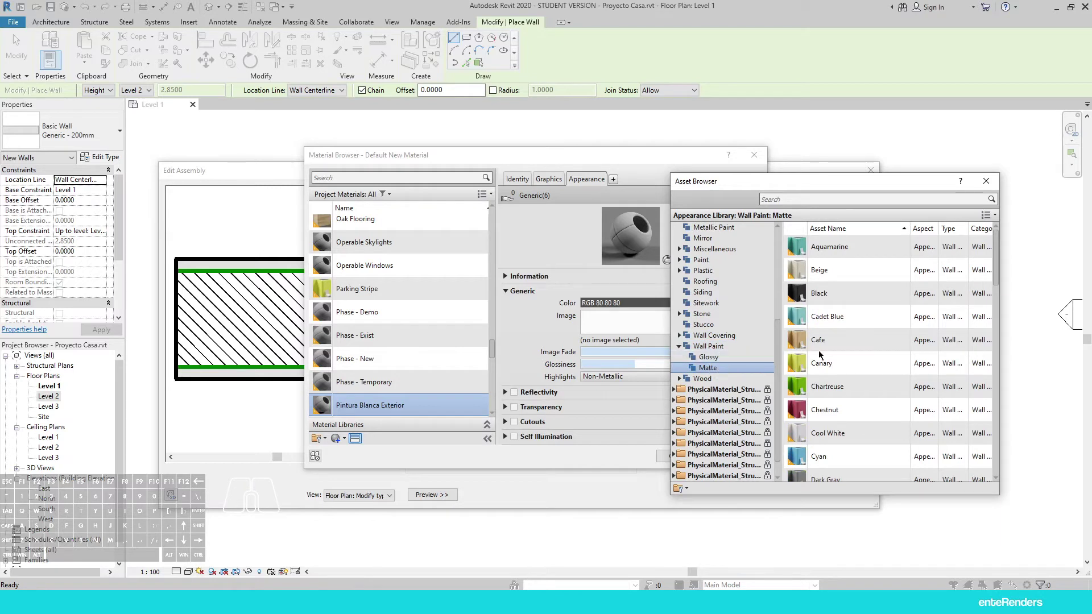
Replace Pintura Blanca Exterior's appearance with the Cool White matte wall paint
scroll("down", 3)
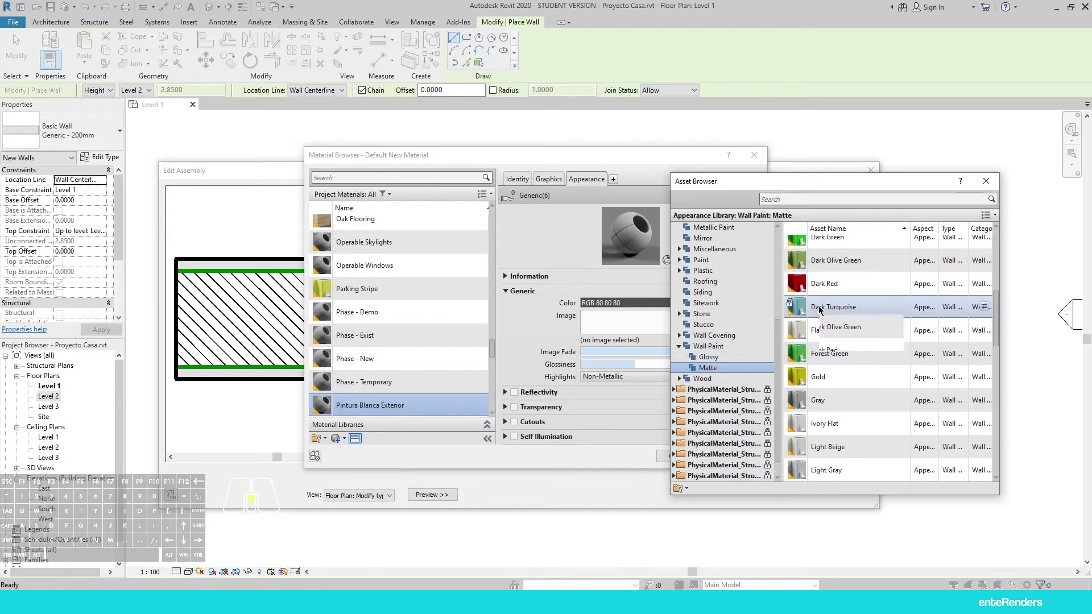
scroll("down", 3)
left_click_drag(834, 411, 873, 412)
scroll("down", 3)
scroll("down", 3)
scroll("down", 3)
scroll("up", 3)
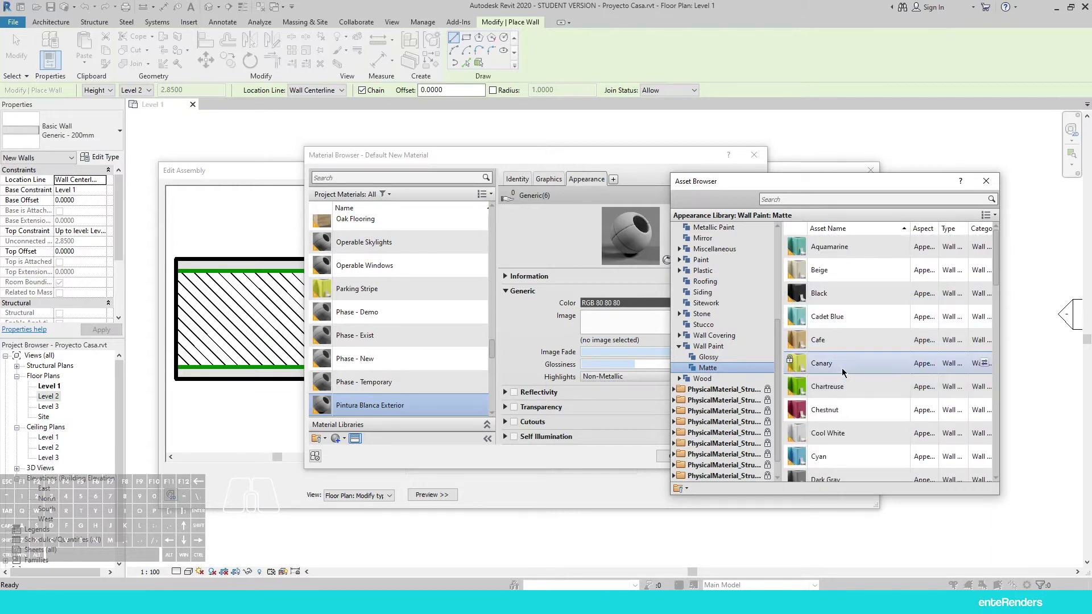
left_click(844, 437)
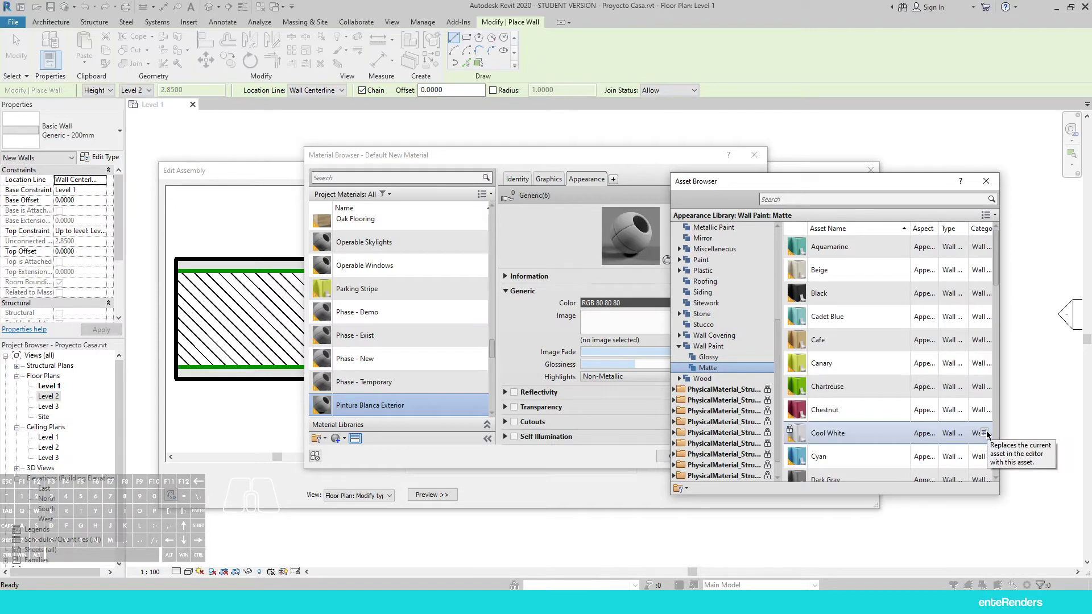
double_click(850, 438)
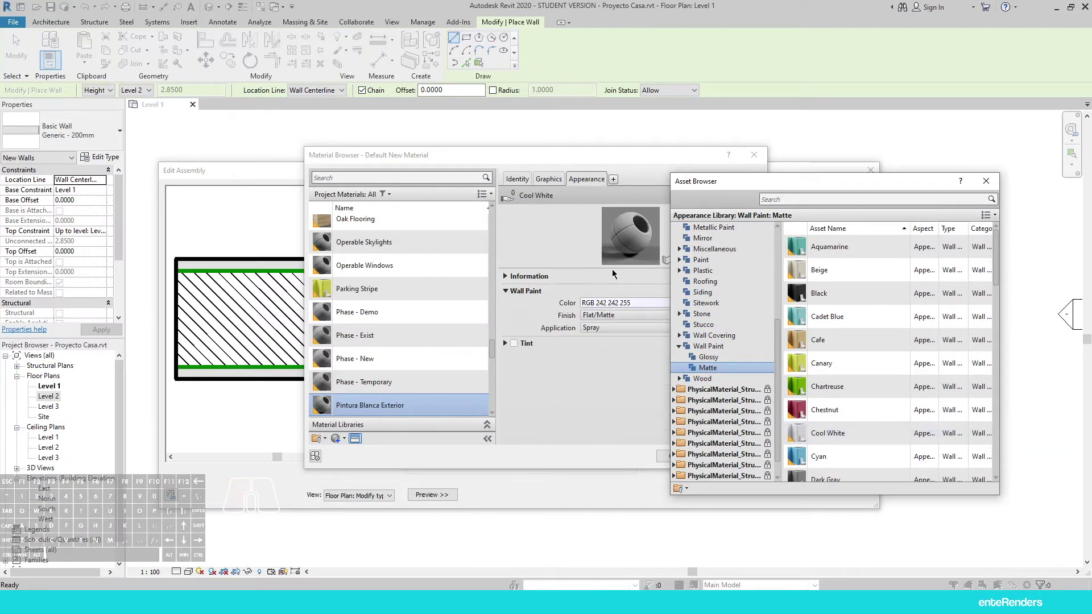
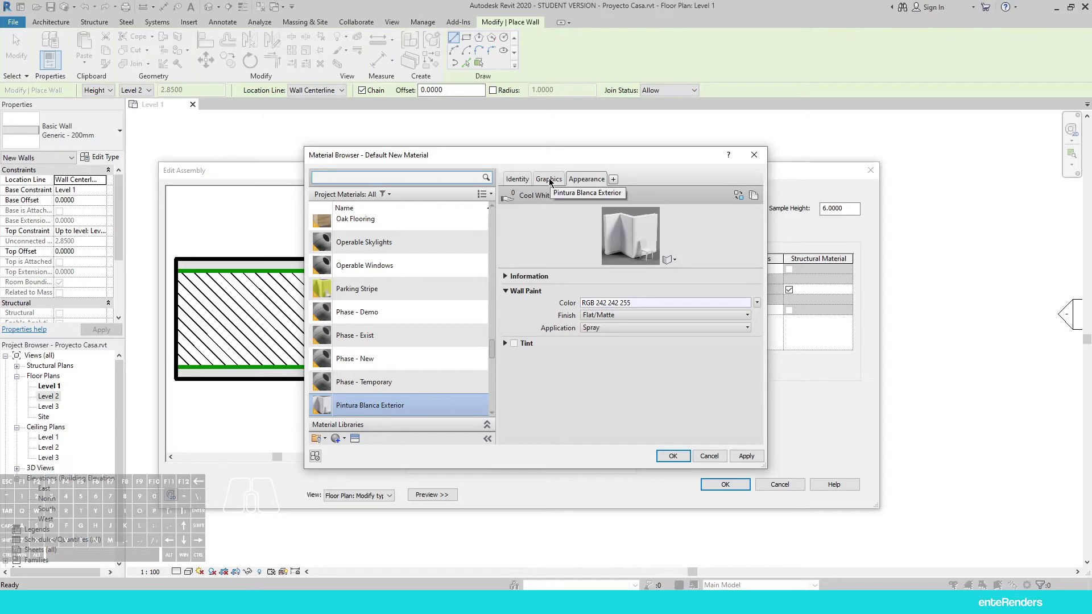
Shade Pintura Blanca Exterior with its Cool White render appearance in Graphics
left_click(553, 179)
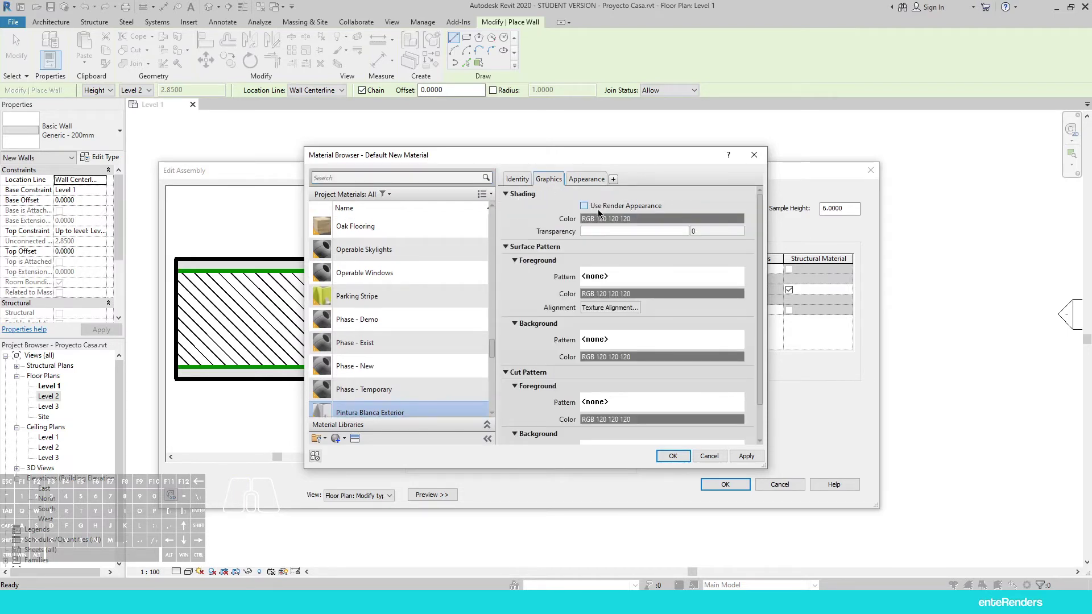
left_click(596, 209)
left_click(590, 182)
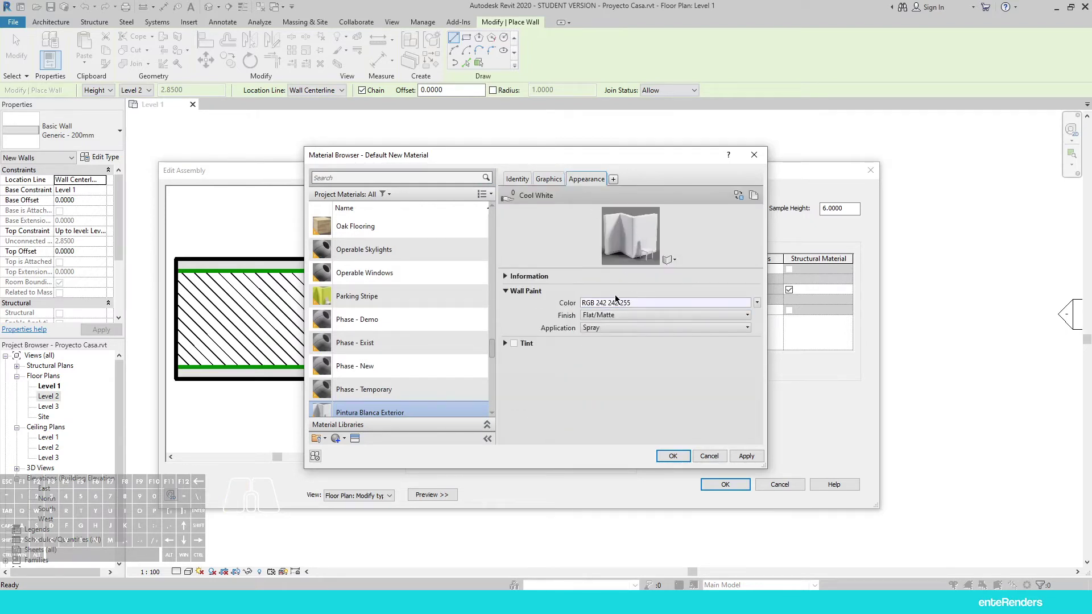
left_click(552, 187)
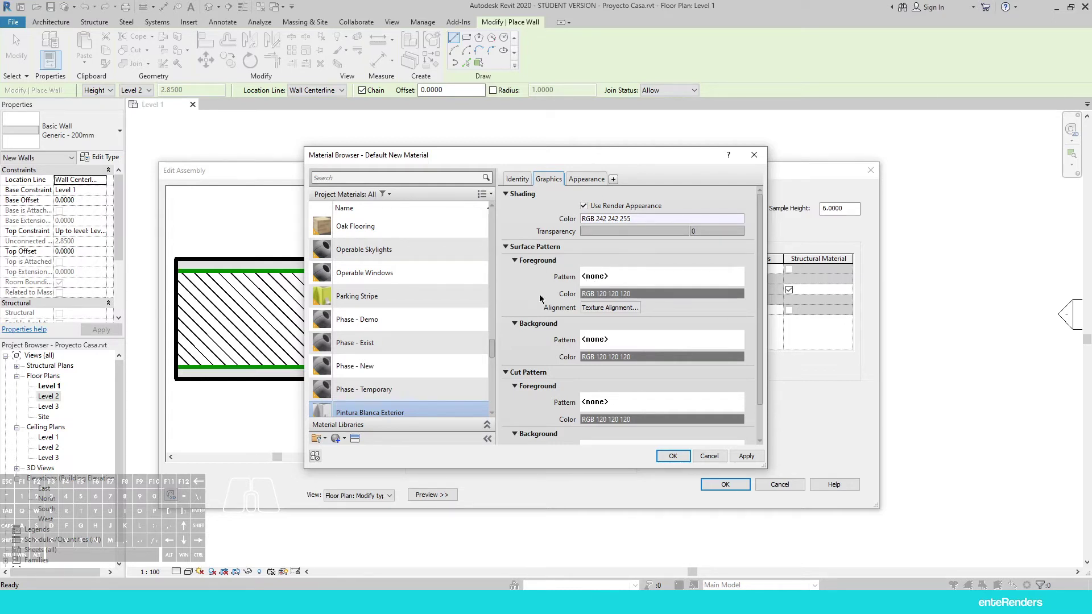
Set the cut pattern to Vertical 1.5mm and assign the material to the exterior finish layer
scroll("down", 3)
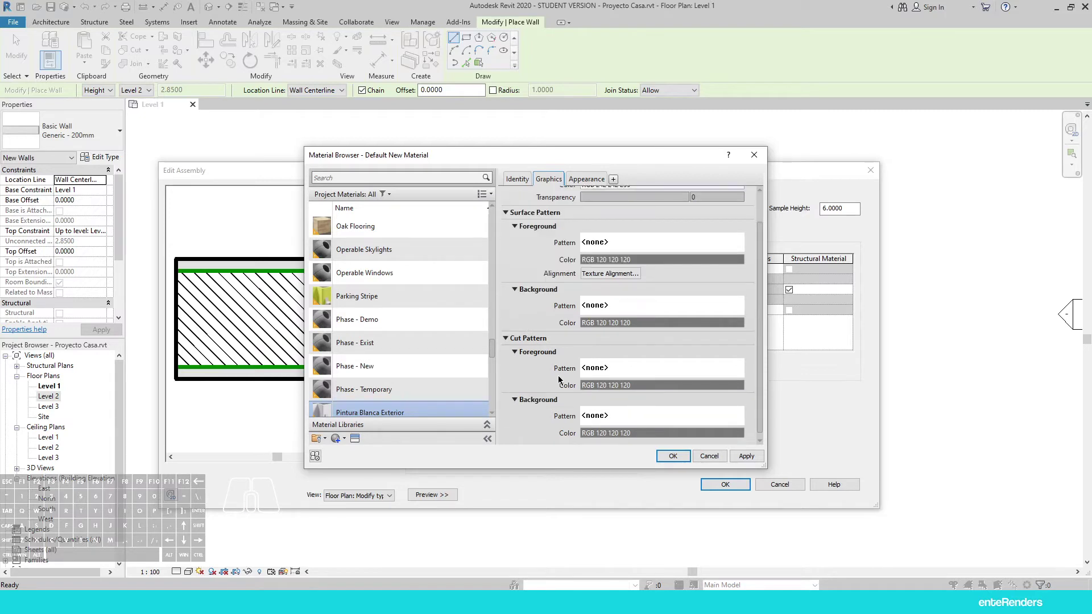
left_click(604, 370)
scroll("down", 3)
scroll("down", 3)
left_click(492, 322)
left_click(541, 424)
left_click(684, 458)
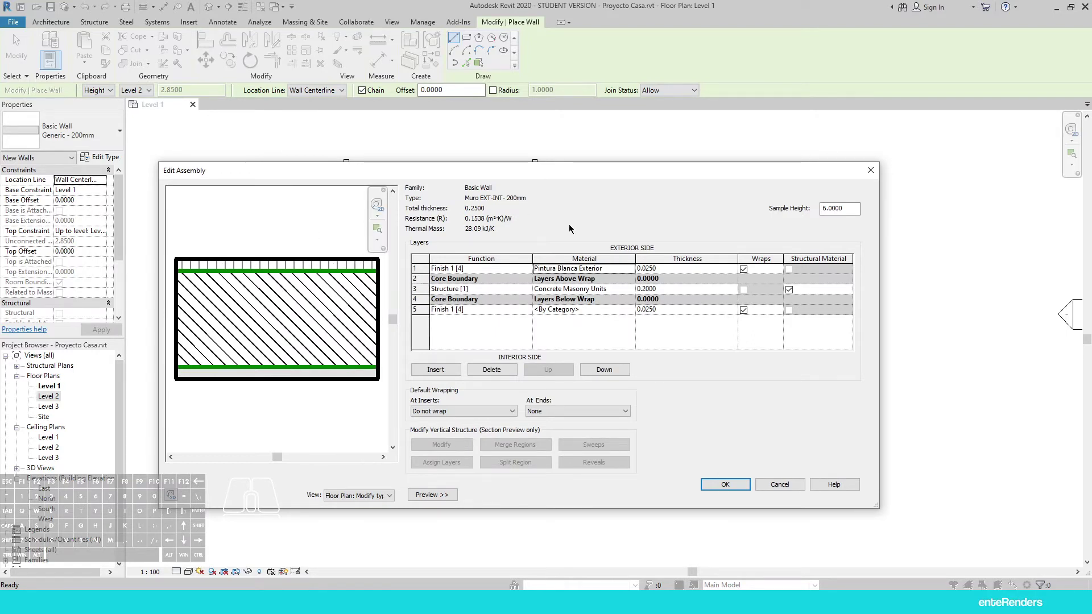
Create a new material, Pintura Interior Beige, from the interior finish layer's Material cell
left_click(512, 314)
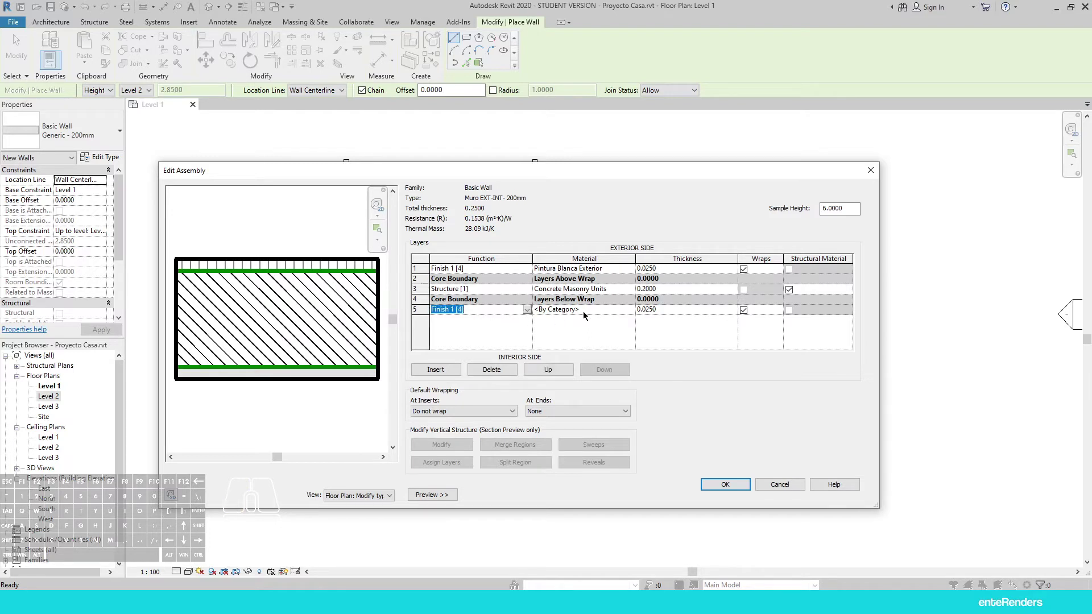
left_click(593, 312)
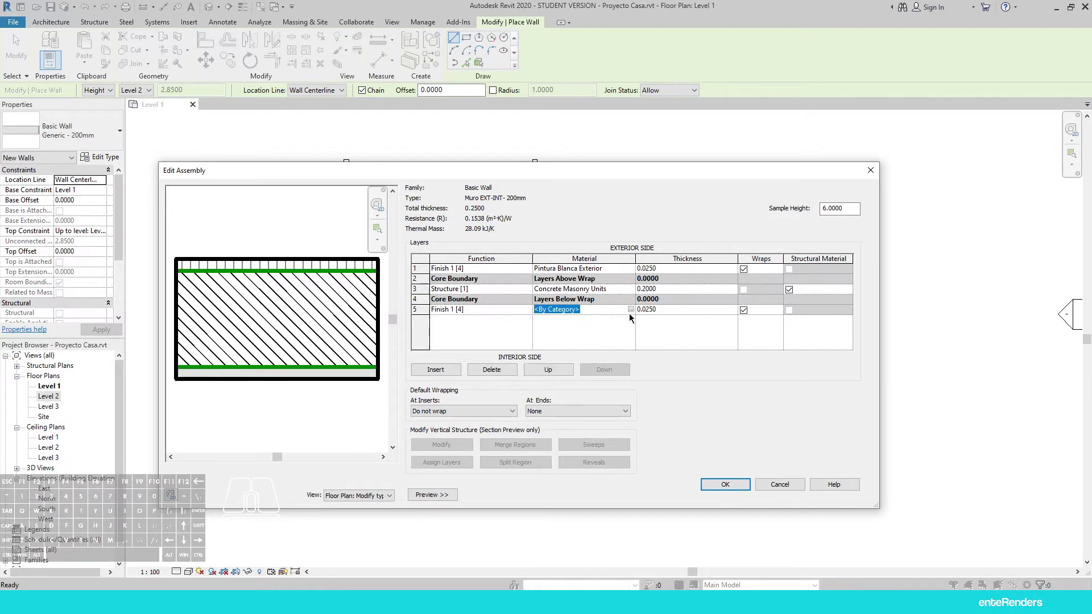
left_click(634, 317)
left_click(635, 313)
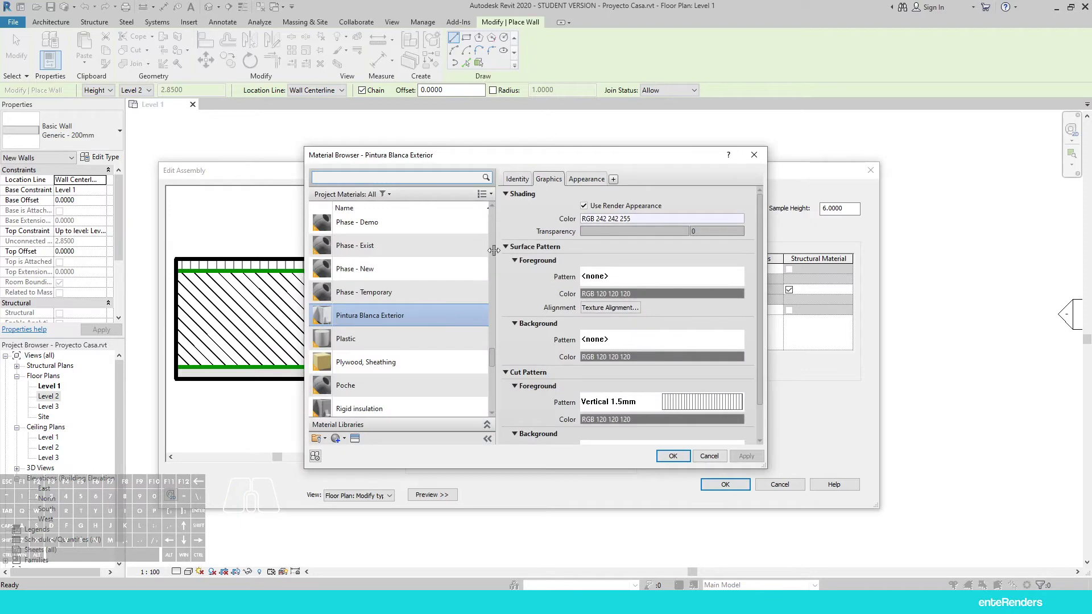
left_click(339, 441)
left_click(356, 451)
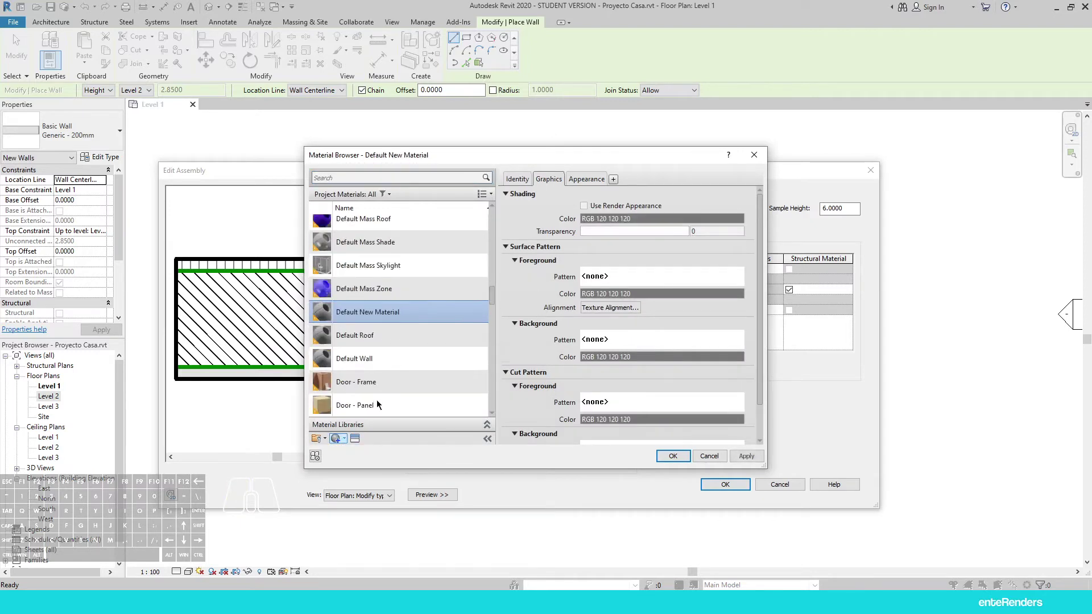
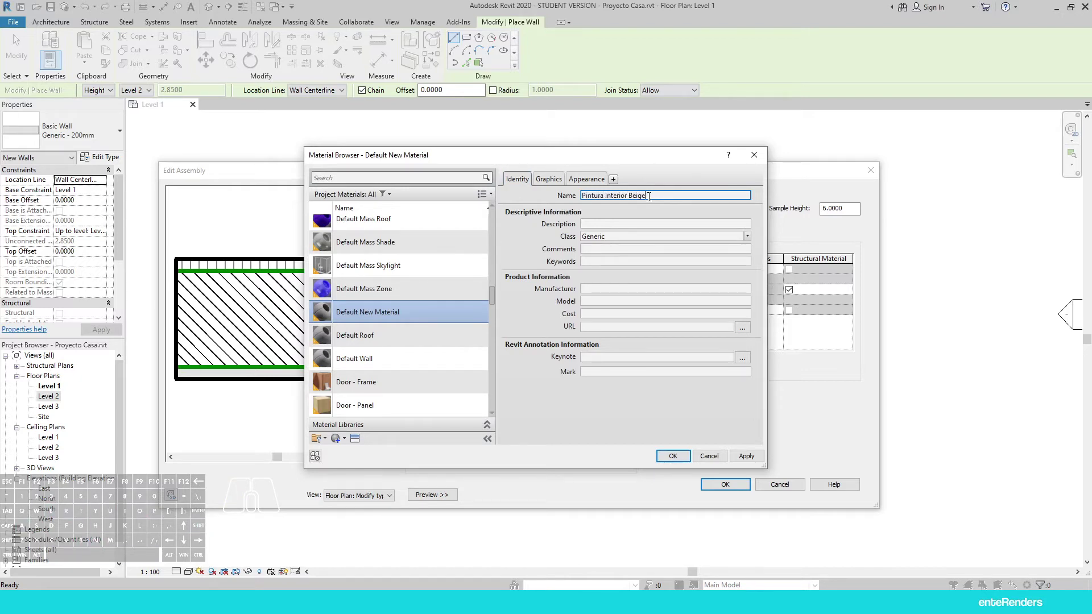
Replace its appearance with the Beige matte wall paint from the Appearance Library
left_click(584, 180)
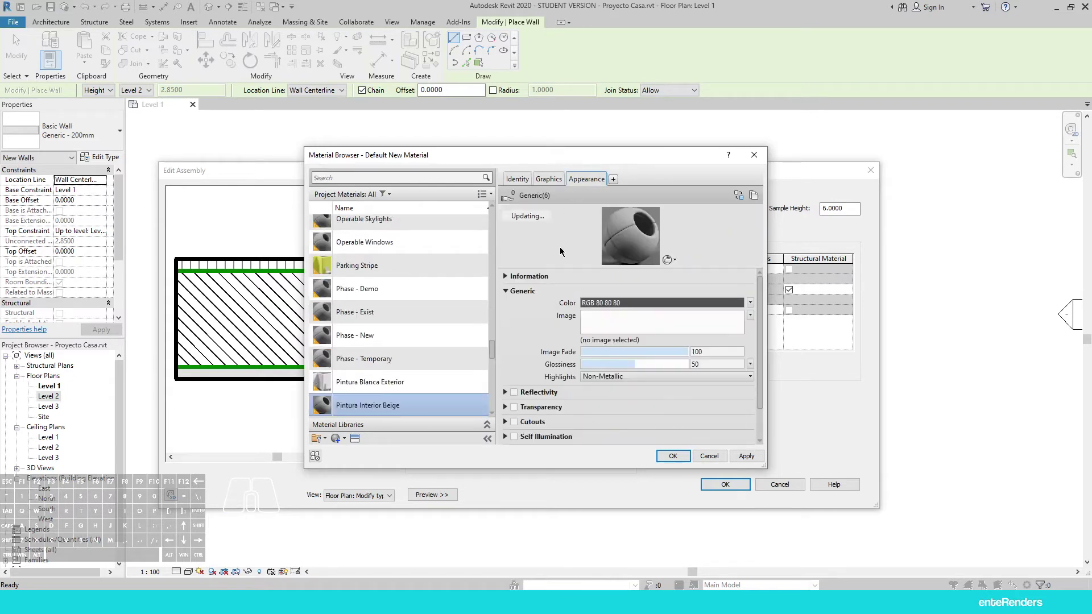
left_click(743, 199)
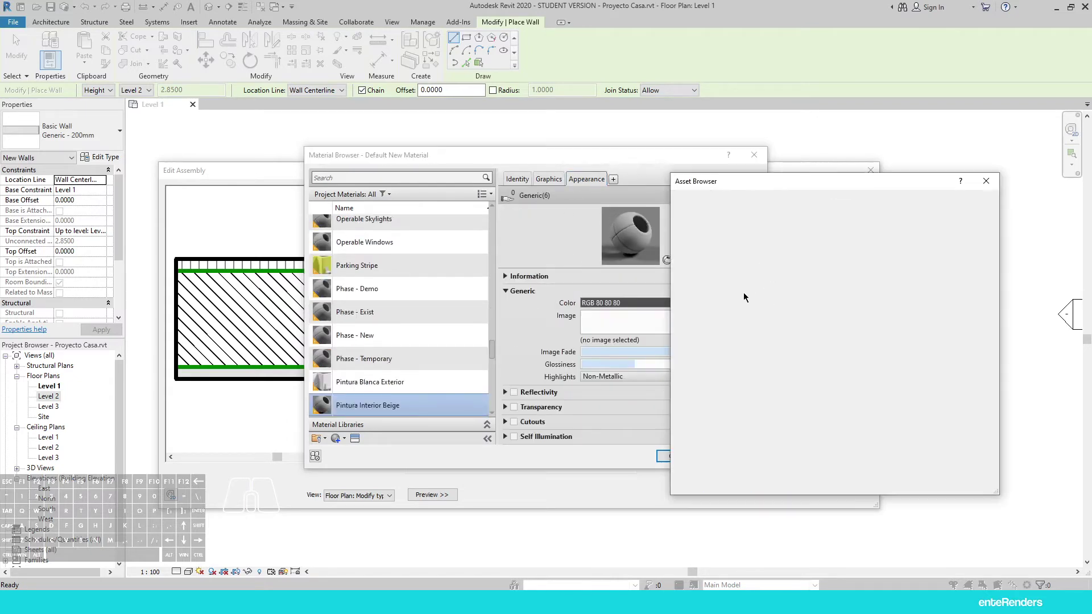
left_click(676, 260)
middle_click(708, 335)
scroll("down", 3)
left_click(702, 381)
left_click(682, 381)
middle_click(717, 364)
left_click(712, 370)
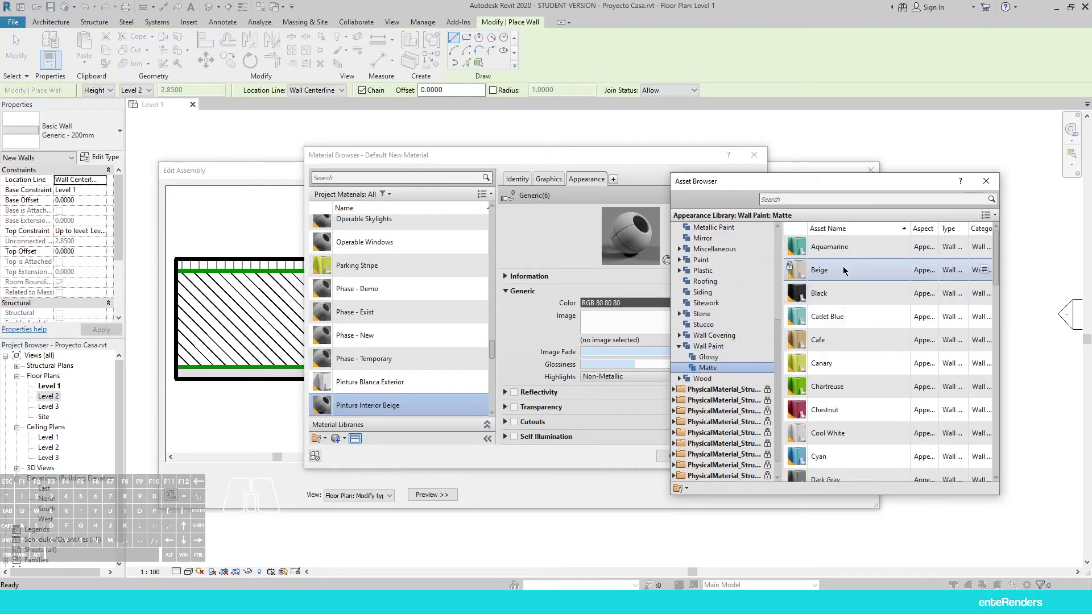
double_click(847, 270)
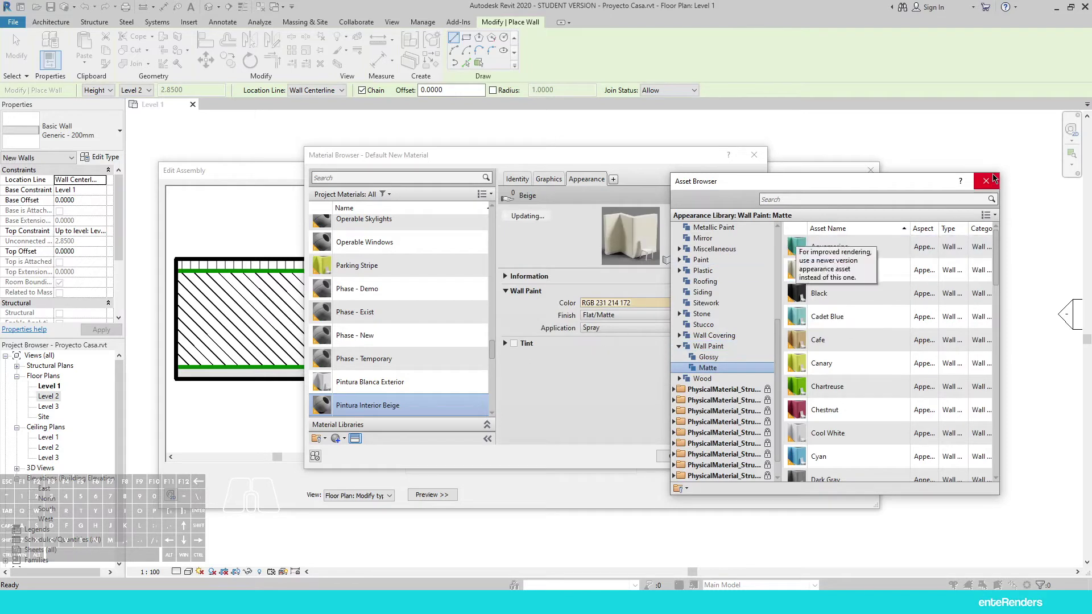
left_click(993, 182)
Shade Pintura Interior Beige with its render appearance and give it a Vertical 1.5mm cut pattern
left_click(553, 174)
left_click(596, 209)
left_click(582, 172)
left_click(593, 179)
left_click(562, 179)
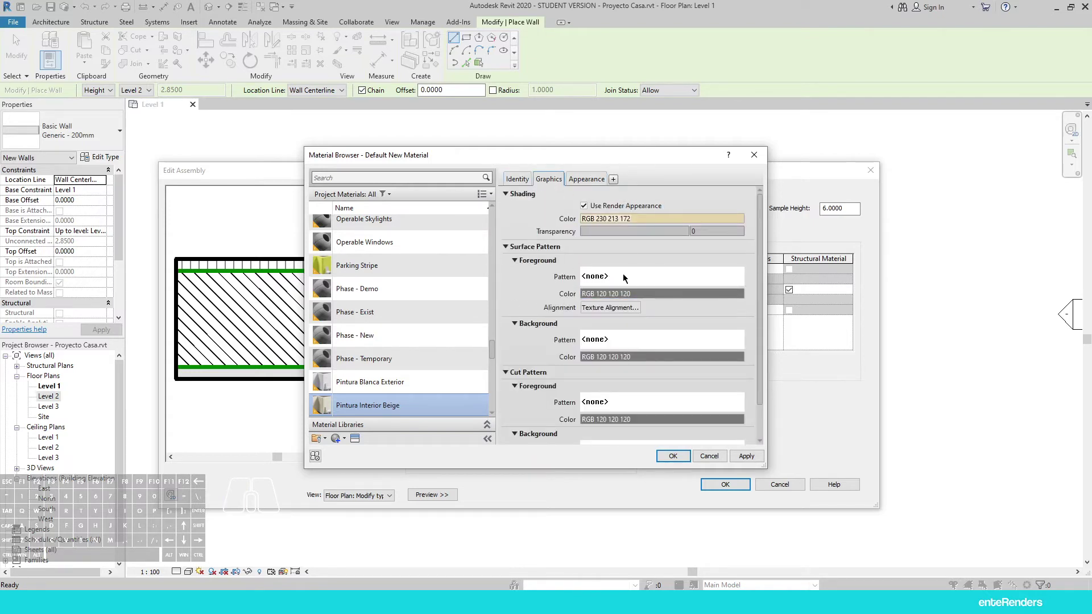
scroll("down", 3)
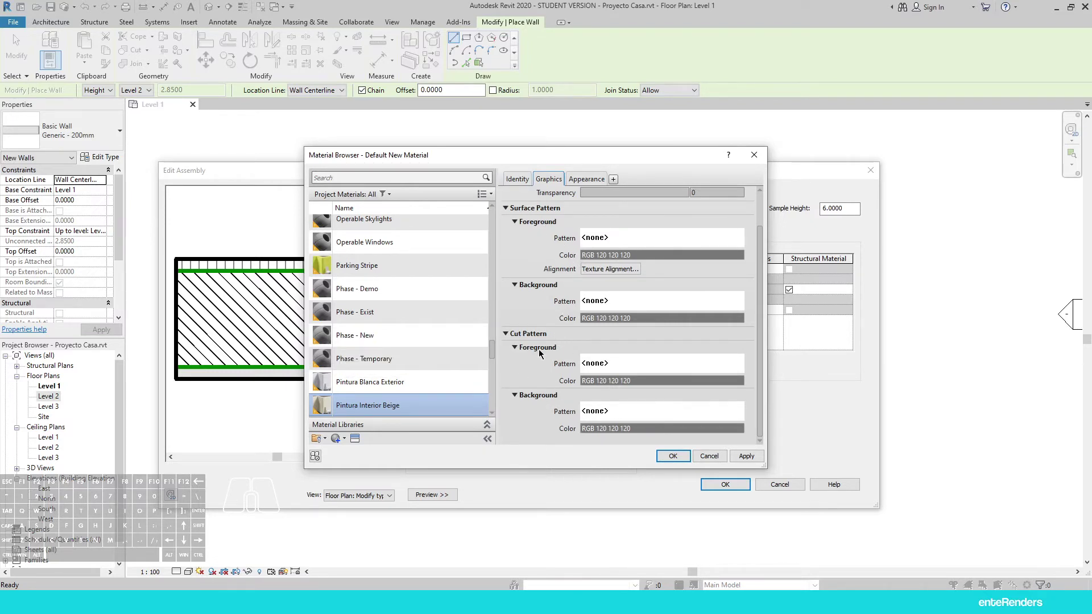
left_click(627, 371)
scroll("down", 3)
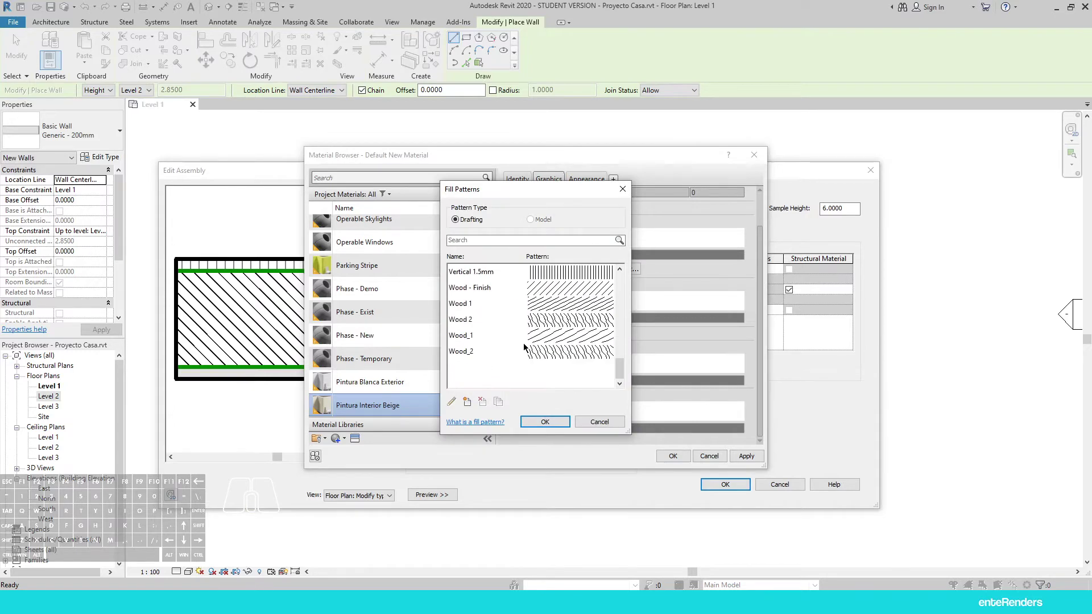
left_click(543, 274)
left_click(557, 420)
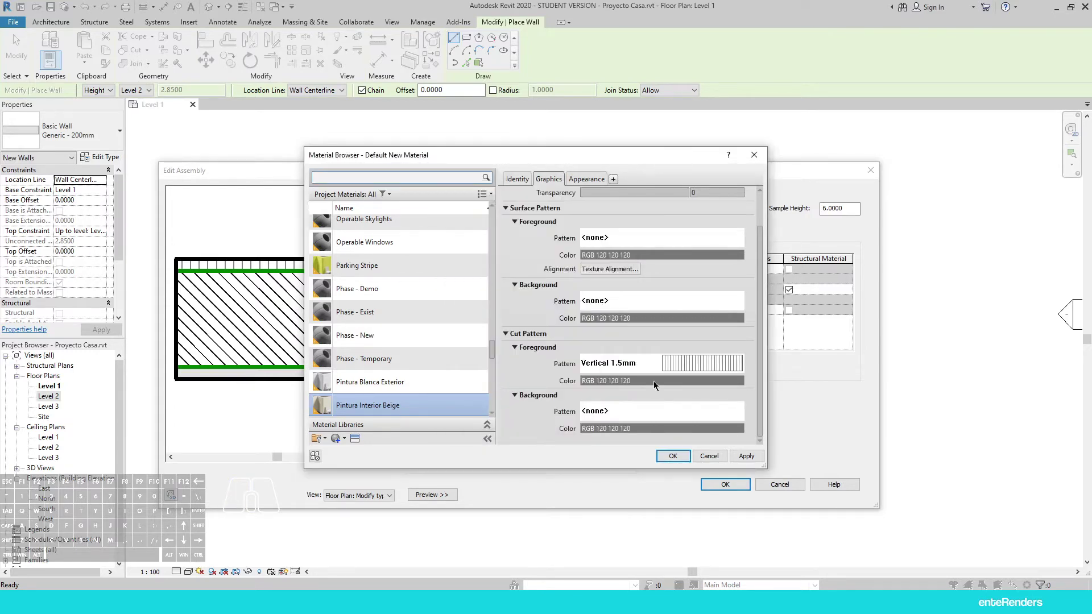
Assign Pintura Interior Beige to the interior finish and accept the Muro EXT-INT- 200mm layer structure
left_click(681, 456)
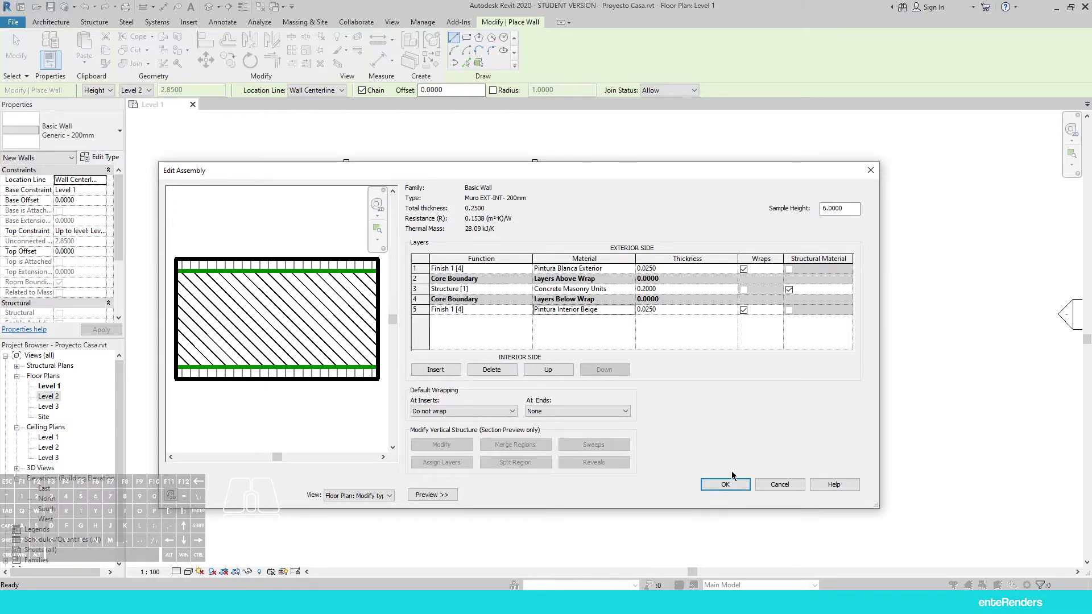
left_click(743, 487)
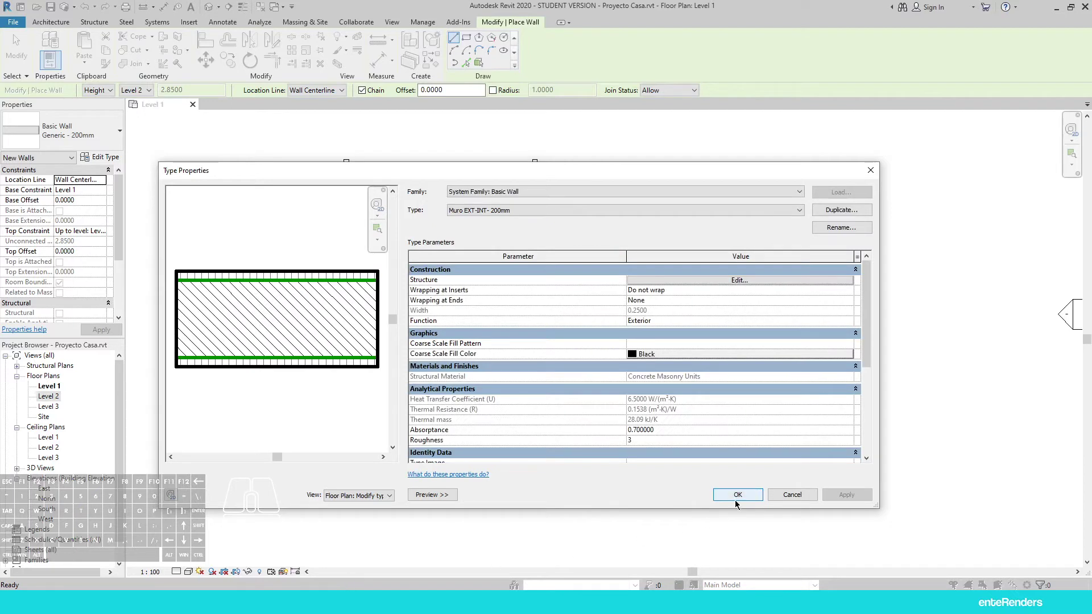
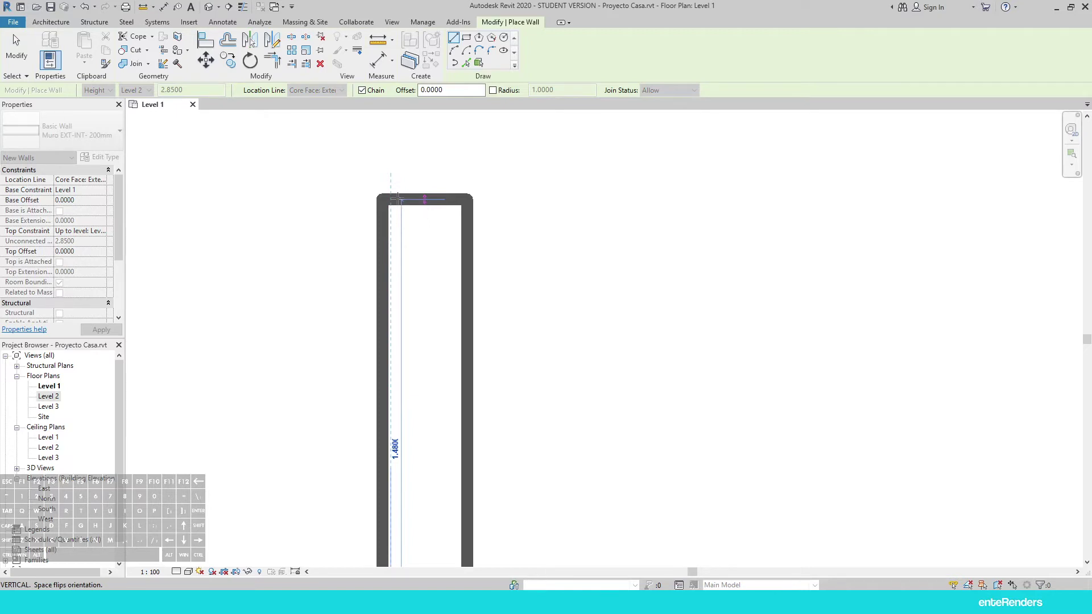
Select all twelve Level 1 walls and list the wall types to pick Muro EXT-INT- 200mm
key("Escape")
key("Escape")
key("Escape")
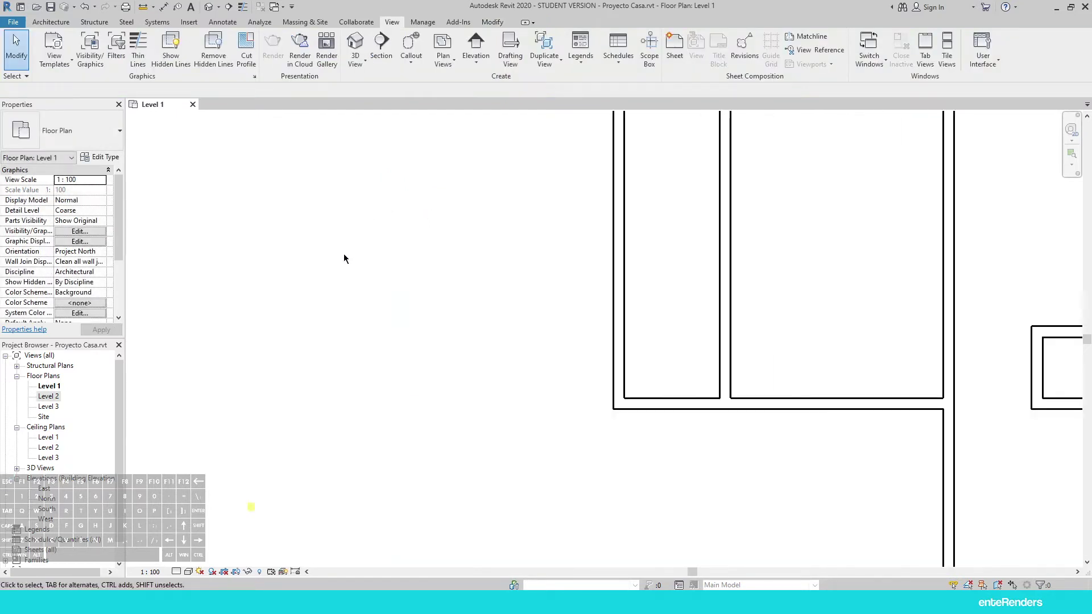
left_click_drag(741, 131, 439, 464)
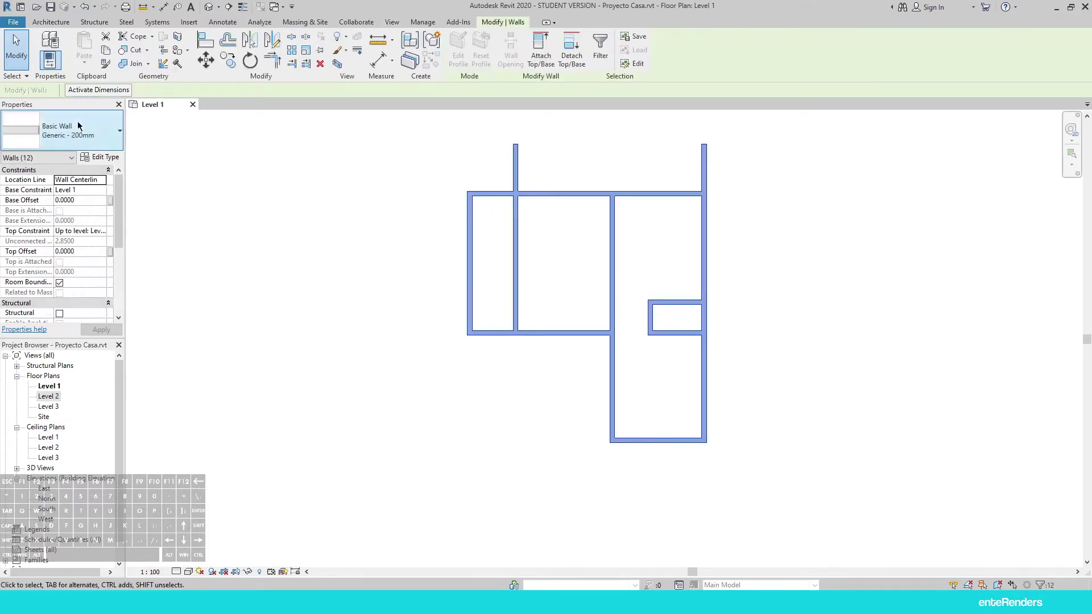
left_click(71, 124)
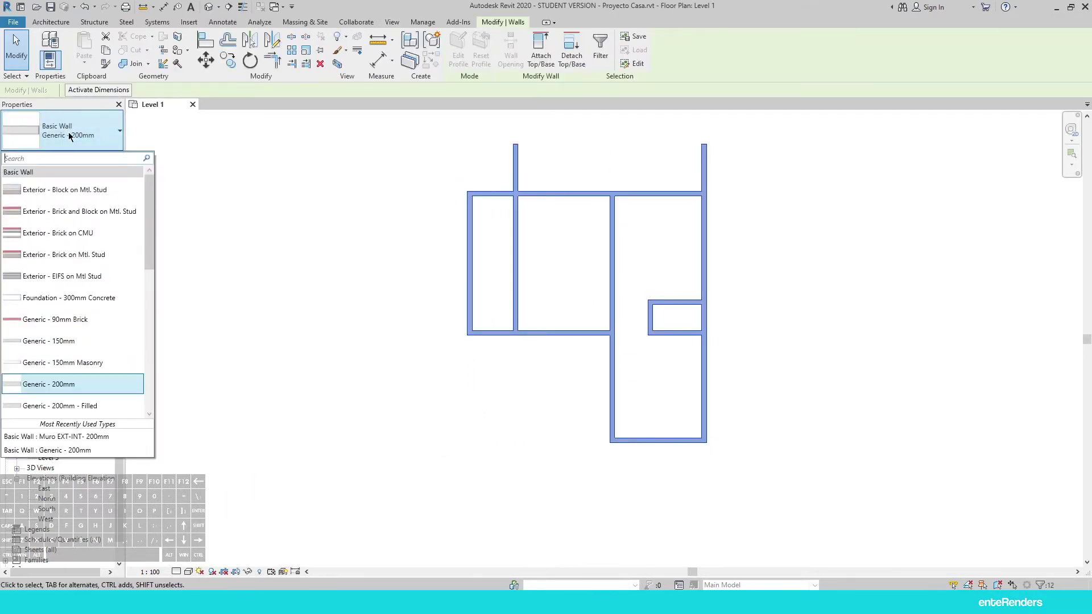
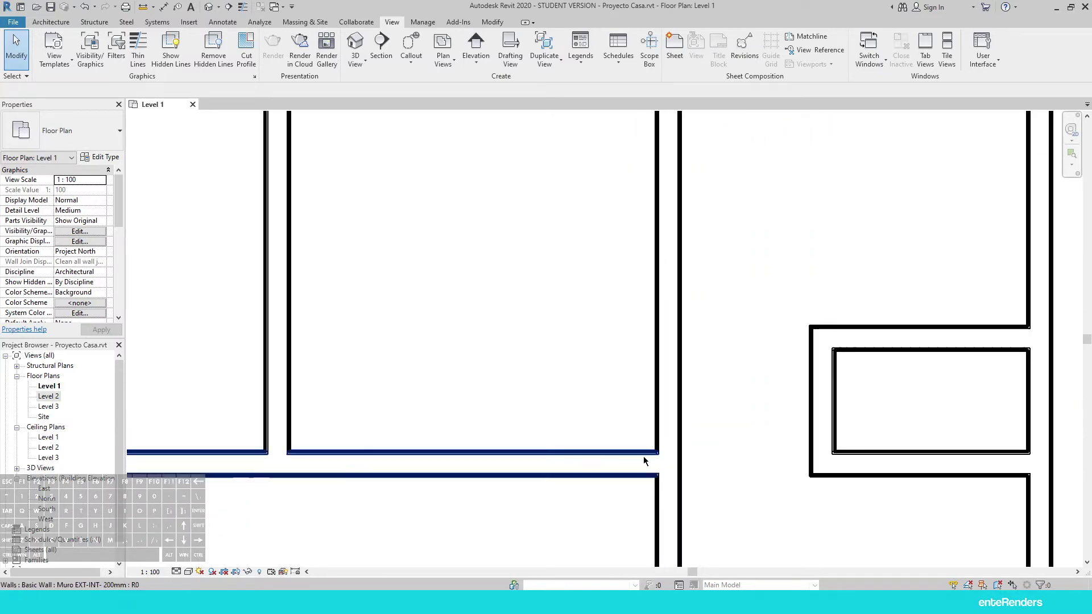
Review Level 1's Visibility/Graphics overrides unchanged, then go to Manage > Object Styles
left_click(423, 24)
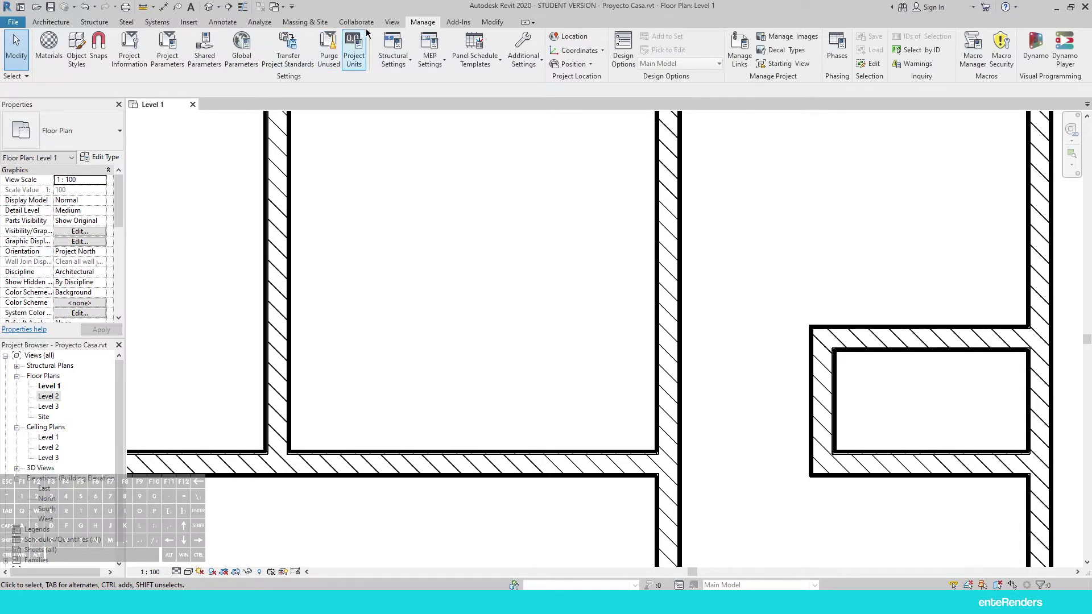
left_click(393, 24)
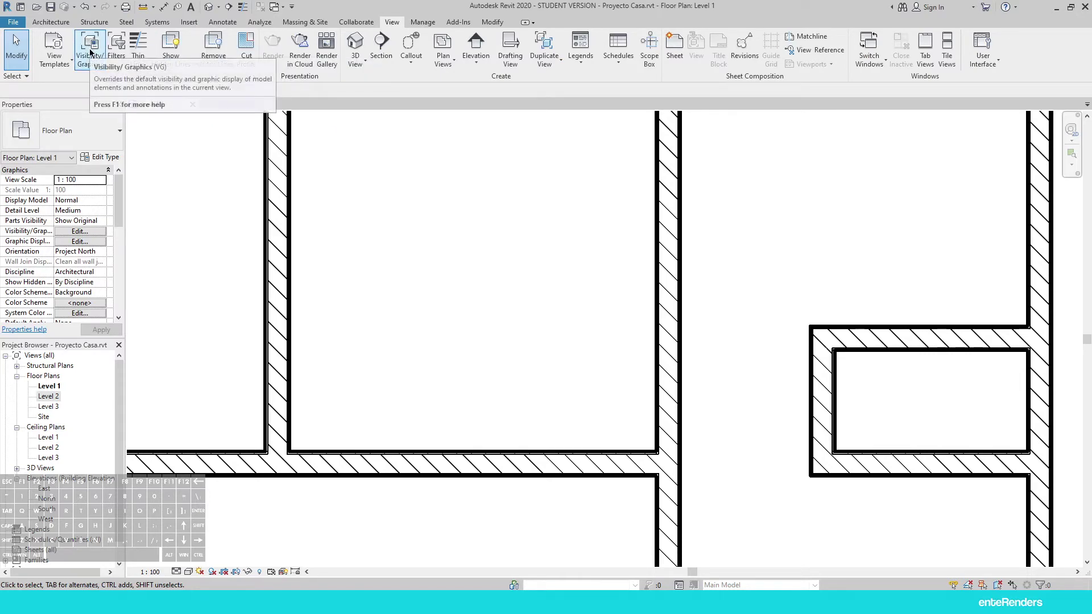
left_click(92, 51)
middle_click(418, 274)
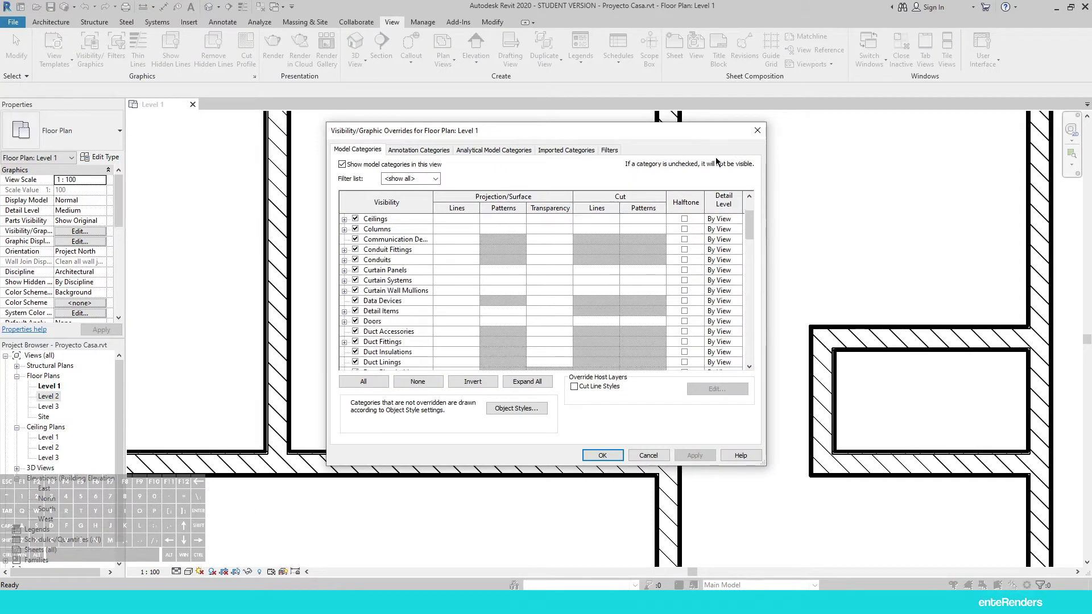
left_click(759, 136)
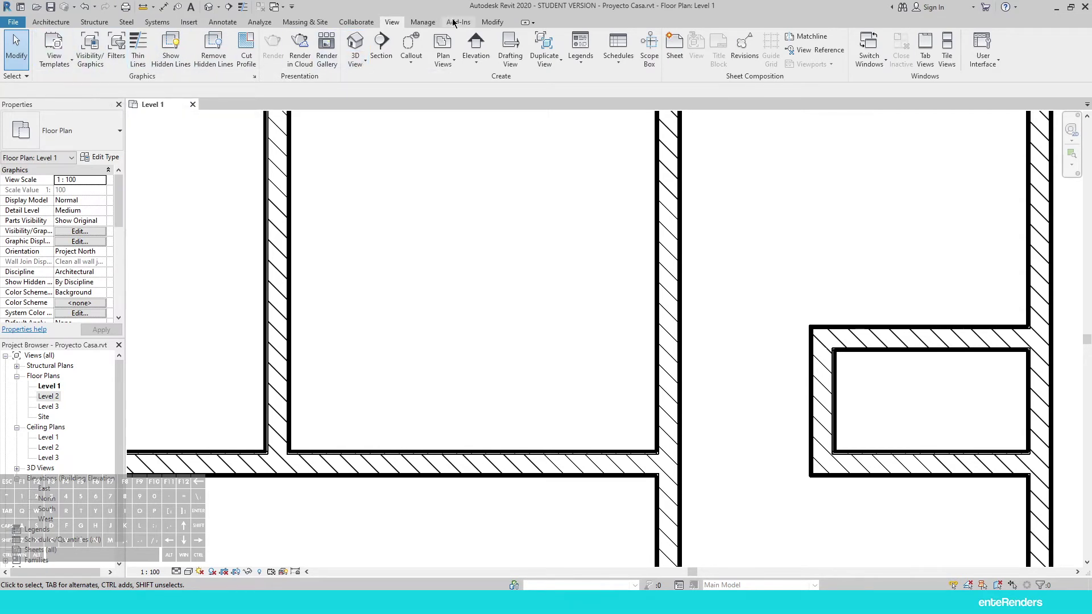
left_click(504, 22)
left_click(423, 22)
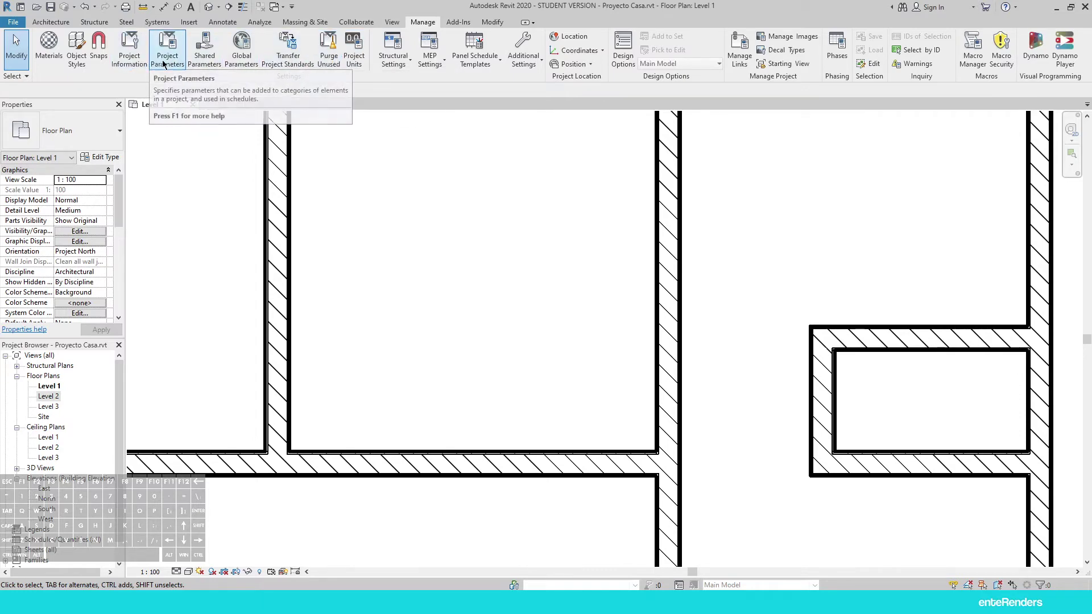
Lower the Walls category cut line weight from 4 to 2 in Object Styles
left_click(78, 57)
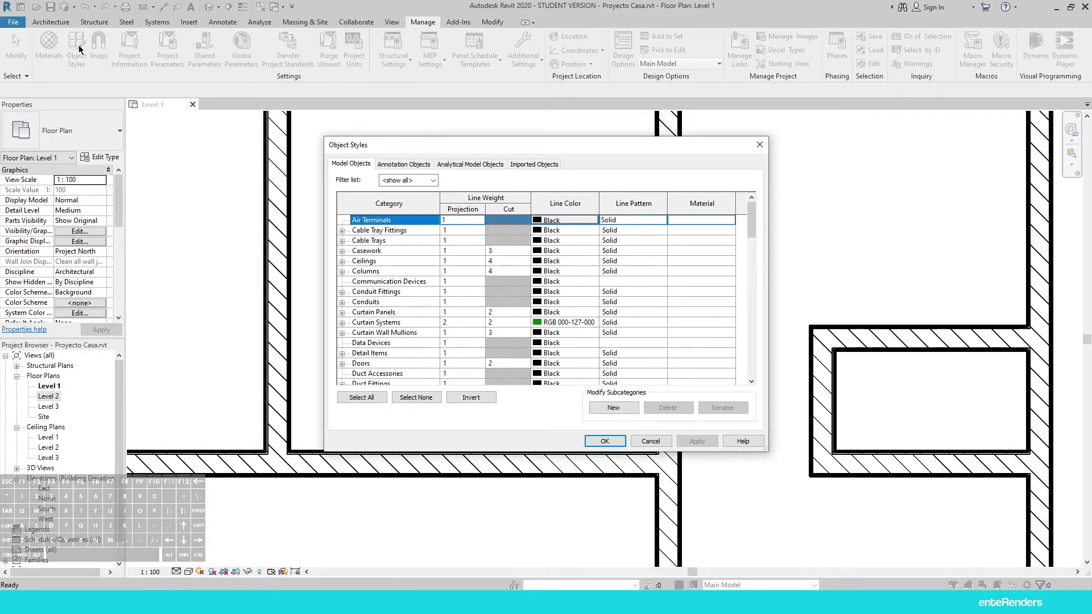
left_click_drag(430, 313, 429, 312)
middle_click(430, 312)
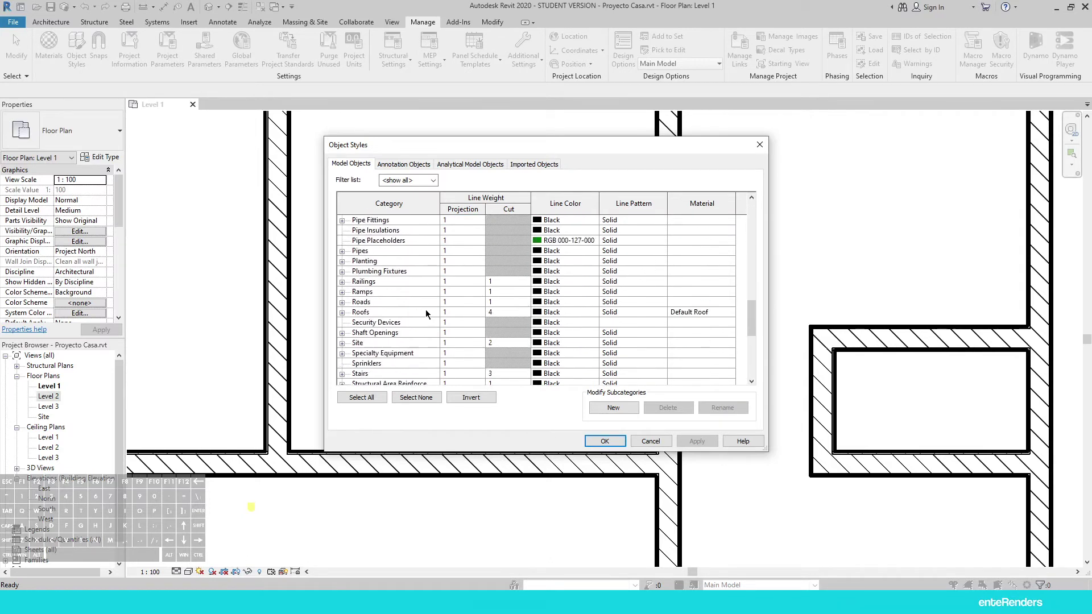
scroll("down", 3)
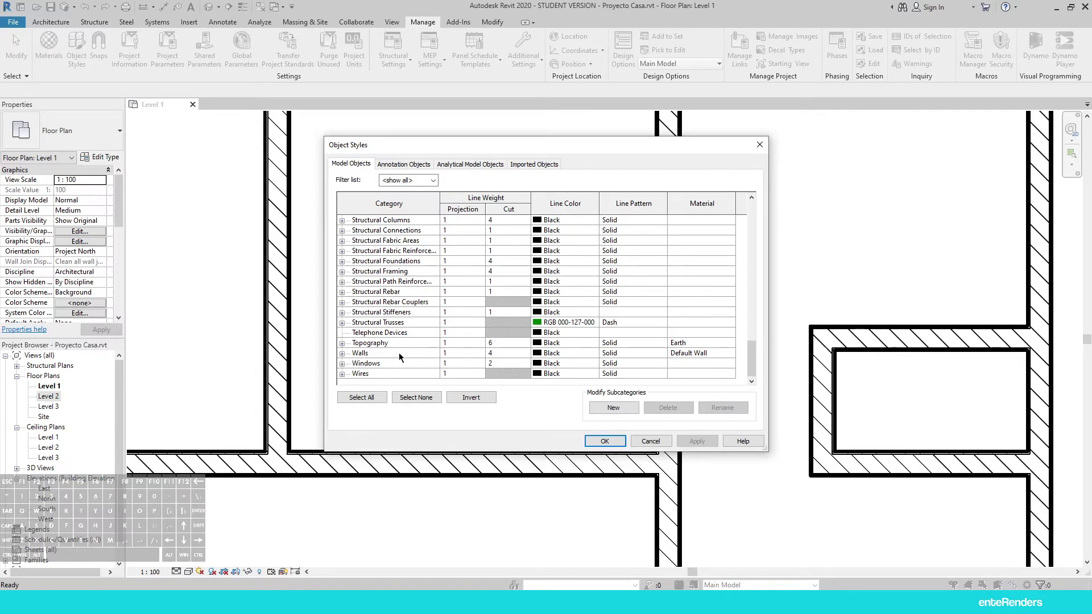
left_click(505, 354)
left_click_drag(506, 352, 472, 351)
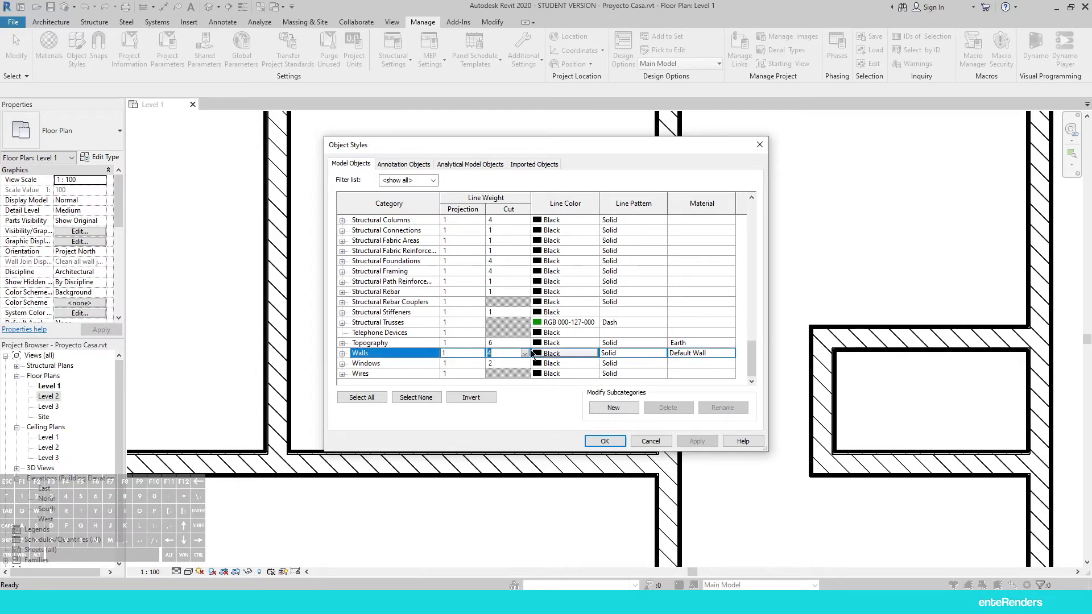
left_click(537, 409)
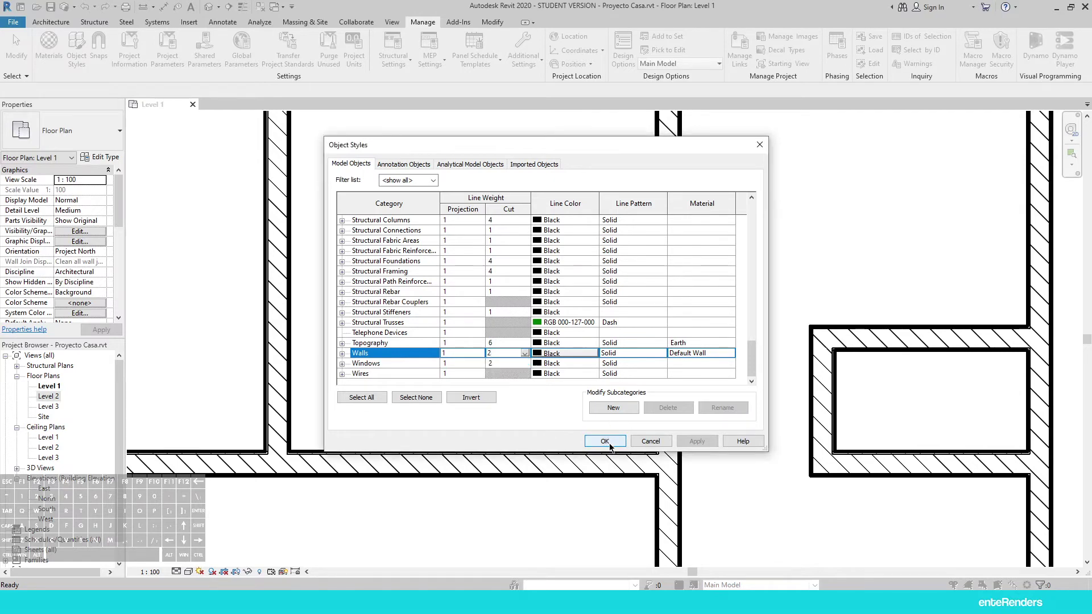
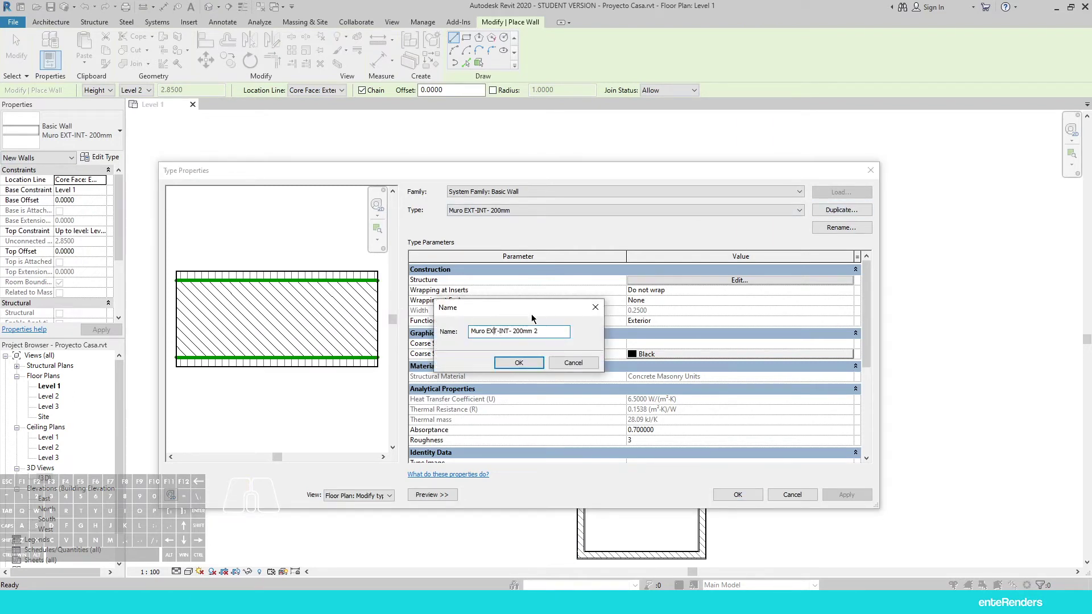
key("BackSpace")
key("BackSpace")
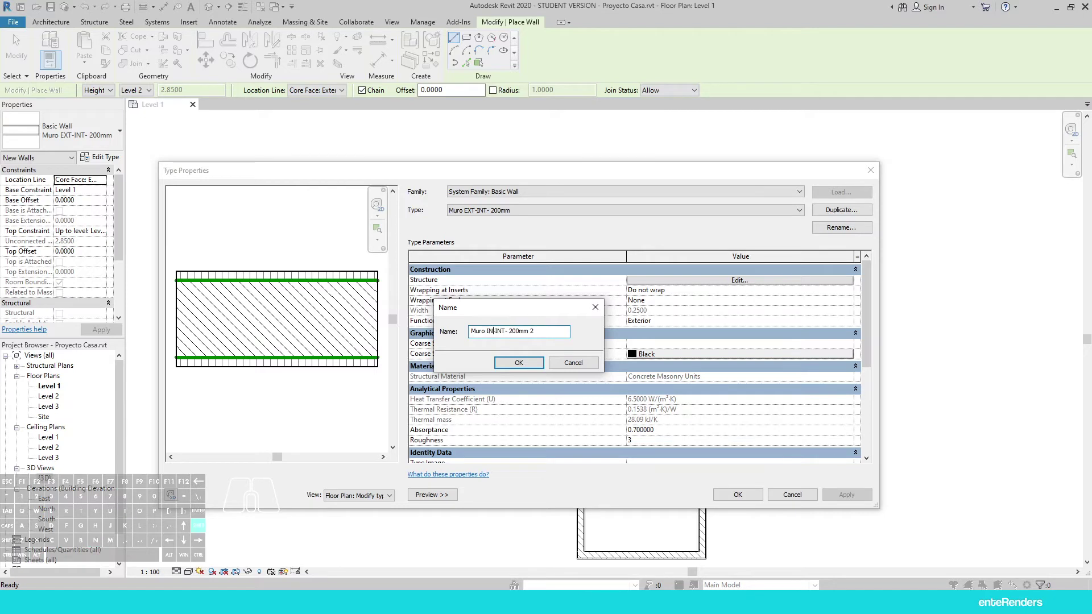
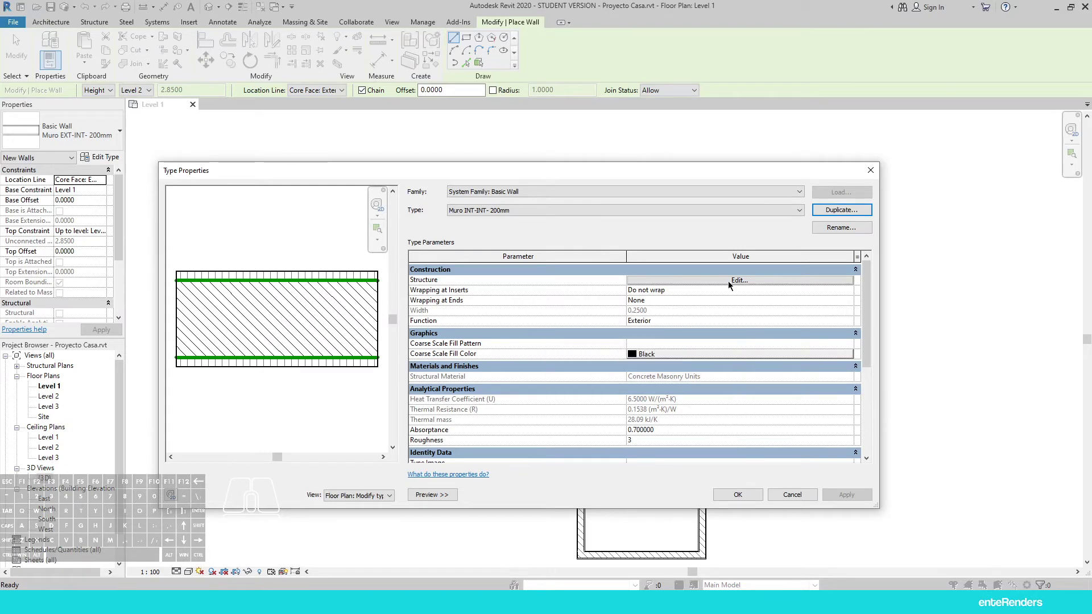
left_click(730, 280)
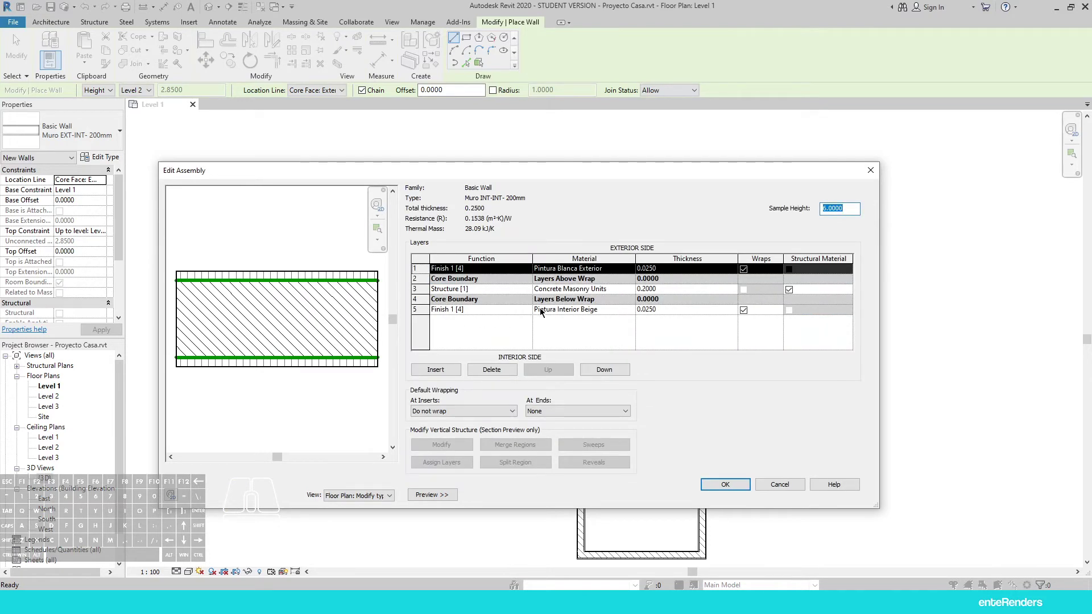
left_click(589, 271)
left_click(635, 270)
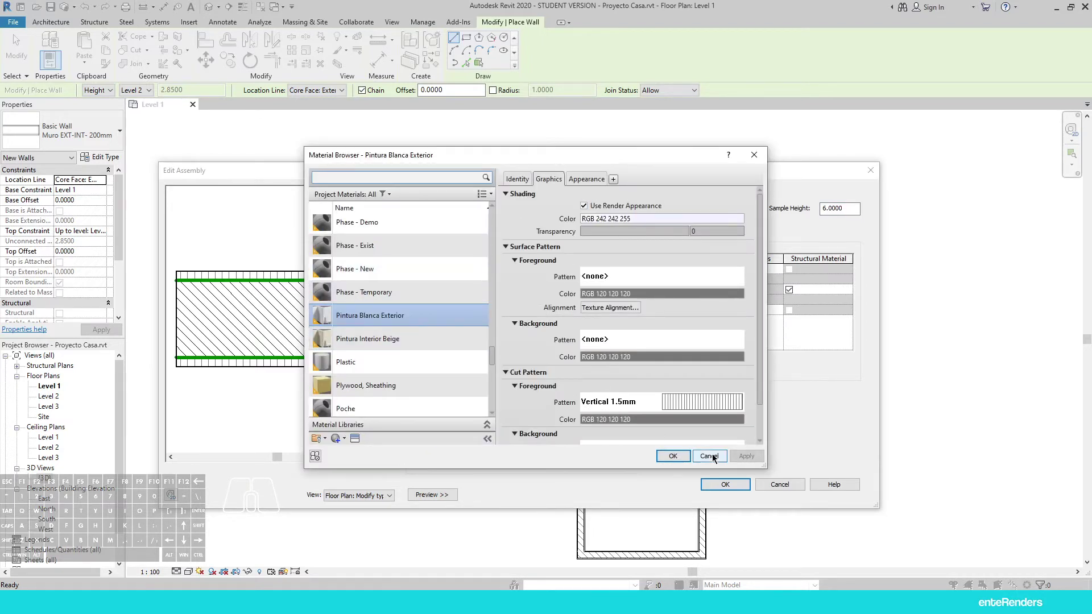
left_click(377, 336)
left_click(677, 456)
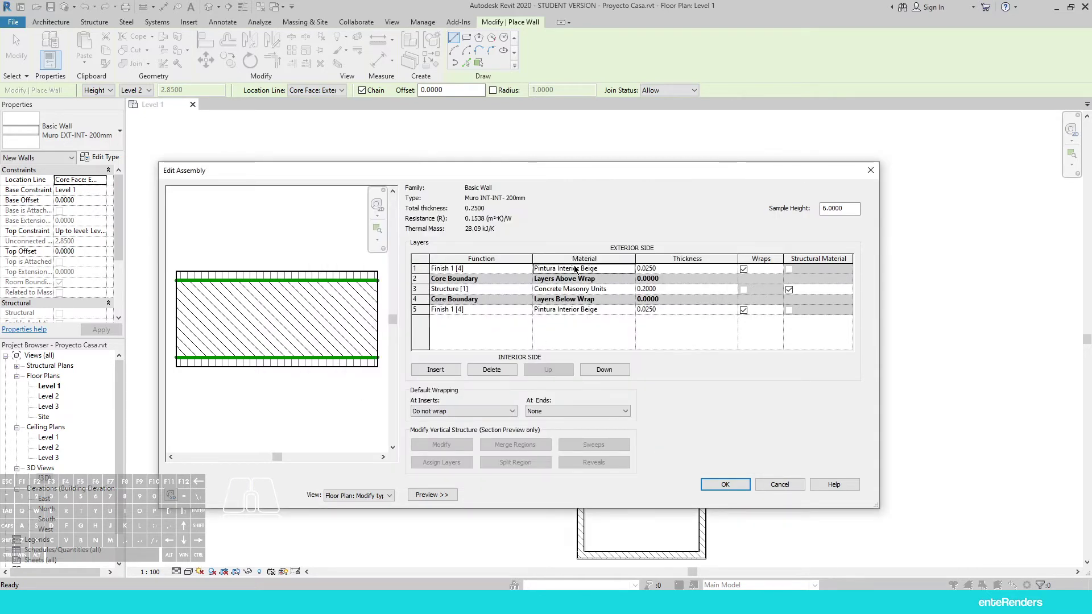
left_click(730, 486)
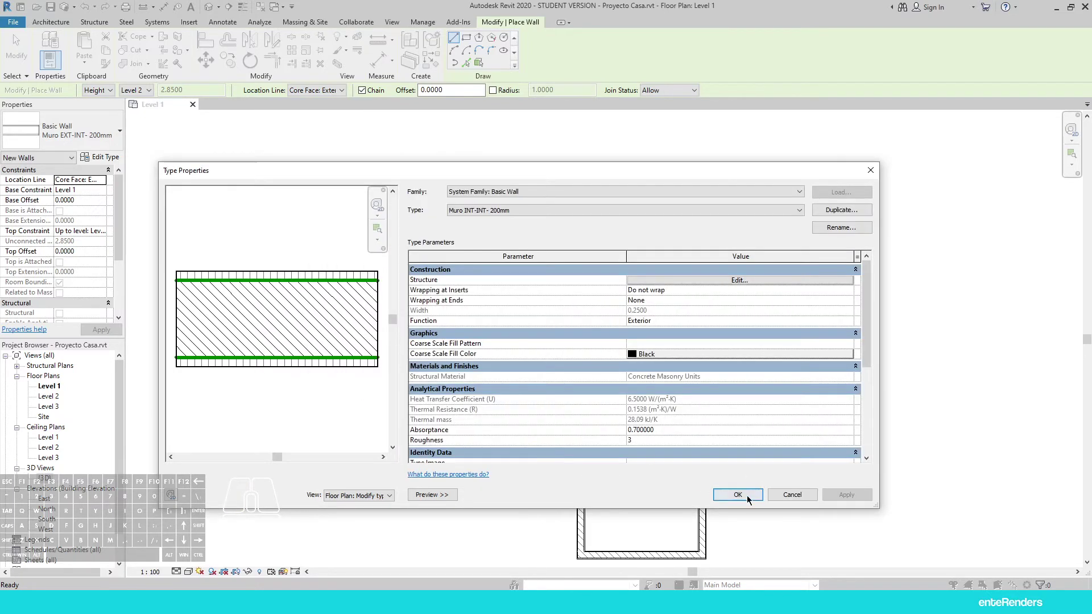
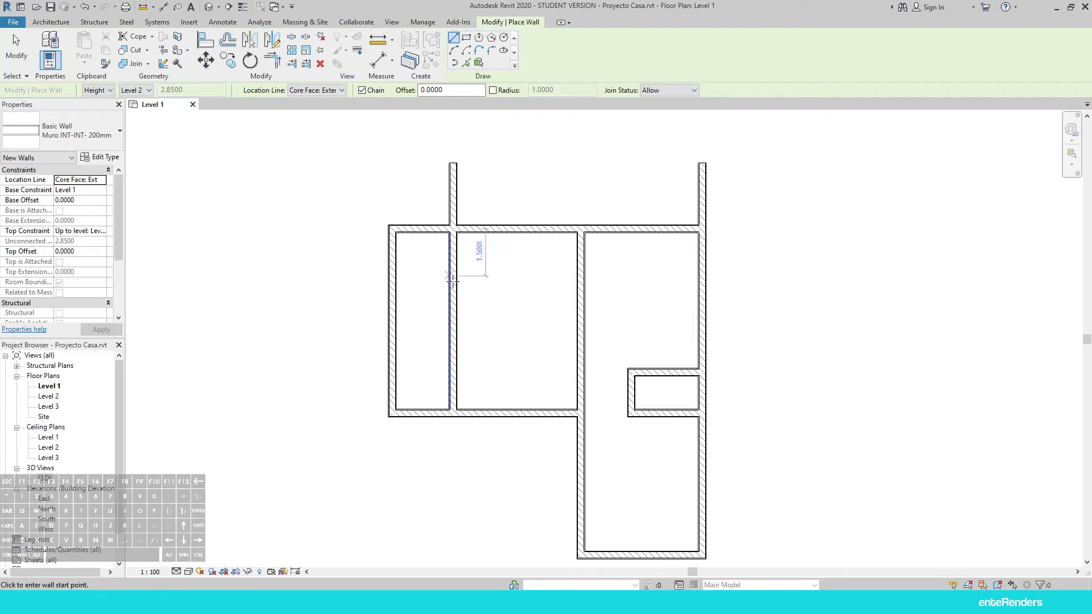
key("Escape")
key("Escape")
left_click_drag(481, 293, 418, 332)
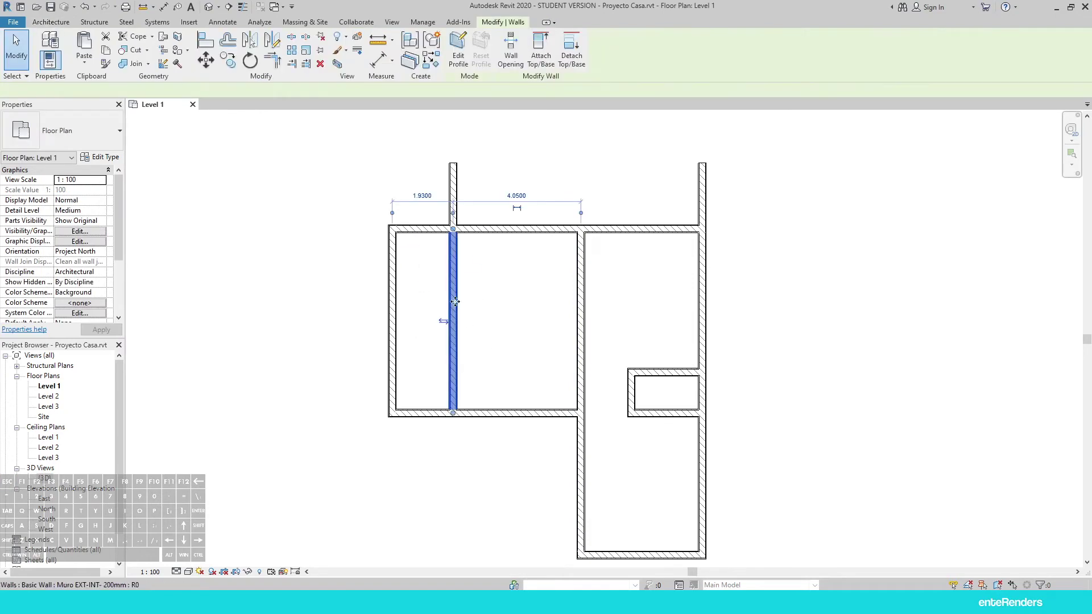
left_click(78, 142)
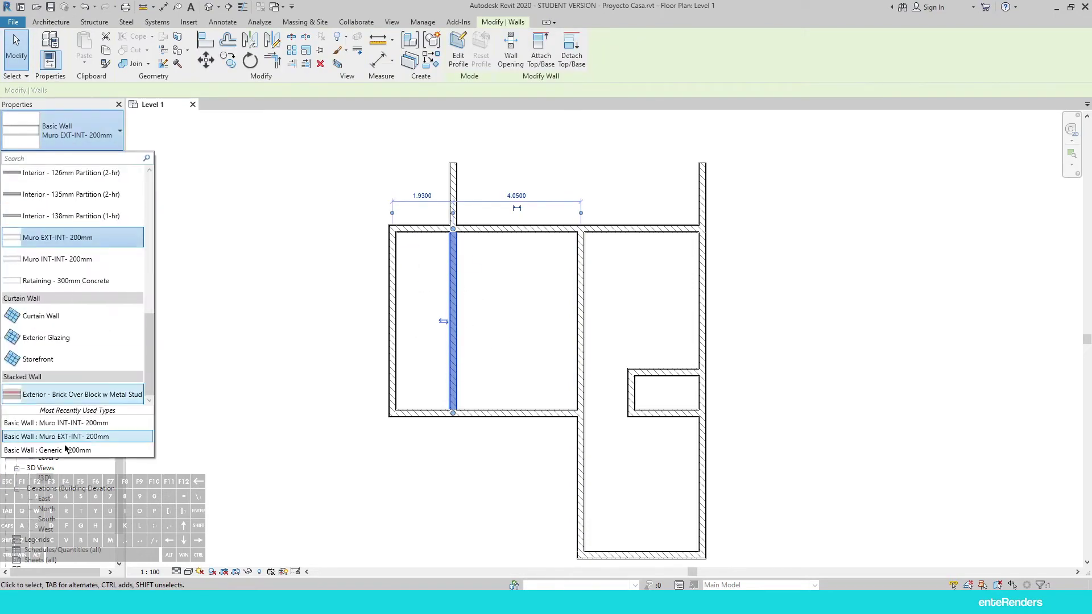
left_click(94, 427)
key("Escape")
left_click_drag(611, 313, 588, 327)
left_click(552, 348)
key("Escape")
left_click_drag(596, 338, 556, 368)
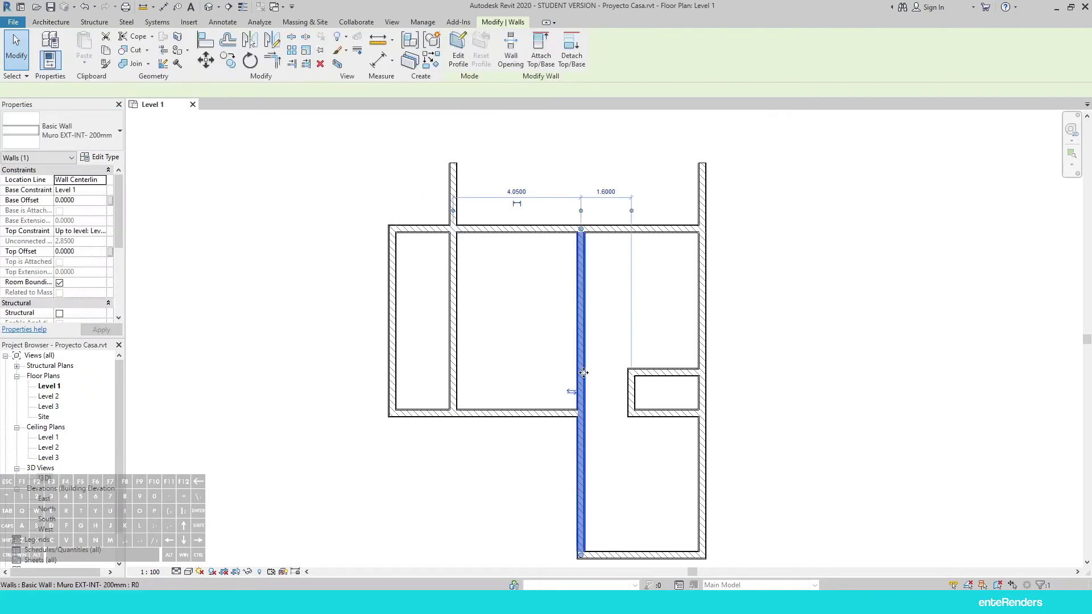
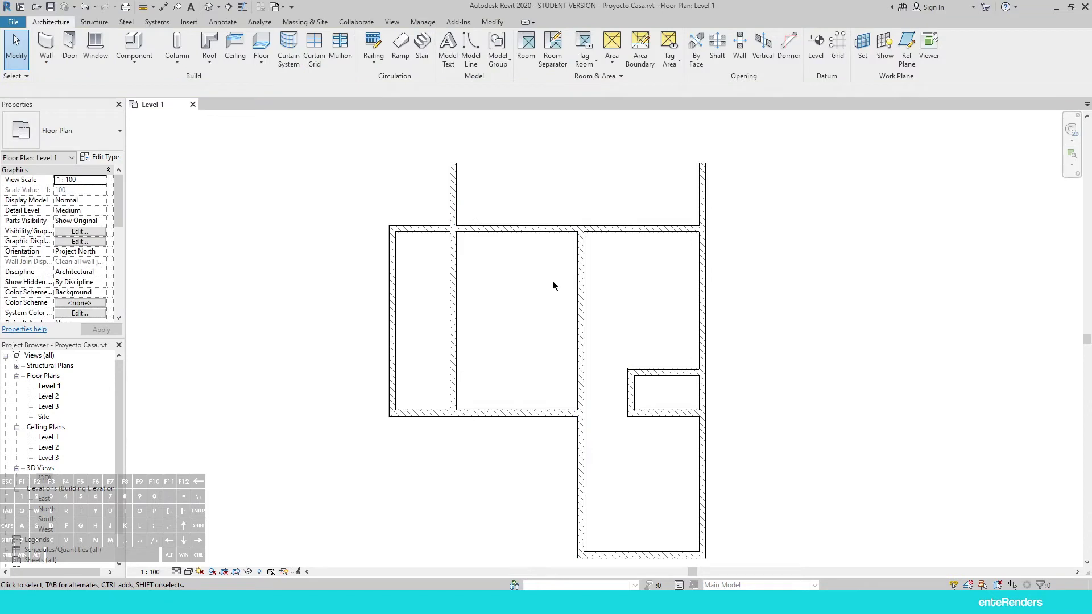
Split the middle interior wall and list wall types to choose Muro INT-INT- 200mm
left_click(590, 287)
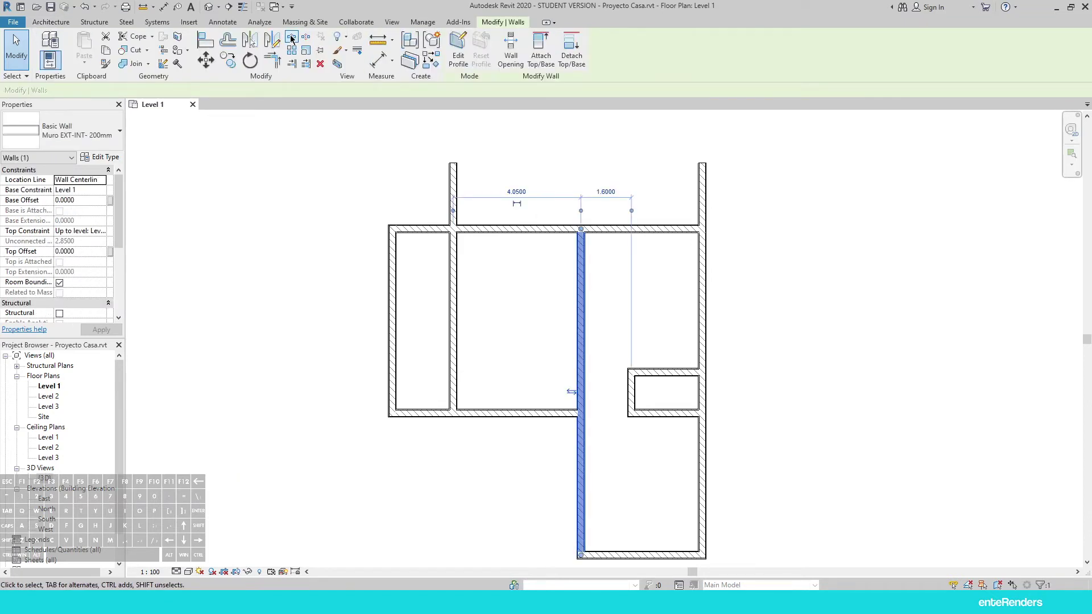
left_click(294, 38)
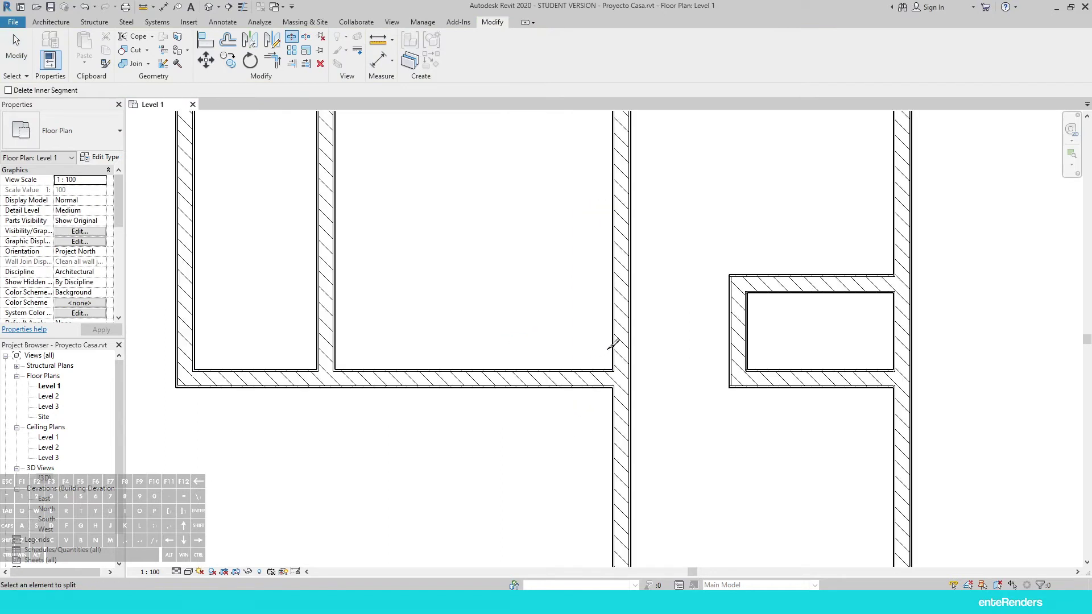
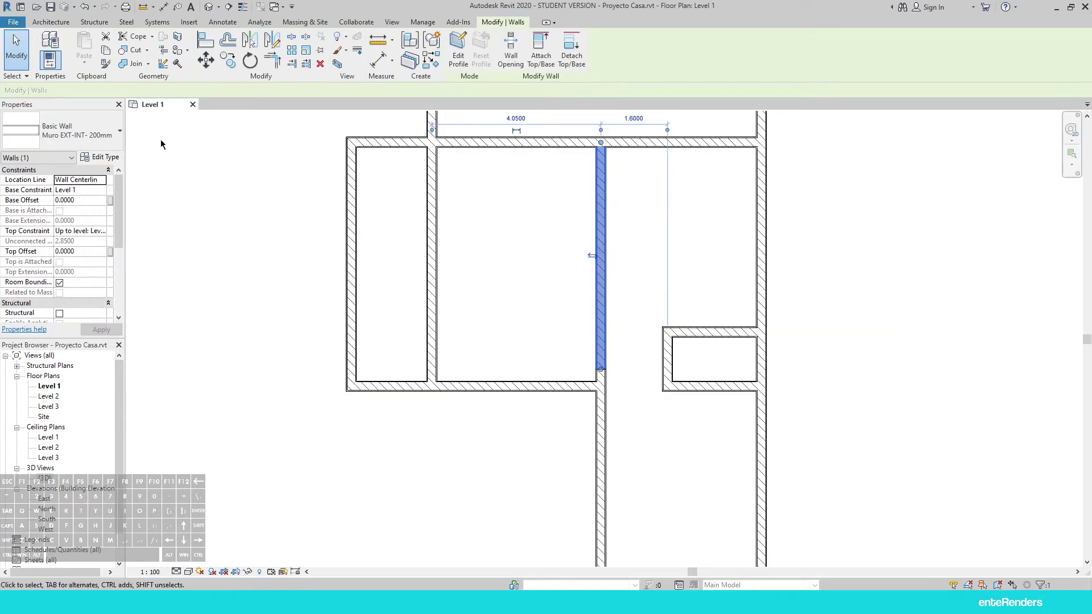
left_click(94, 142)
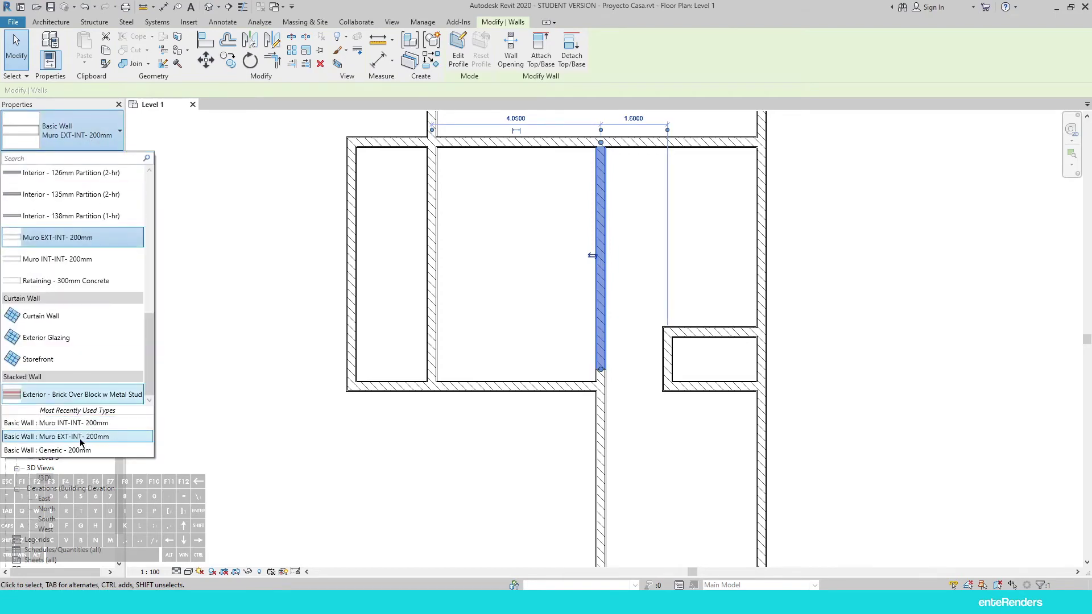
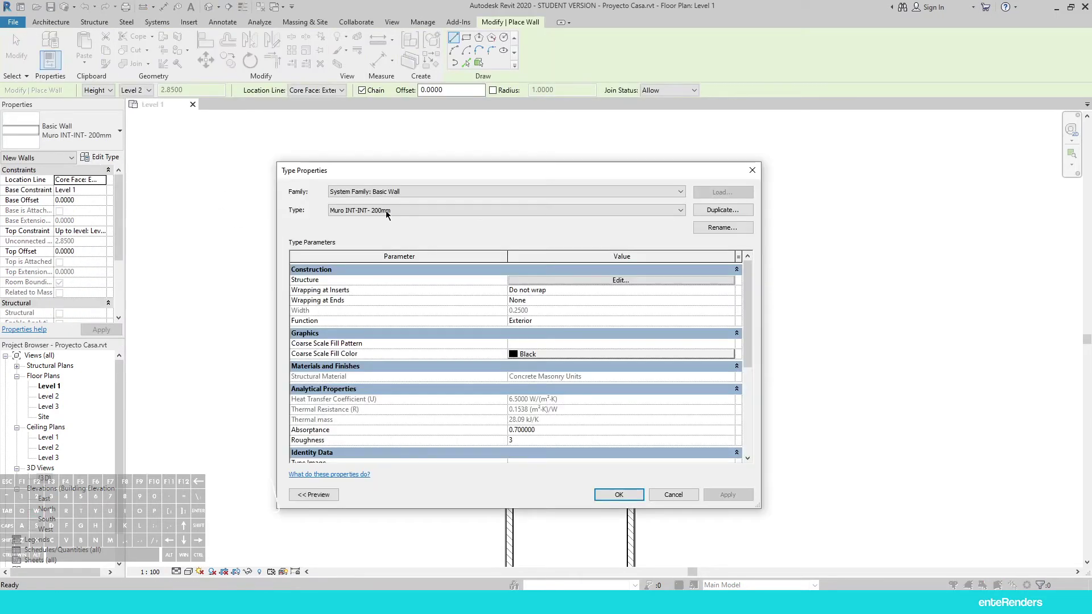
Duplicate the type as Muro EXT-EXT- 200mm and set its first finish layer to Pintura Blanca Exterior
left_click(708, 214)
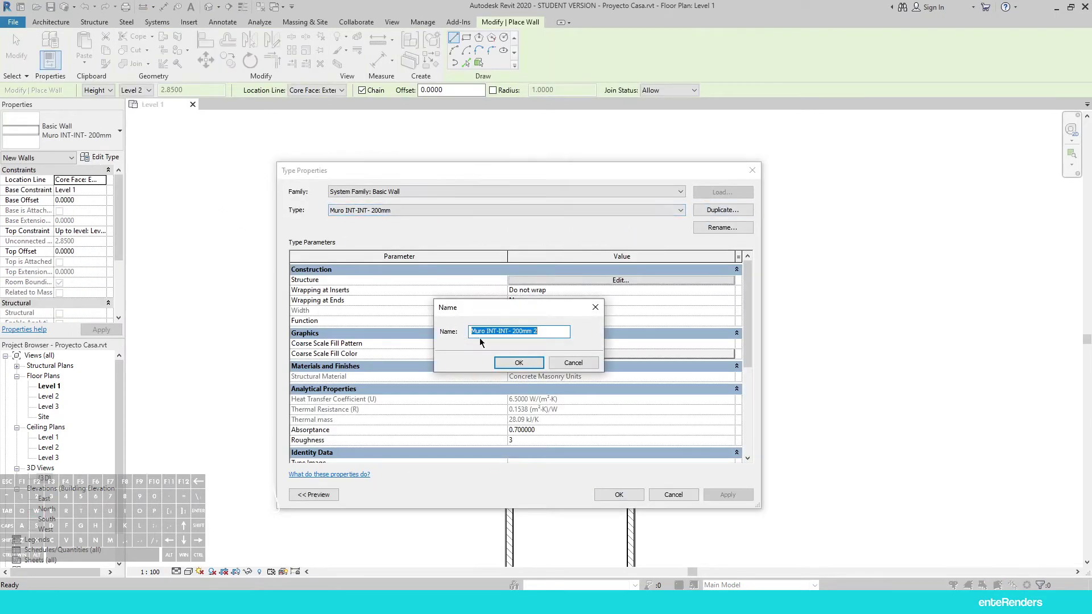
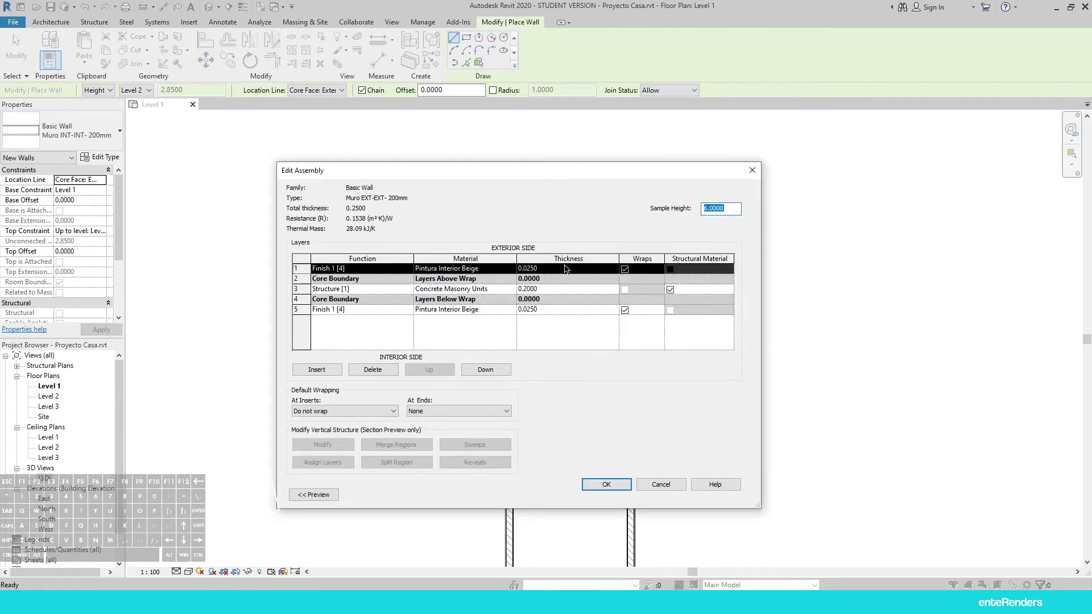
left_click(451, 274)
left_click(518, 270)
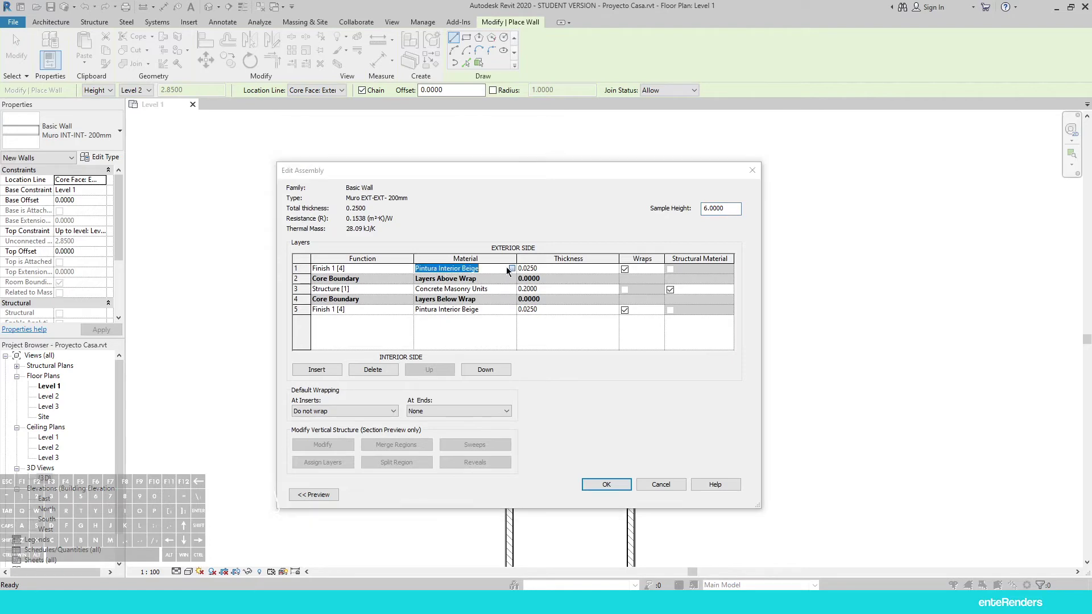
left_click(380, 295)
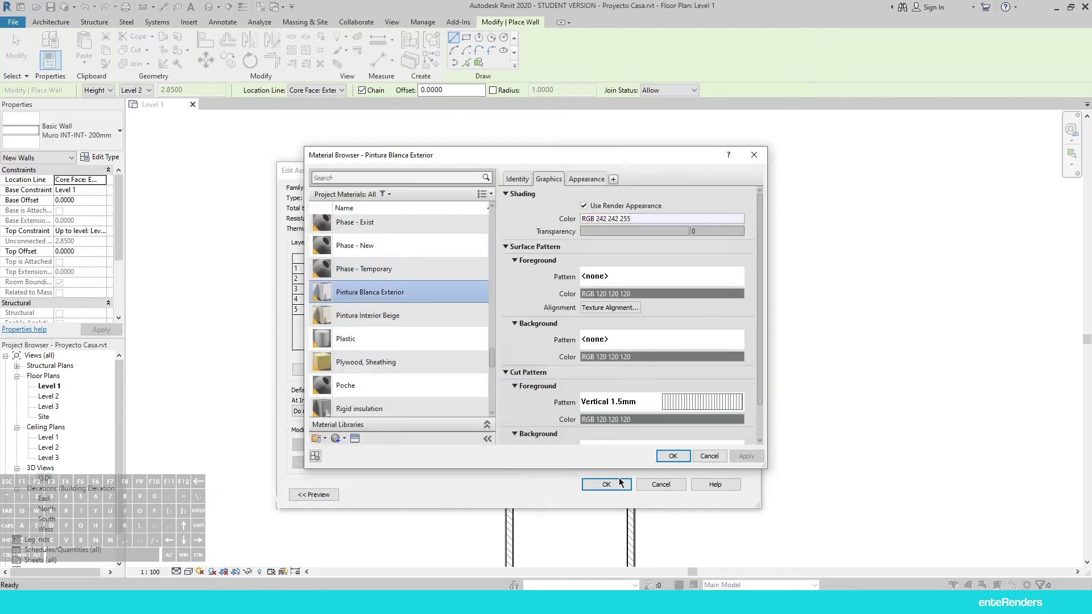
left_click(684, 454)
left_click(492, 311)
left_click(517, 314)
Set the other finish layer to Pintura Blanca Exterior and confirm the new wall type
left_click(381, 295)
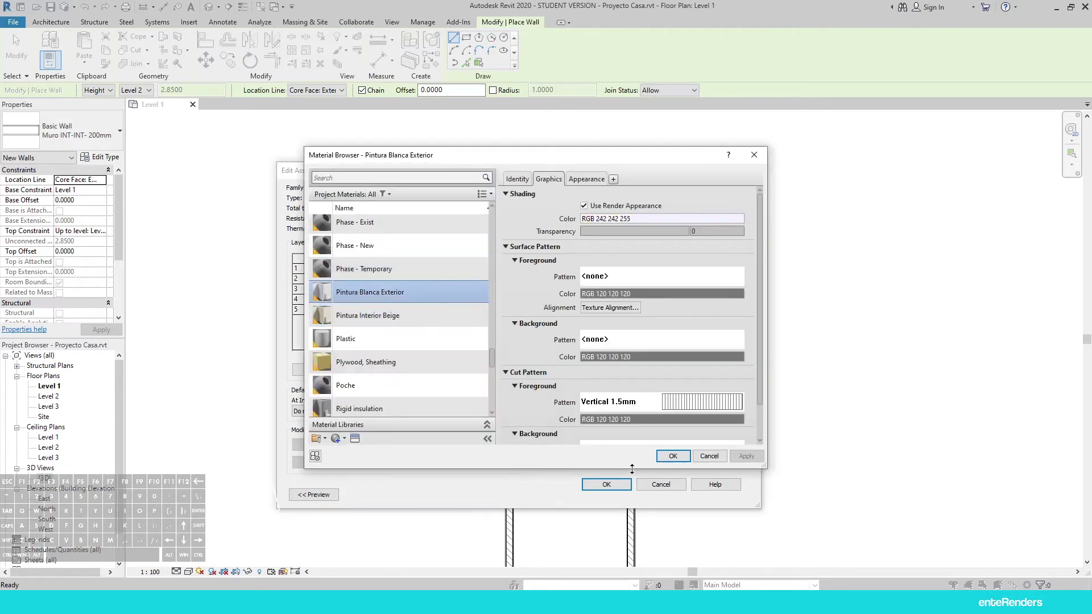
left_click(674, 460)
left_click(617, 489)
left_click(619, 488)
left_click(619, 496)
Leave the Wall tool and select the two short wall stubs at the top
key("Escape")
key("Escape")
key("Escape")
left_click(770, 157)
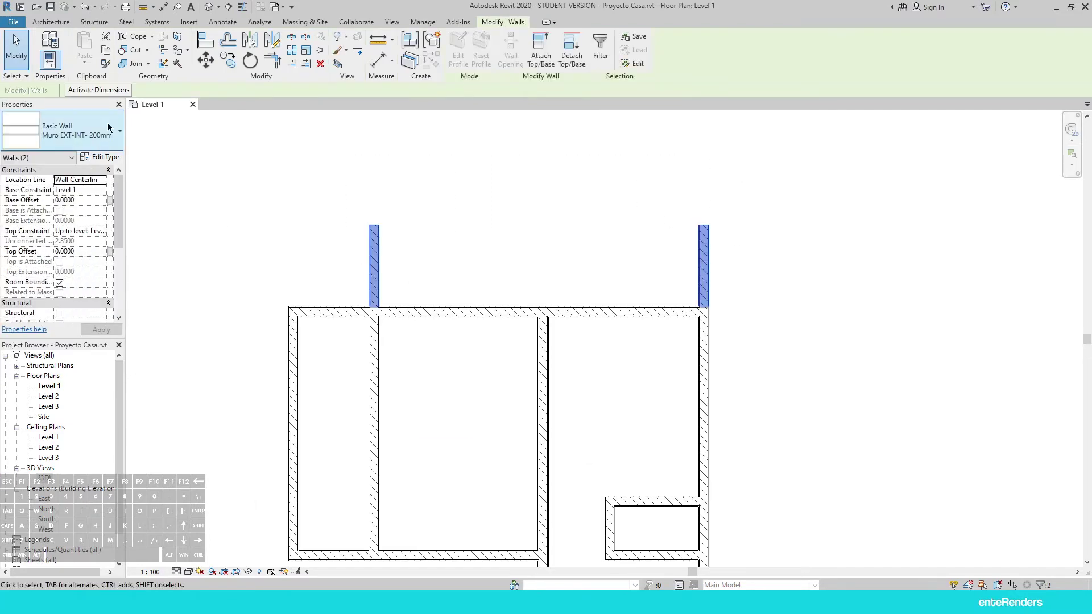
Change the two stub walls to Muro EXT-EXT- 200mm in the Type Selector
left_click(91, 132)
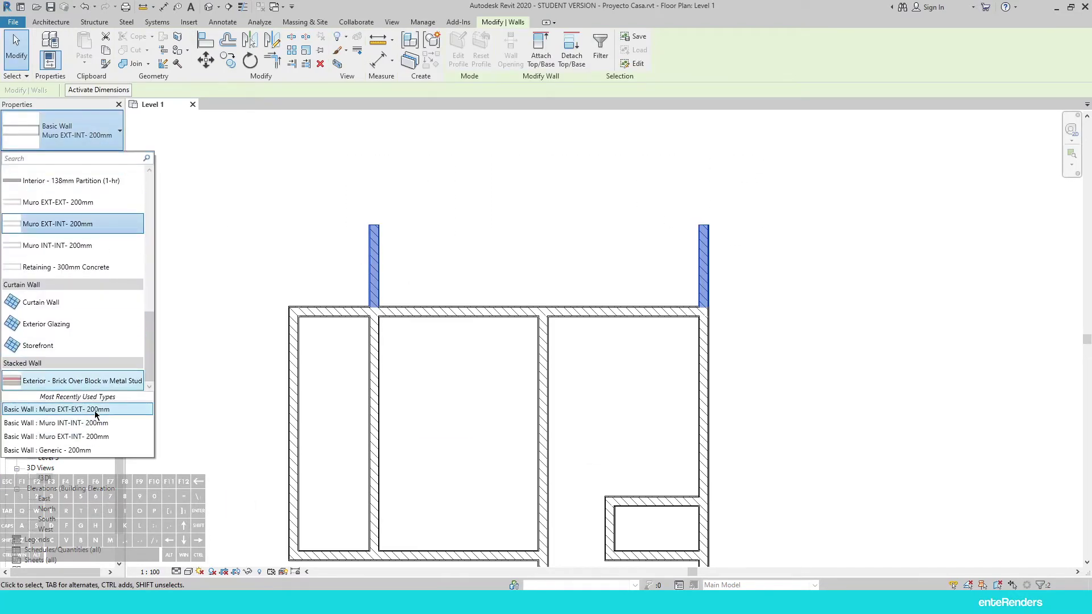
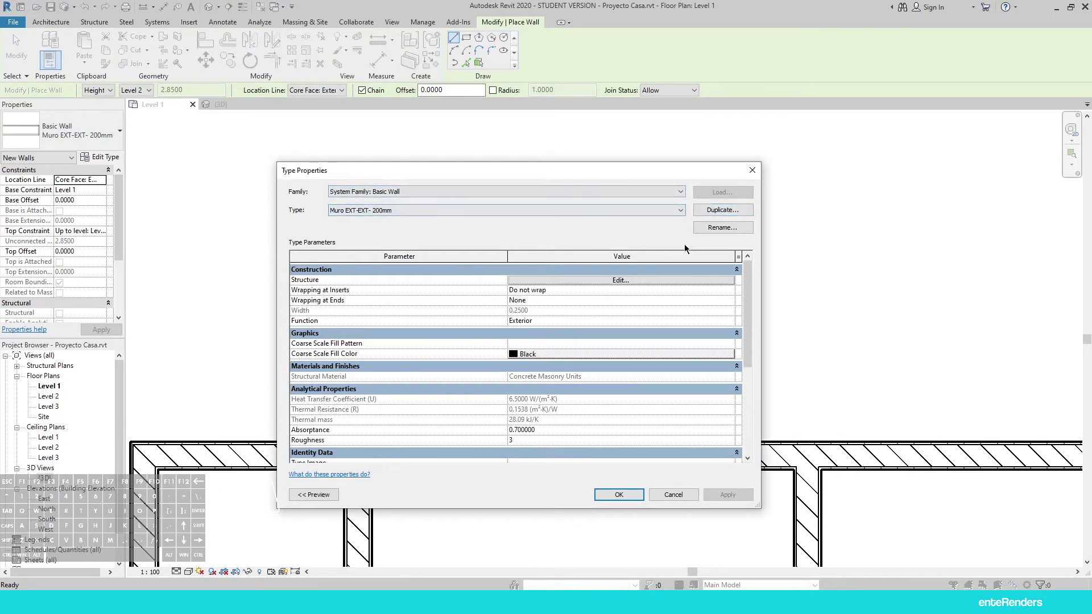
In Edit Assembly, set Default Wrapping At Ends to Exterior for Muro EXT-EXT- 200mm
left_click(566, 283)
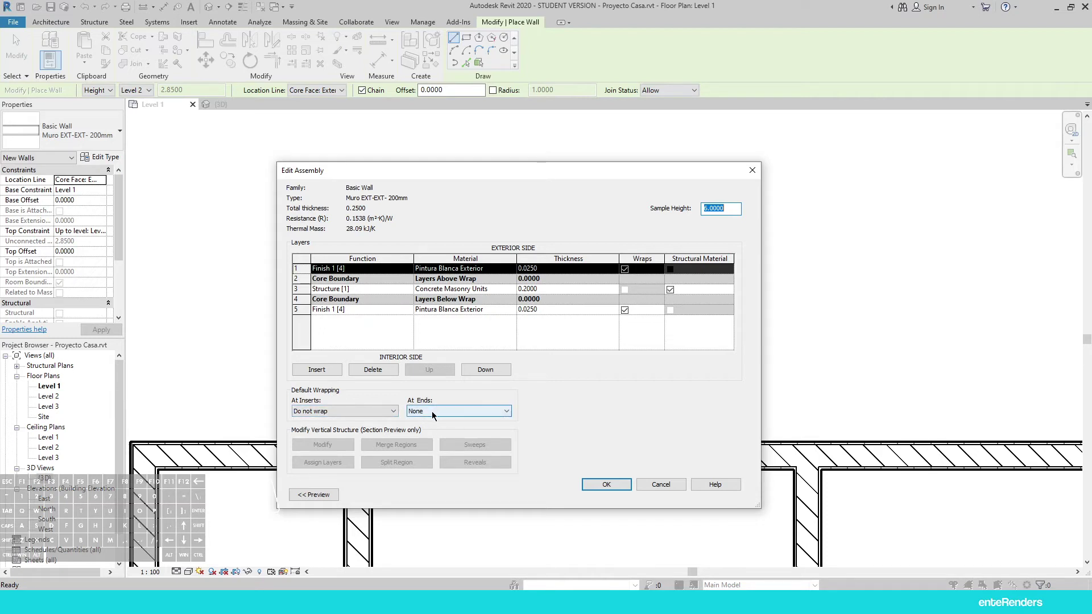
left_click(434, 414)
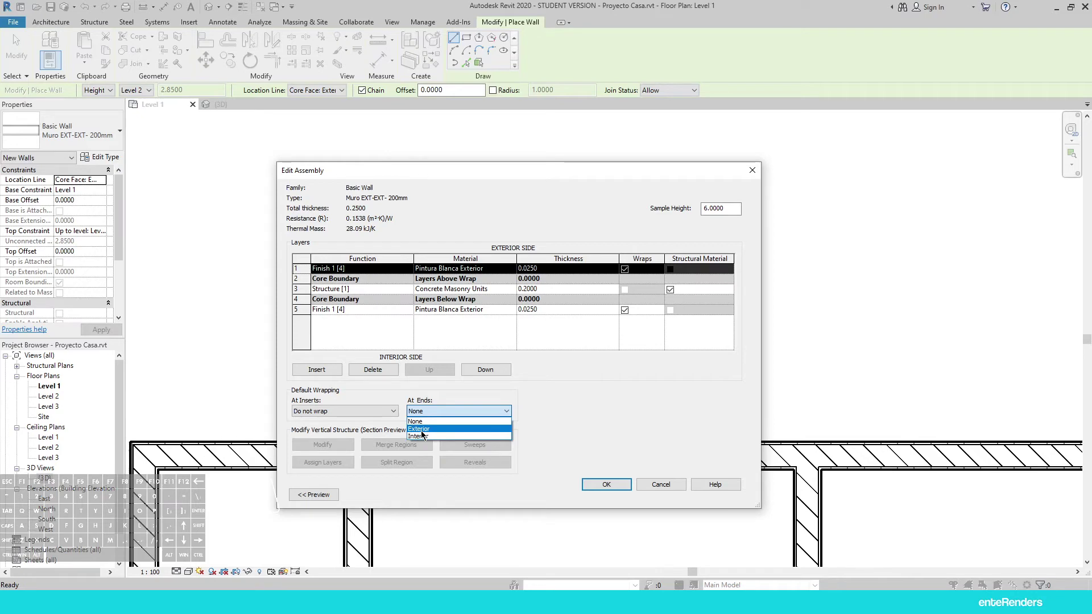
left_click(427, 432)
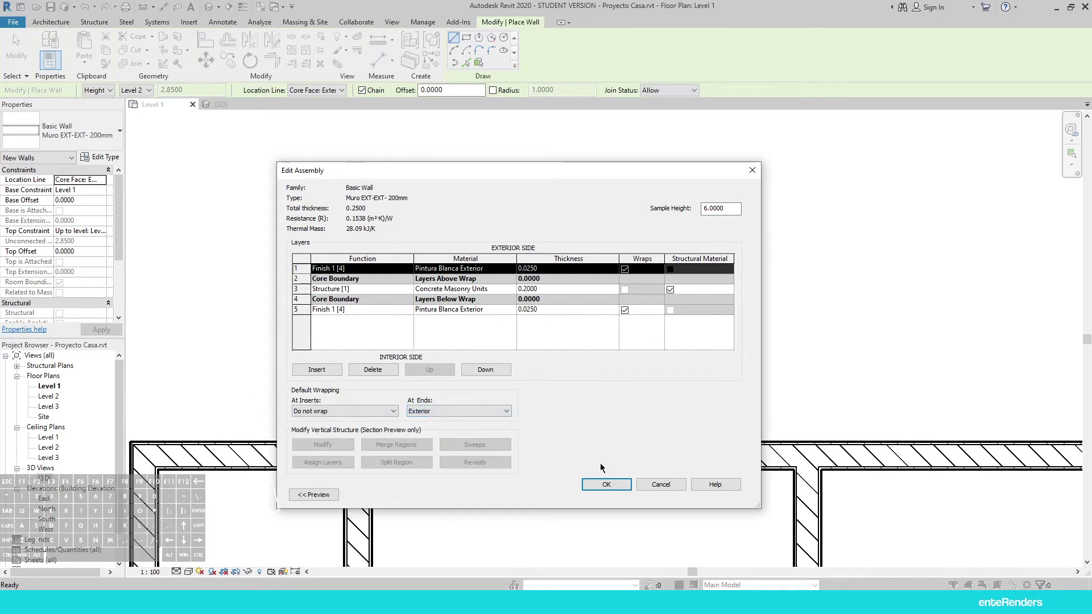
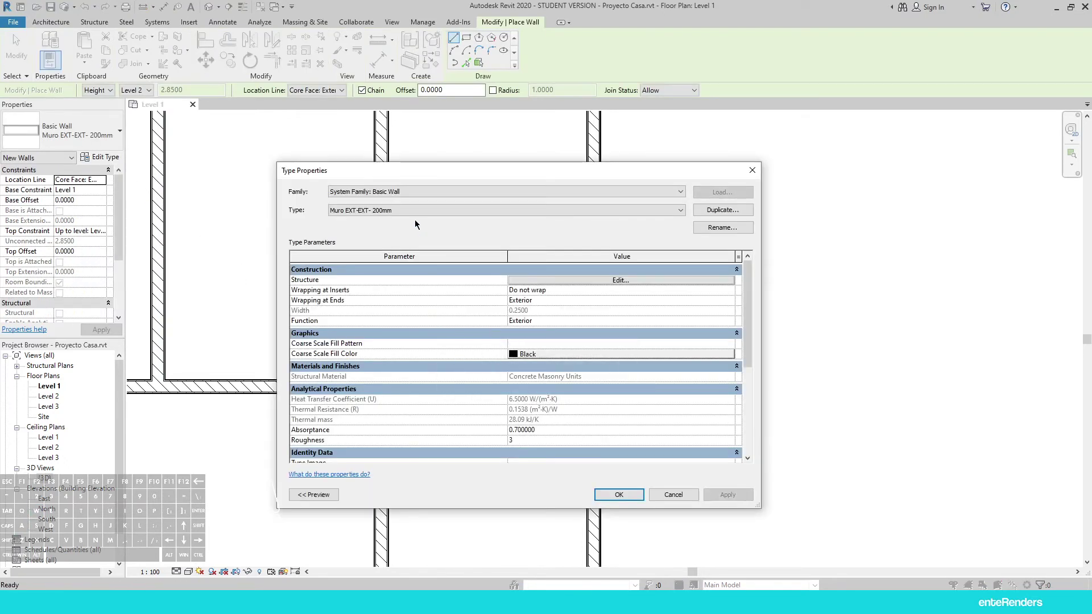
Cancel the duplicate and select the Muro INT-INT- 200mm 2 type instead
left_click(718, 212)
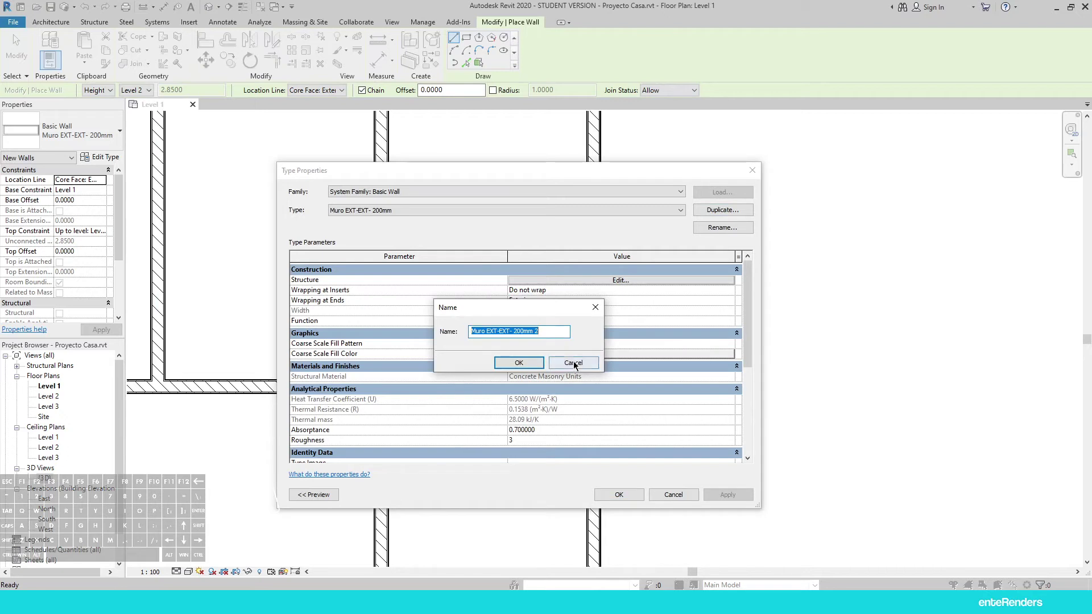
left_click(576, 365)
left_click(640, 214)
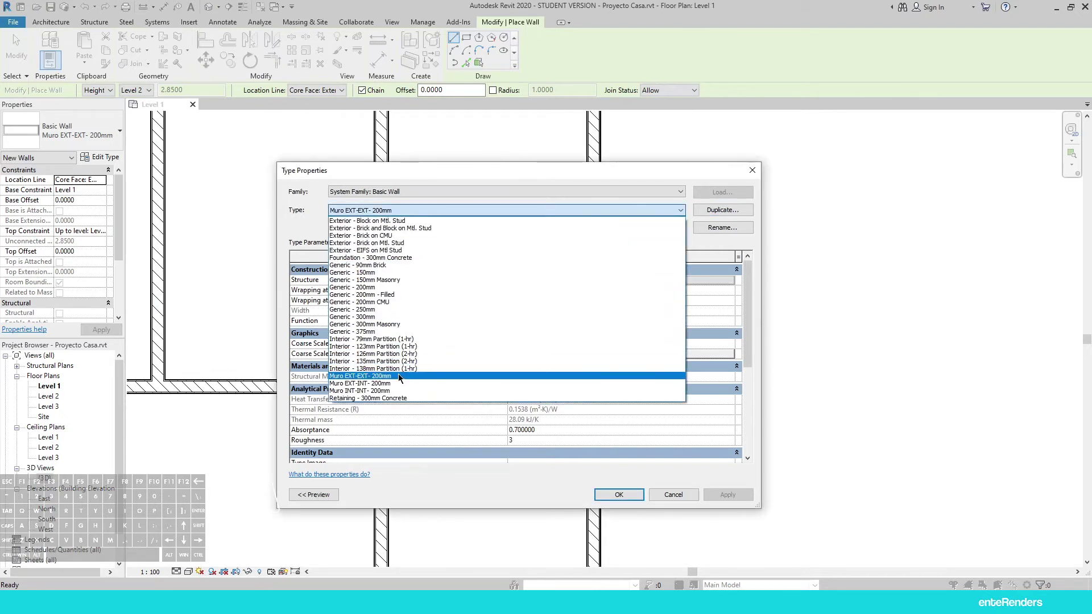
left_click(398, 392)
Rename that type to Muro INT-AZULEJO- 200mm
left_click(742, 207)
left_click(515, 363)
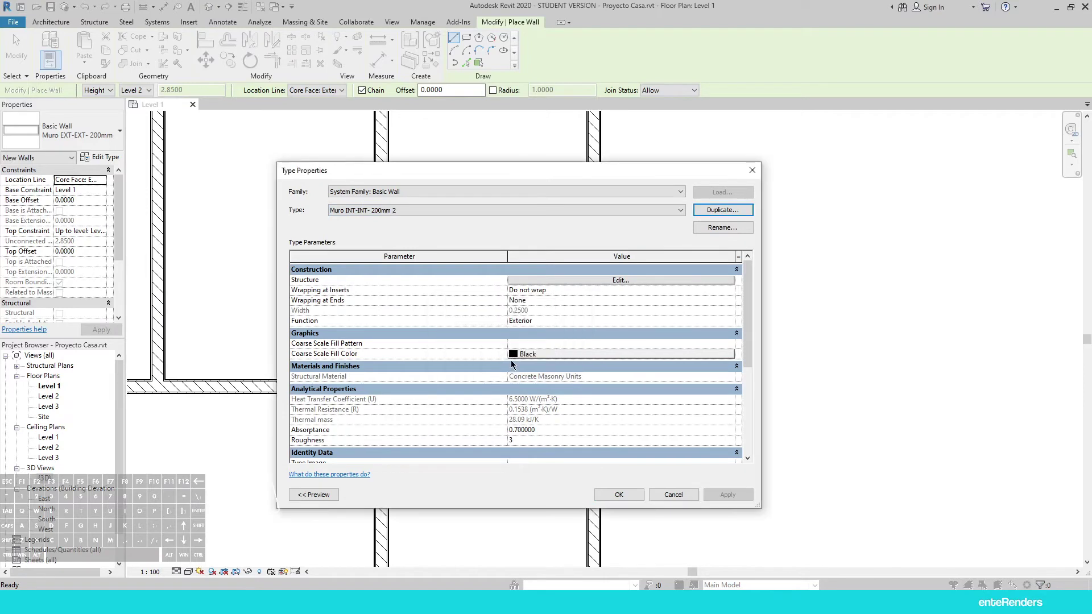
left_click(717, 231)
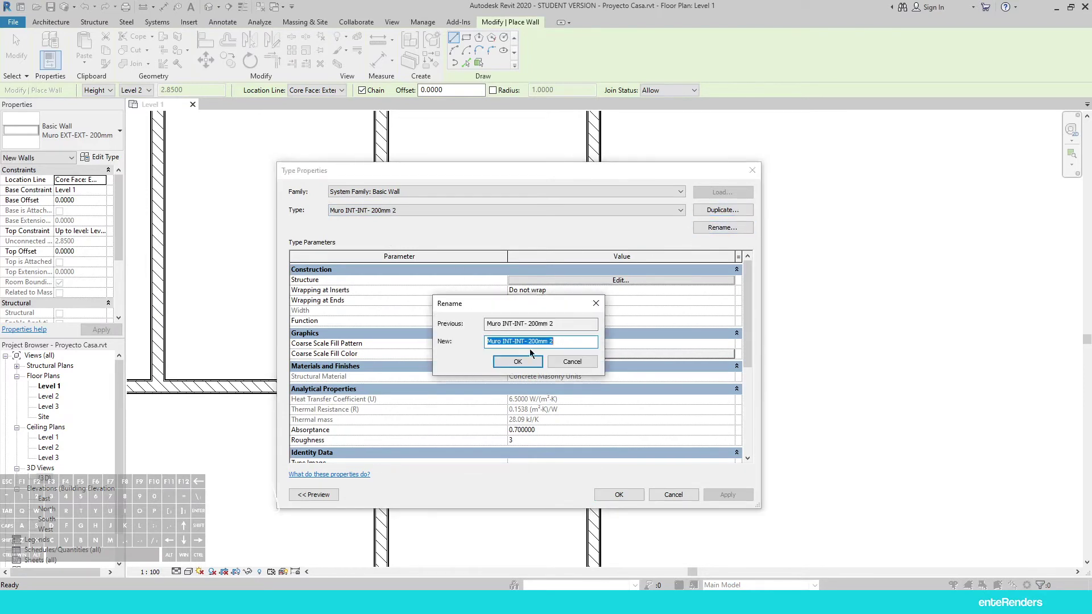
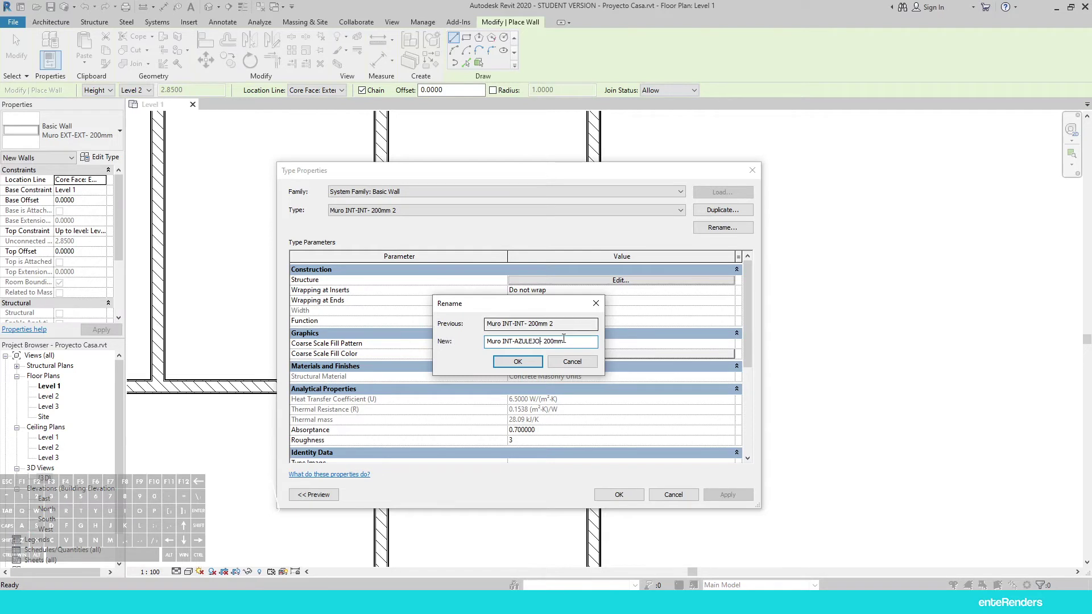
left_click(524, 364)
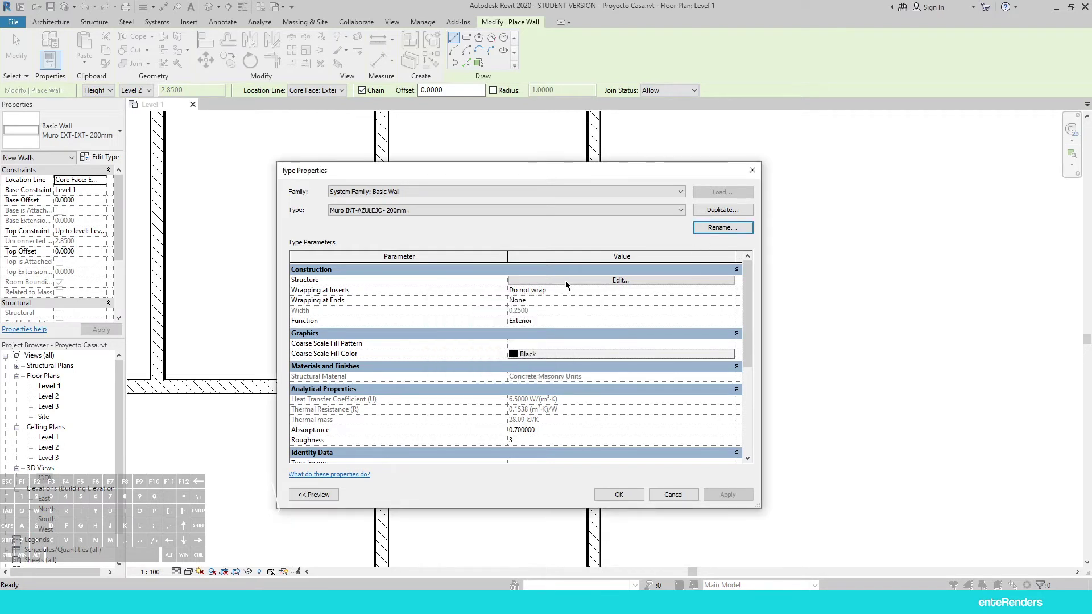
Open the layer structure and the first finish layer's material, Pintura Interior Beige
left_click(560, 285)
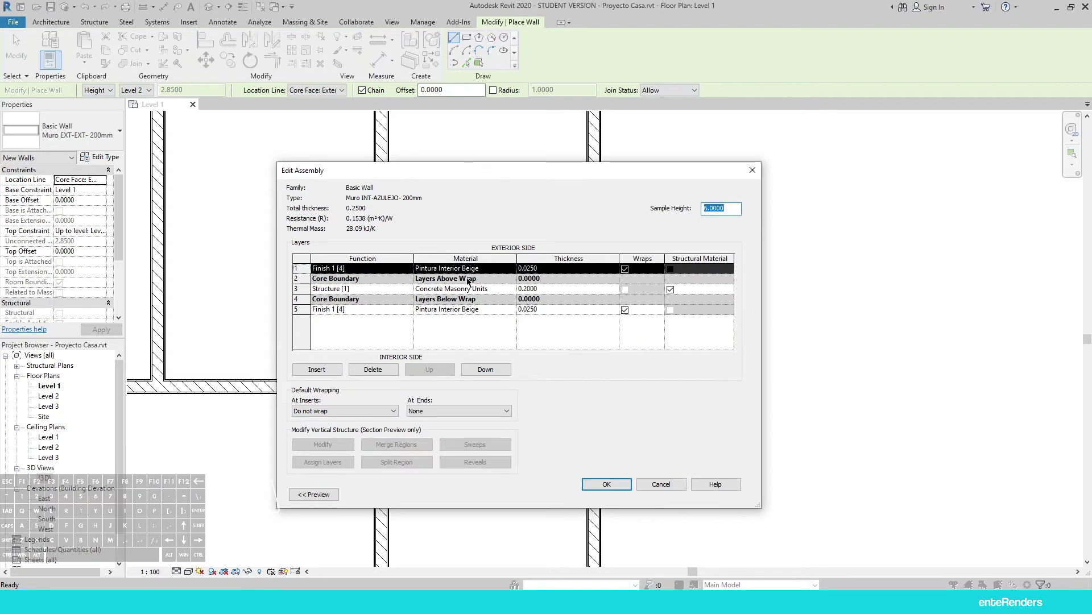
left_click(478, 268)
left_click(513, 270)
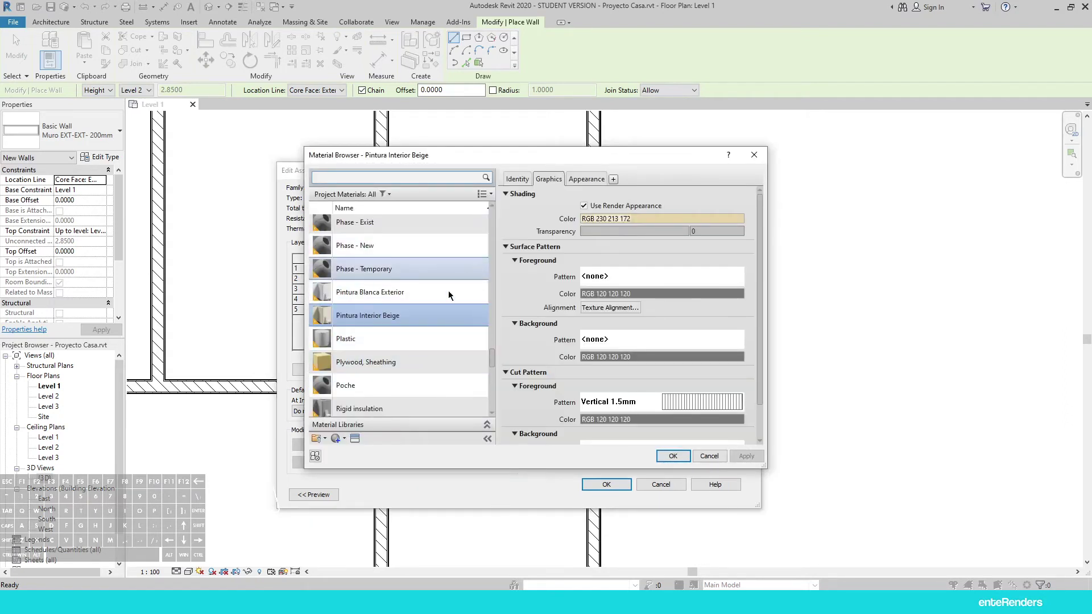
From the Appearance settings, browse the asset library to the Ceramic category
left_click(582, 183)
left_click(741, 194)
left_click_drag(757, 185, 617, 203)
left_click(539, 276)
left_click(583, 301)
Browse Ceramic > Tile and assign the 1in Squares - Mosaic Blue appearance to the material
left_click(549, 303)
left_click(588, 317)
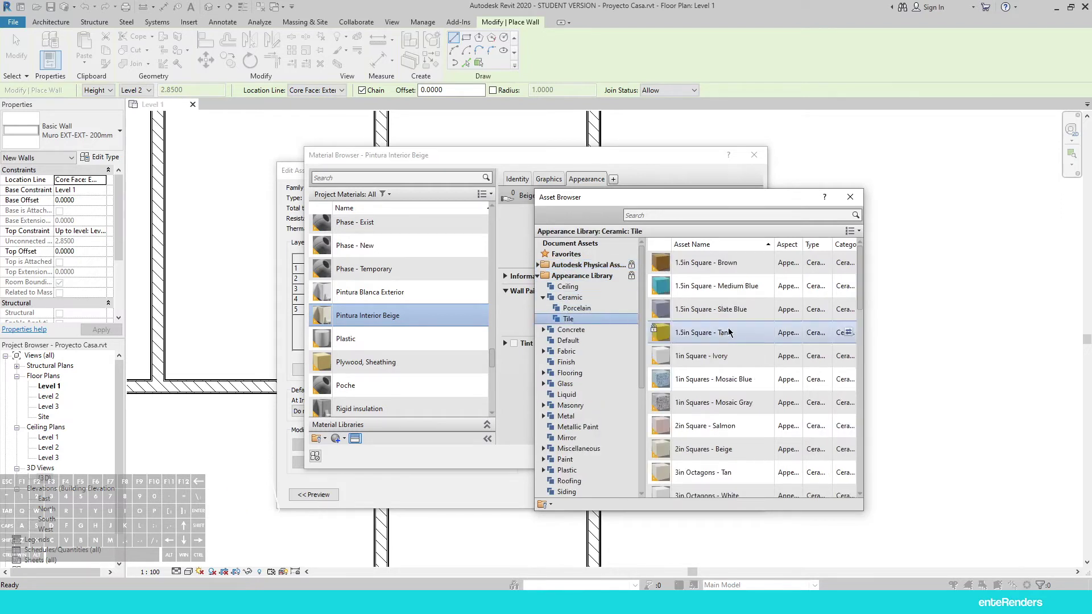
middle_click(737, 331)
middle_click(738, 337)
left_click_drag(730, 364, 727, 370)
middle_click(720, 439)
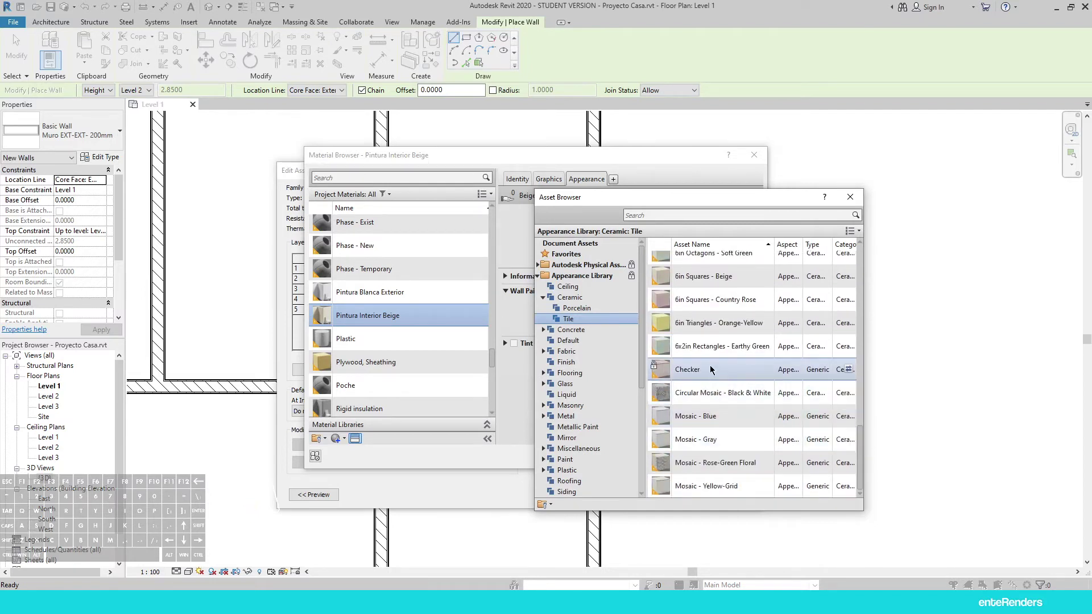
left_click_drag(713, 365, 712, 365)
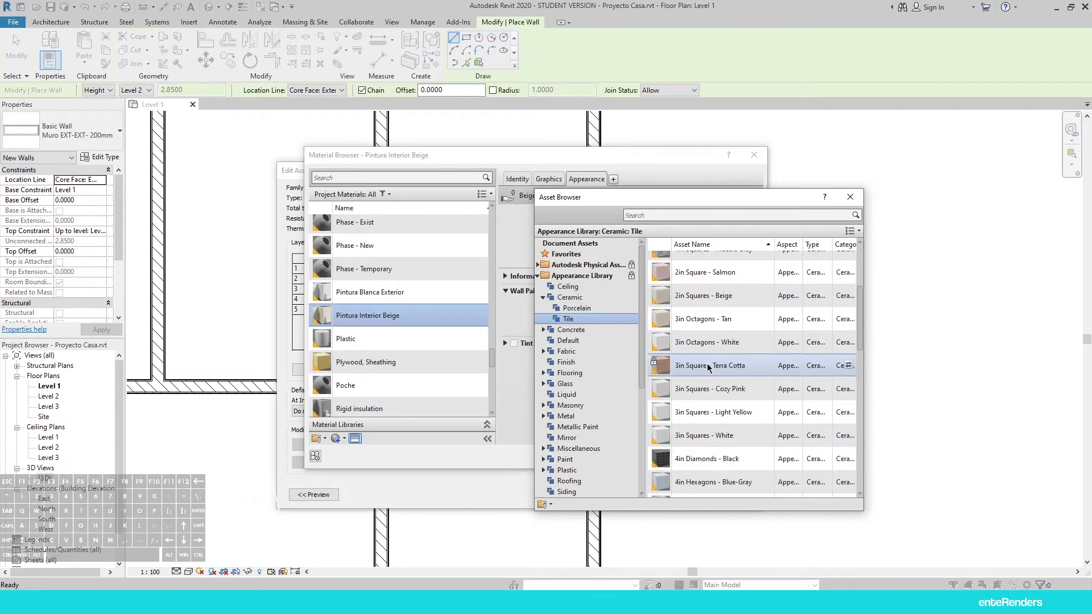
left_click_drag(711, 361, 706, 291)
left_click(706, 290)
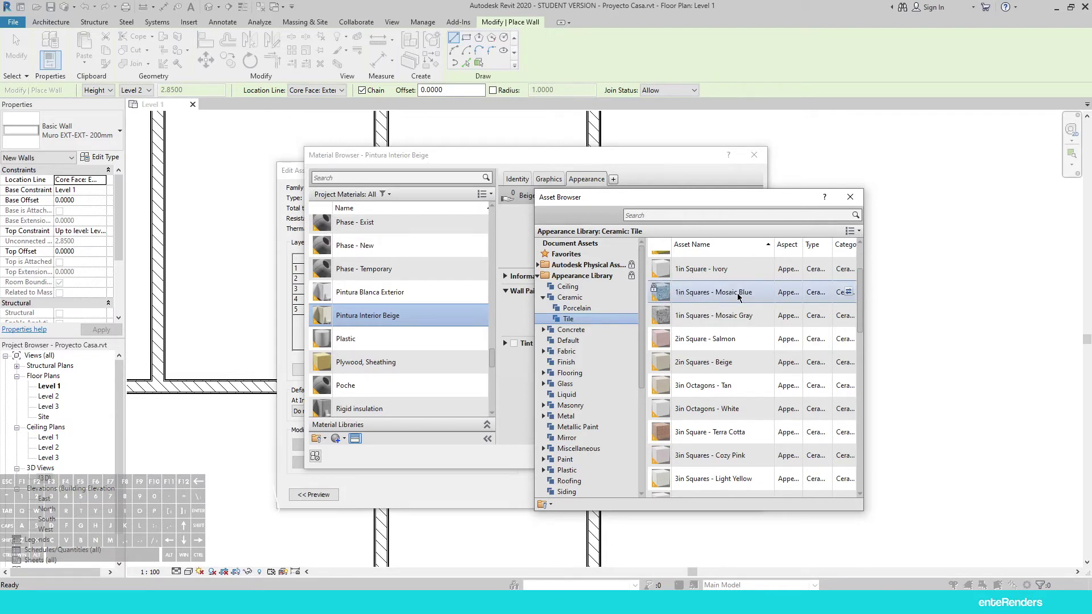
middle_click(736, 303)
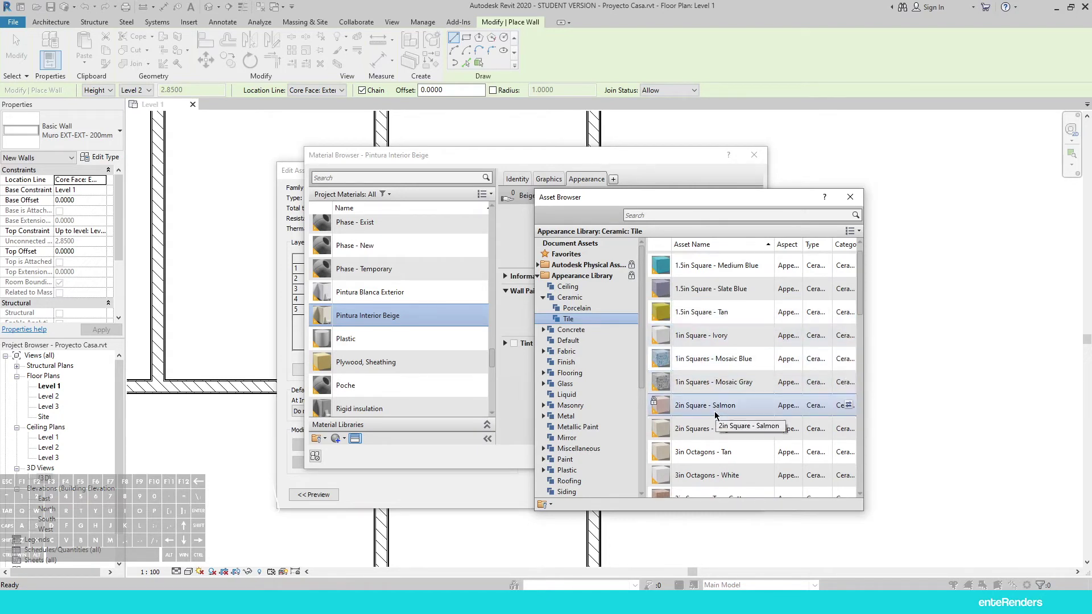
middle_click(718, 411)
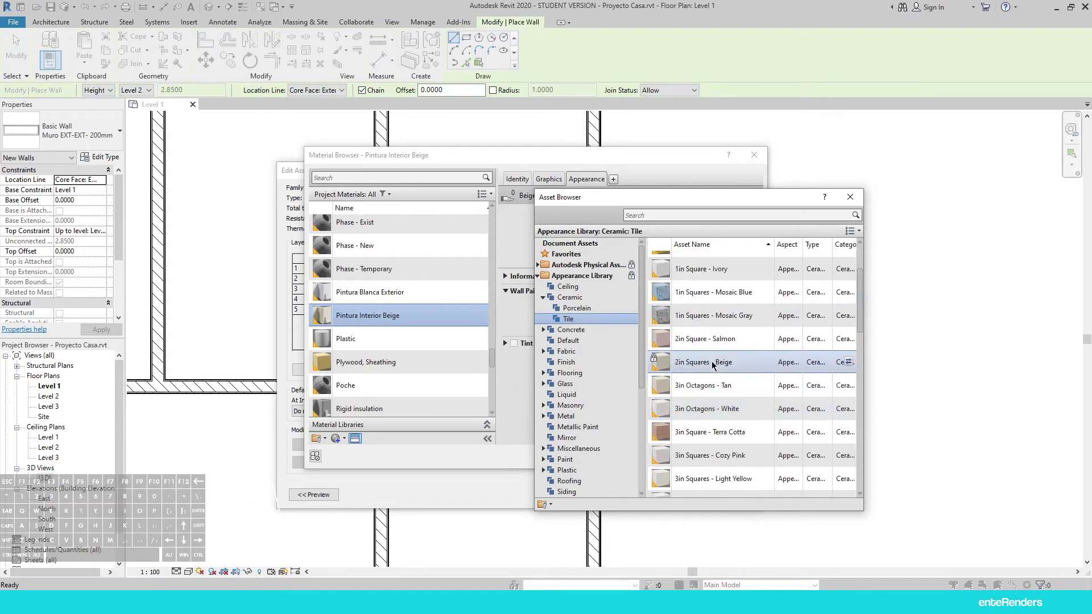
middle_click(715, 317)
left_click(732, 335)
left_click(714, 355)
double_click(706, 365)
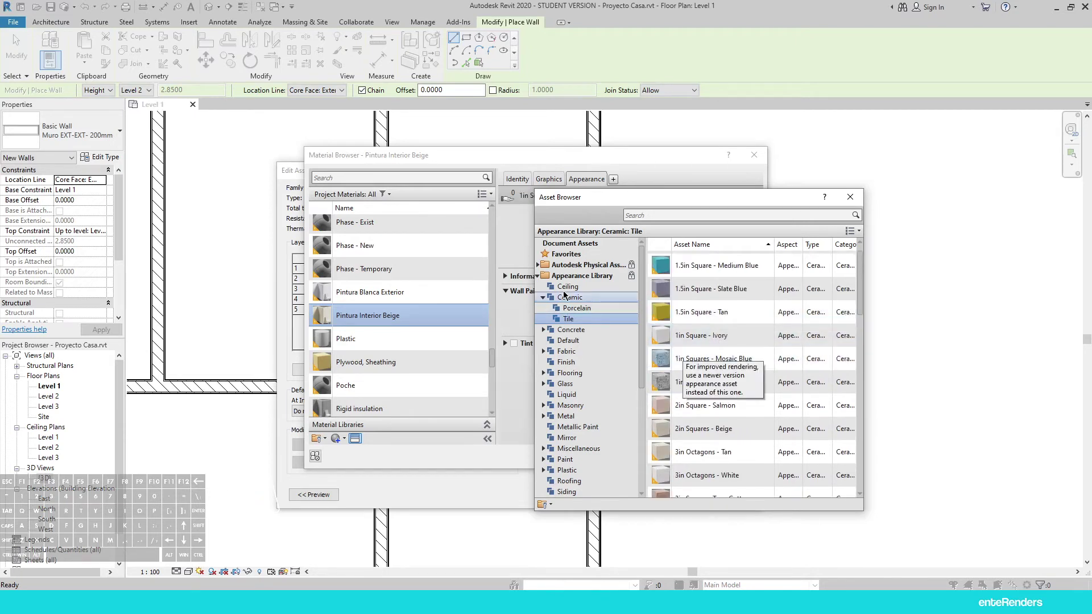
On the Graphics settings, start choosing a model fill pattern for the foreground surface pattern
left_click(853, 198)
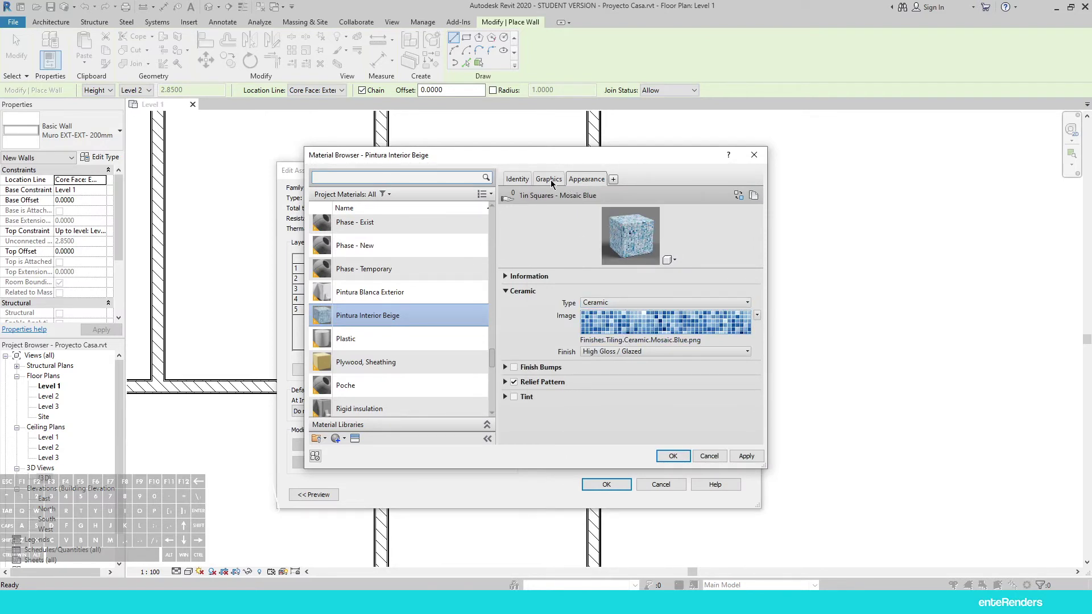
left_click(553, 182)
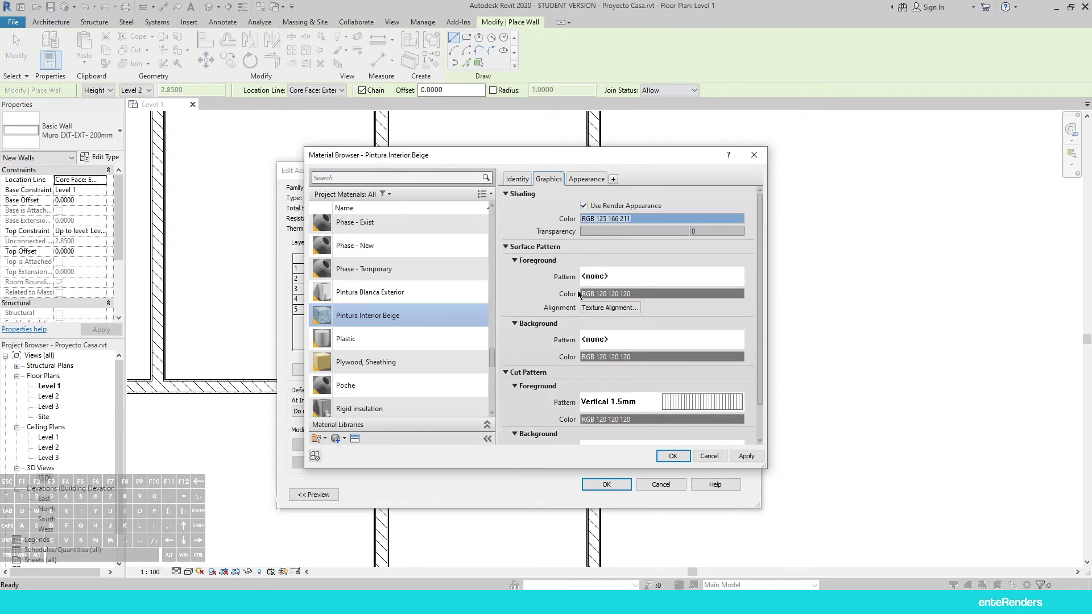
left_click(605, 276)
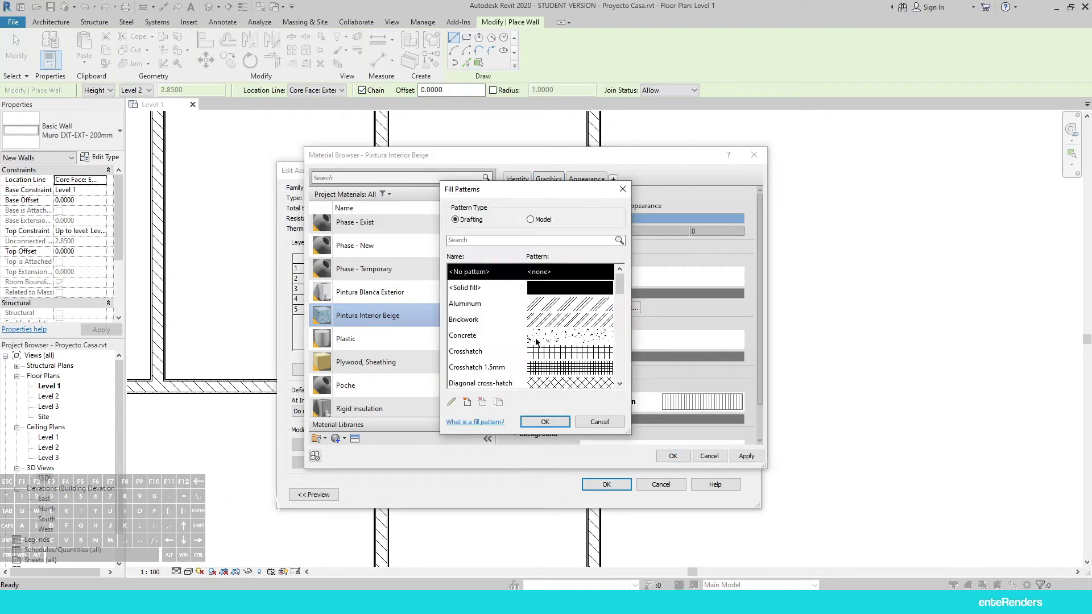
left_click(551, 226)
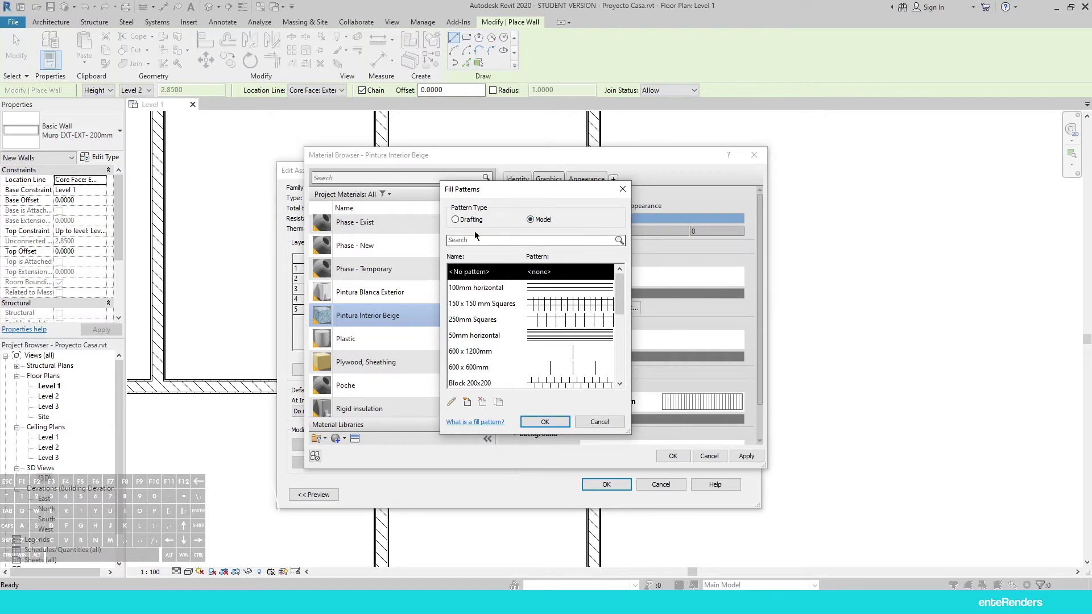
Create the Azulejo crosshatch pattern with 0.025 spacing and use it as the surface pattern
left_click(474, 223)
left_click(544, 213)
left_click(545, 220)
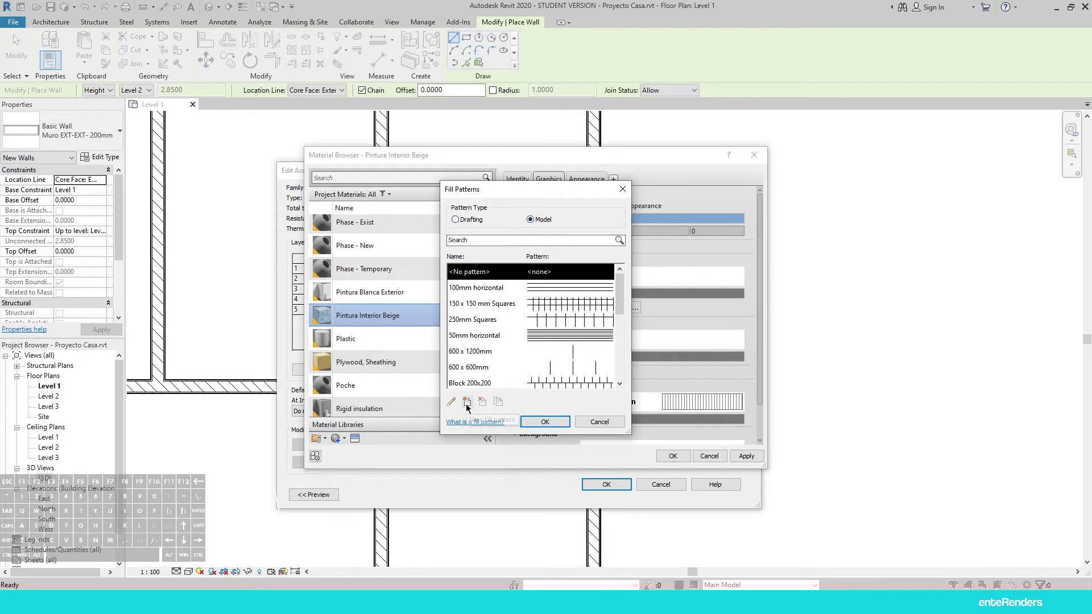
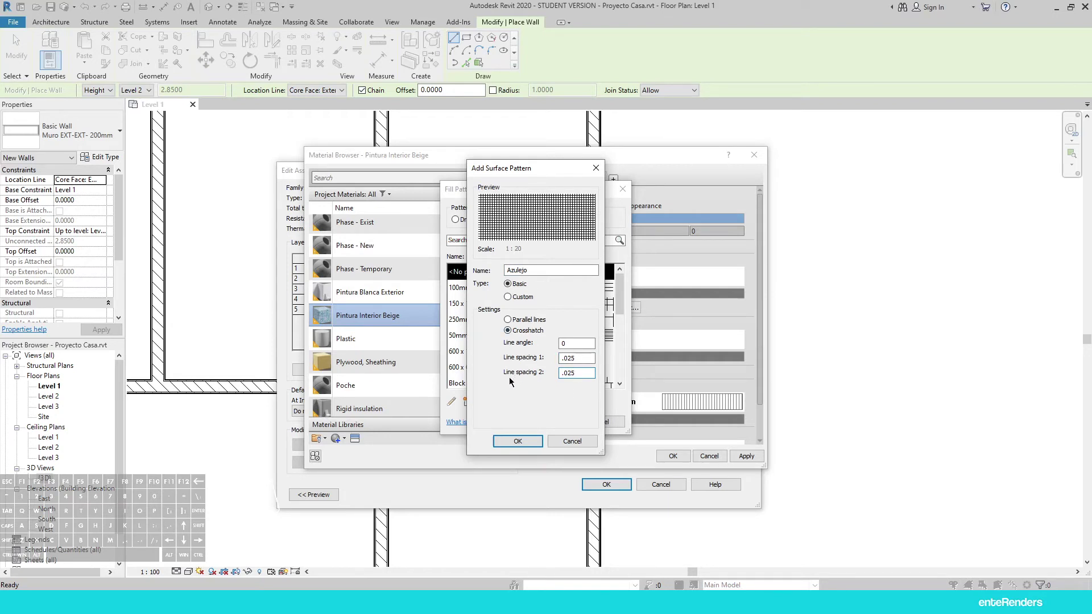
left_click(510, 443)
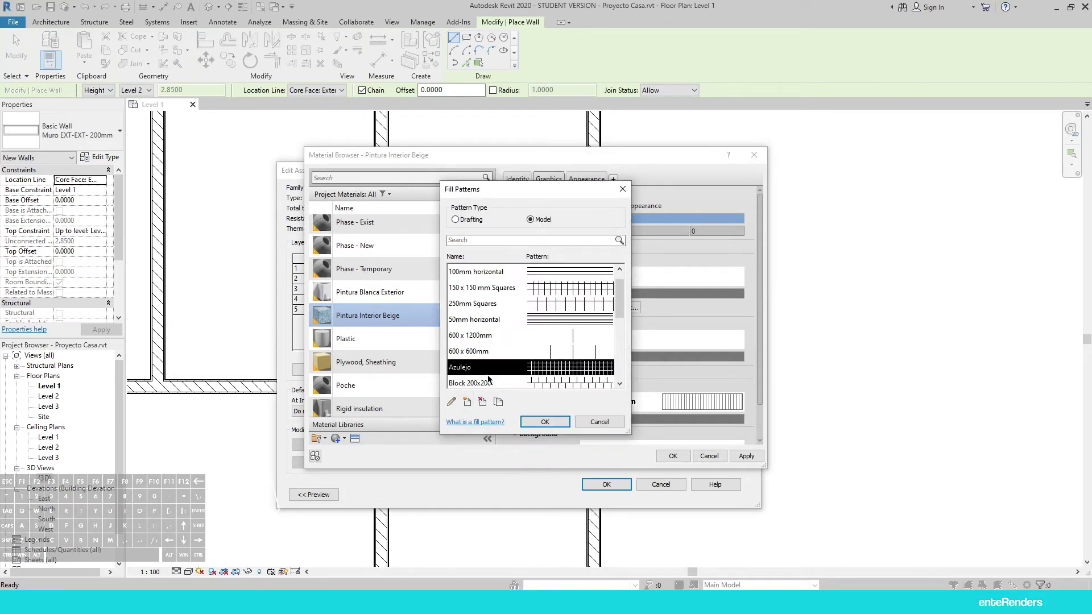
left_click(550, 429)
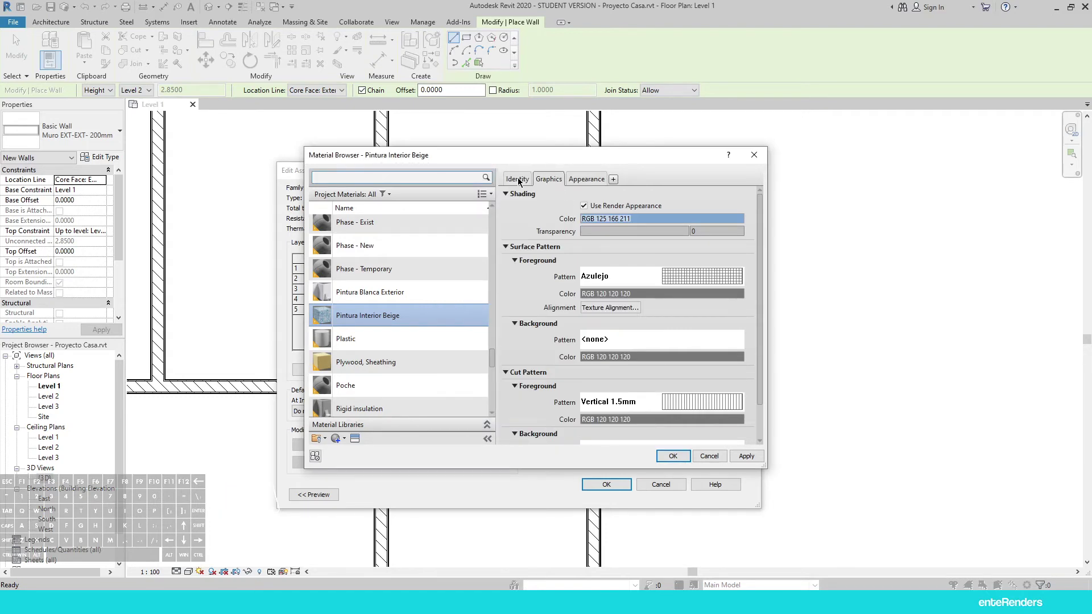
Accept the material, layer structure and type properties for Muro INT-AZULEJO- 200mm
left_click(682, 457)
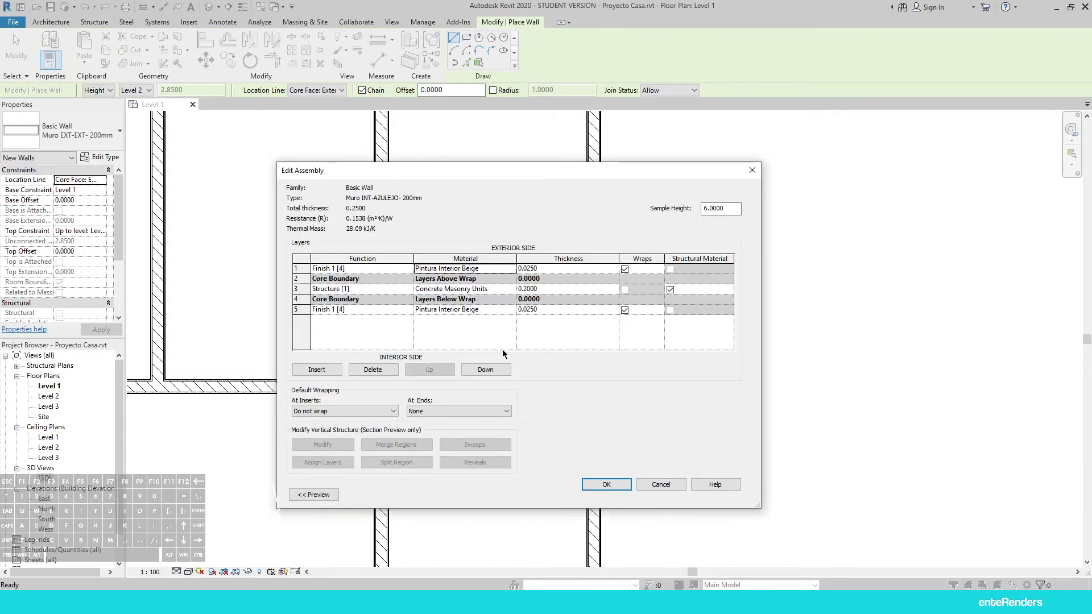
left_click(603, 491)
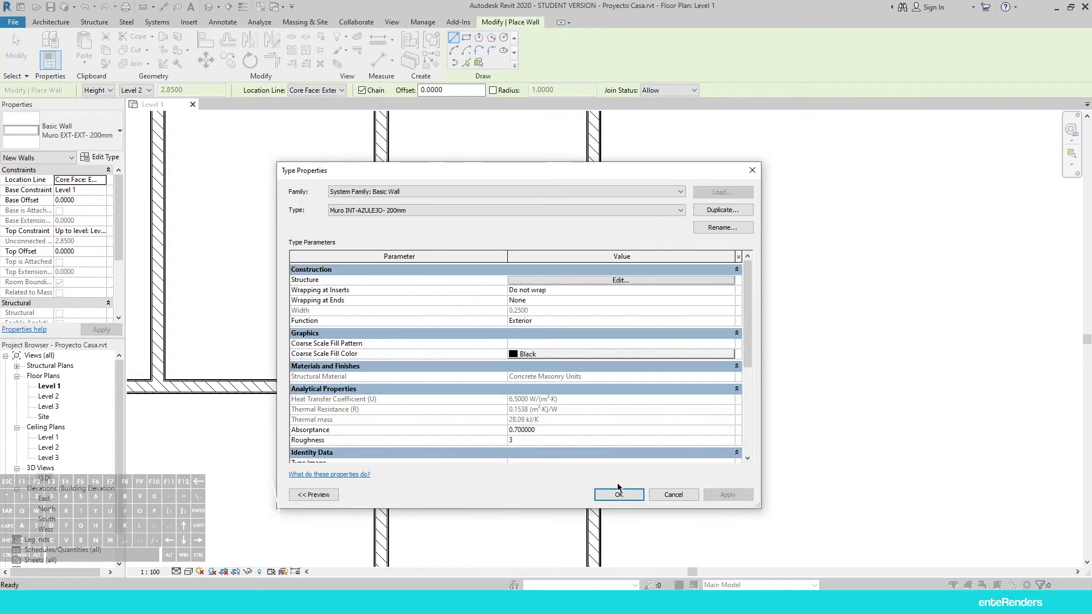
left_click(620, 497)
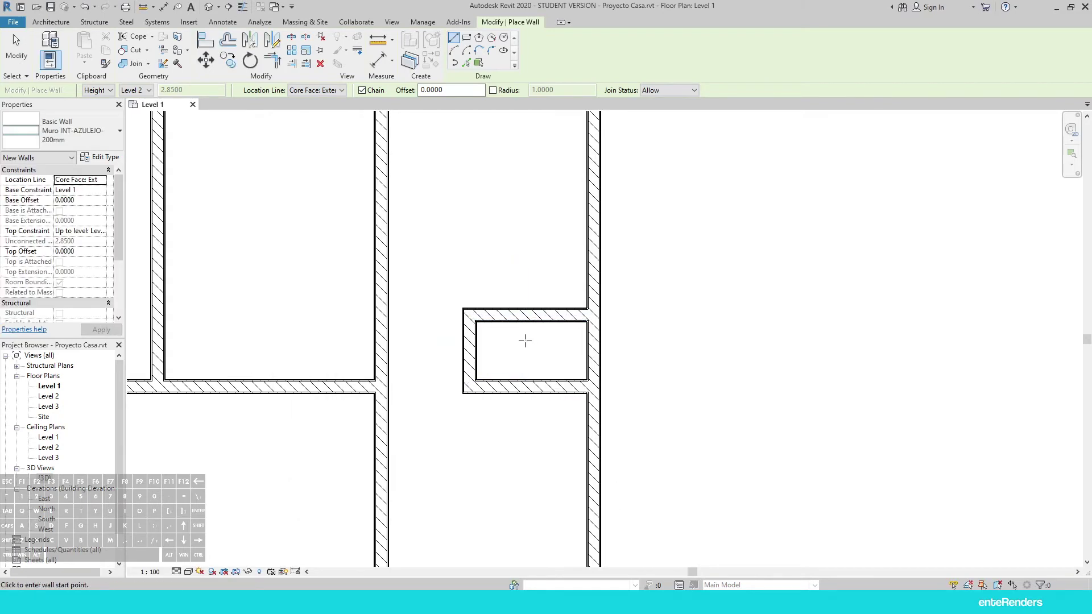
Leave the Wall tool and window-select the small enclosure's walls
key("Escape")
key("Escape")
key("Escape")
left_click_drag(523, 265, 459, 426)
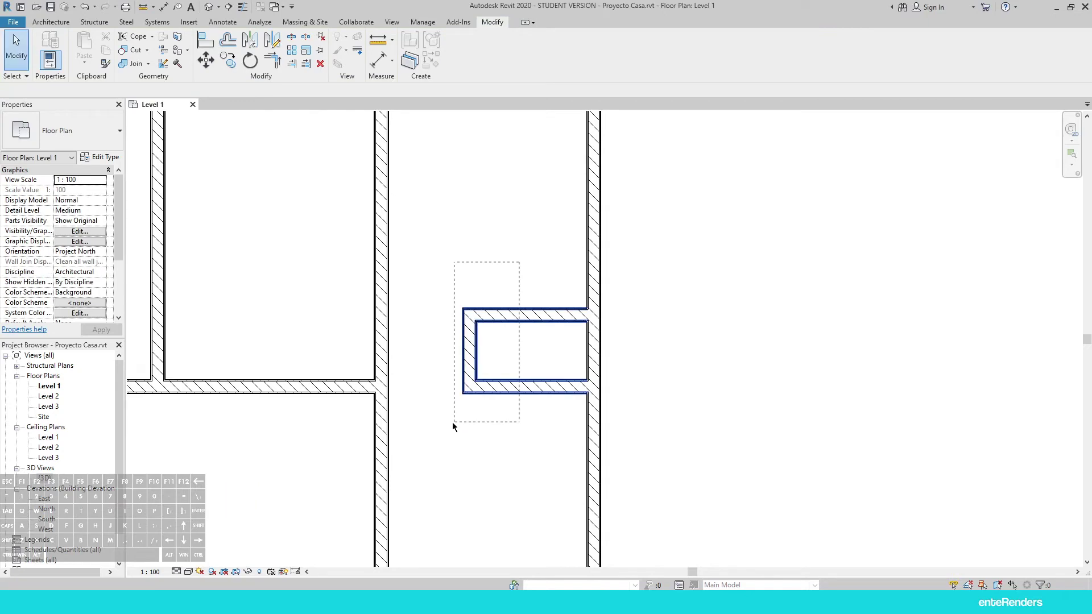
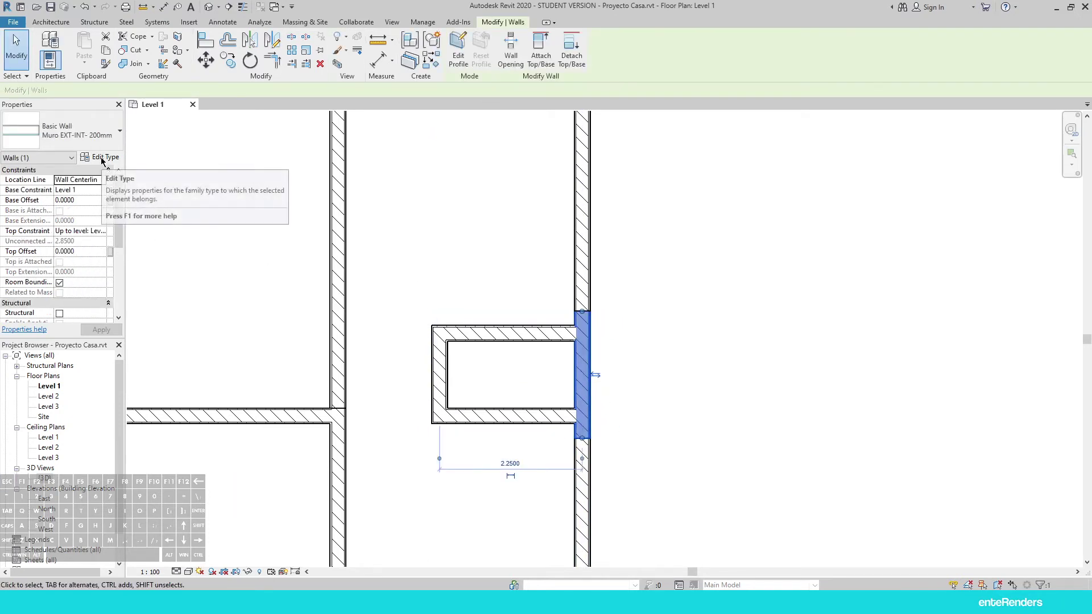
Duplicate Muro INT-AZULEJO-200mm as Muro EXT-AZULEJO-200mm and edit its finish layer material
left_click(105, 159)
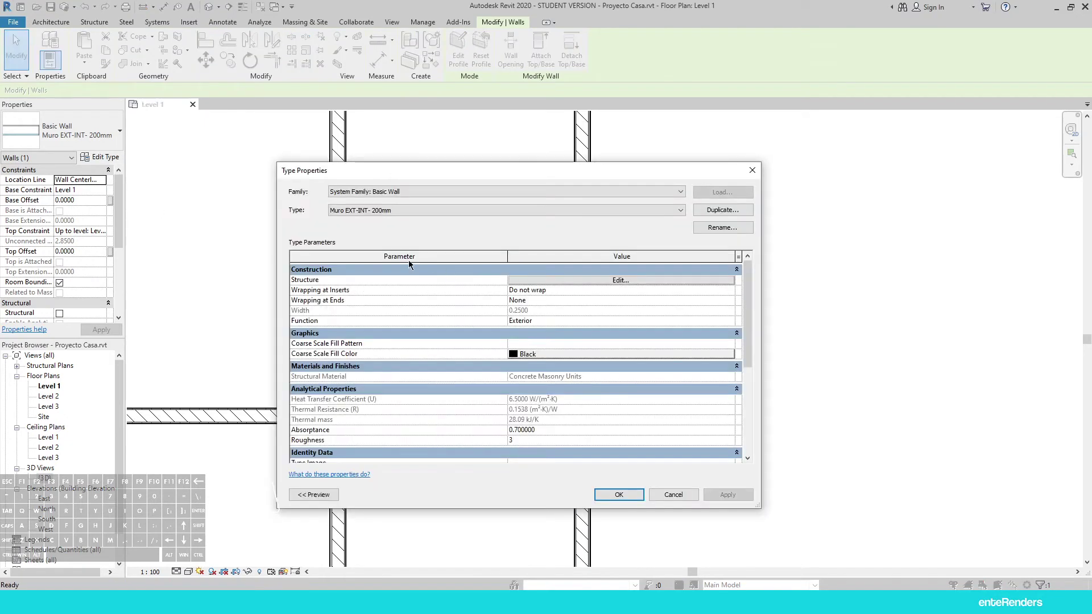
left_click(408, 210)
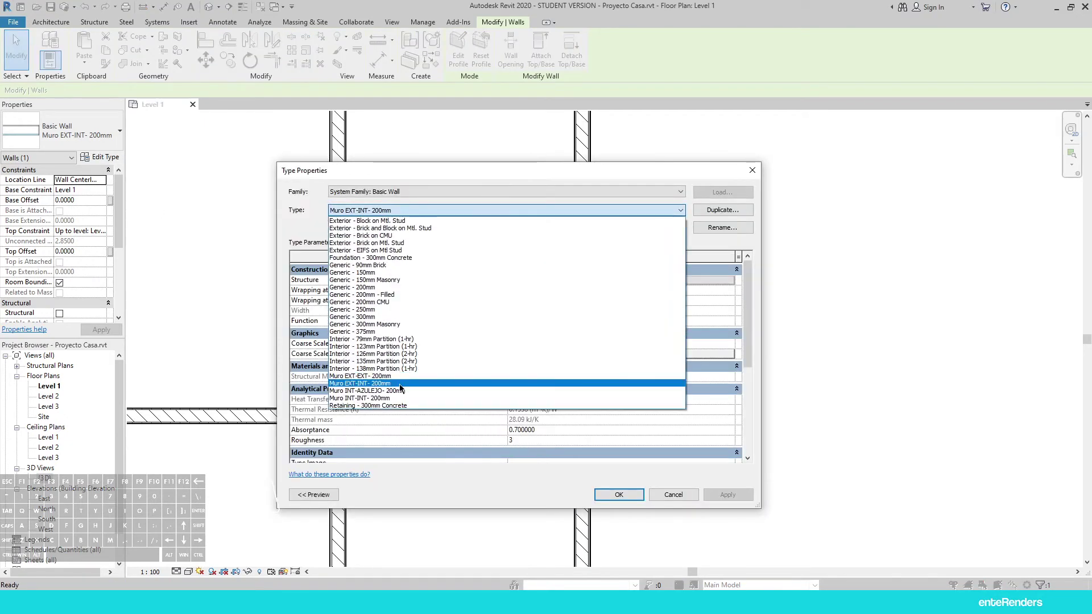
left_click(398, 395)
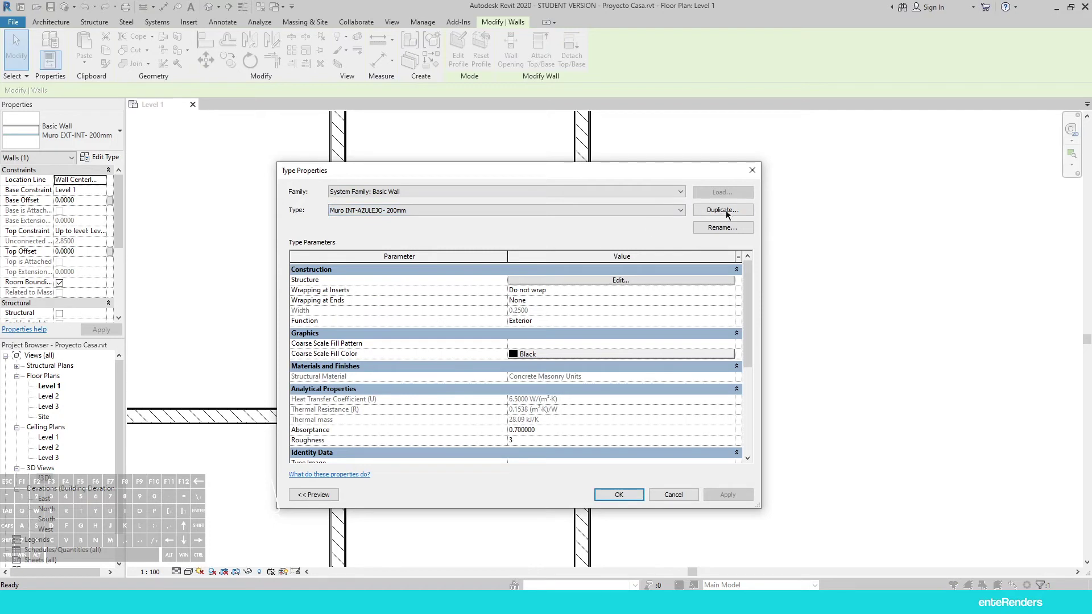
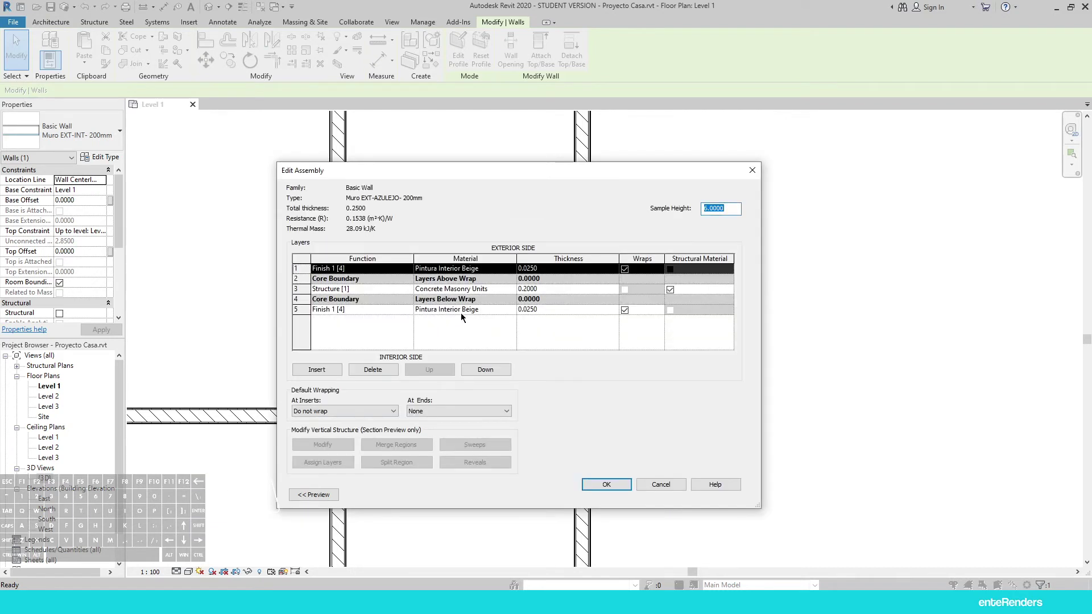
left_click(465, 313)
left_click(513, 310)
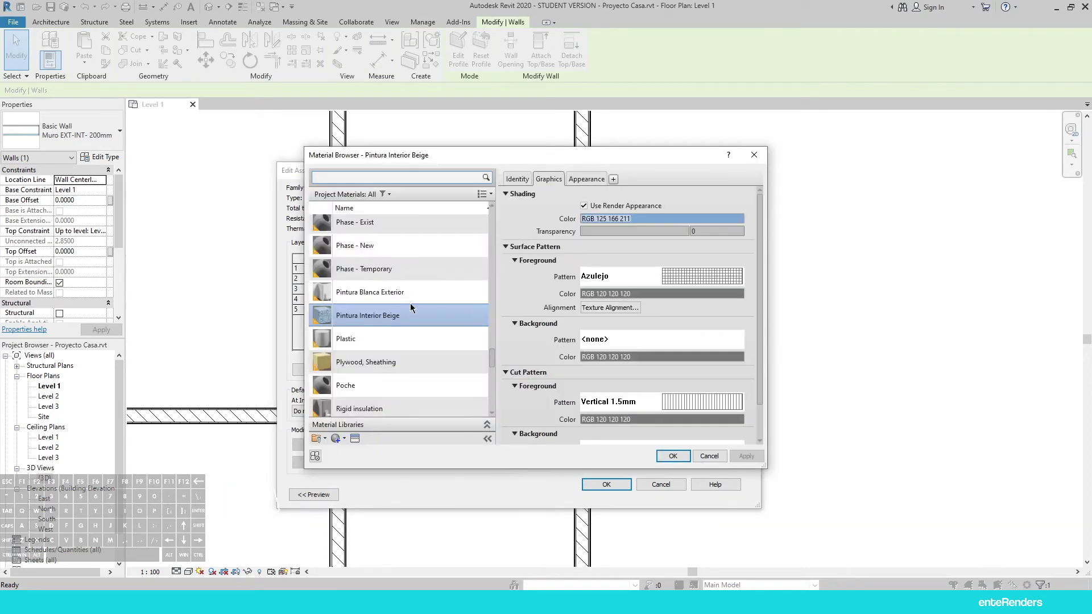
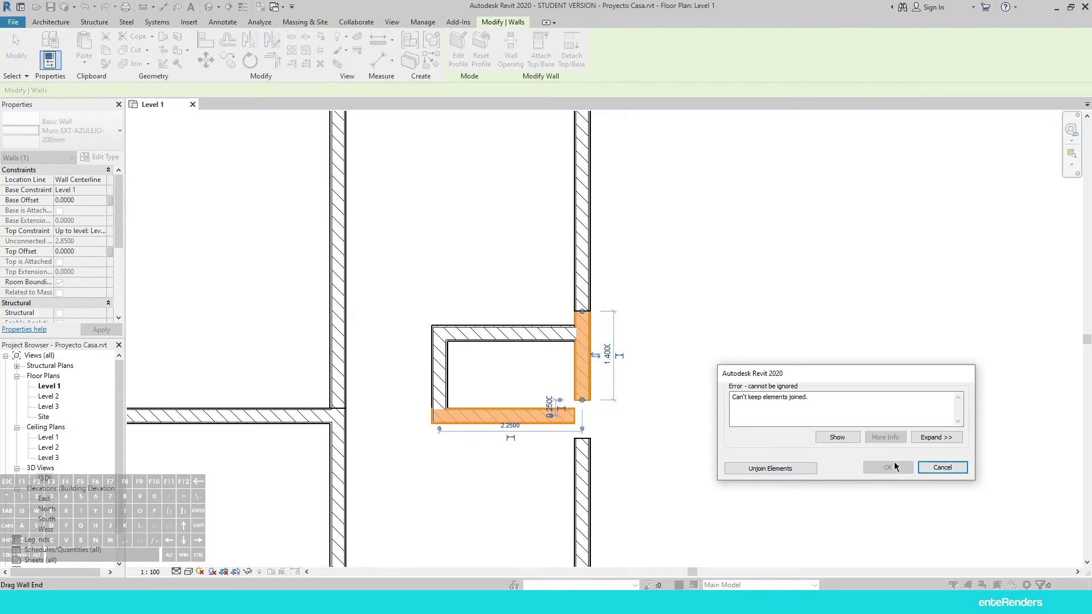
Cancel the 'Can't keep elements joined' error when applying it to the short wall
left_click(883, 469)
key("Escape")
left_click(585, 380)
left_click(586, 438)
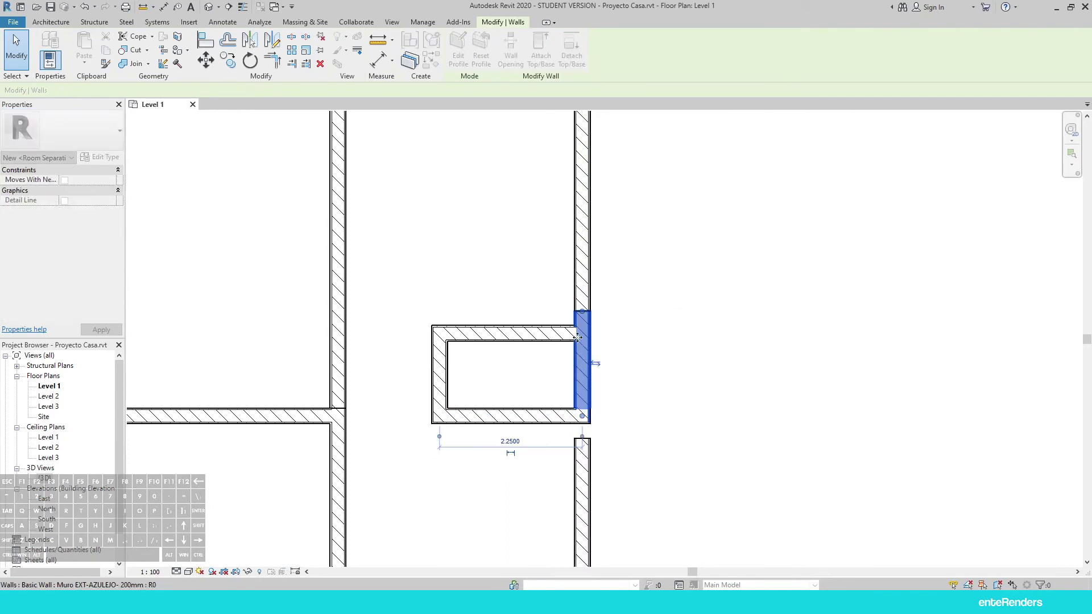
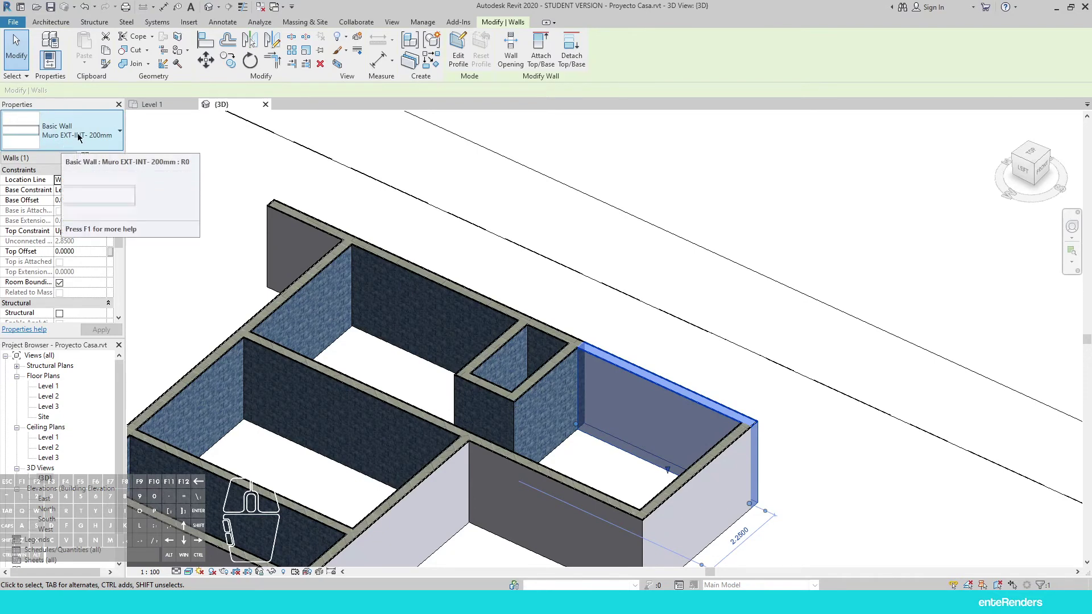
Open the wall type's structure and the Pintura Interior Beige interior finish material
left_click(100, 160)
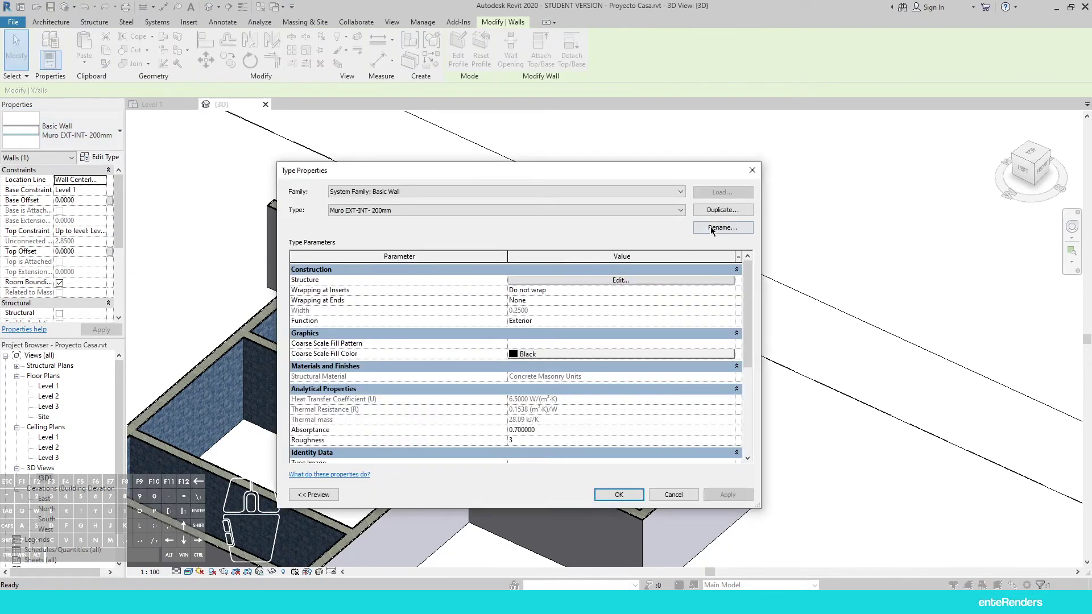
left_click(593, 280)
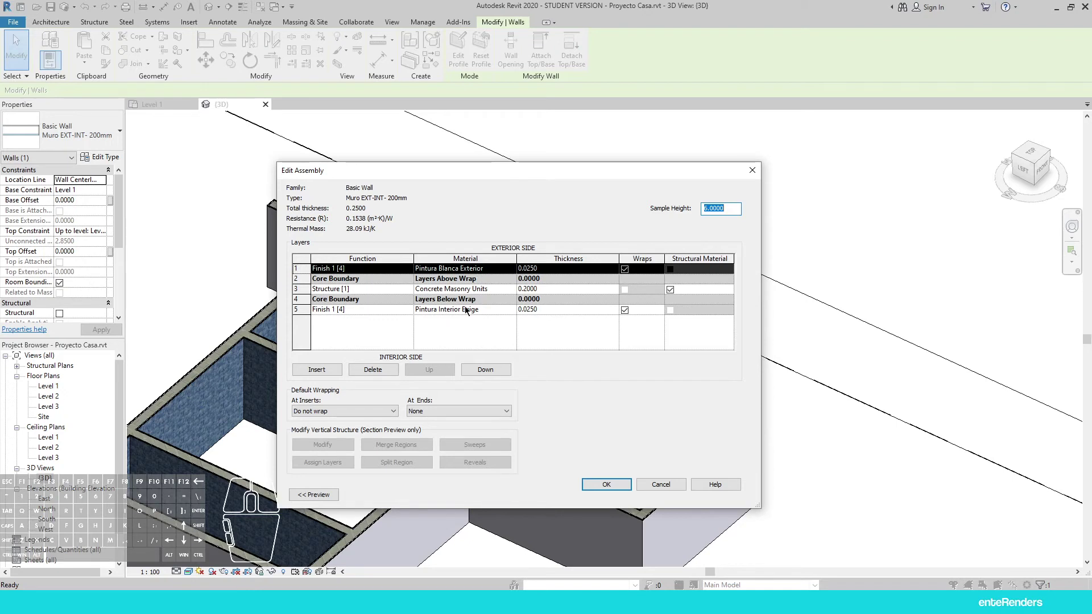
left_click(468, 312)
left_click(515, 311)
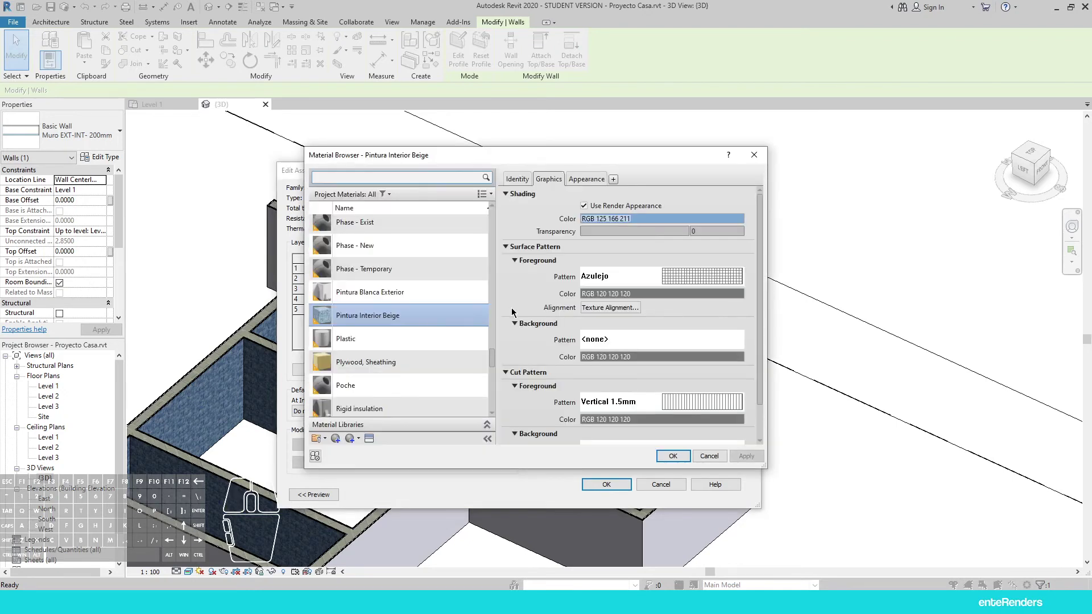
Replace the material's appearance with the Beige asset from Wall Paint
left_click(593, 183)
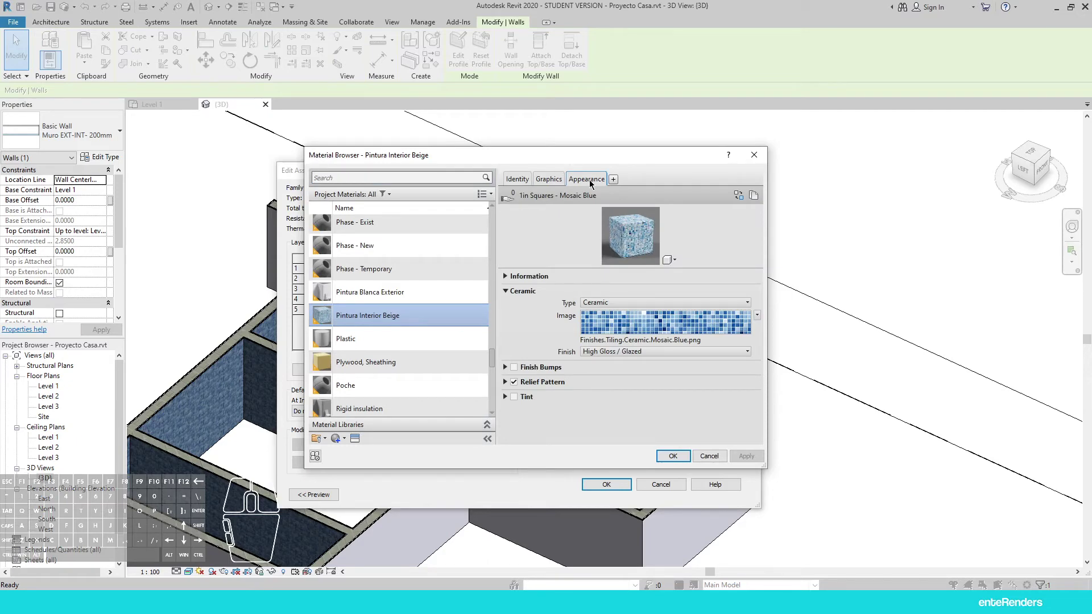
left_click(748, 198)
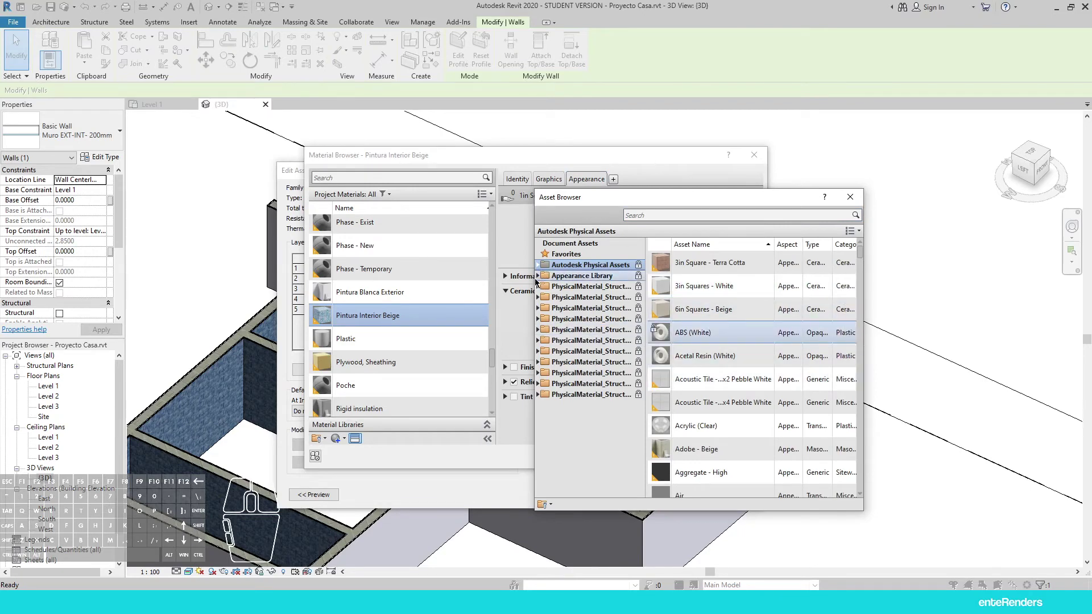
left_click(541, 279)
middle_click(585, 406)
left_click(582, 463)
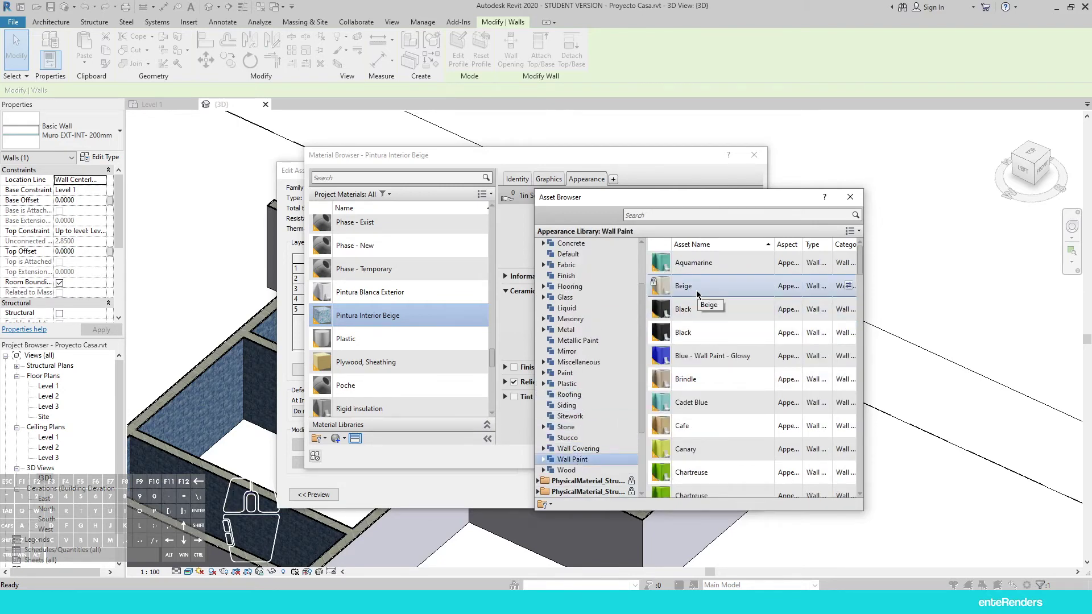
left_click(699, 293)
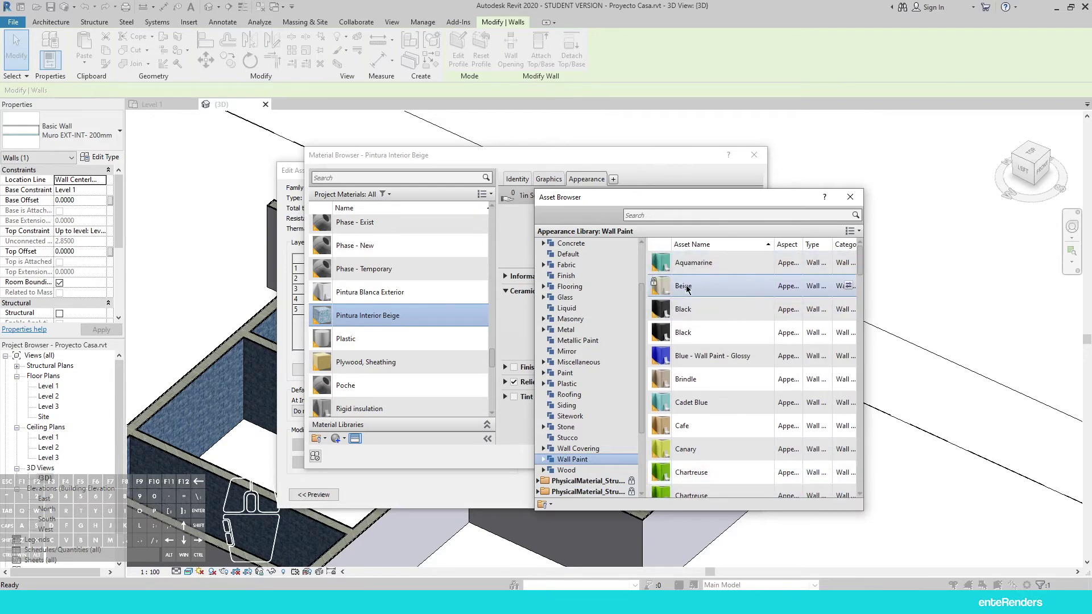
double_click(687, 288)
Close the asset library and confirm the material and layer edits
left_click(853, 207)
left_click(671, 461)
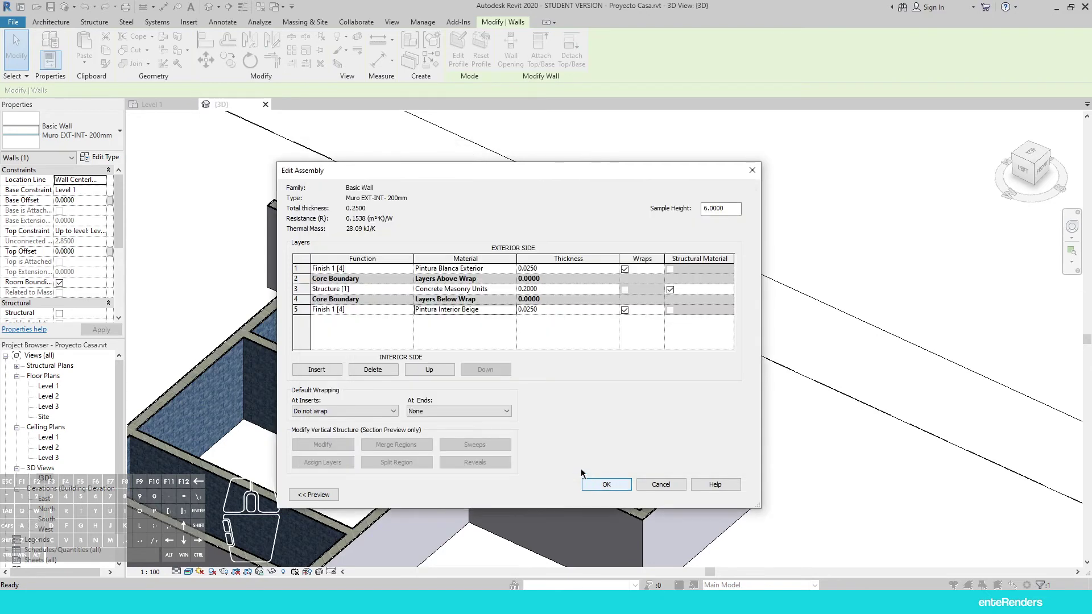
left_click(617, 486)
Reach the material browser for the INT-AZULEJO wall type's exterior finish layer
left_click(631, 494)
scroll("up", 3)
left_click(412, 320)
left_click(104, 163)
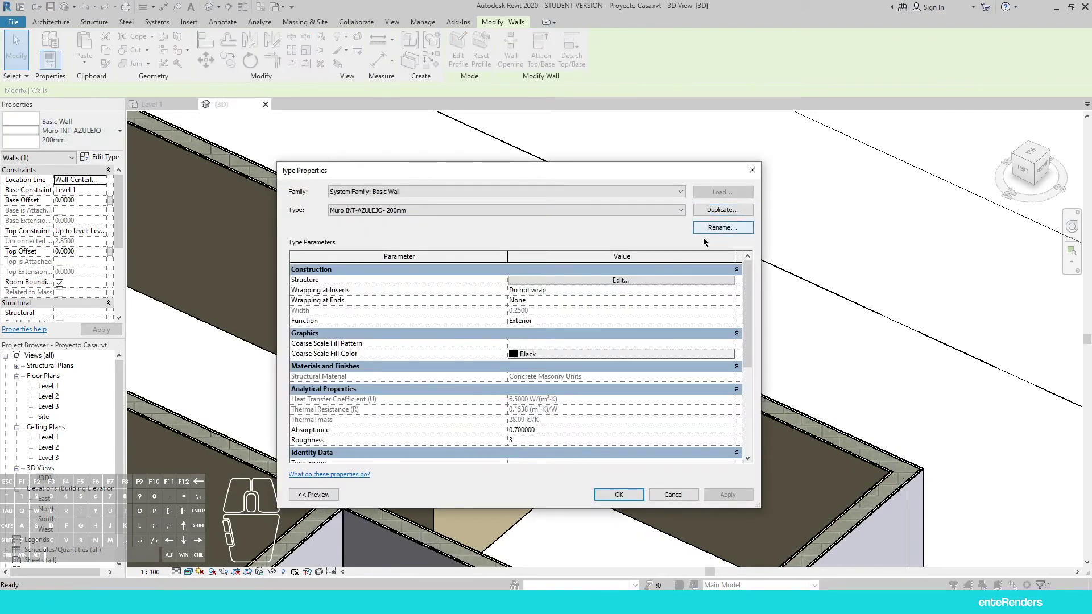
left_click(600, 282)
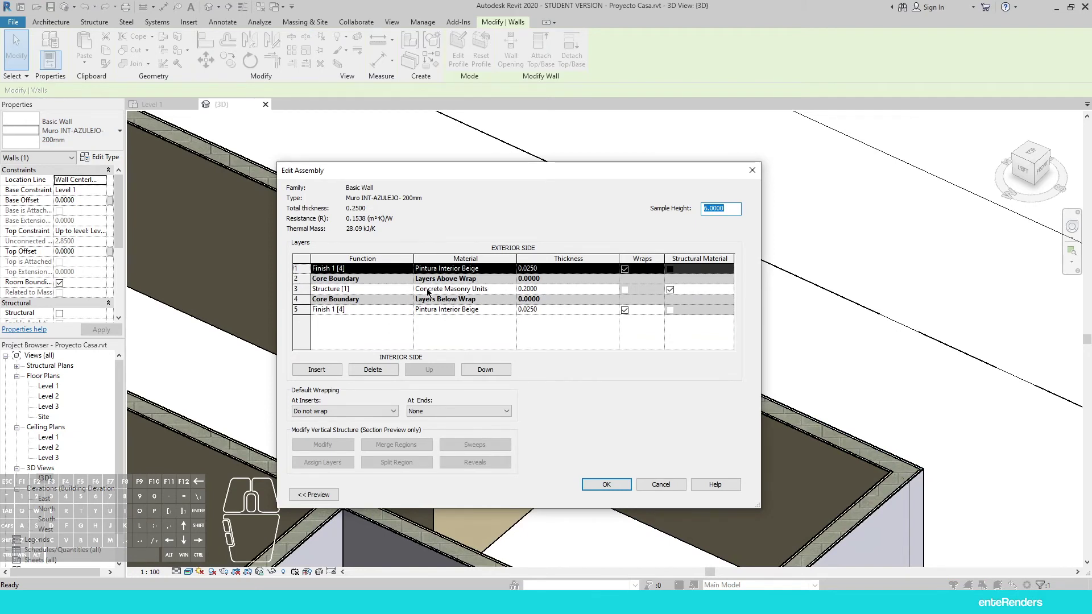
left_click(507, 271)
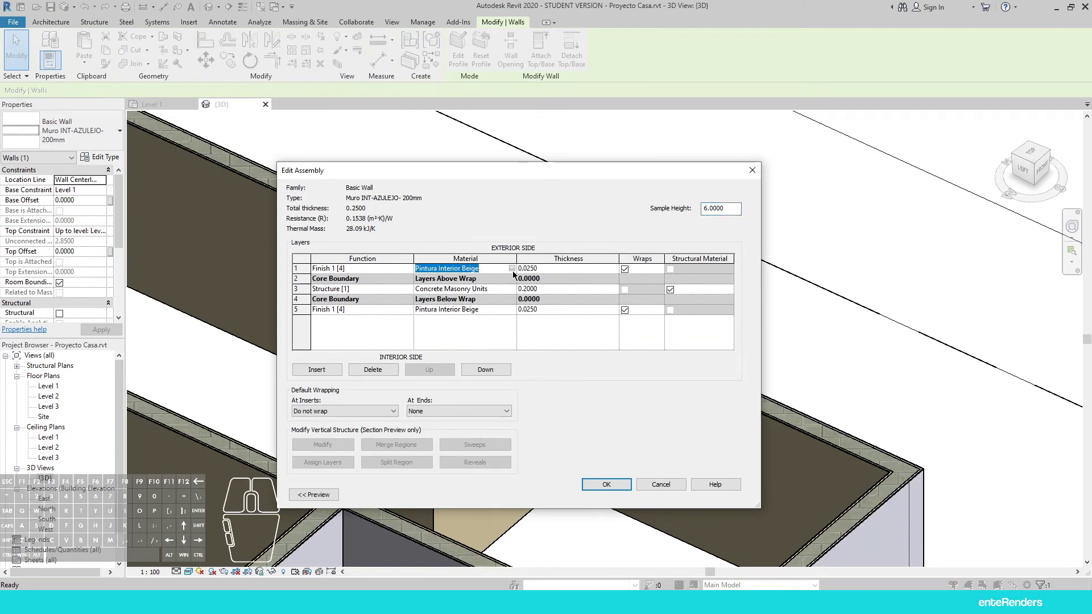
left_click(516, 272)
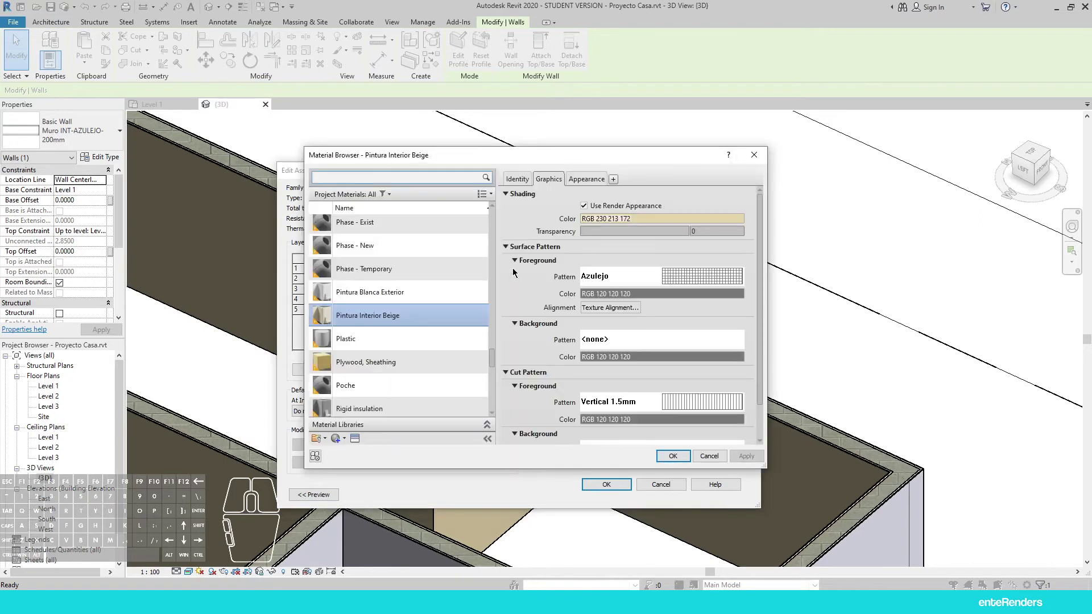
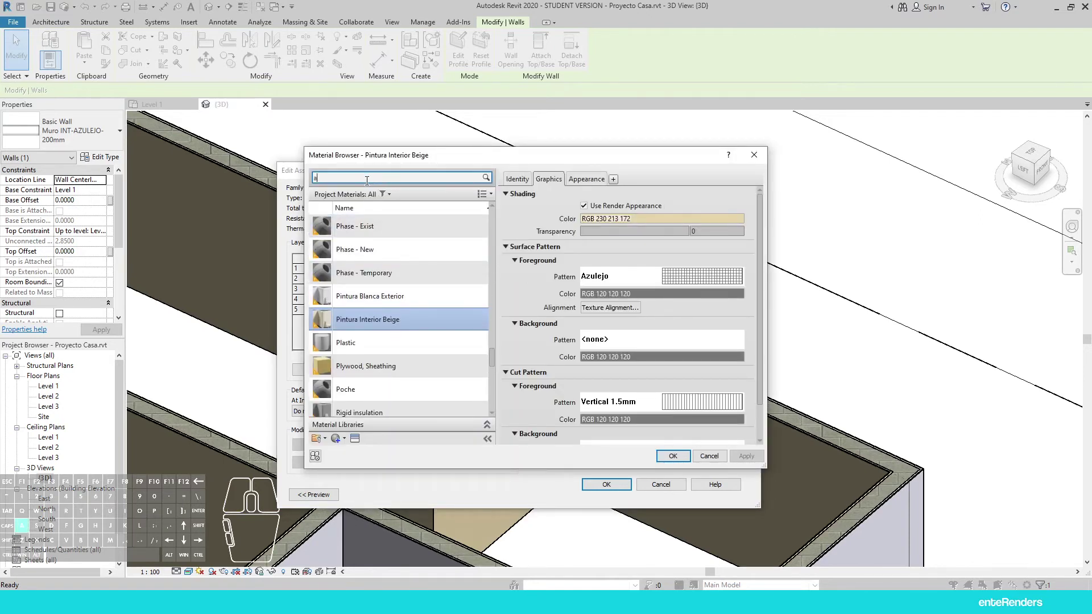
Clear the material search and create a new blank material for the finish layer
key("BackSpace")
key("BackSpace")
key("e")
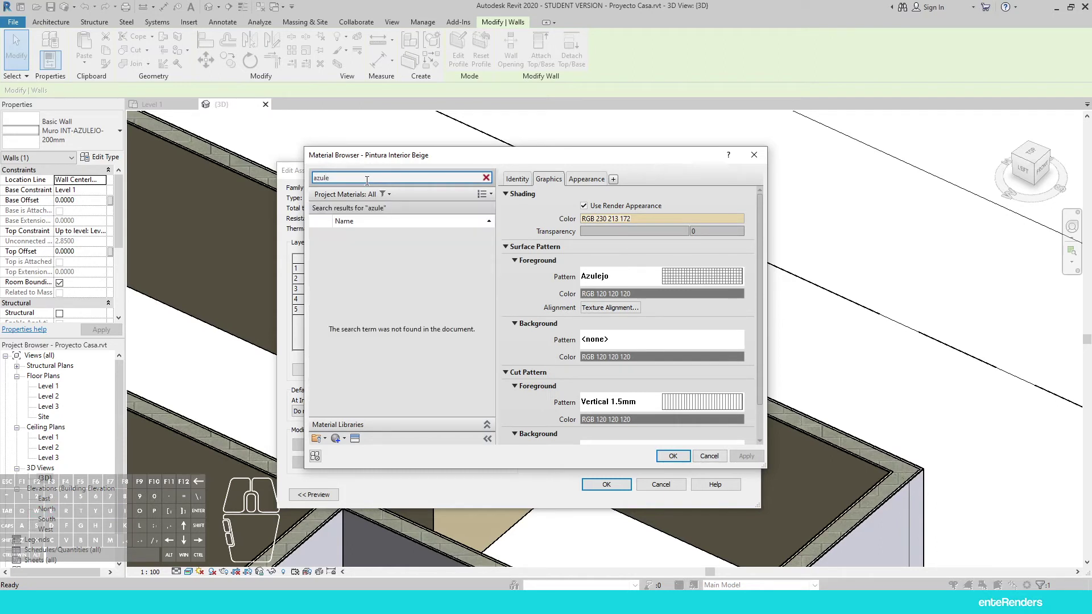
key("BackSpace")
key("BackSpace")
key("BackSpace")
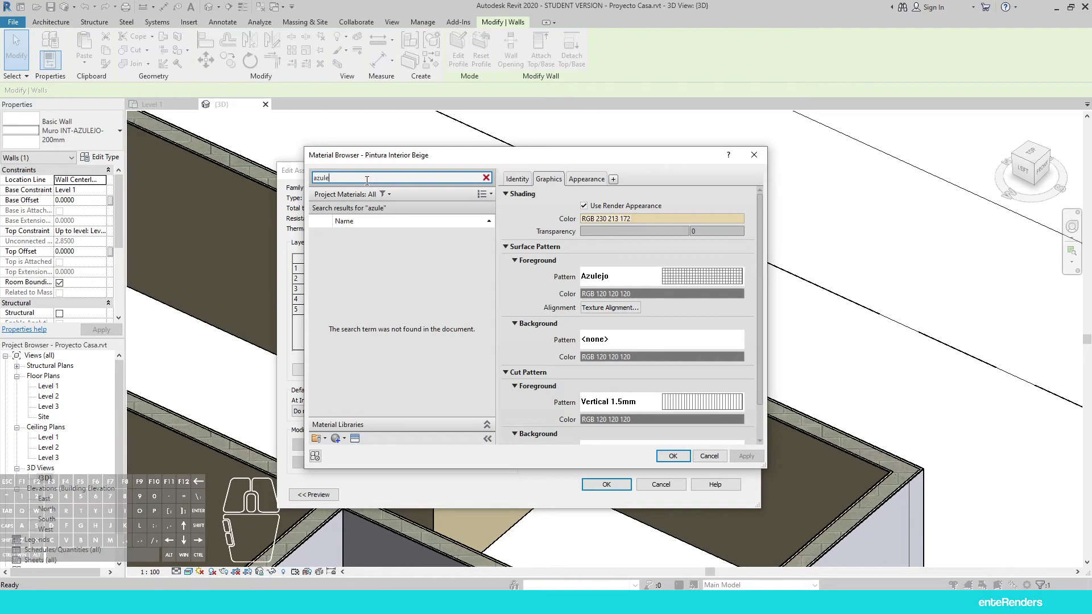
key("BackSpace")
key("BackSpace")
key("BackSpace")
key("BackSpace")
key("Escape")
key("Escape")
left_click(480, 274)
left_click(515, 269)
left_click(514, 268)
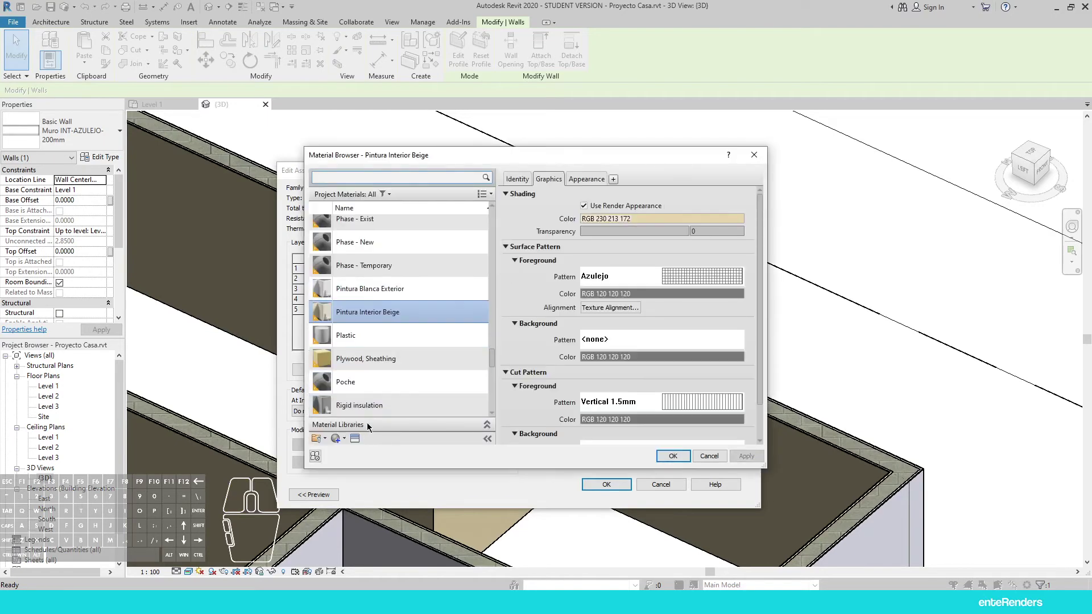
left_click(338, 442)
left_click(358, 450)
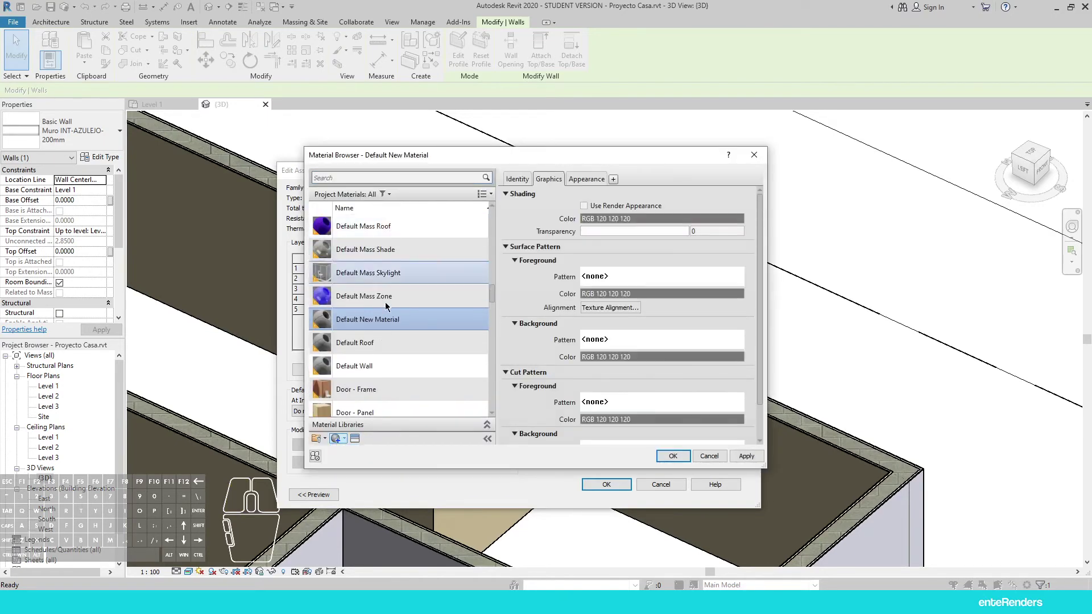
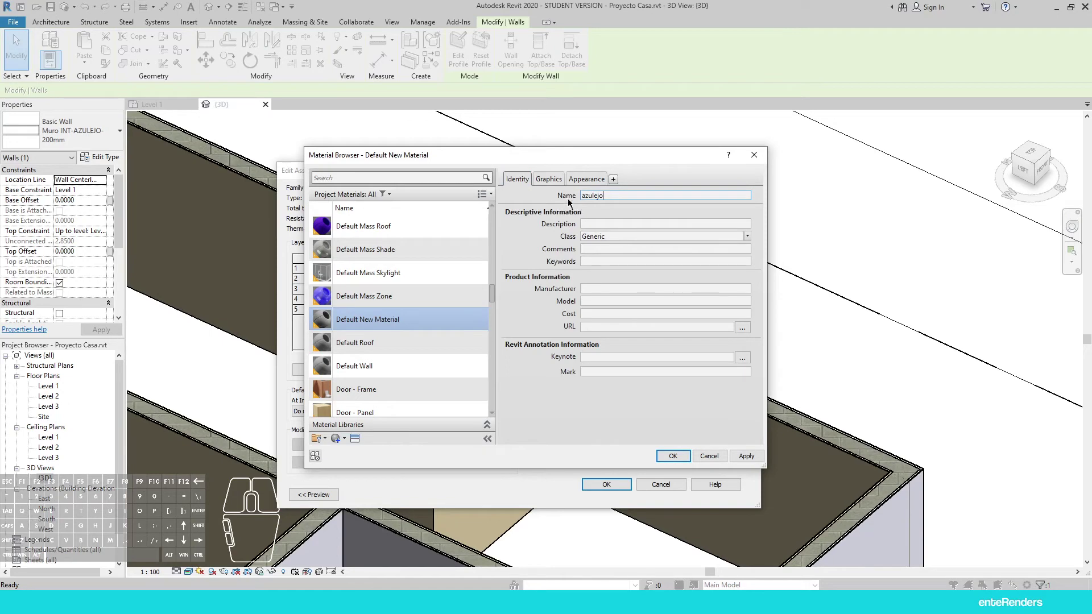
Browse the appearance asset library down to the Ceramic Tile assets
left_click(550, 182)
left_click(587, 178)
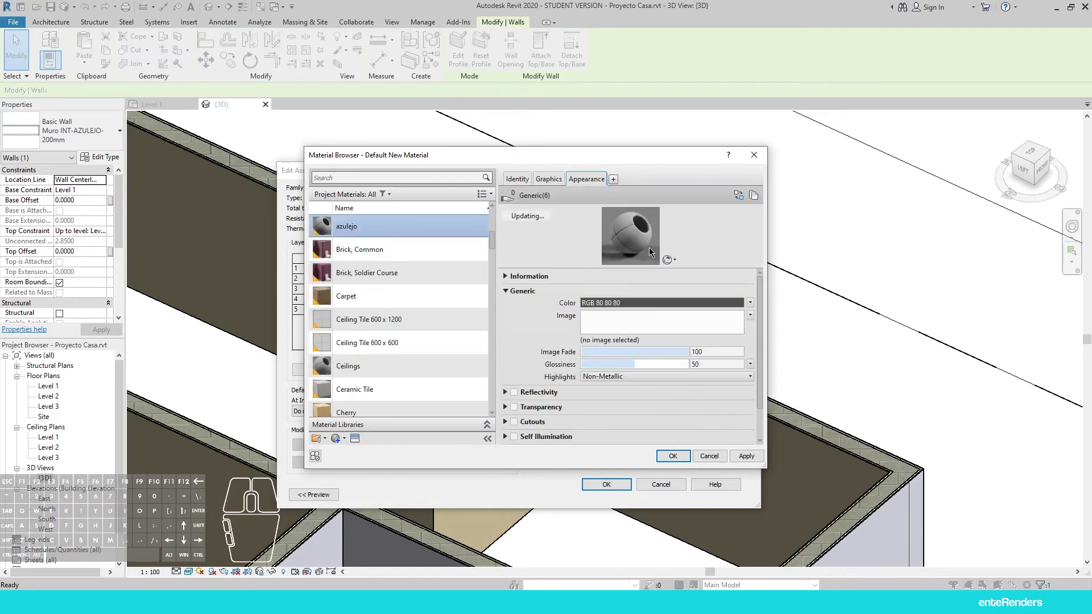
left_click(738, 199)
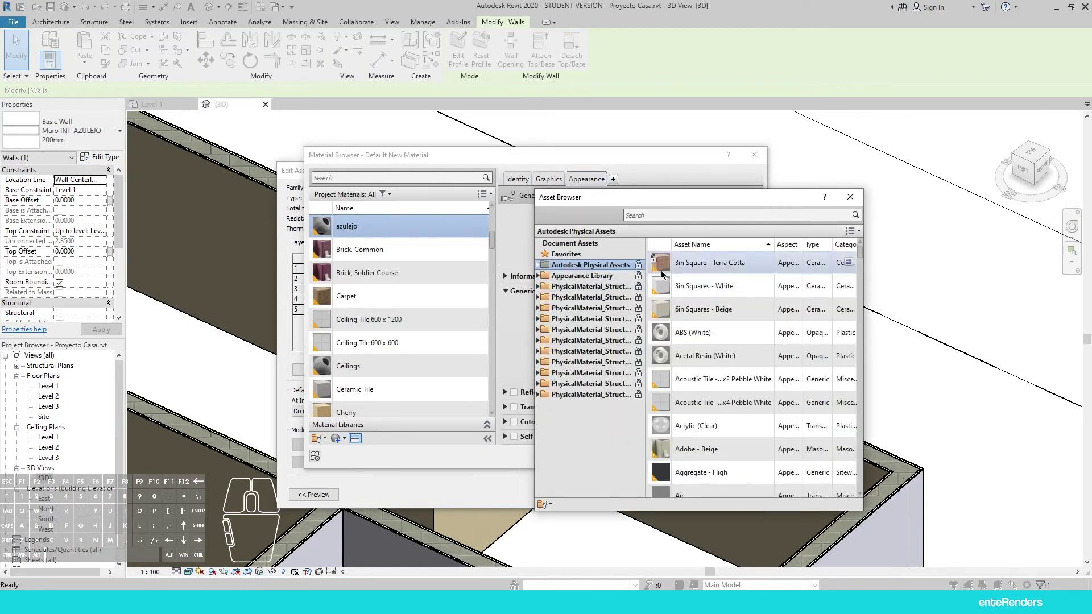
left_click(543, 264)
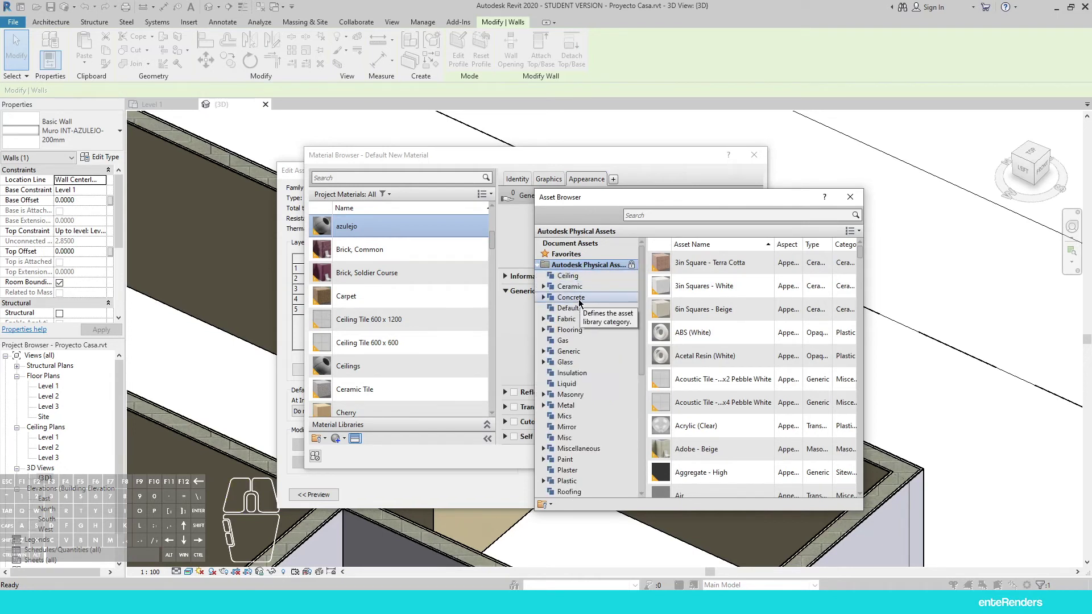
left_click(584, 289)
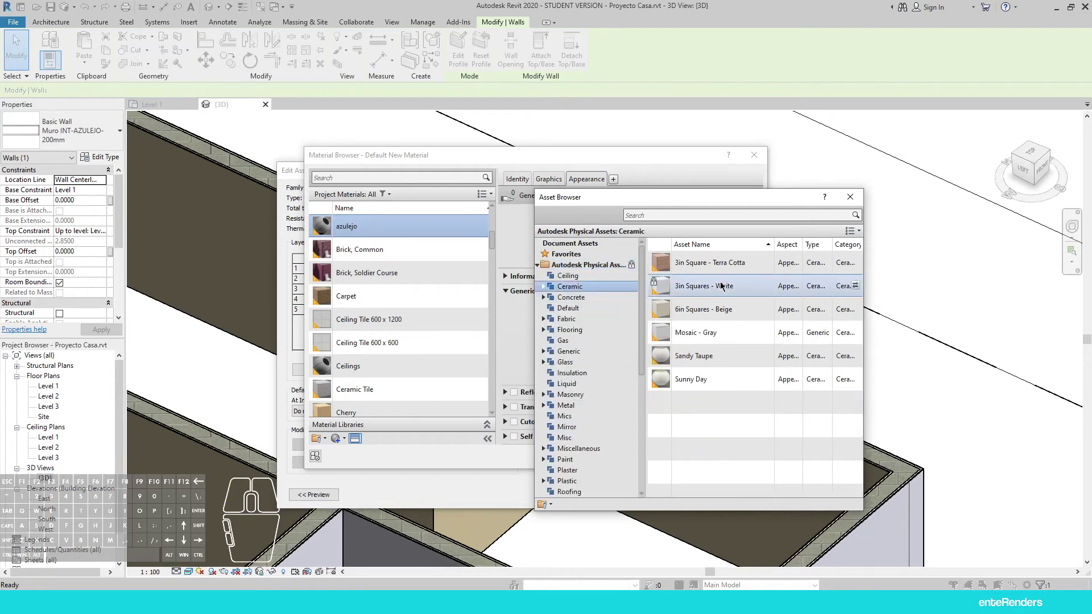
left_click(550, 288)
left_click(548, 289)
left_click(576, 308)
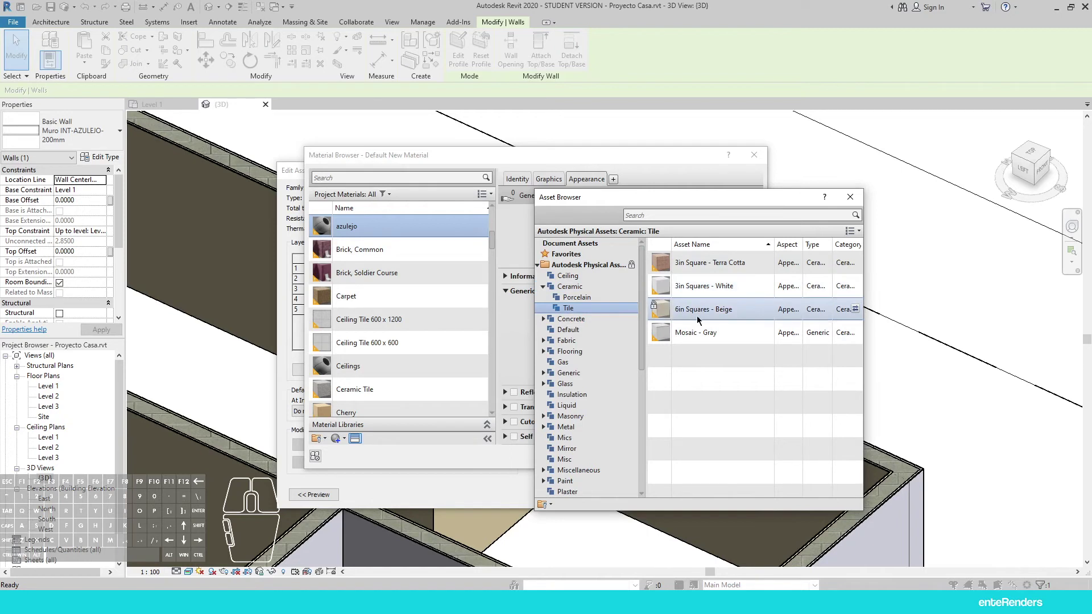
scroll("down", 3)
scroll("up", 3)
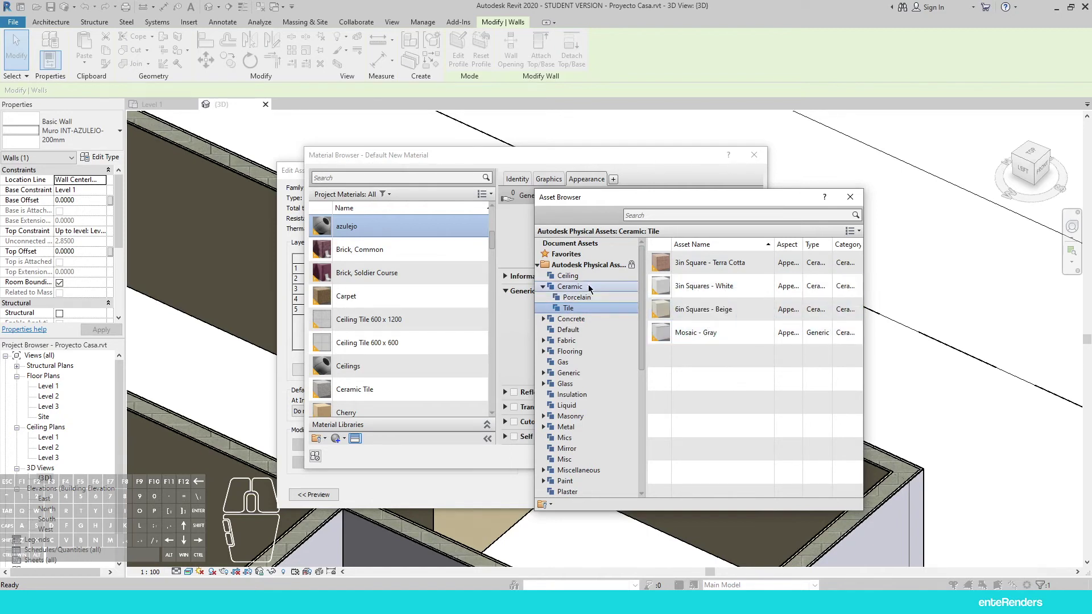
left_click_drag(634, 204, 771, 195)
middle_click(826, 300)
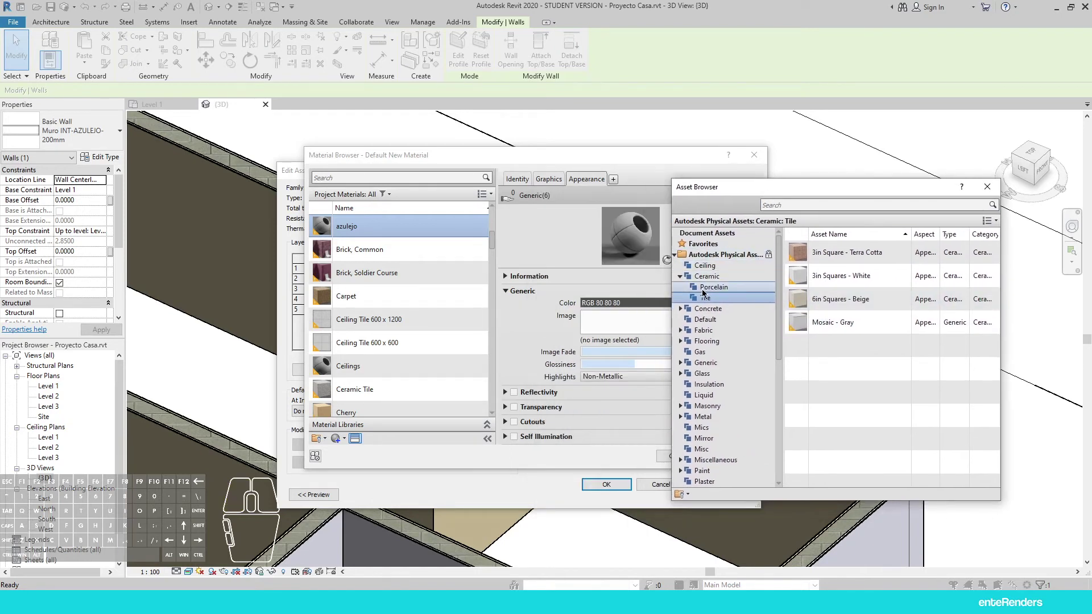
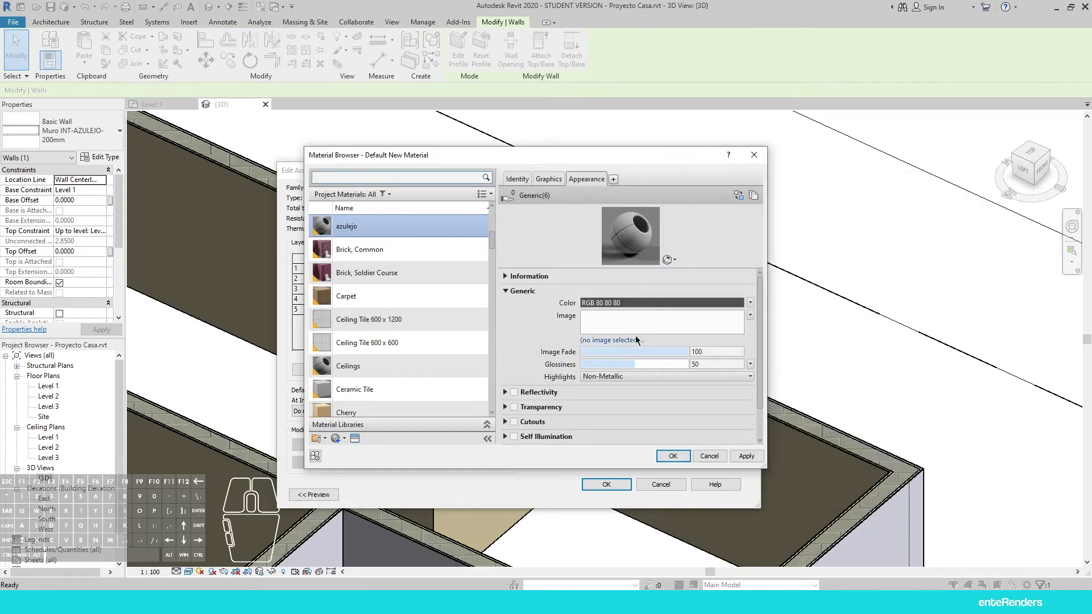
scroll("up", 3)
Assign the 1in Squares - Mosaic Blue ceramic tile appearance to the new material
left_click(582, 180)
left_click(742, 199)
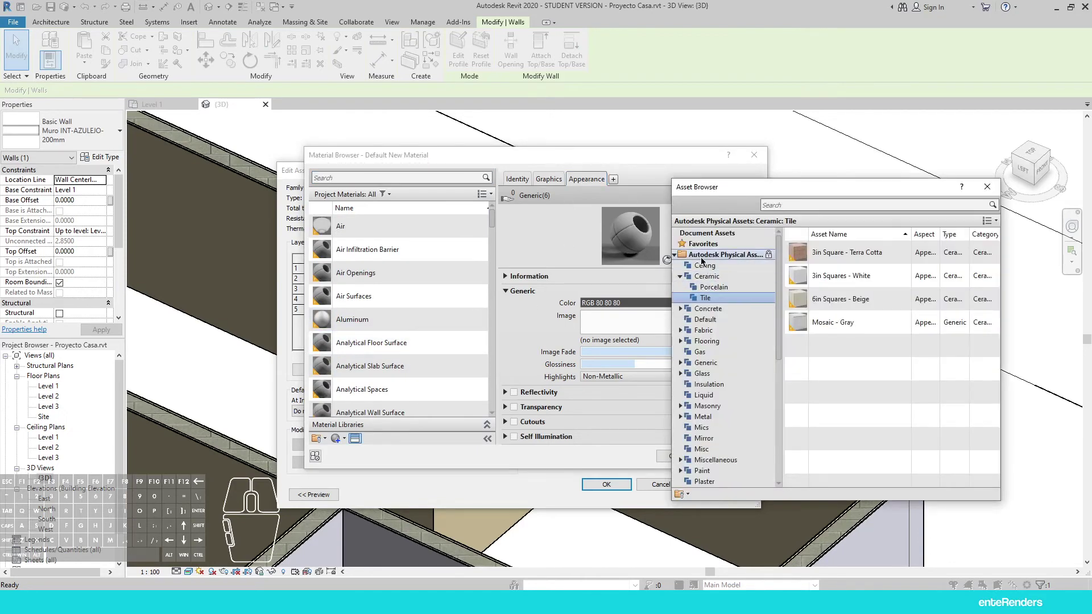
left_click(678, 257)
left_click(692, 270)
left_click(680, 267)
left_click(710, 290)
left_click(683, 290)
left_click(709, 311)
left_click(849, 367)
double_click(852, 372)
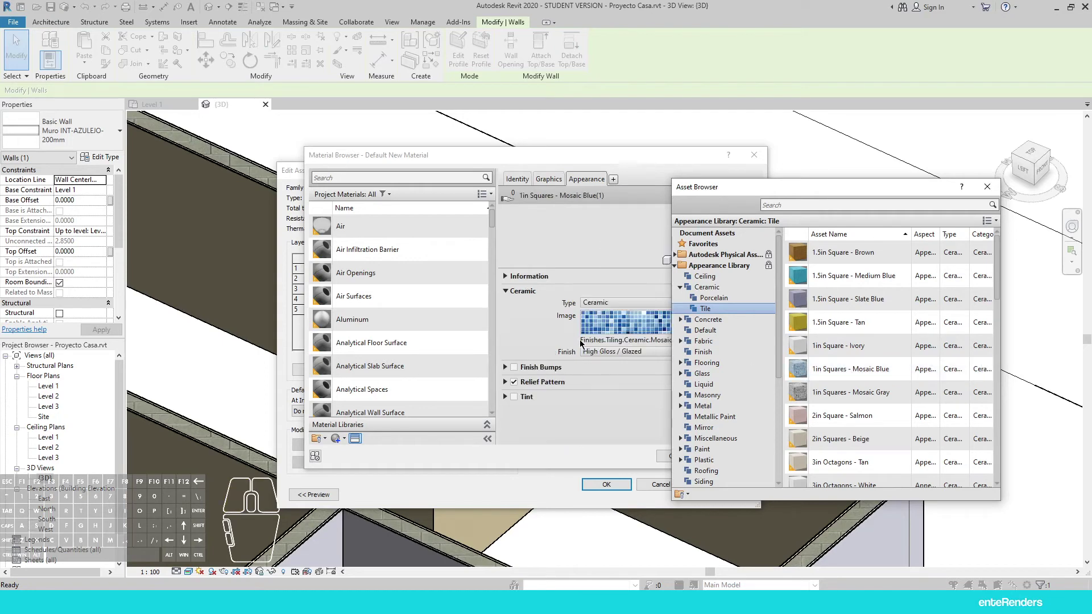
left_click(615, 409)
Shade the material's graphics with its render appearance colour
left_click(991, 188)
left_click(546, 180)
left_click(598, 209)
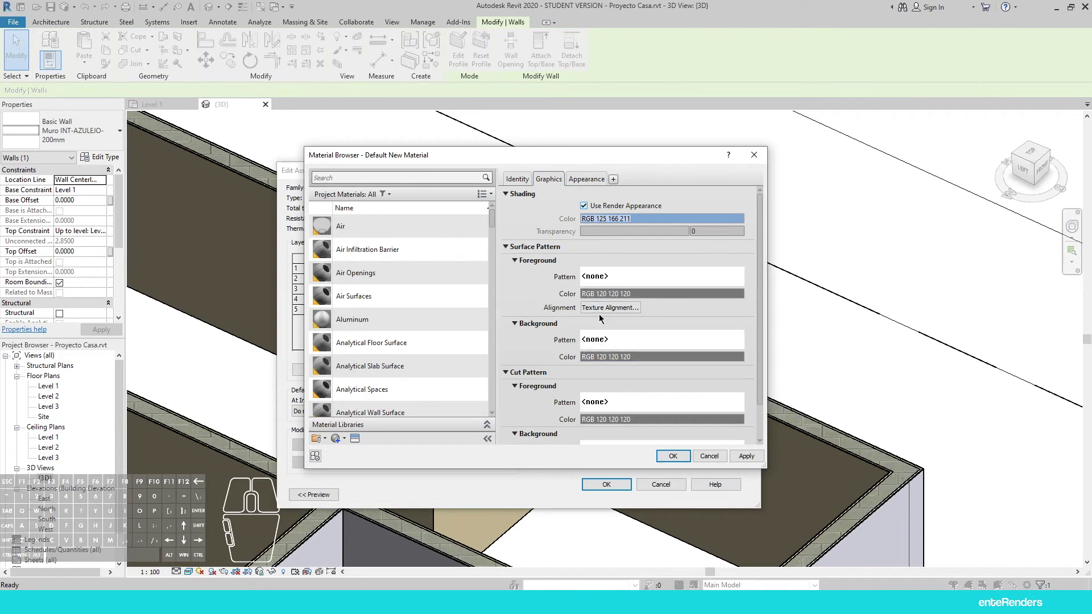
Give the material the Azulejo surface fill pattern
left_click(611, 277)
left_click(535, 225)
middle_click(502, 353)
left_click(467, 337)
left_click(547, 427)
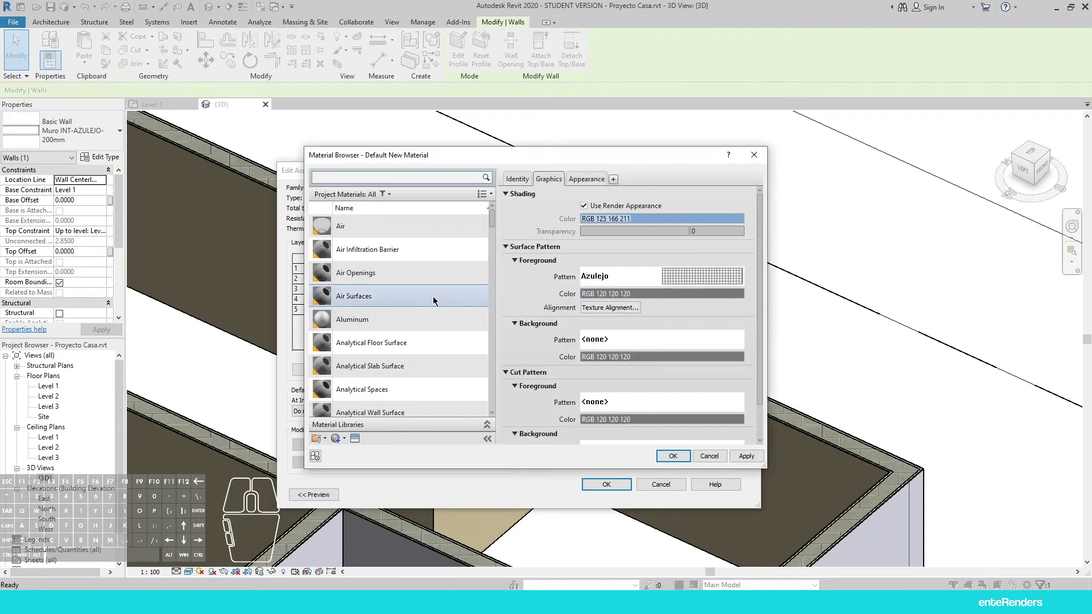
middle_click(560, 364)
Set the cut pattern to Vertical 1.5mm and accept the material and assembly changes
left_click(617, 367)
middle_click(539, 332)
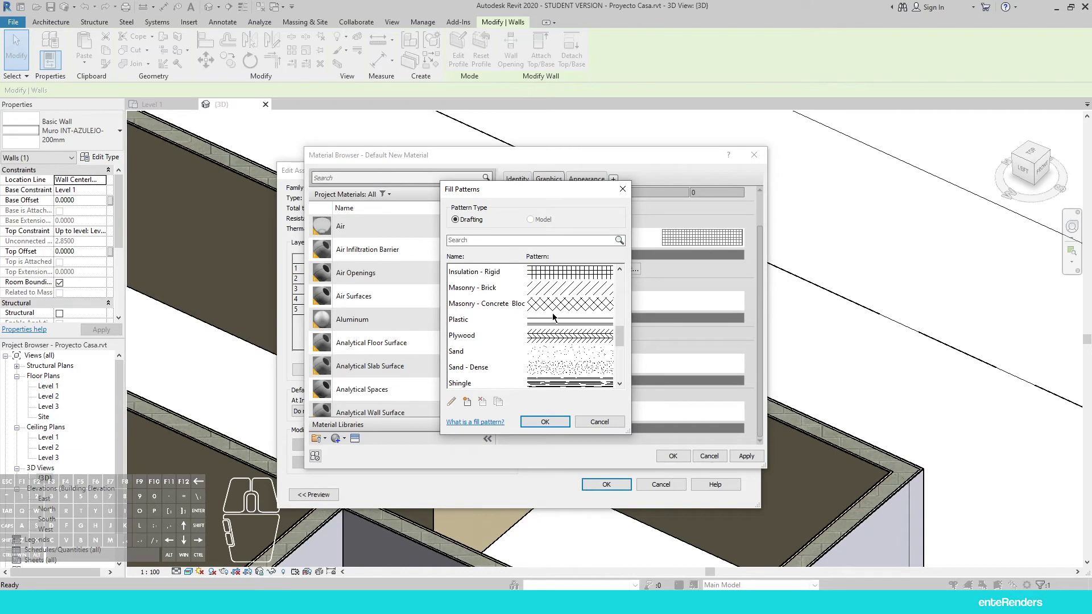
middle_click(552, 310)
left_click(554, 353)
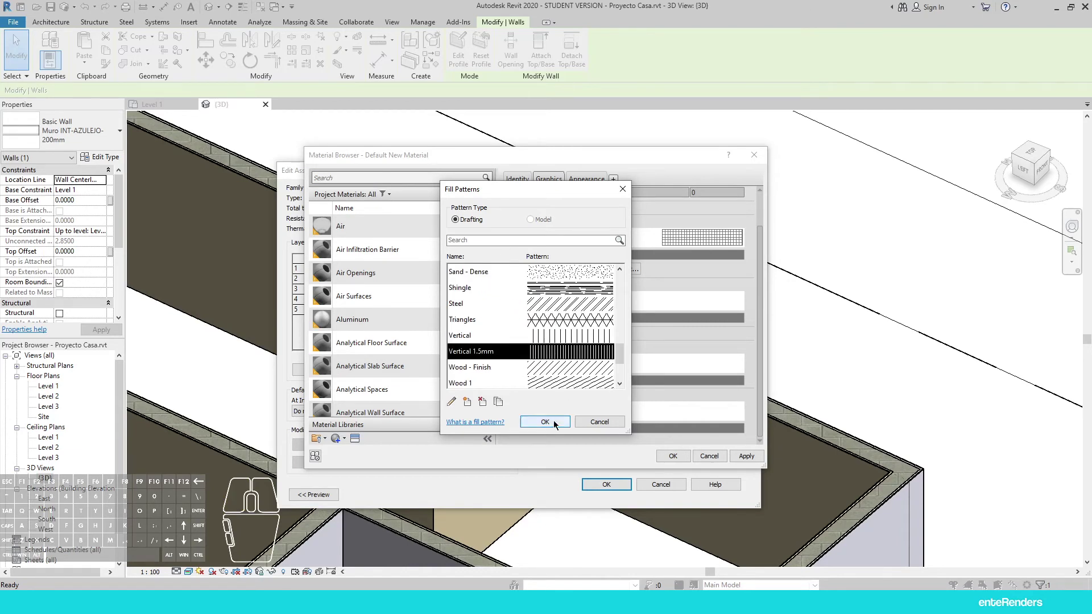
left_click(557, 423)
left_click(679, 458)
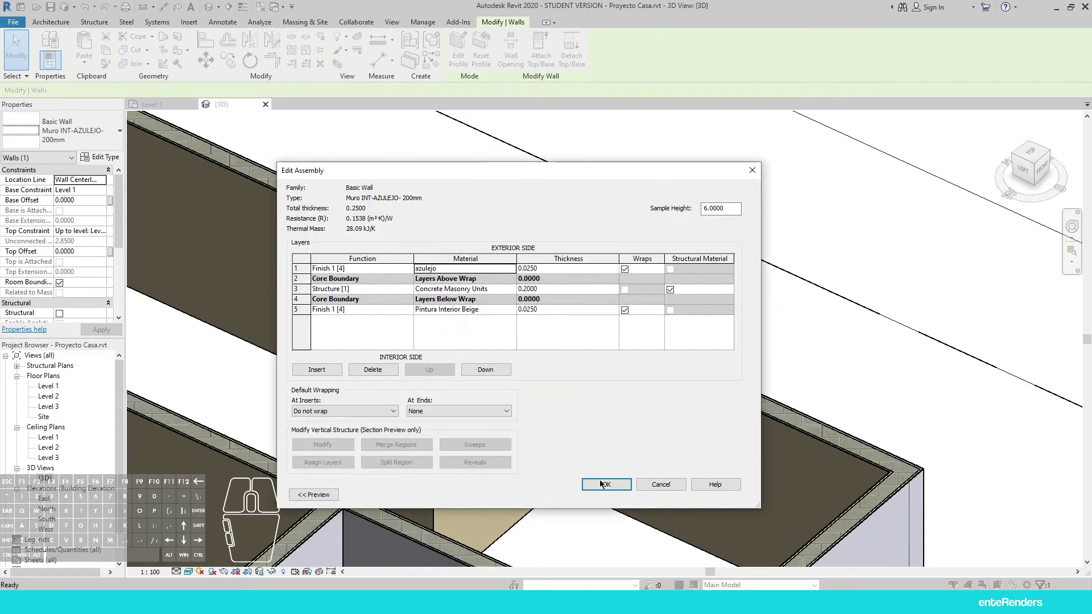
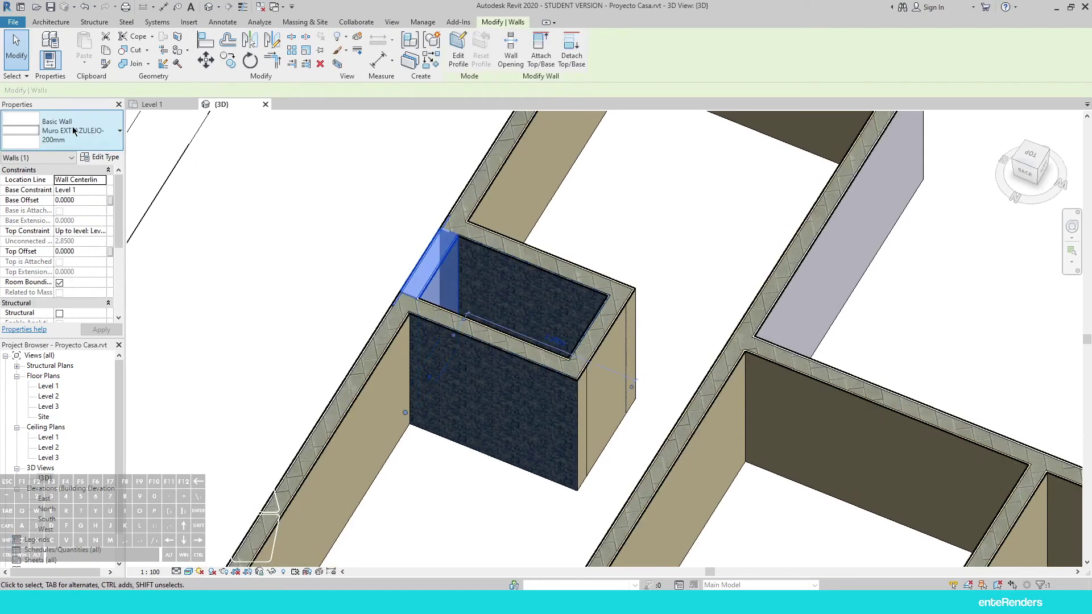
Reach the Material Browser for the Muro EXT-AZULEJO- 200mm wall's exterior finish, Pintura Interior Beige
left_click(97, 159)
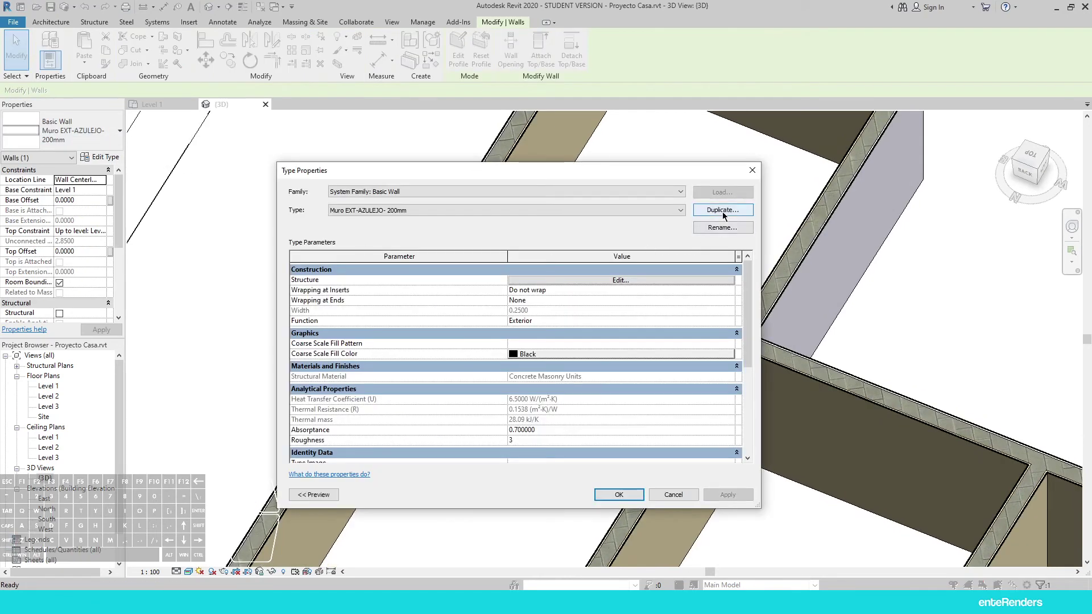
left_click(578, 281)
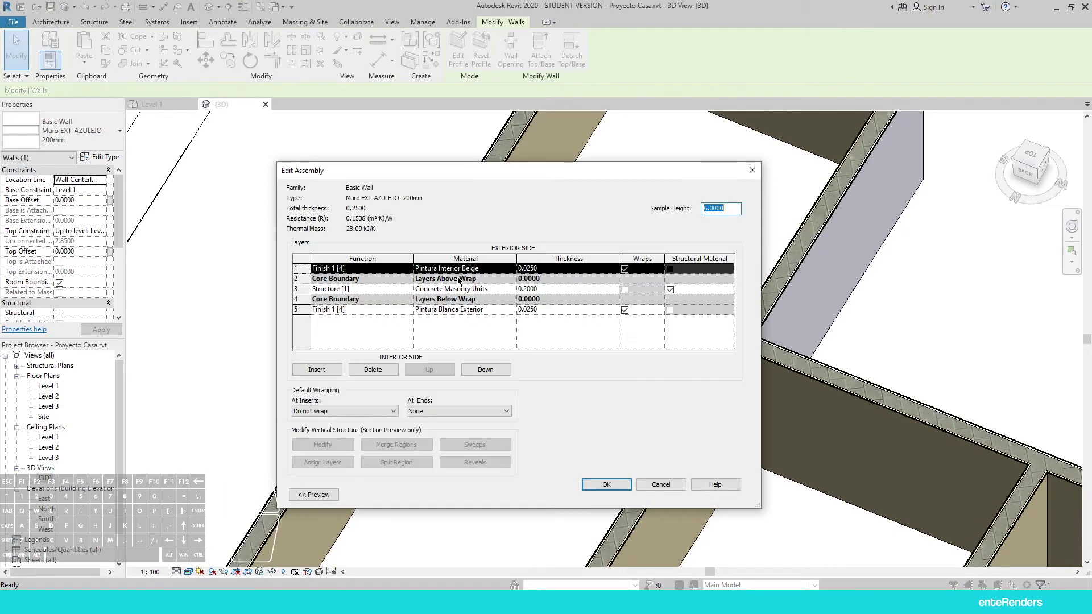
left_click(490, 272)
left_click(518, 270)
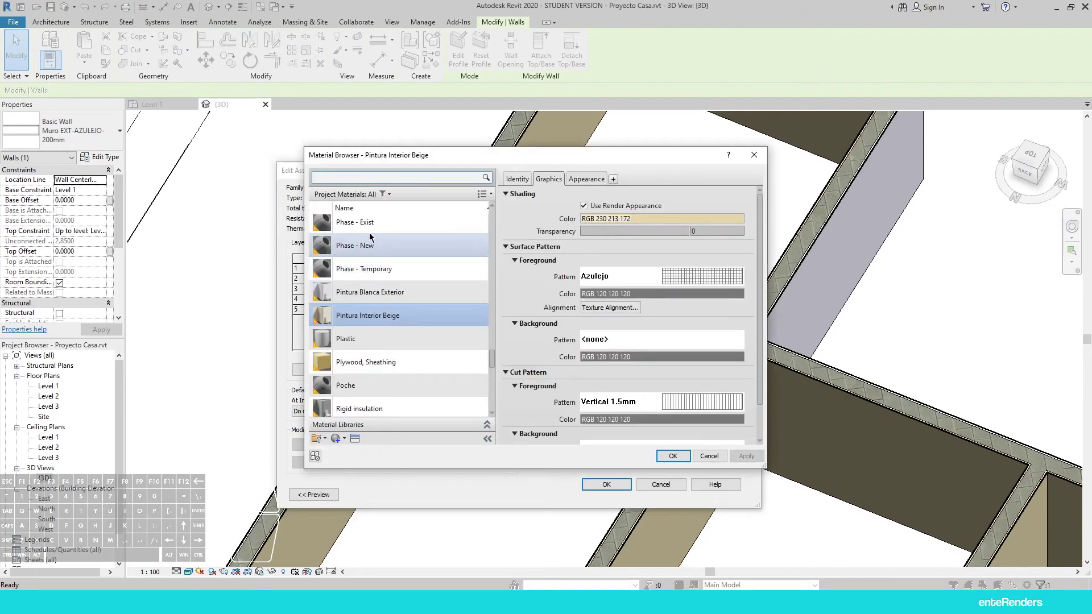
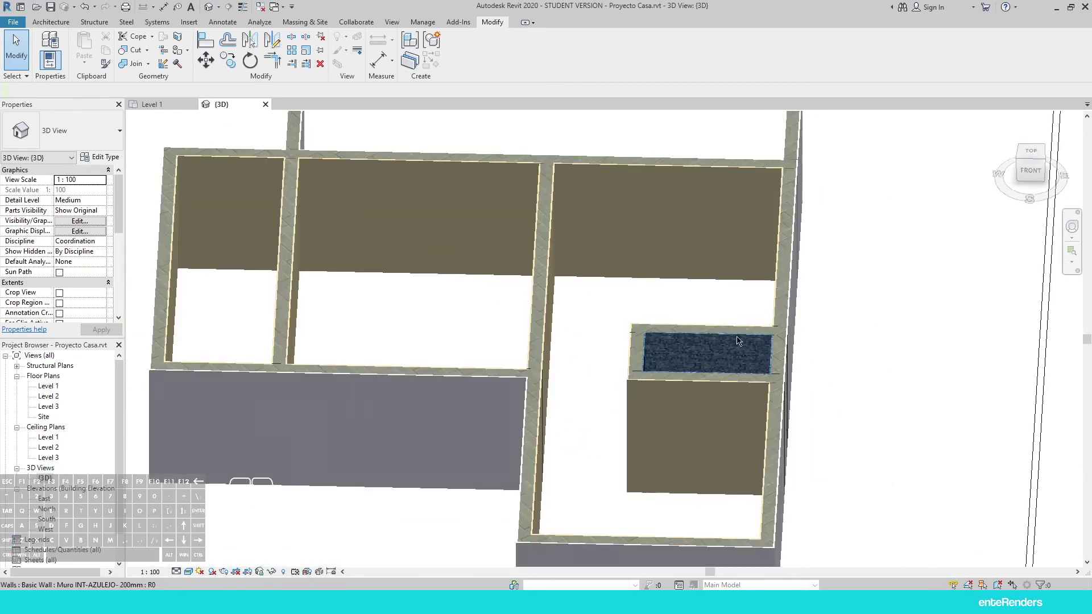
Orbit the 3D model to inspect the enclosure's blue-tiled interior wall
middle_click(721, 332)
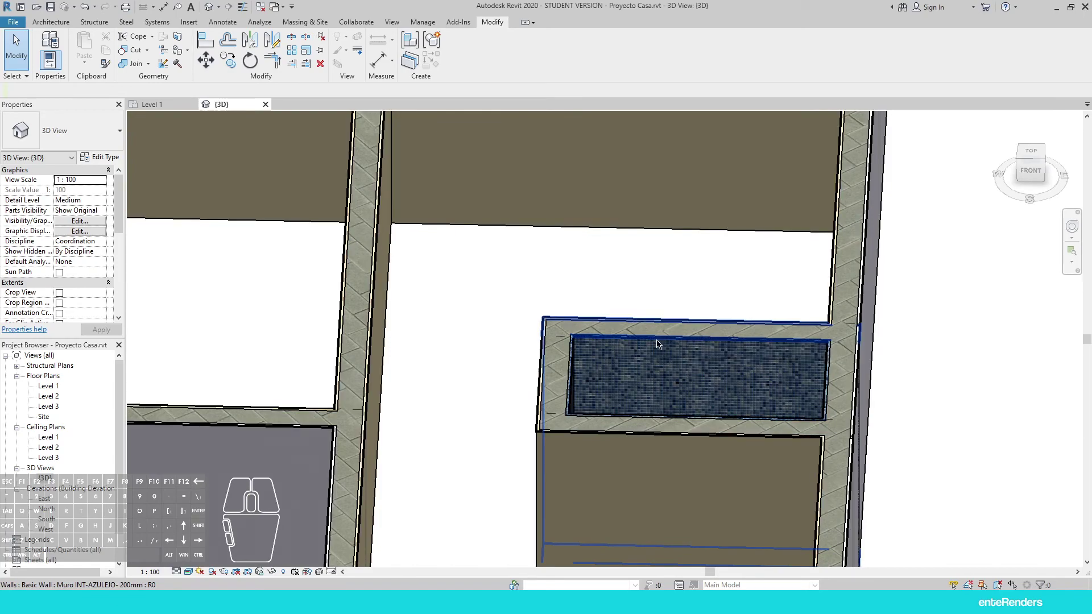
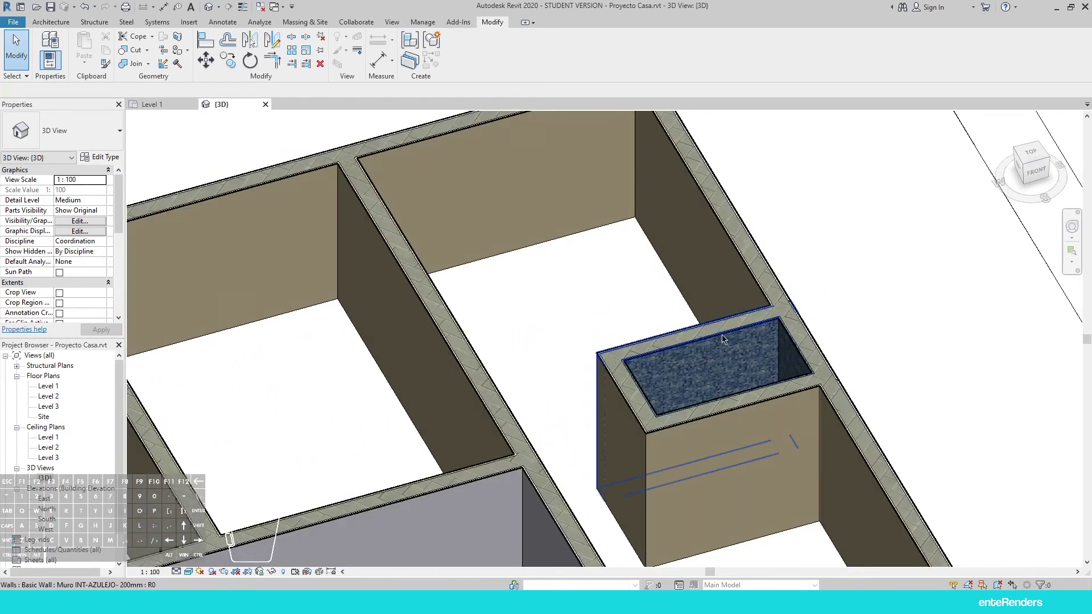
middle_click(737, 349)
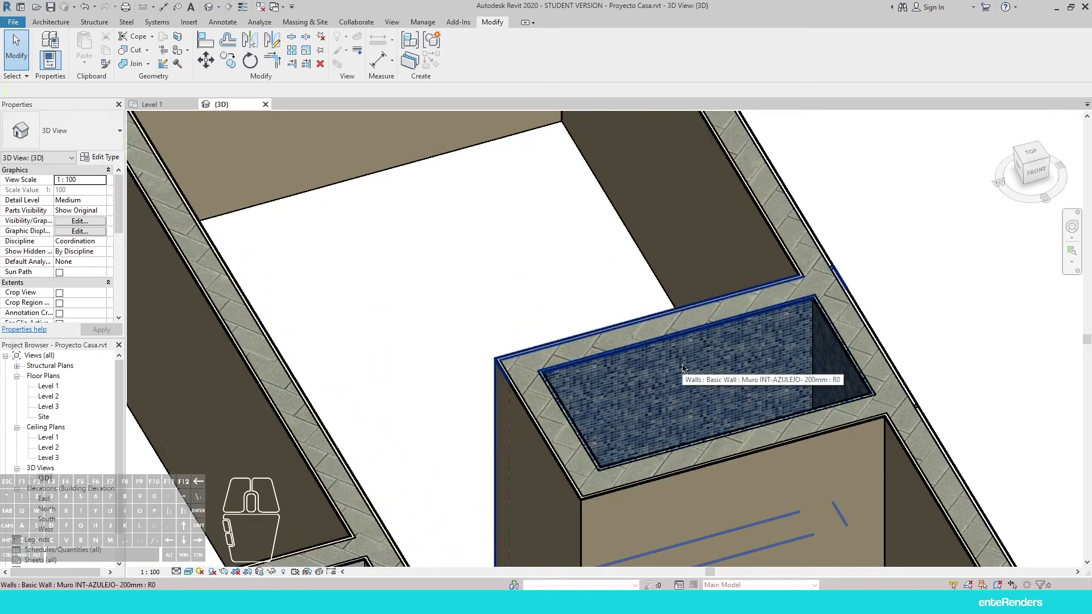
middle_click(682, 326)
middle_click(677, 326)
left_click(776, 272)
left_click(894, 216)
Switch from the 3D view to the Level 2 floor plan
left_click(161, 100)
left_click(167, 105)
left_click(53, 397)
left_click(534, 272)
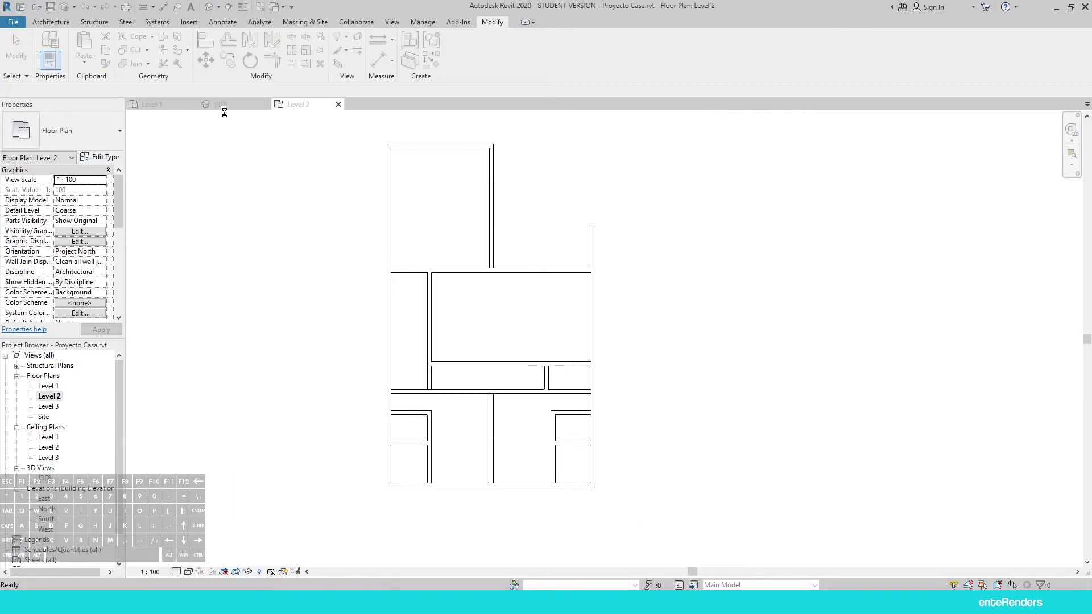
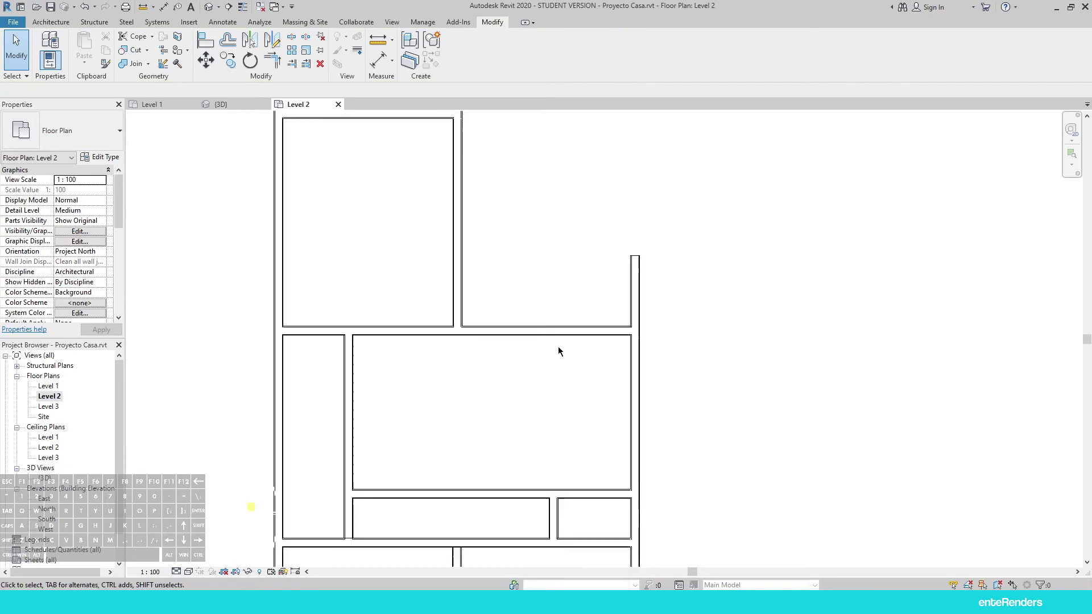
Assign the EXT-INT wall type to the right-hand exterior wall and select the short right wall piece
left_click_drag(661, 243, 610, 284)
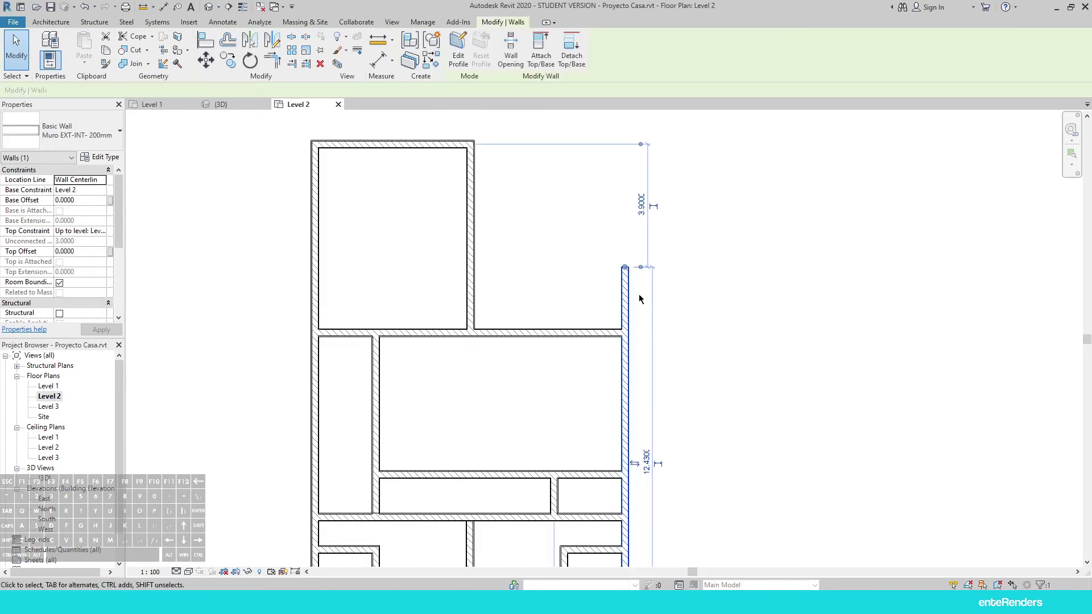
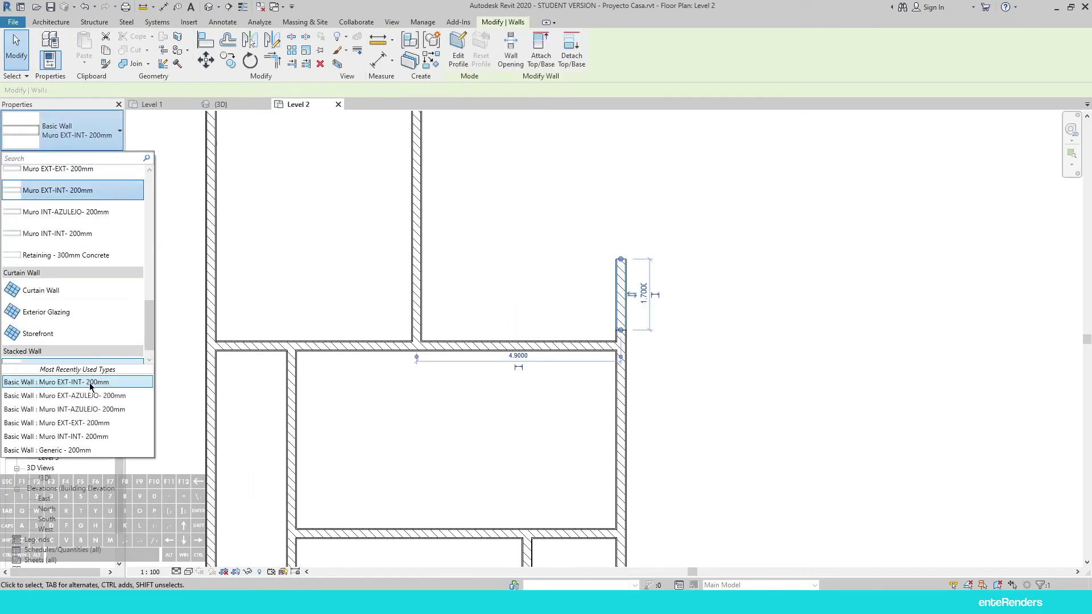
left_click(96, 423)
scroll("up", 3)
key("Escape")
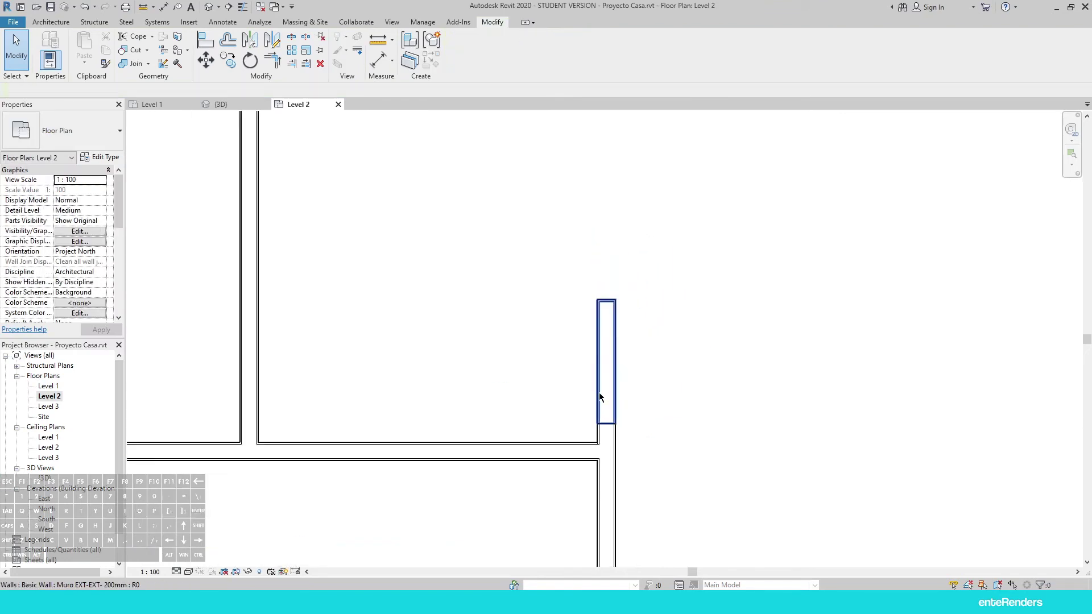
left_click(600, 502)
scroll("up", 3)
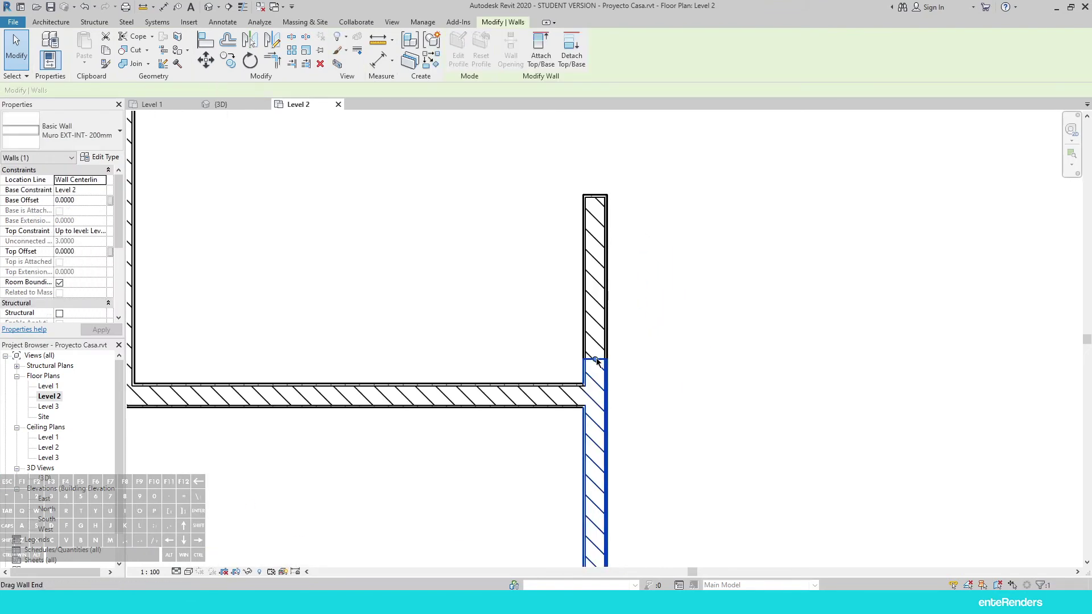
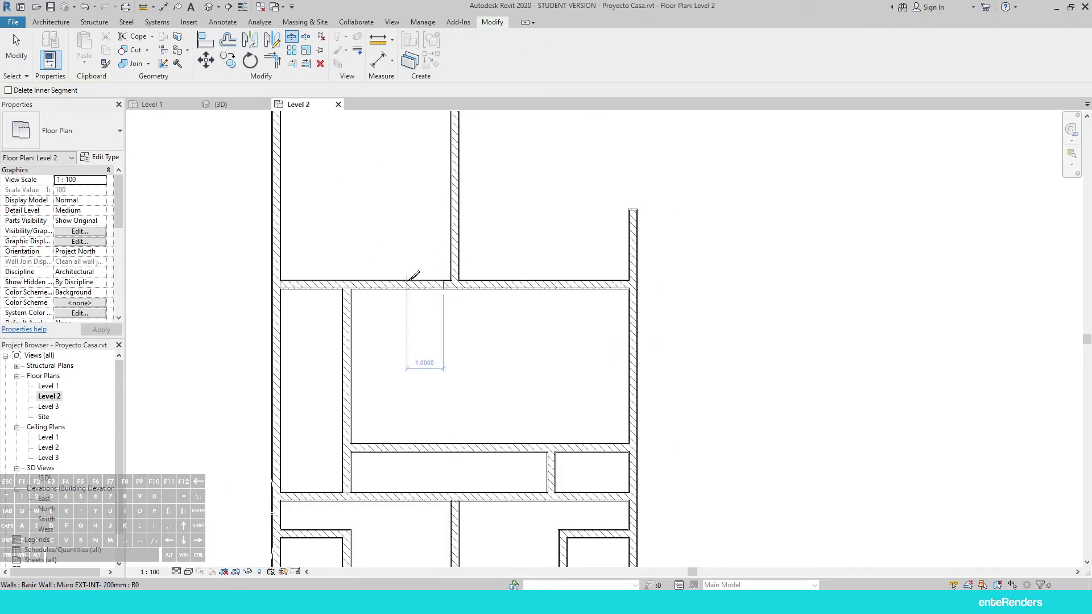
Split the wall above the large room and bring up its wall type list
key("Escape")
left_click(402, 285)
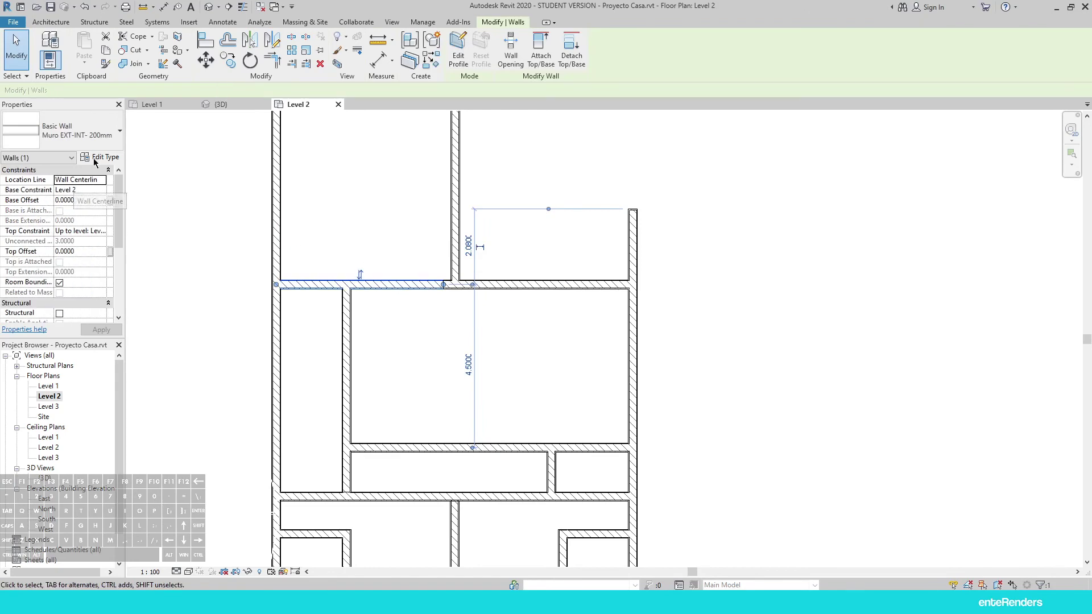
left_click(94, 140)
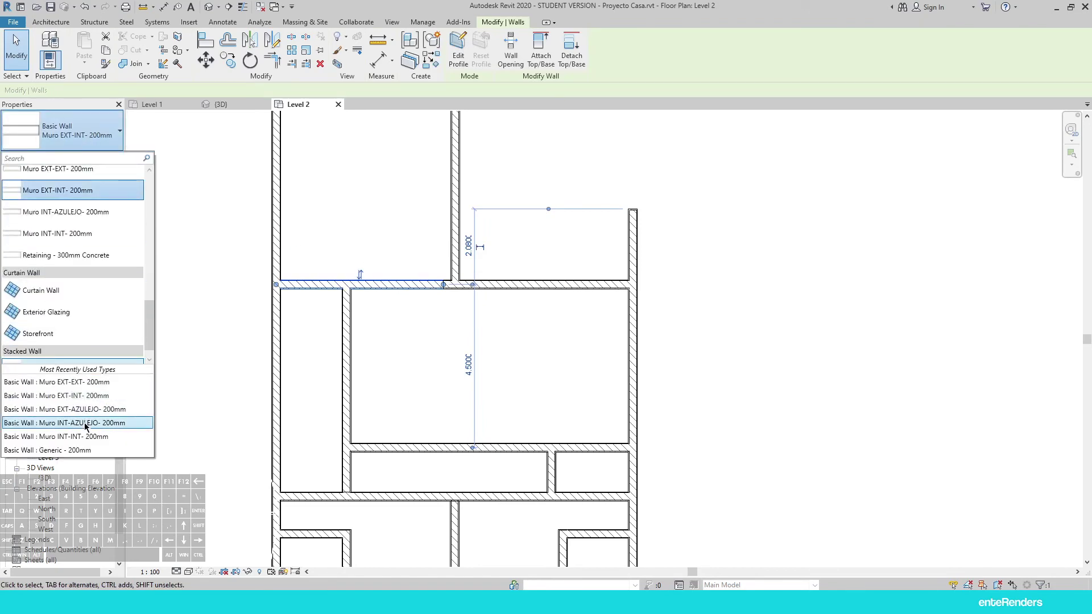
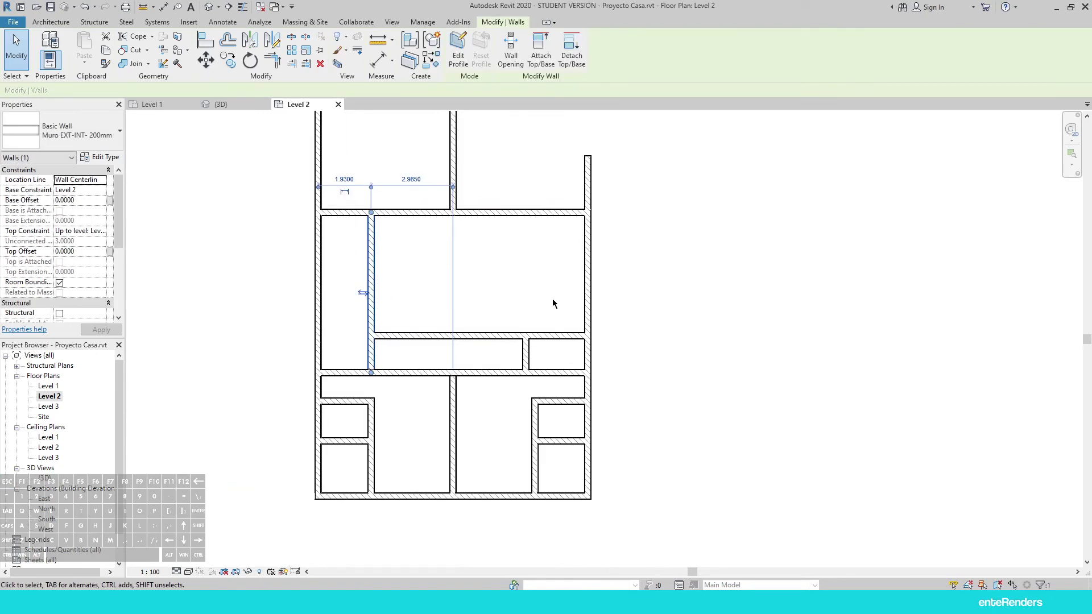
Switch Level 2's small enclosure walls to the tiled INT-AZULEJO and EXT-AZULEJO wall types
left_click_drag(559, 301, 359, 474)
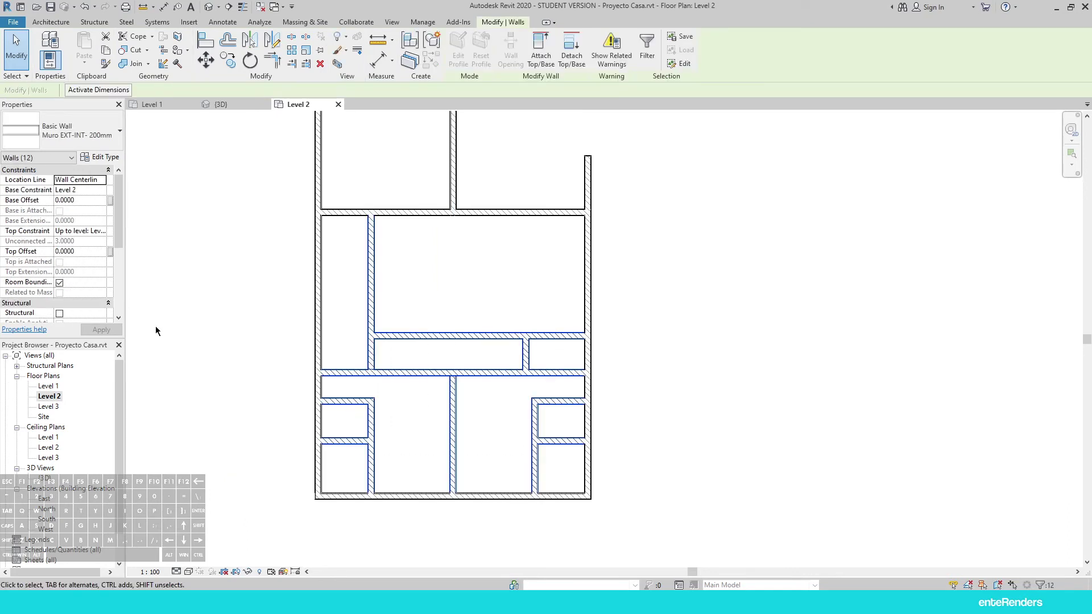
left_click(94, 138)
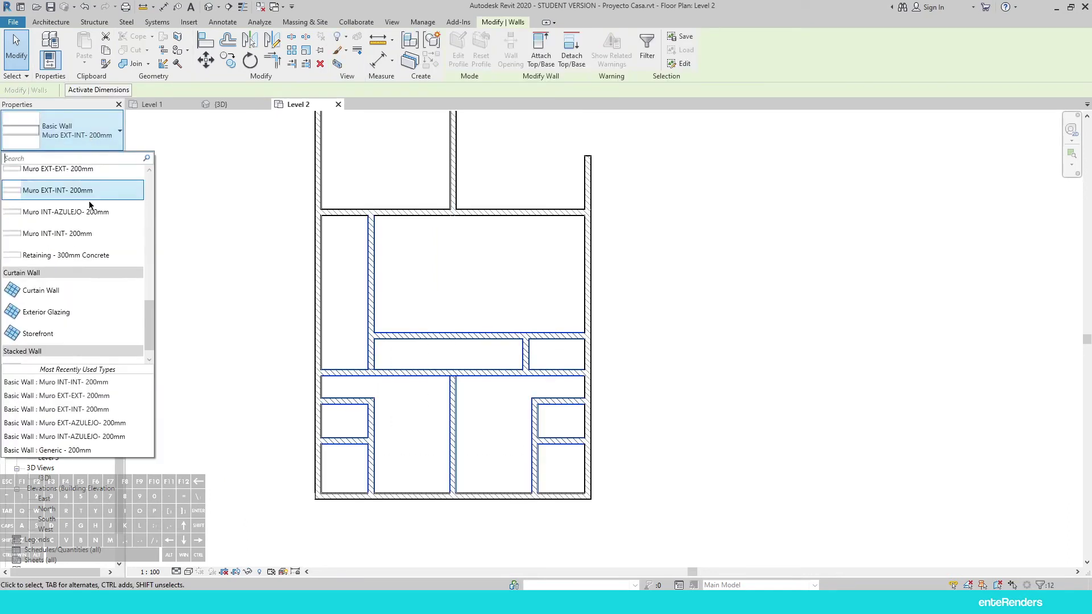
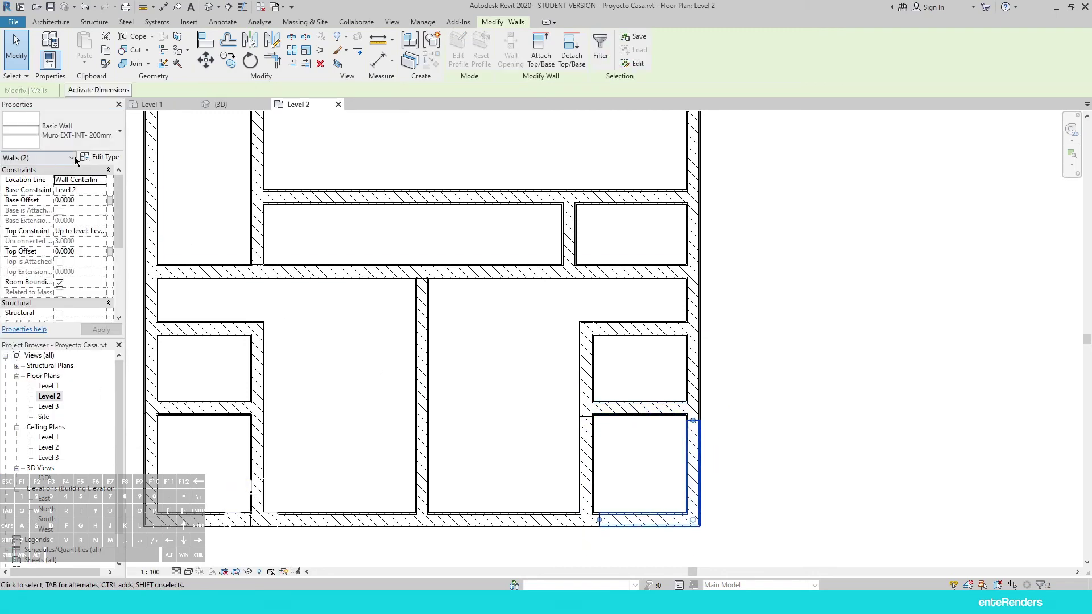
left_click(84, 136)
left_click(100, 396)
Split the wall beside the small lower-right rooms with Split Element
key("Escape")
key("Escape")
key("Escape")
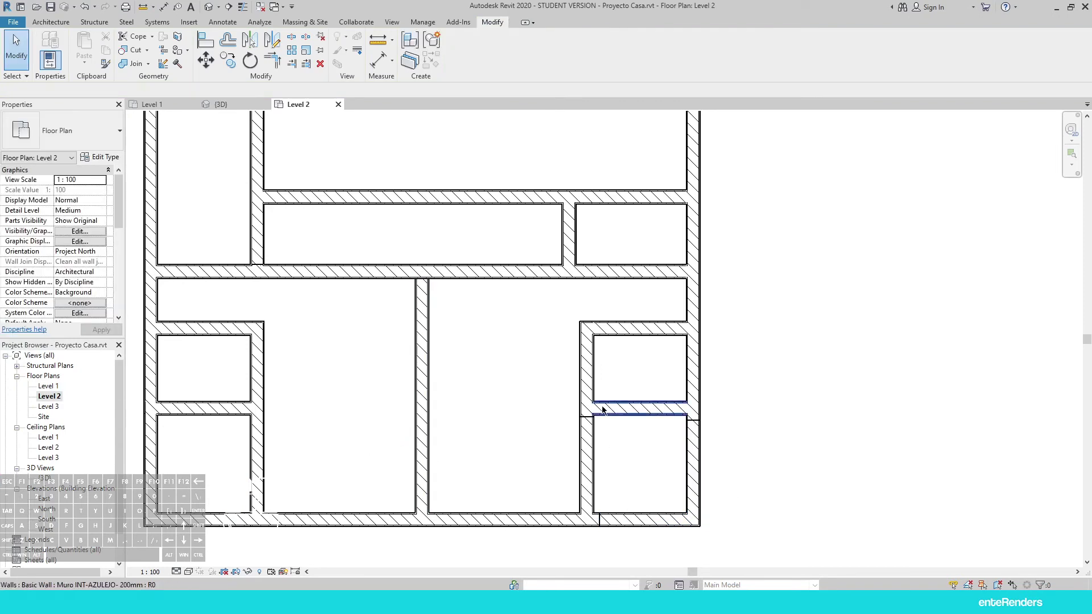
left_click(274, 62)
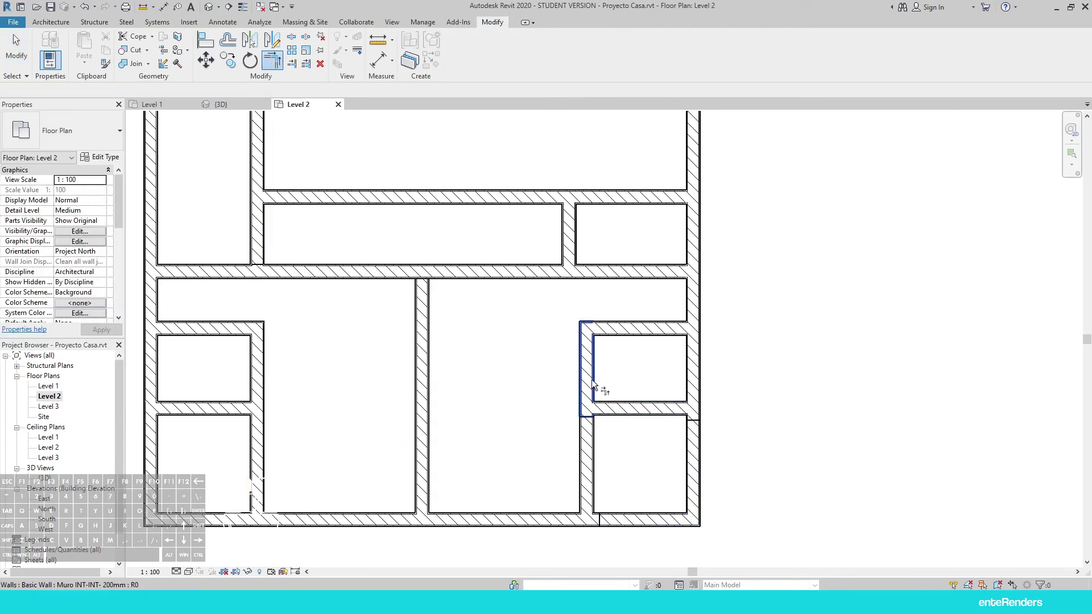
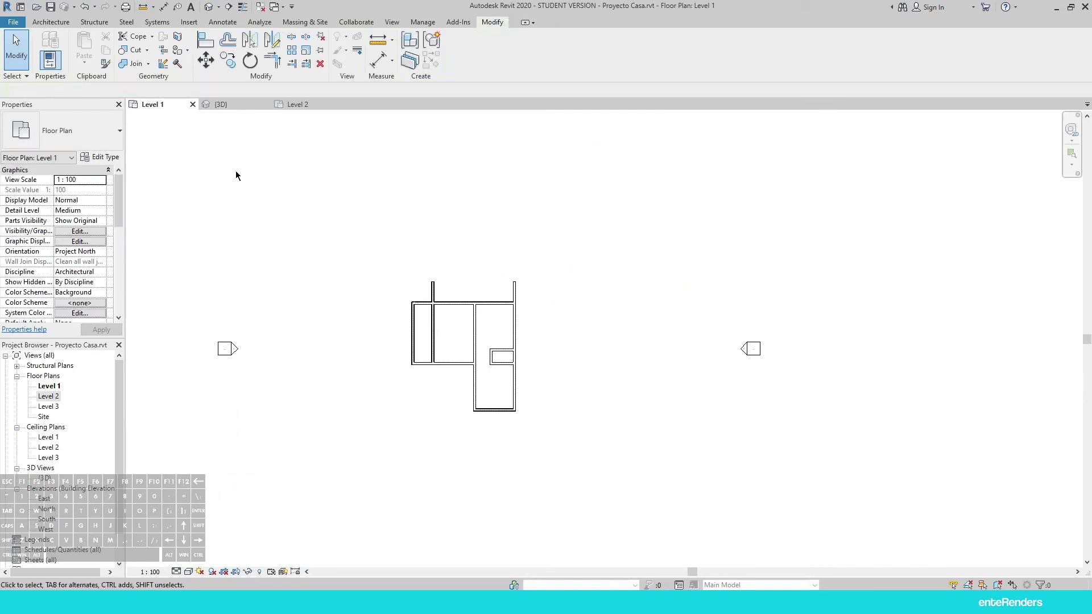
Cut a rectangular wall opening through Level 1's vertical interior wall with Architecture > Opening > Wall
middle_click(459, 326)
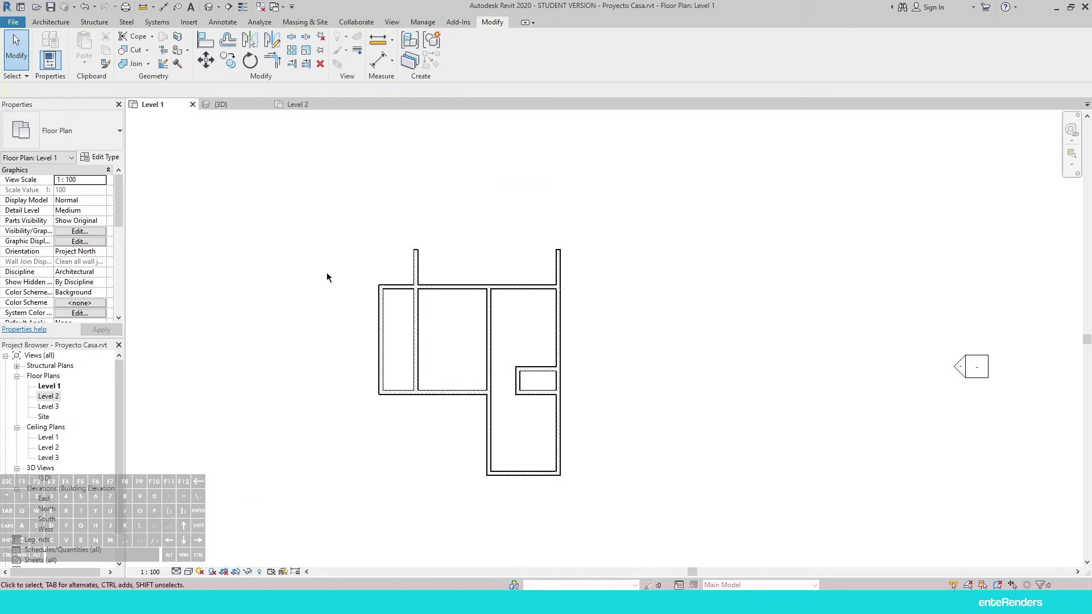
left_click(49, 19)
left_click(49, 26)
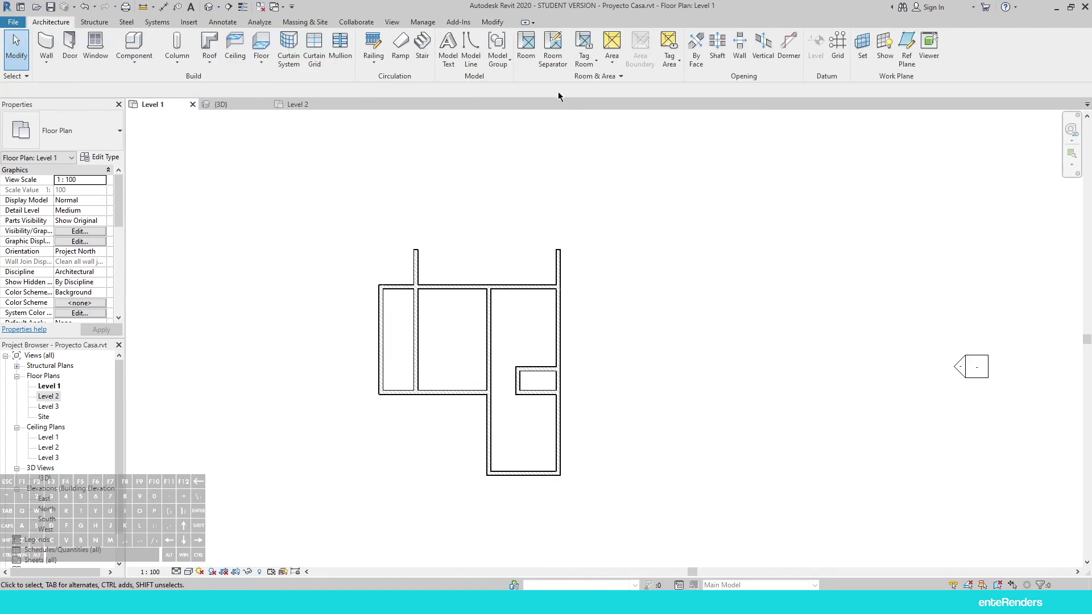
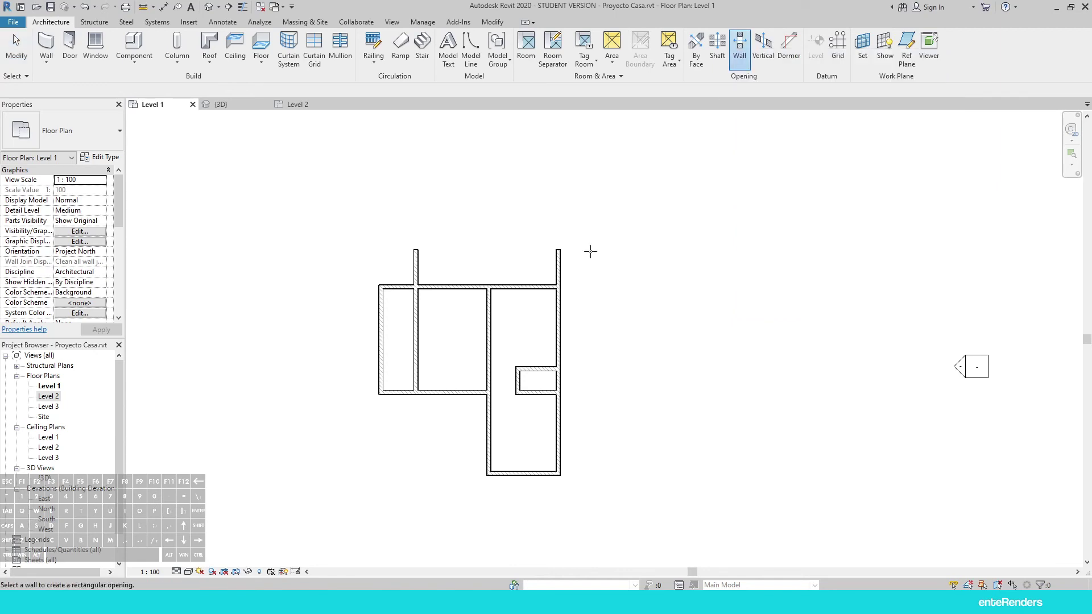
scroll("down", 3)
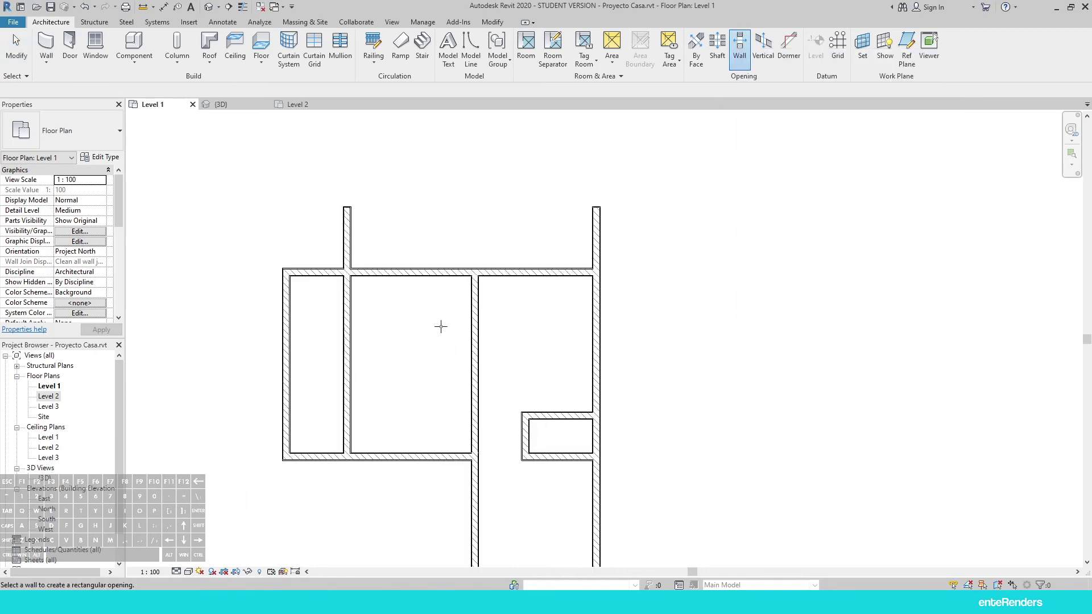
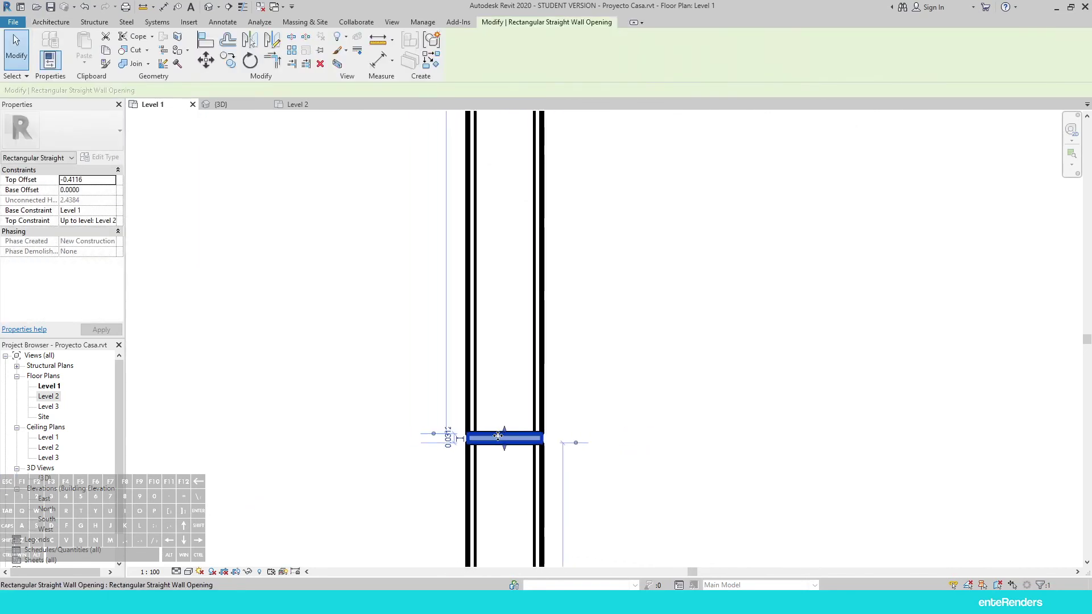
scroll("up", 3)
Retype the Level 1 opening's gap from the crossing wall as 0.0100 via its temporary dimensions
left_click(449, 440)
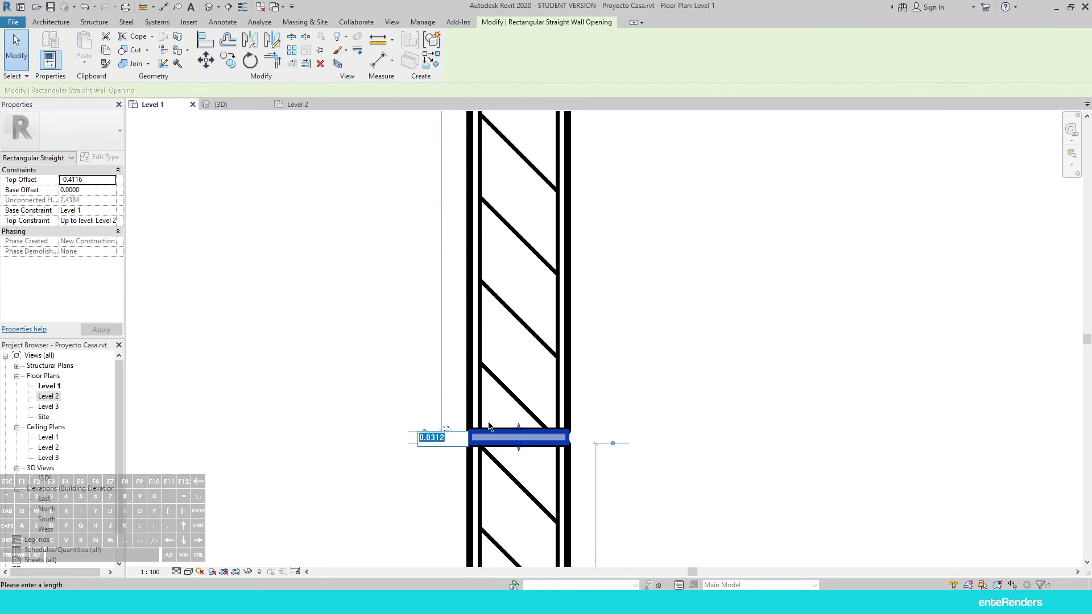
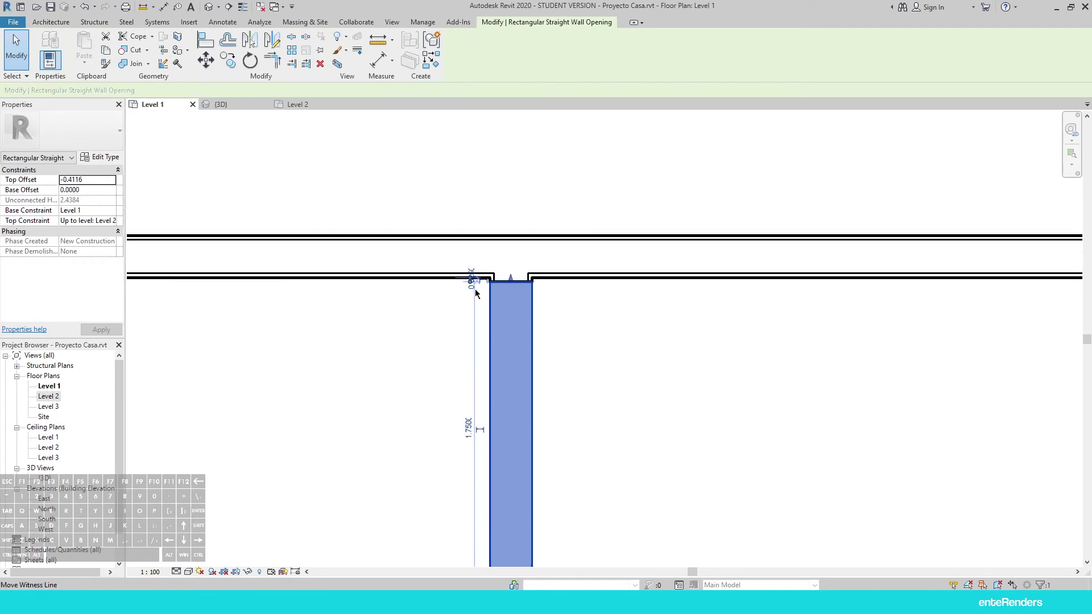
middle_click(474, 275)
middle_click(476, 276)
left_click(495, 302)
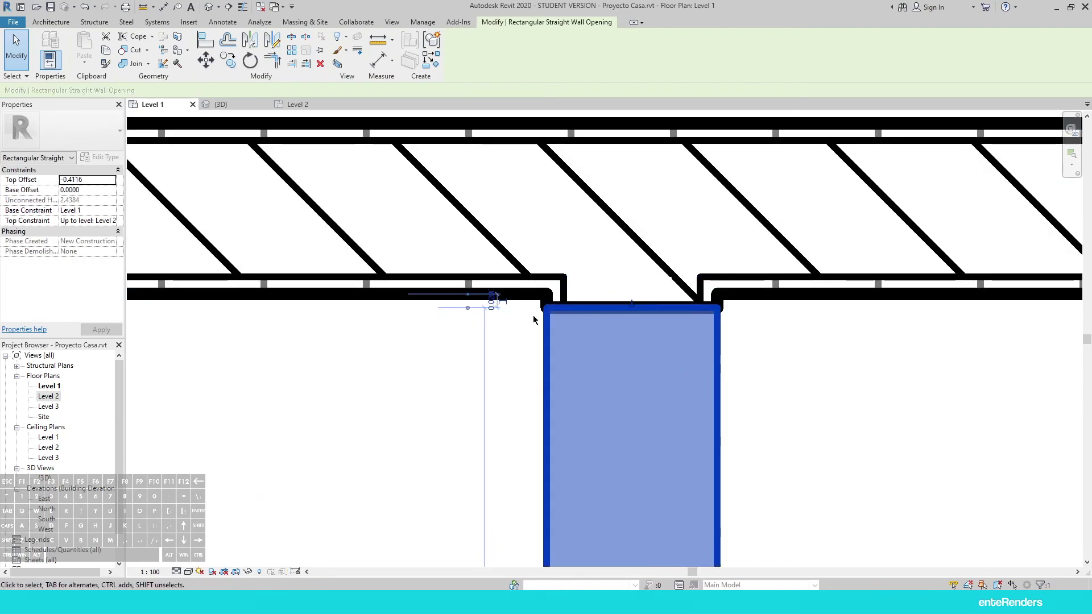
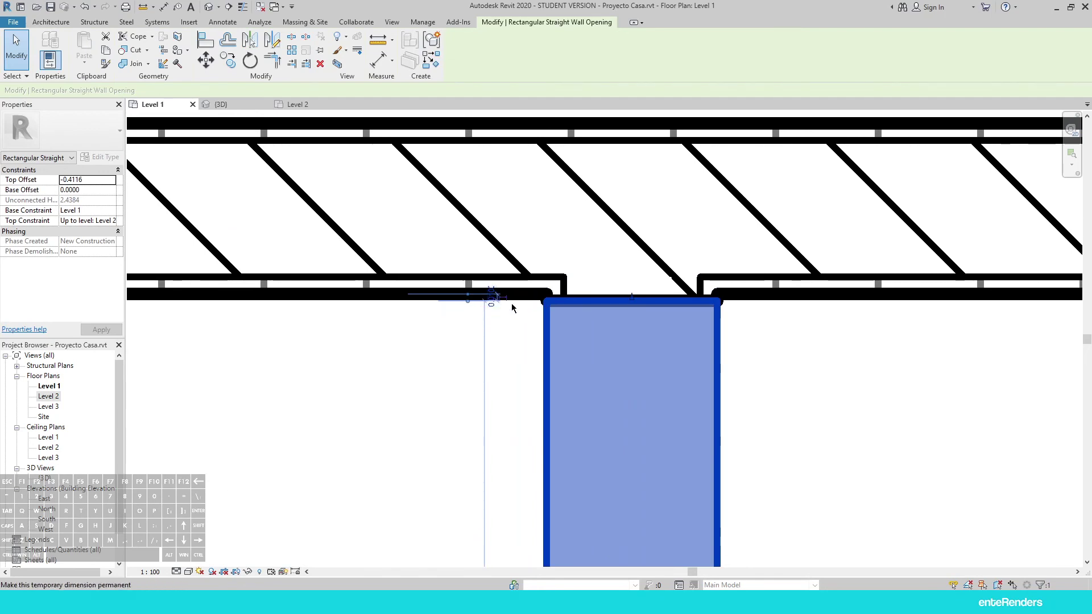
left_click(496, 301)
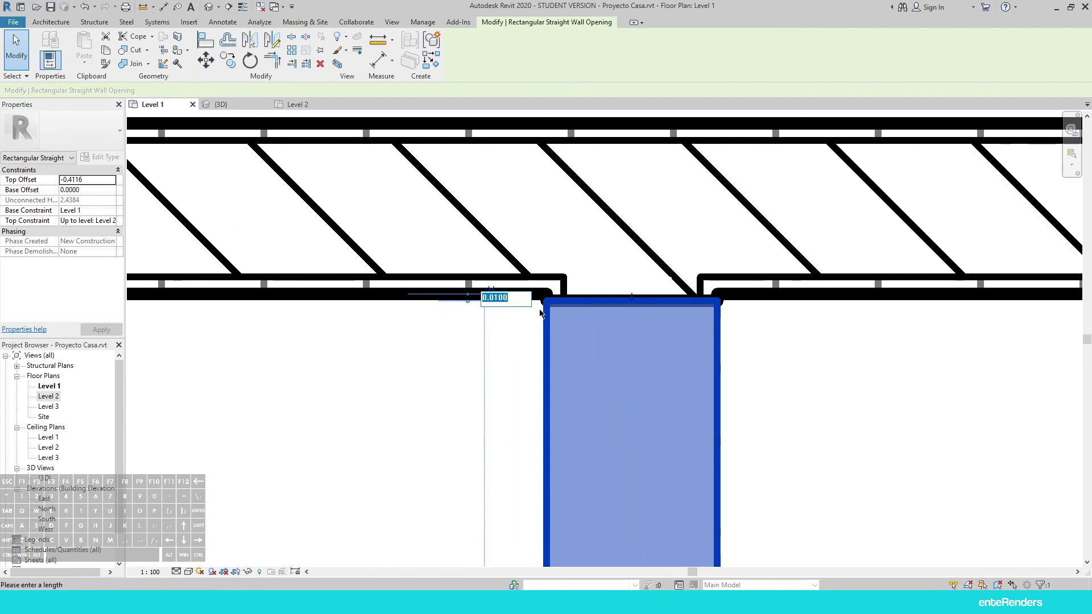
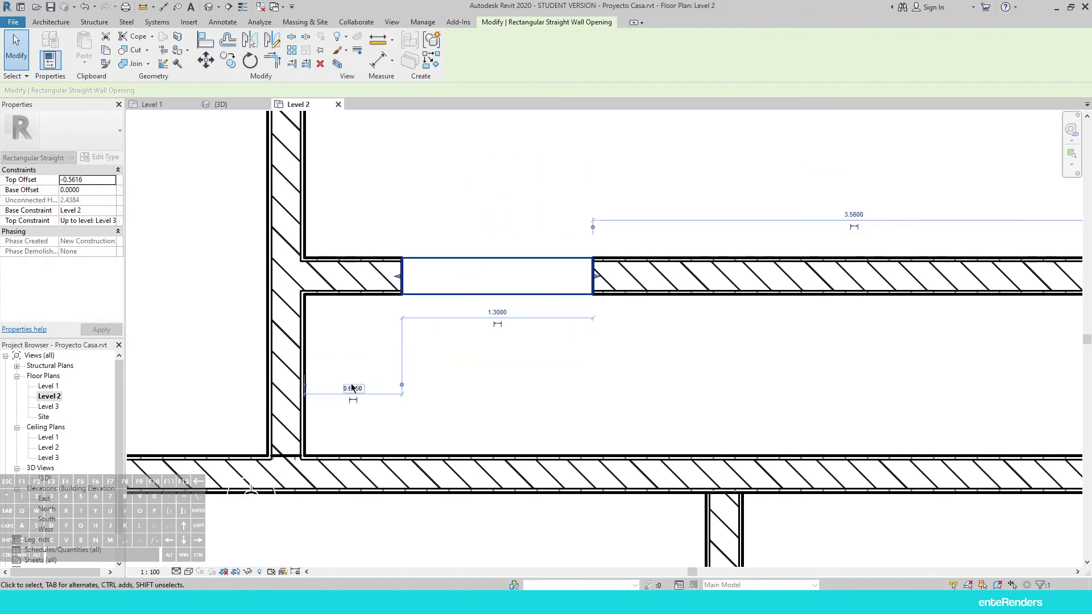
Place the Level 2 opening 0.915 from the side wall and pan to the left-hand rooms' opening
left_click(403, 385)
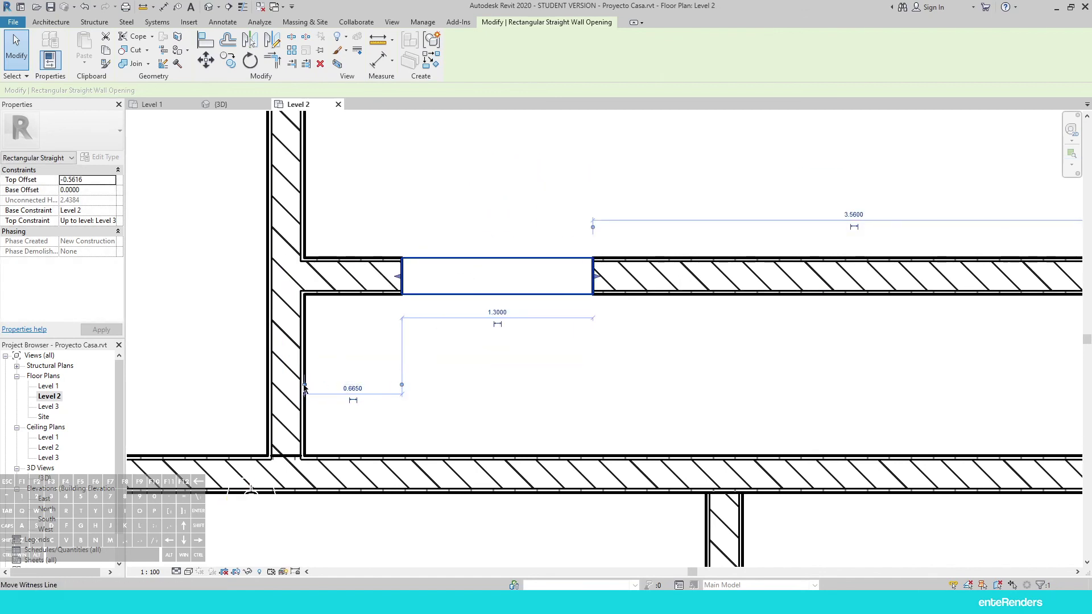
left_click(307, 388)
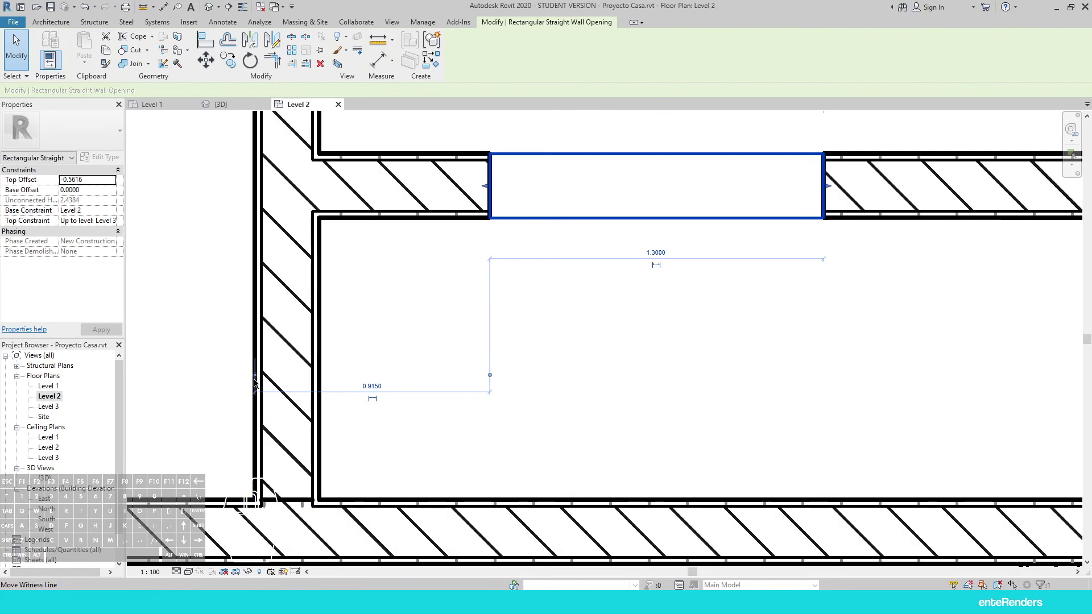
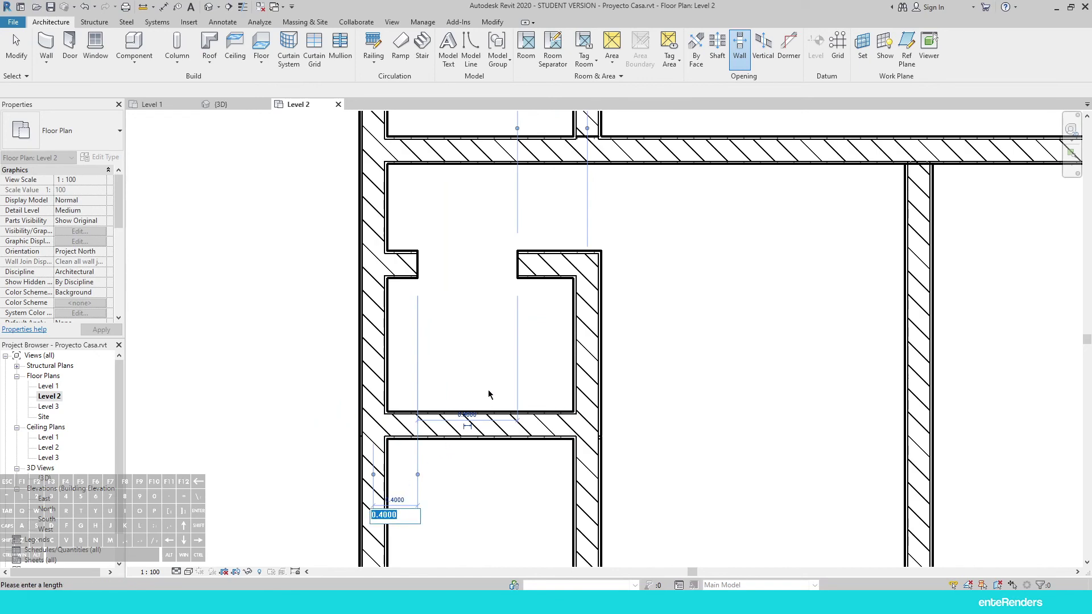
middle_click(470, 425)
middle_click(495, 370)
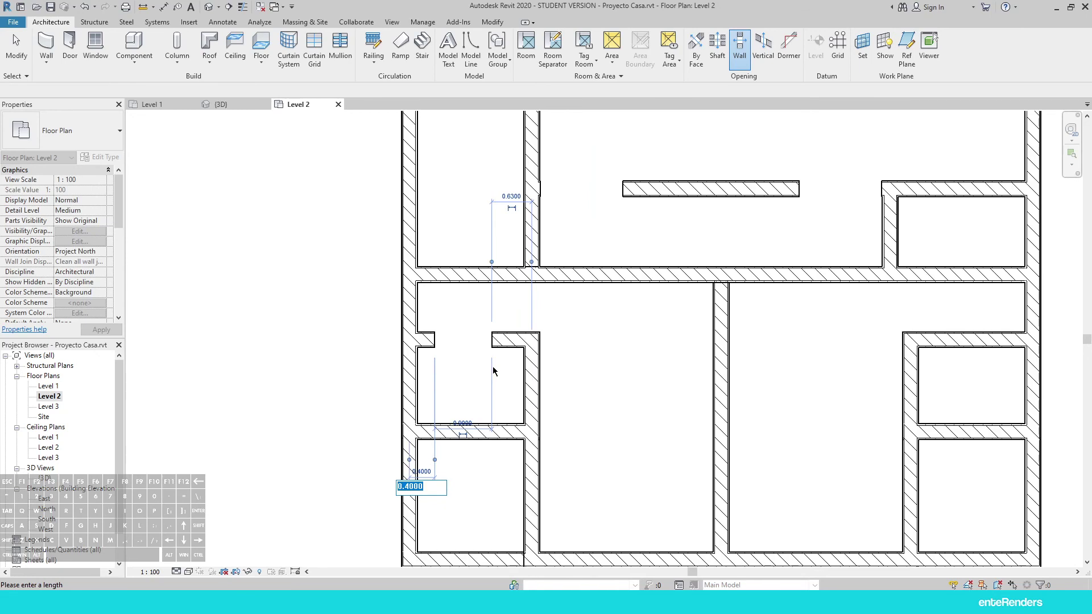
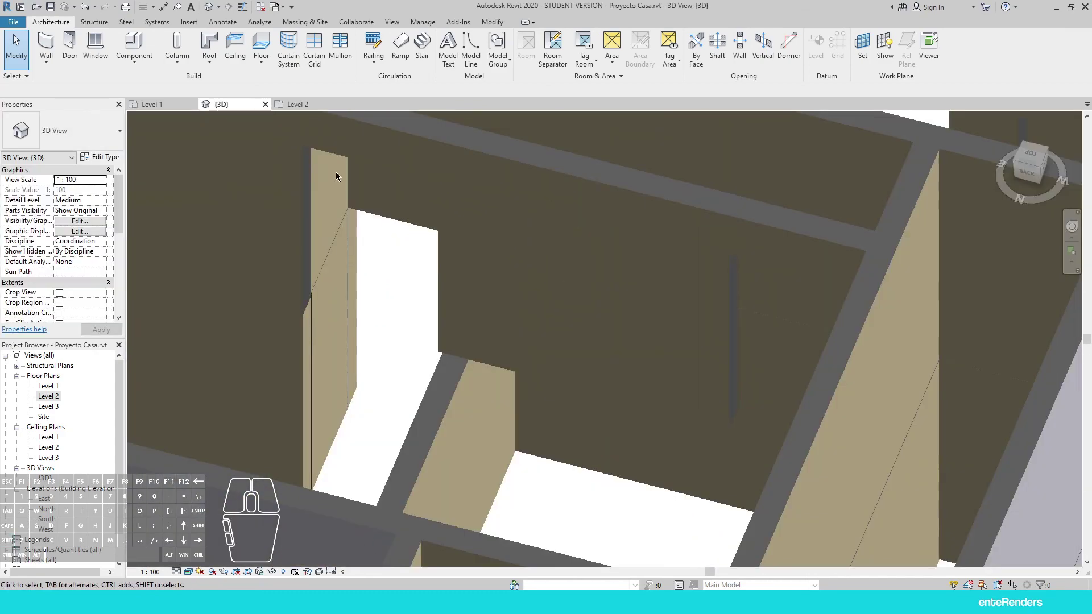
Set the Level 2 opening's Top Constraint to Unconnected with an Unconnected Height of 2.1
scroll("down", 3)
scroll("up", 3)
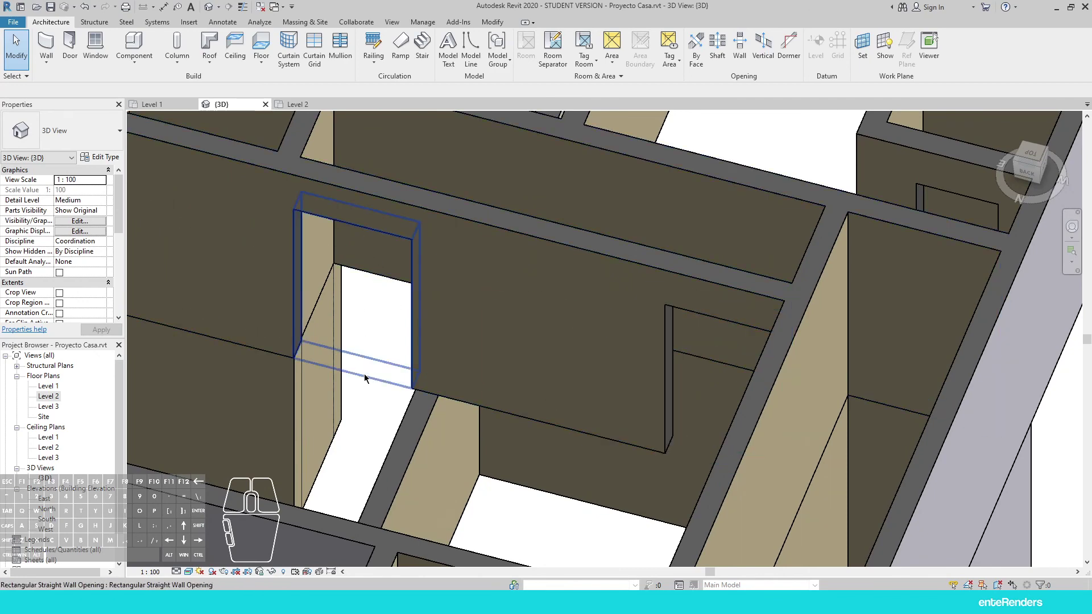
left_click(368, 377)
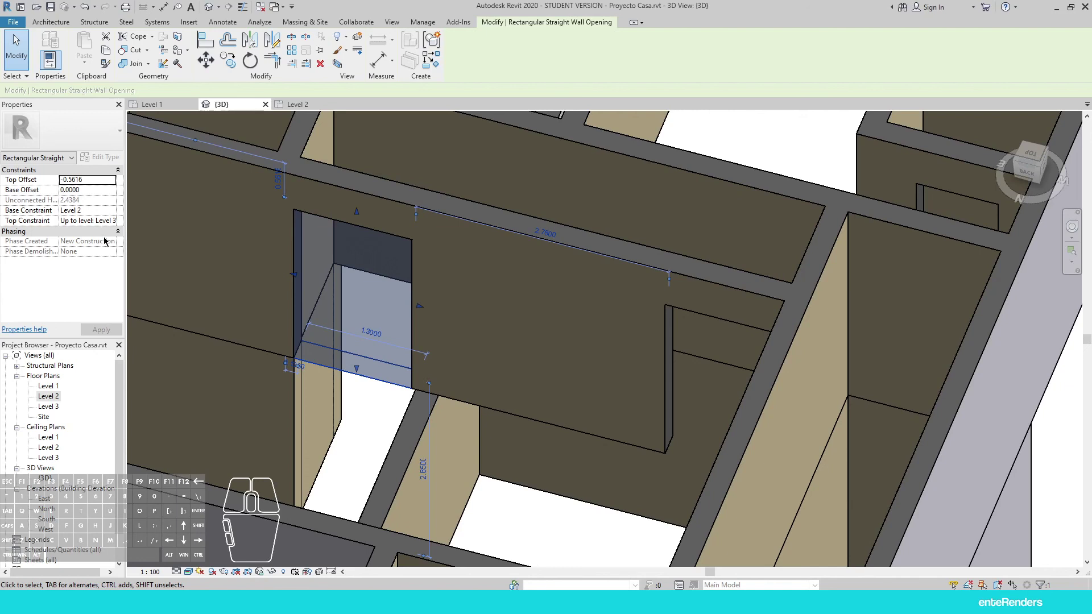
left_click(92, 226)
left_click(112, 226)
left_click(91, 232)
left_click_drag(88, 202, 20, 201)
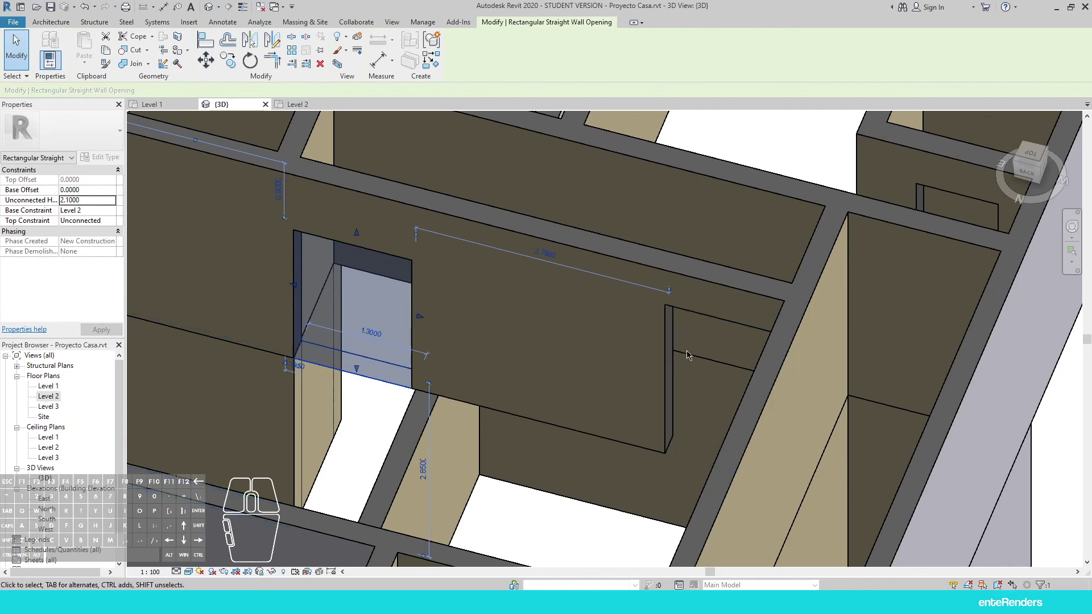
left_click(686, 451)
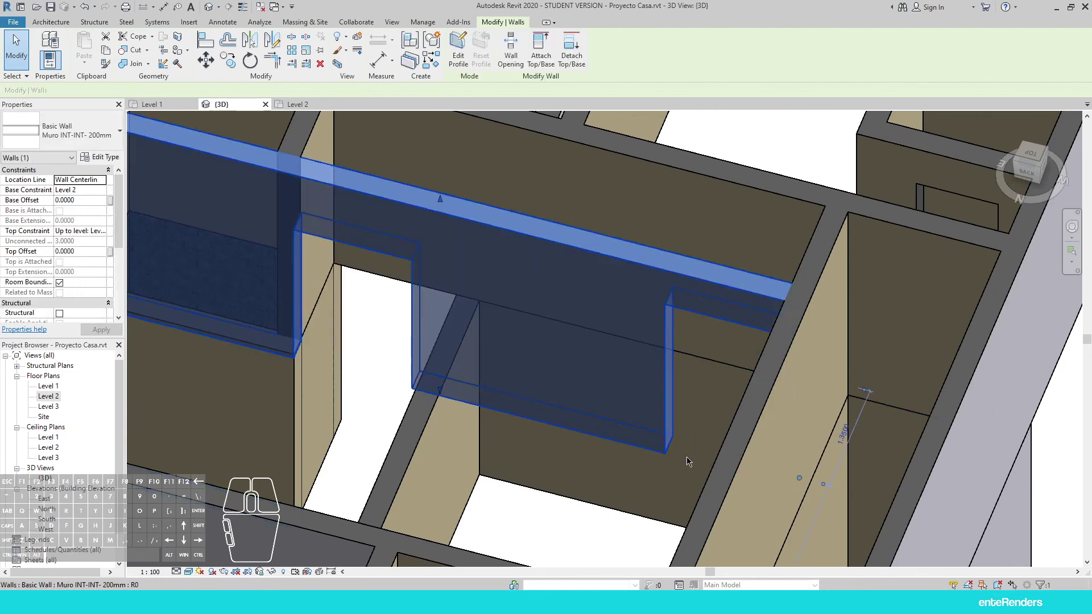
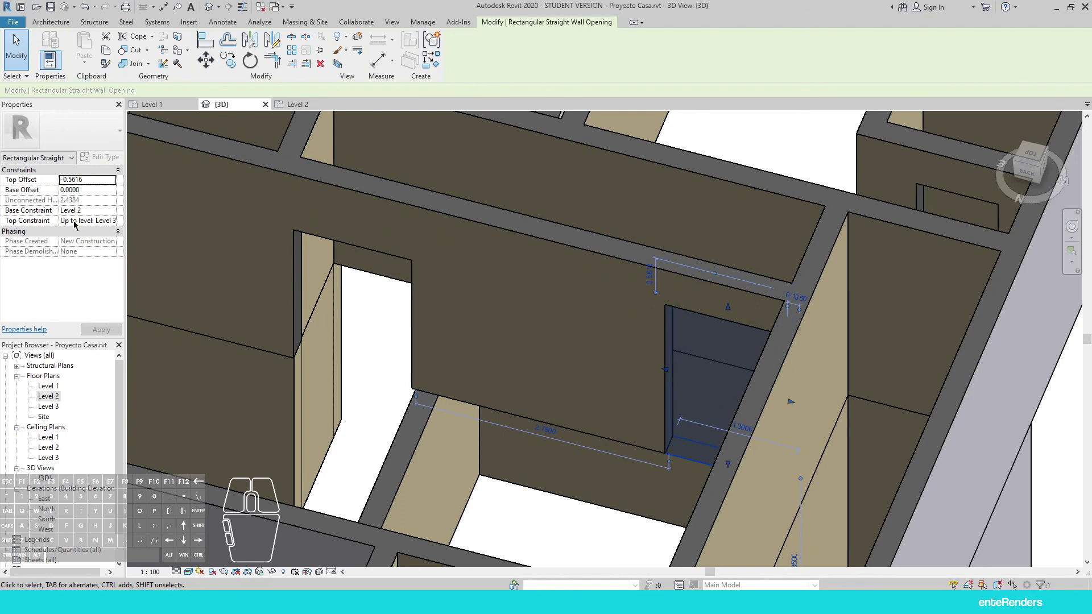
Make one doorway opening's top constraint Unconnected, then move to and select the next opening
left_click(104, 225)
left_click(114, 223)
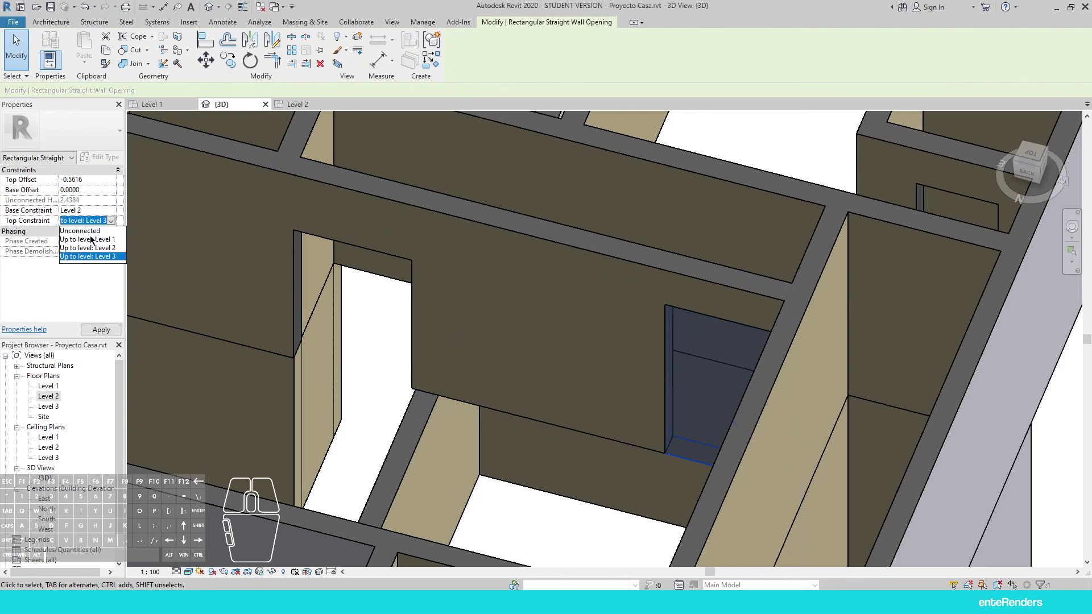
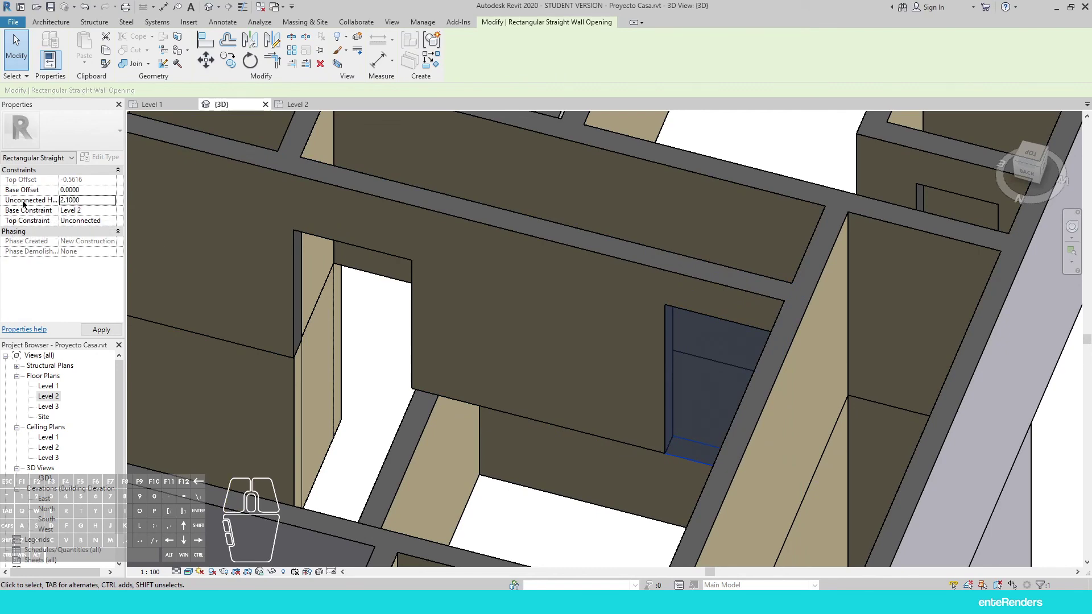
left_click_drag(352, 390, 492, 331)
middle_click(523, 293)
middle_click(527, 365)
left_click(520, 364)
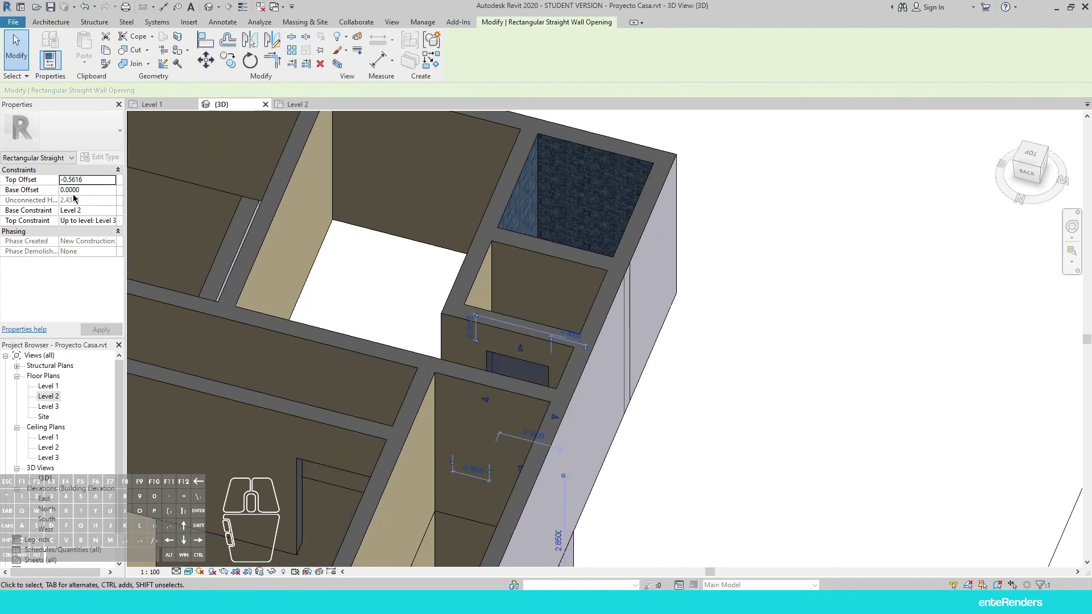
Set the next opening to Unconnected with a 2.10 height and clear the selection
left_click(99, 223)
left_click(115, 222)
left_click(101, 233)
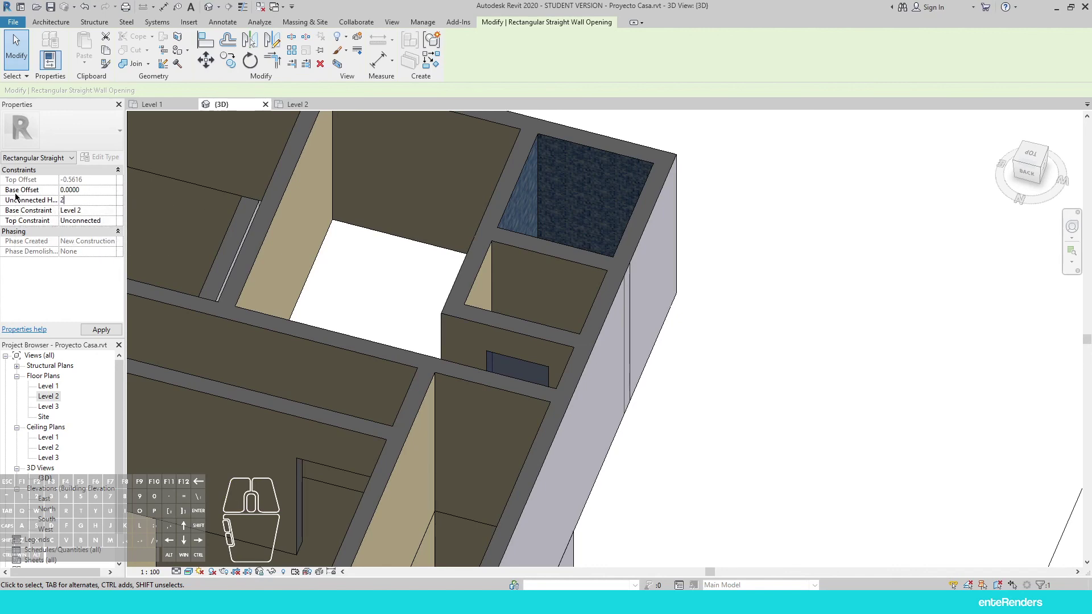
scroll("down", 3)
scroll("up", 3)
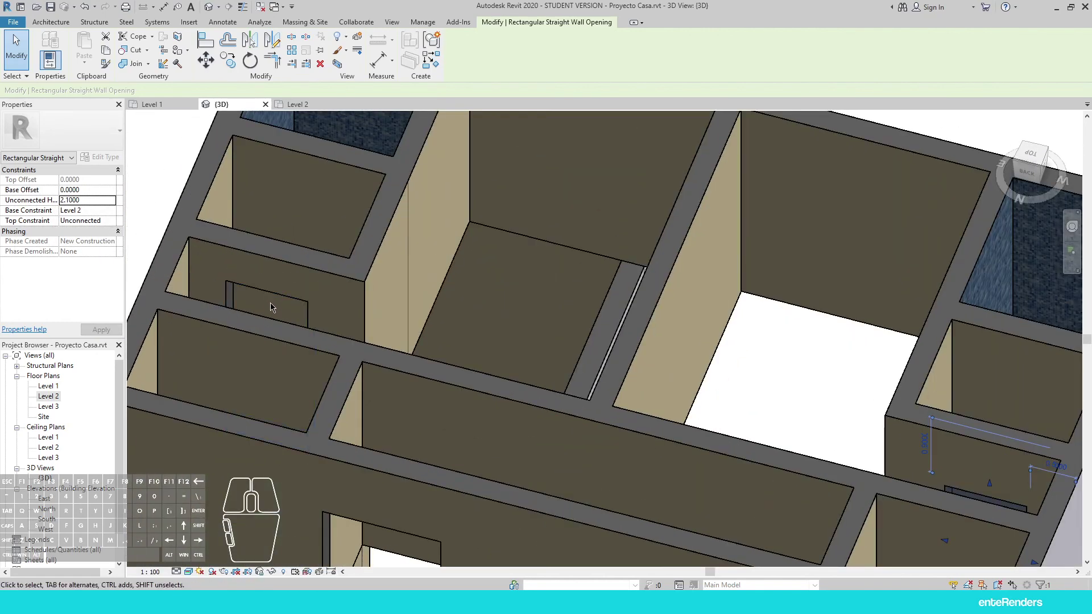
left_click(275, 298)
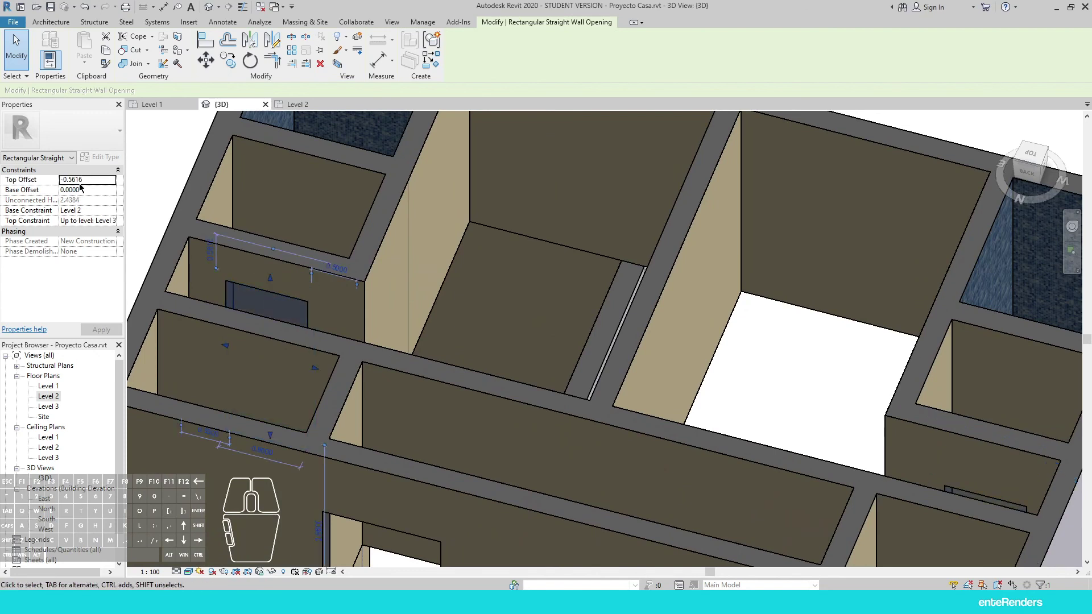
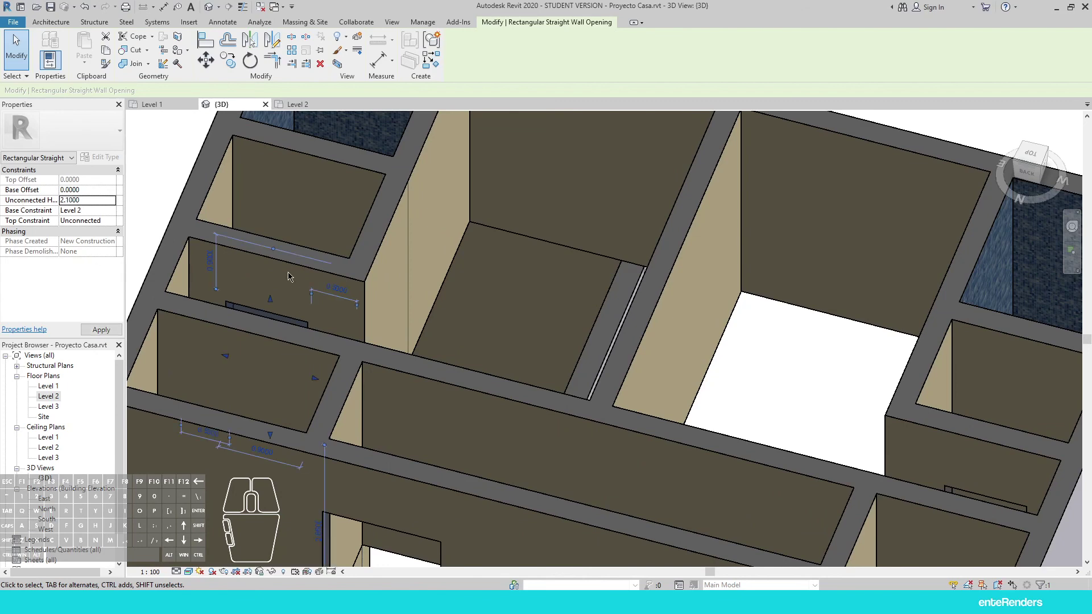
key("Escape")
key("Escape")
key("Escape")
Pan and zoom the 3D view to review the whole house with door-height openings
key("Escape")
scroll("down", 3)
middle_click(376, 315)
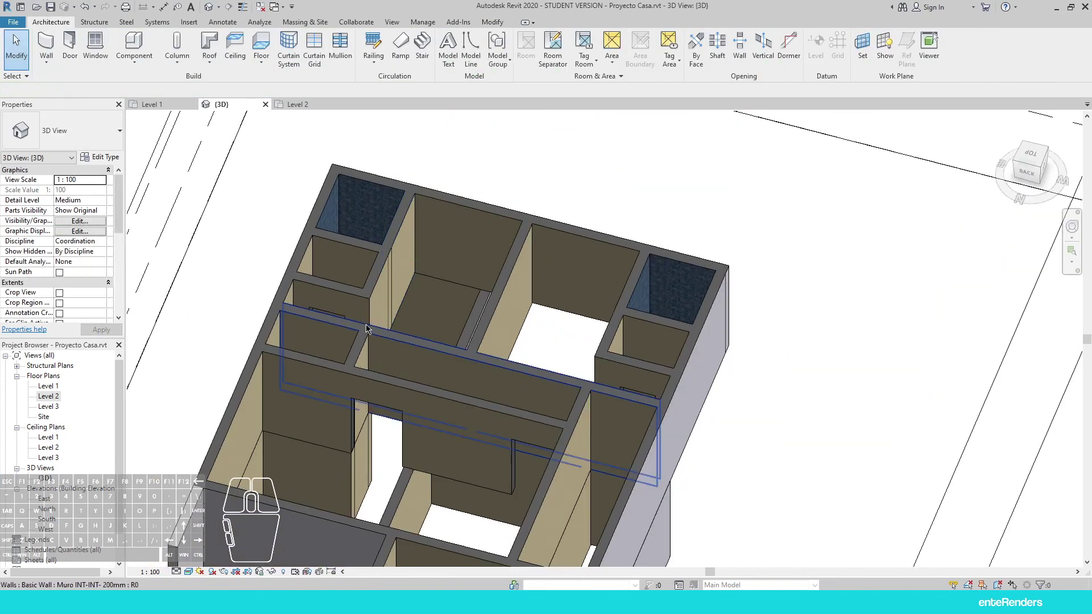
middle_click(458, 257)
middle_click(440, 362)
scroll("up", 3)
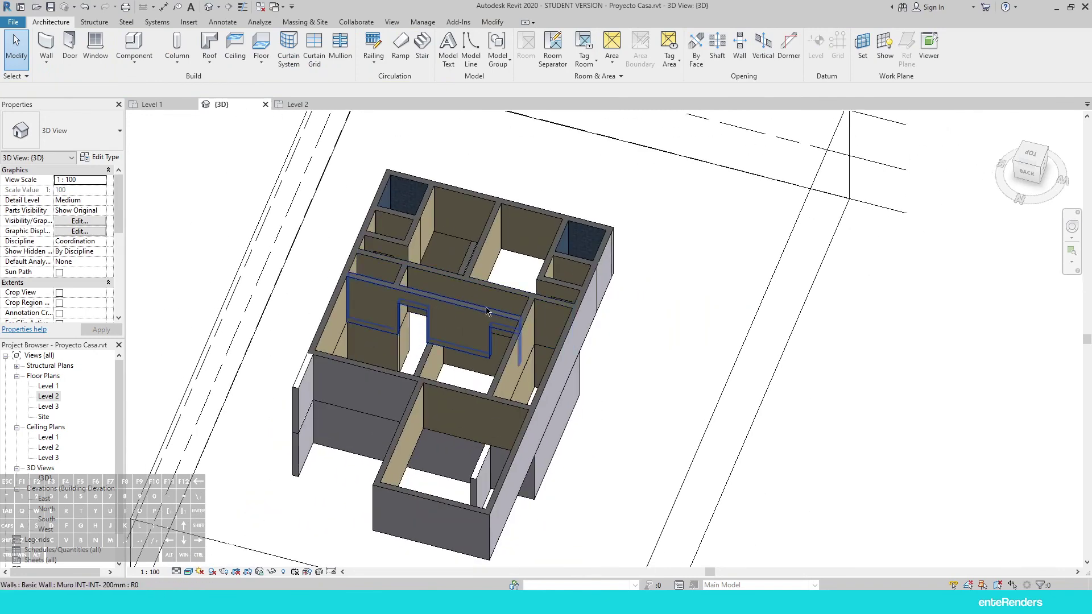